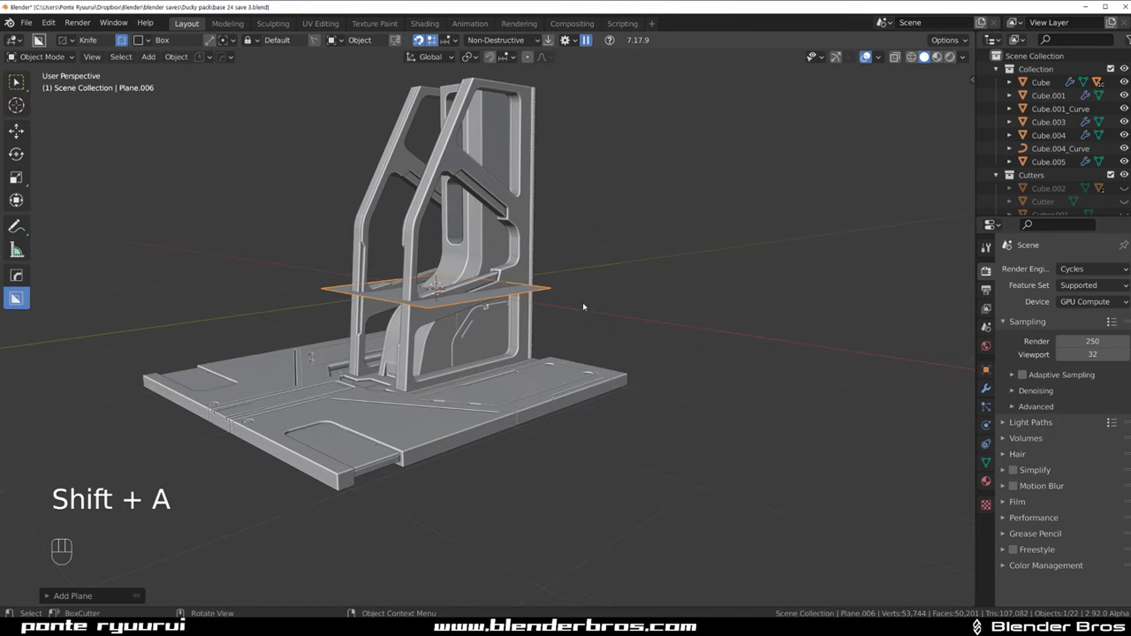
# Rotate Plane.006 upright and slide it behind the frame in Right Orthographic view
pyautogui.press('r')
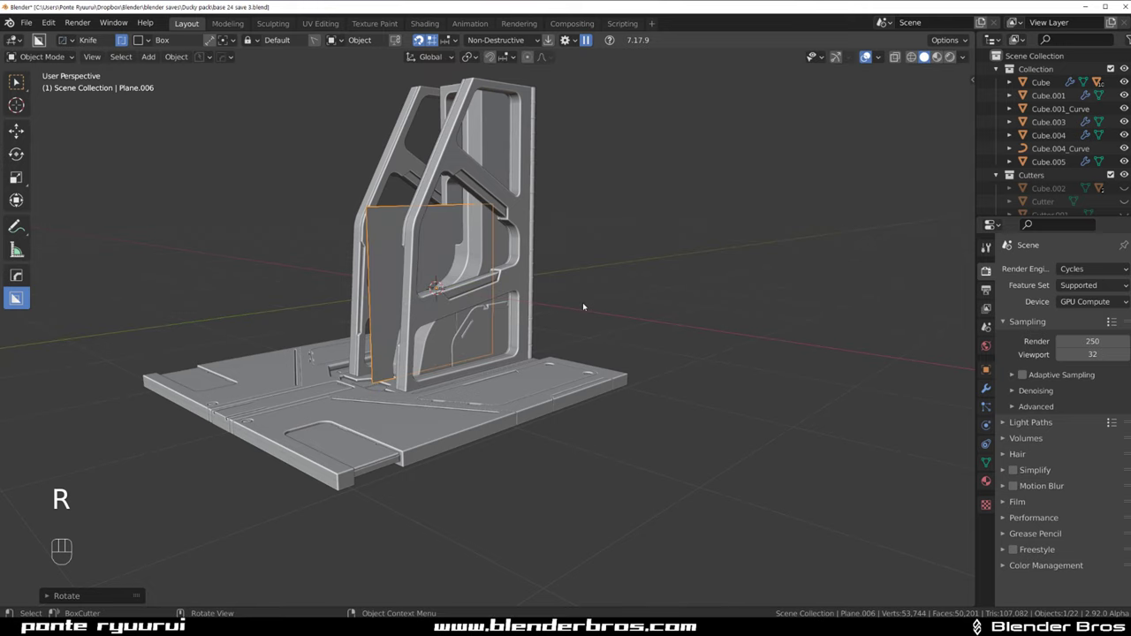
pyautogui.press('r')
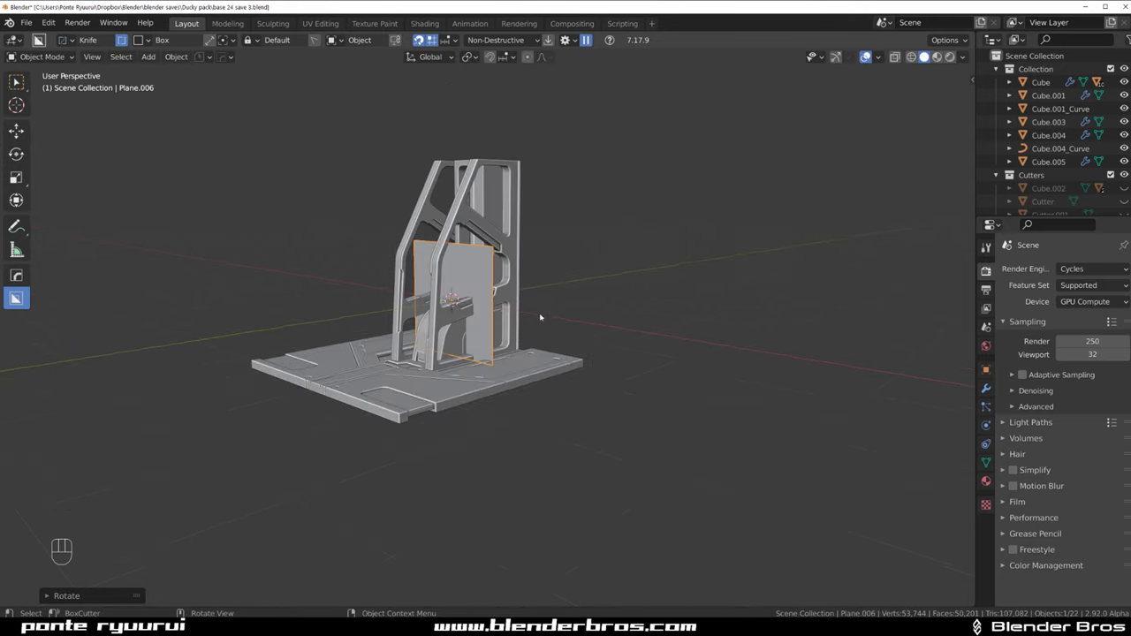
pyautogui.middleClick(490, 316)
pyautogui.press('`')
pyautogui.press('KP_5')
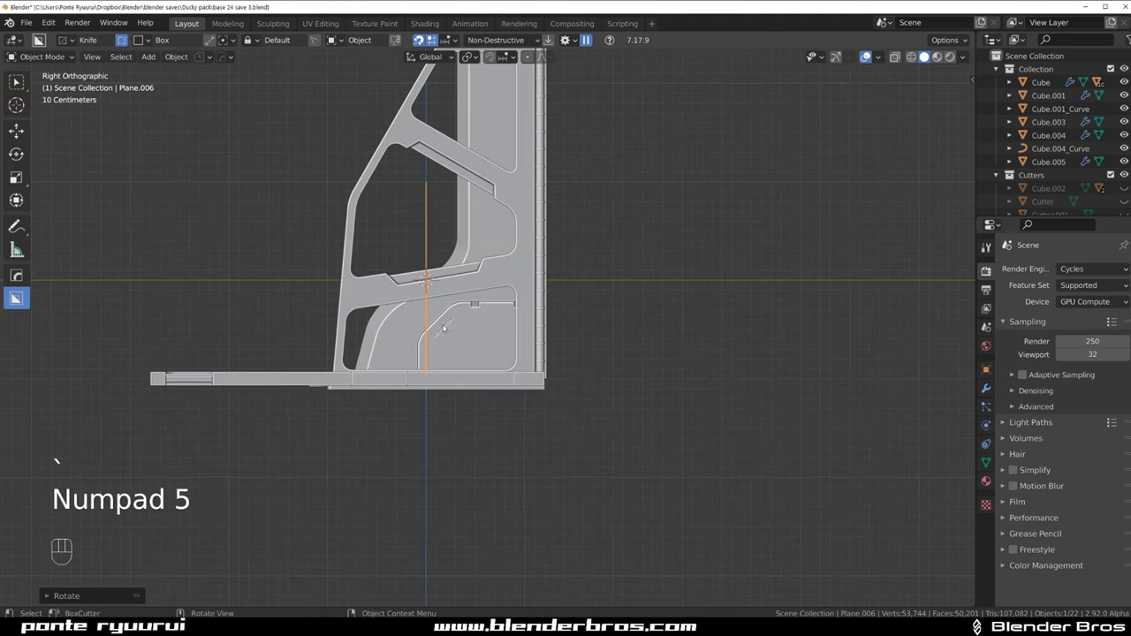
pyautogui.press('g')
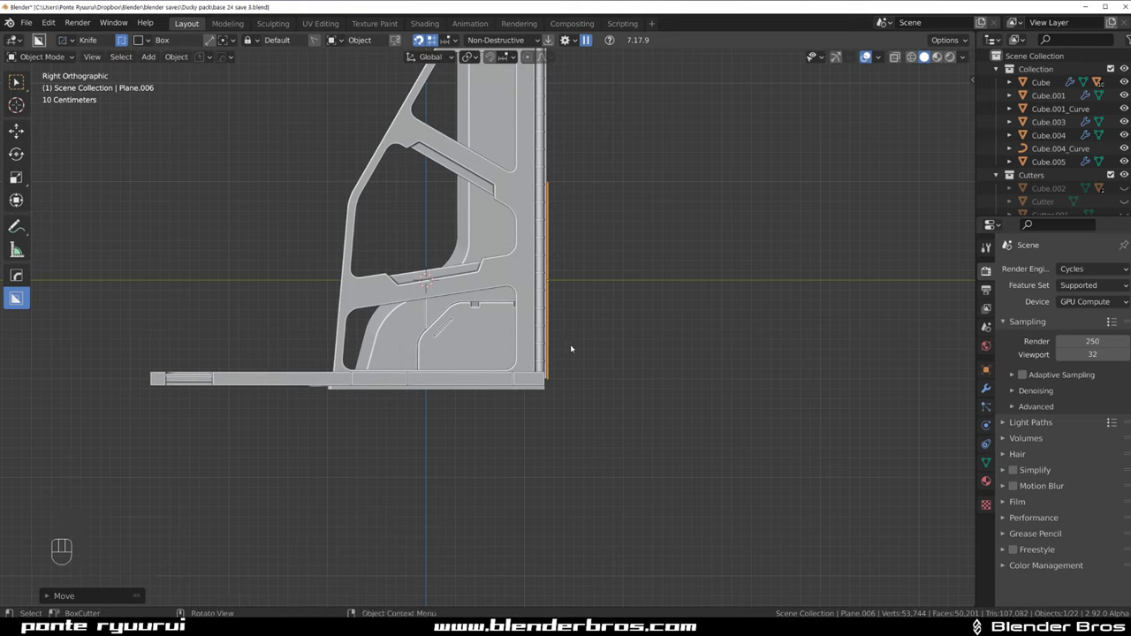
# Solidify the plane into a thick block, scale it taller along Z and raise it behind the pillar
pyautogui.press('q')
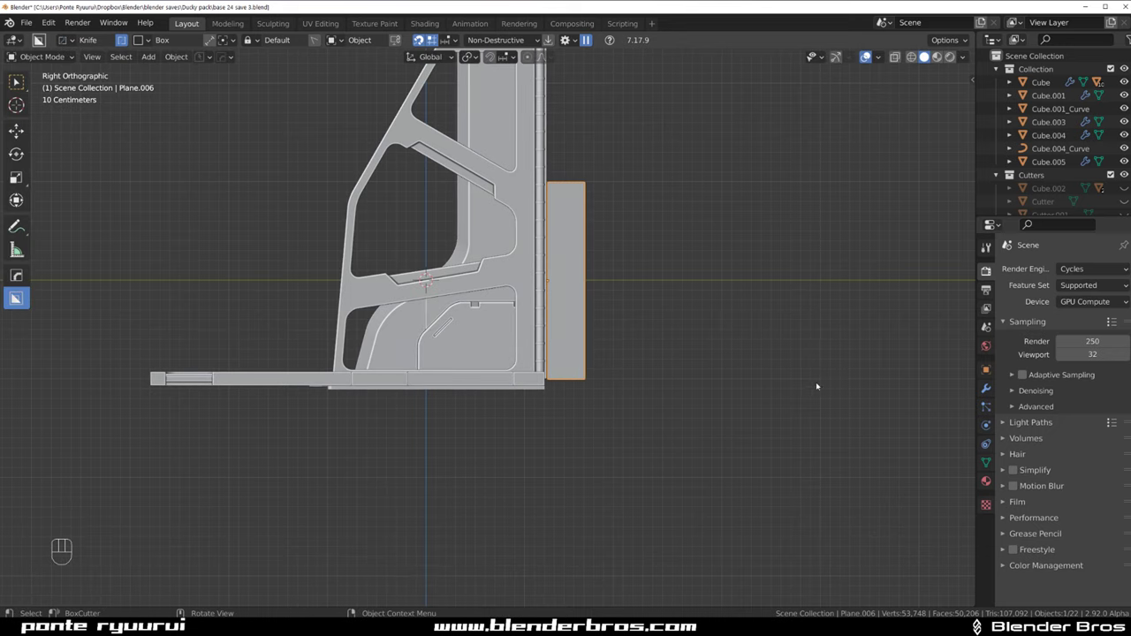
pyautogui.moveTo(660, 346); pyautogui.dragTo(780, 362)
pyautogui.press('s')
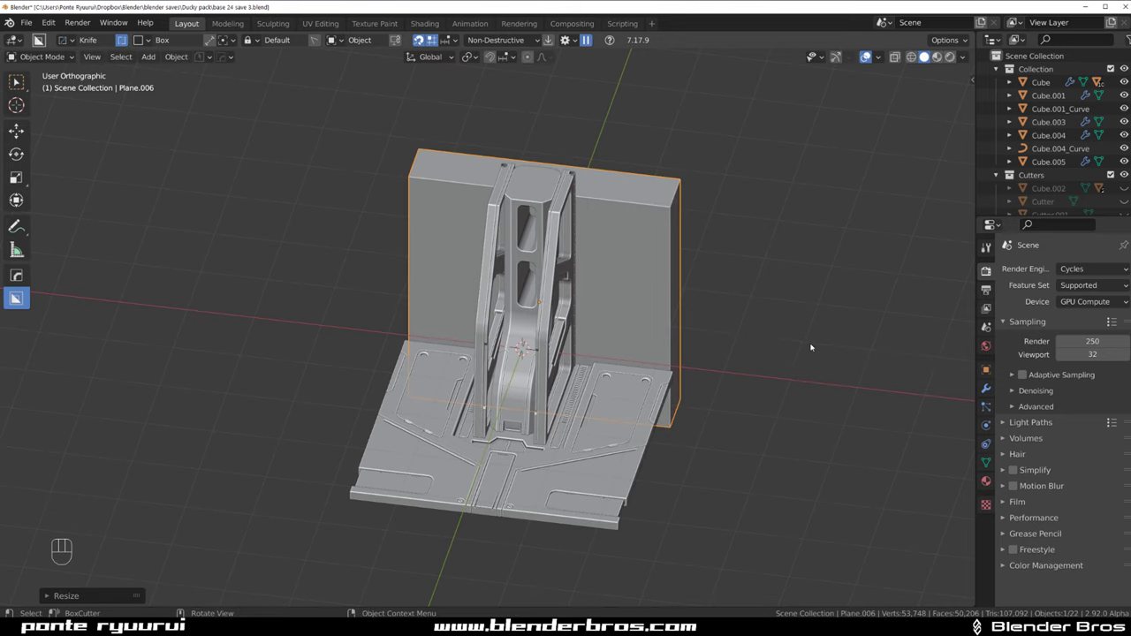
pyautogui.press('s')
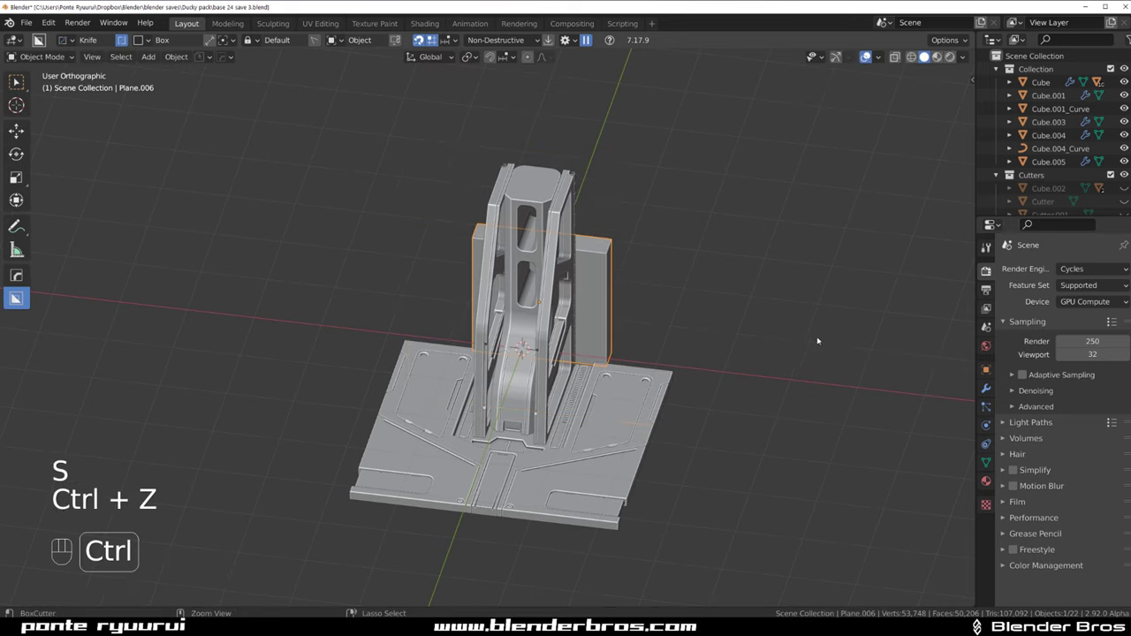
pyautogui.press('ctrl+z')
pyautogui.press('s')
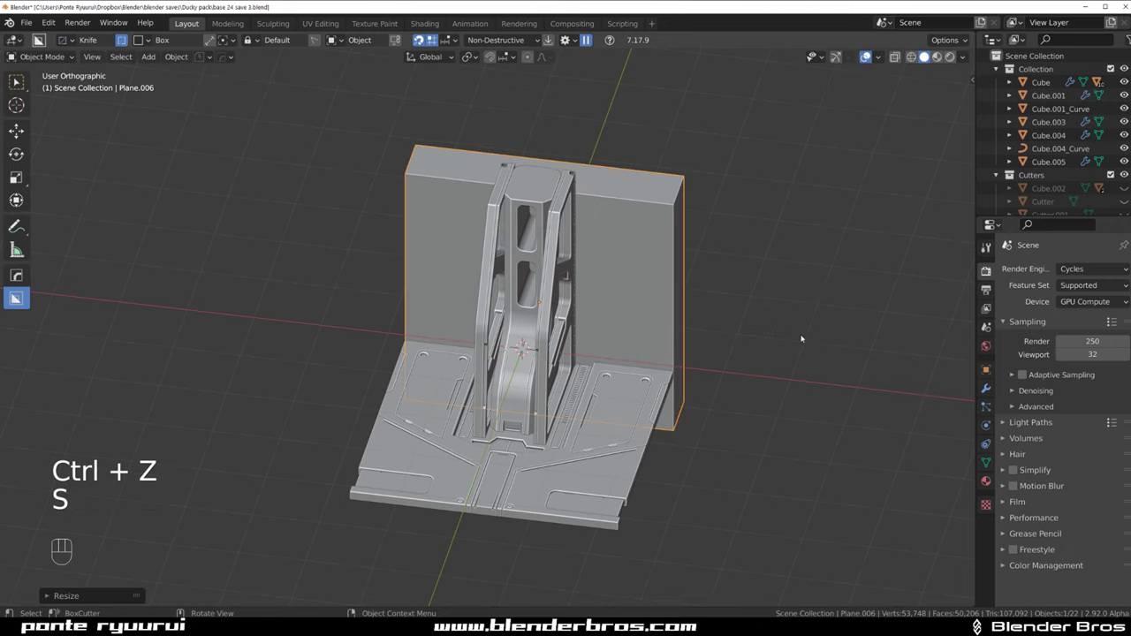
pyautogui.moveTo(715, 294); pyautogui.dragTo(633, 249)
pyautogui.press('`')
pyautogui.press('g')
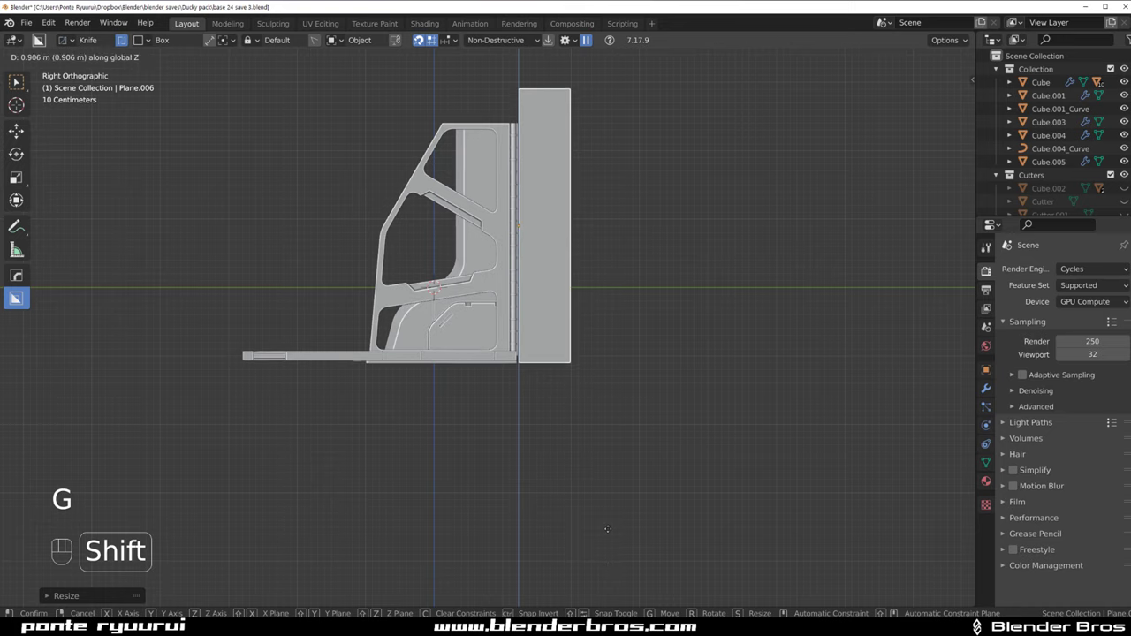
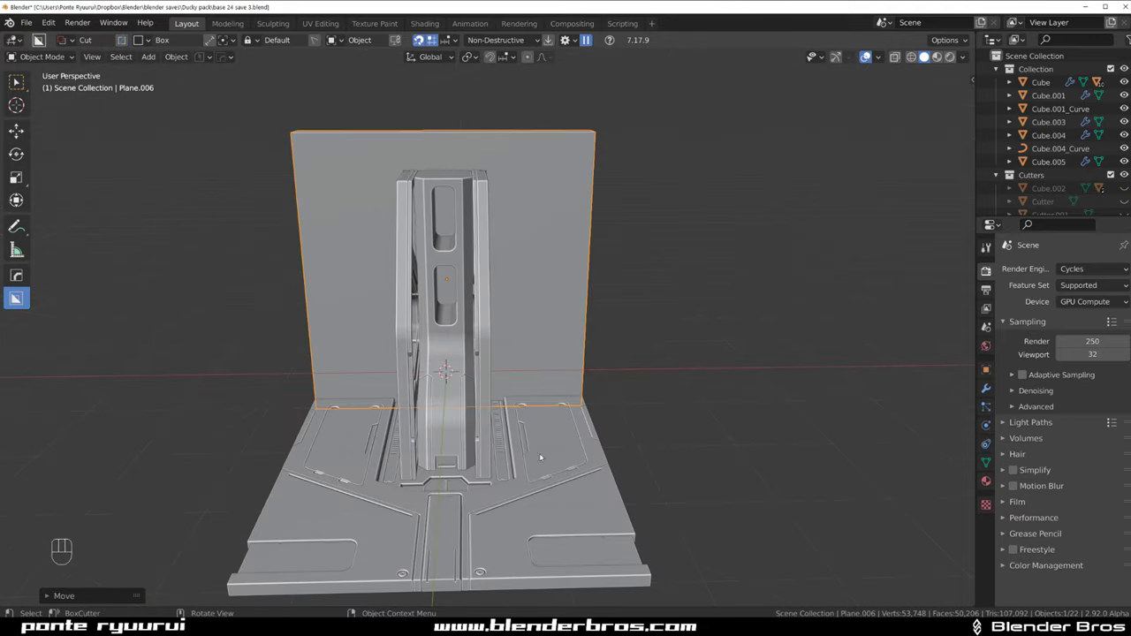
# Draw a tall beveled BoxCutter box on the wall's right side to cut a vertical groove
pyautogui.moveTo(579, 301); pyautogui.dragTo(541, 280)
pyautogui.middleClick(511, 204)
pyautogui.moveTo(535, 421); pyautogui.dragTo(385, 151)
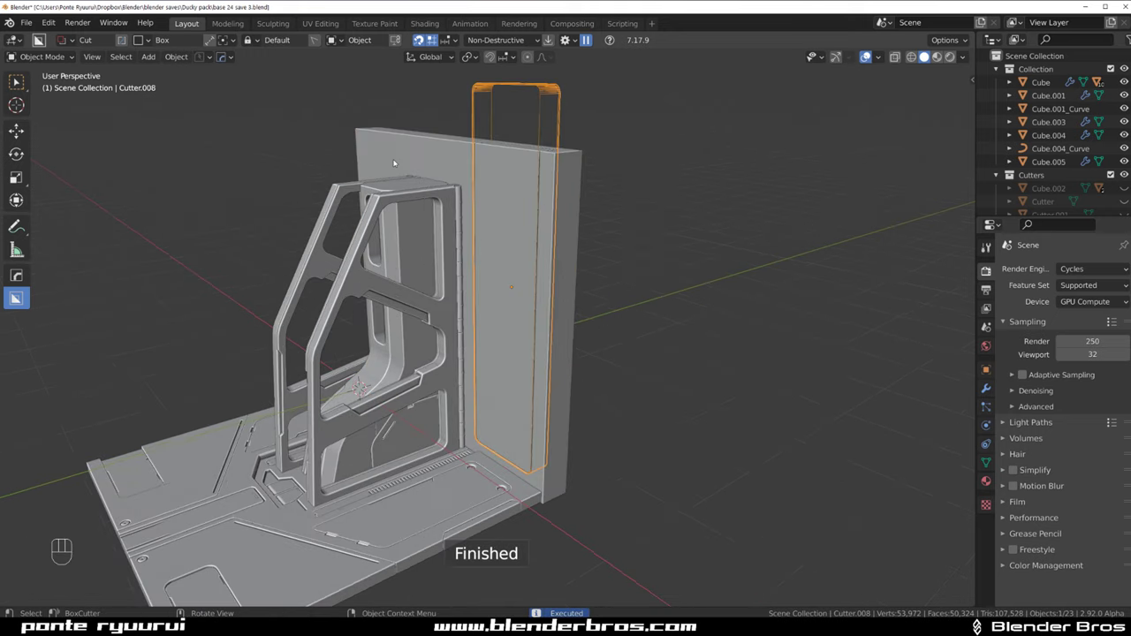
# Mirror the groove to the wall's other side with a HardOps mirror modifier
pyautogui.middleClick(434, 187)
pyautogui.click(403, 128)
pyautogui.press('alt+x')
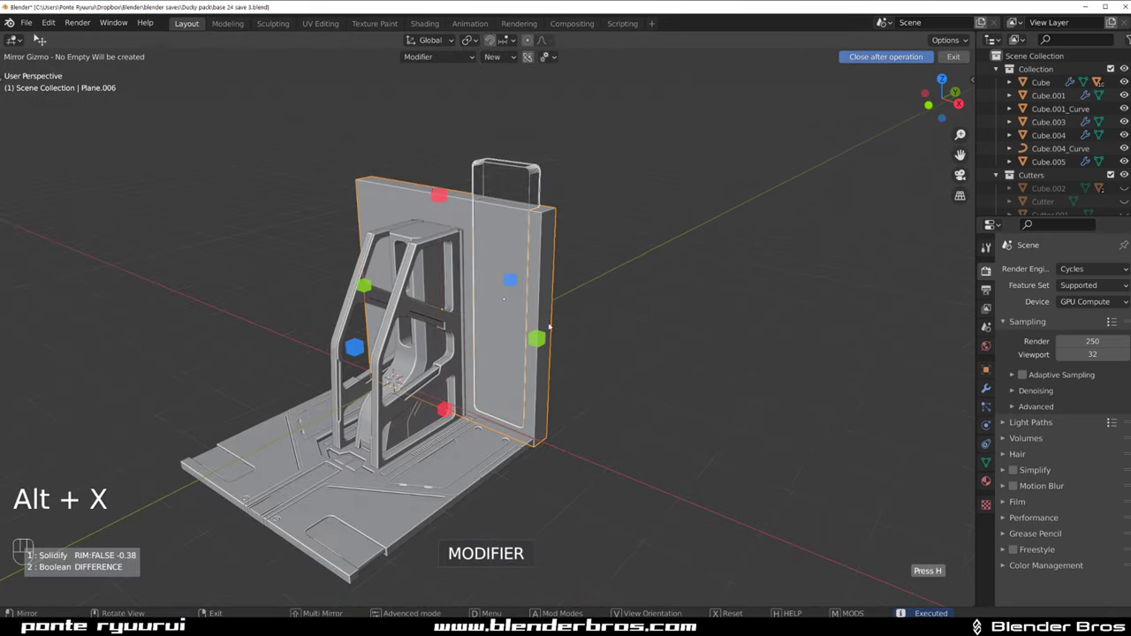
pyautogui.moveTo(539, 339); pyautogui.dragTo(708, 192)
pyautogui.press('shift+2')
pyautogui.moveTo(585, 235); pyautogui.dragTo(540, 227)
pyautogui.middleClick(546, 231)
pyautogui.middleClick(514, 251)
pyautogui.middleClick(427, 287)
pyautogui.middleClick(449, 271)
pyautogui.middleClick(480, 245)
pyautogui.moveTo(492, 244); pyautogui.dragTo(517, 239)
pyautogui.click(445, 141)
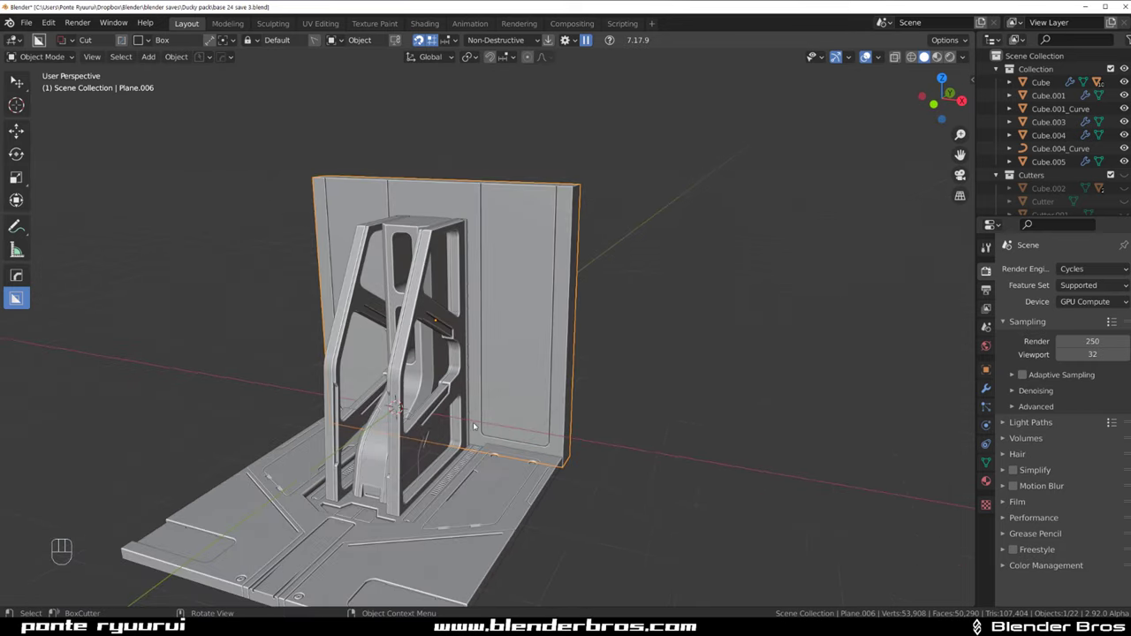
# Isolate the wall in local view and enter Edit Mode on it
pyautogui.press('/')
pyautogui.moveTo(498, 349); pyautogui.dragTo(514, 305)
pyautogui.press('Tab')
# Loop-cut a vertical edge through the wall centre and bevel it into a strip
pyautogui.press('ctrl+r')
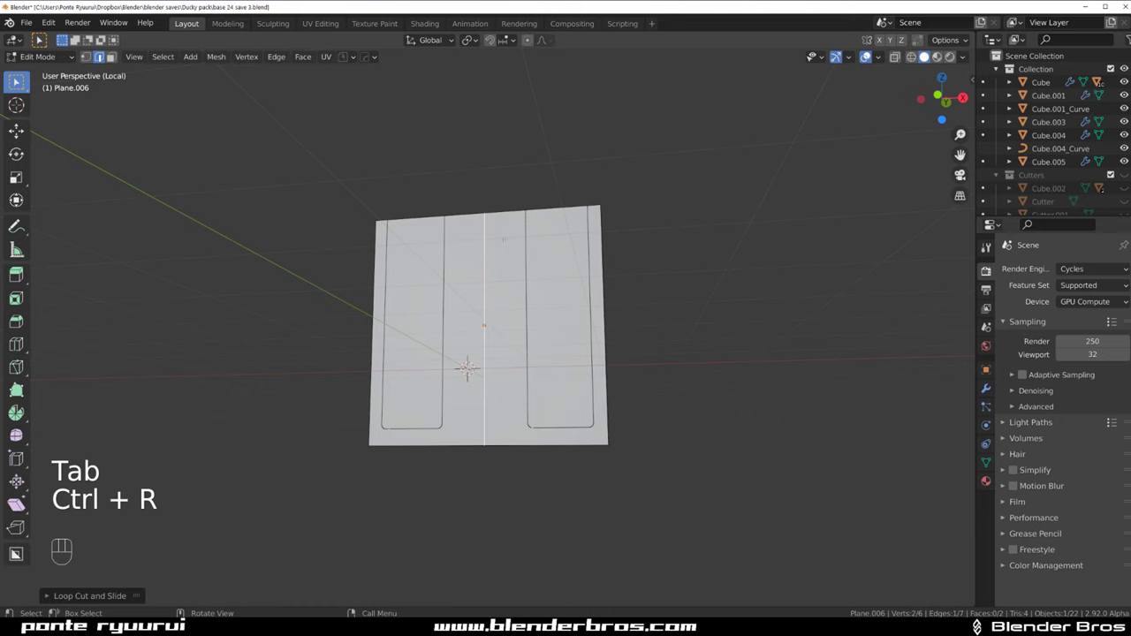
pyautogui.click(155, 503)
pyautogui.press('ctrl+b')
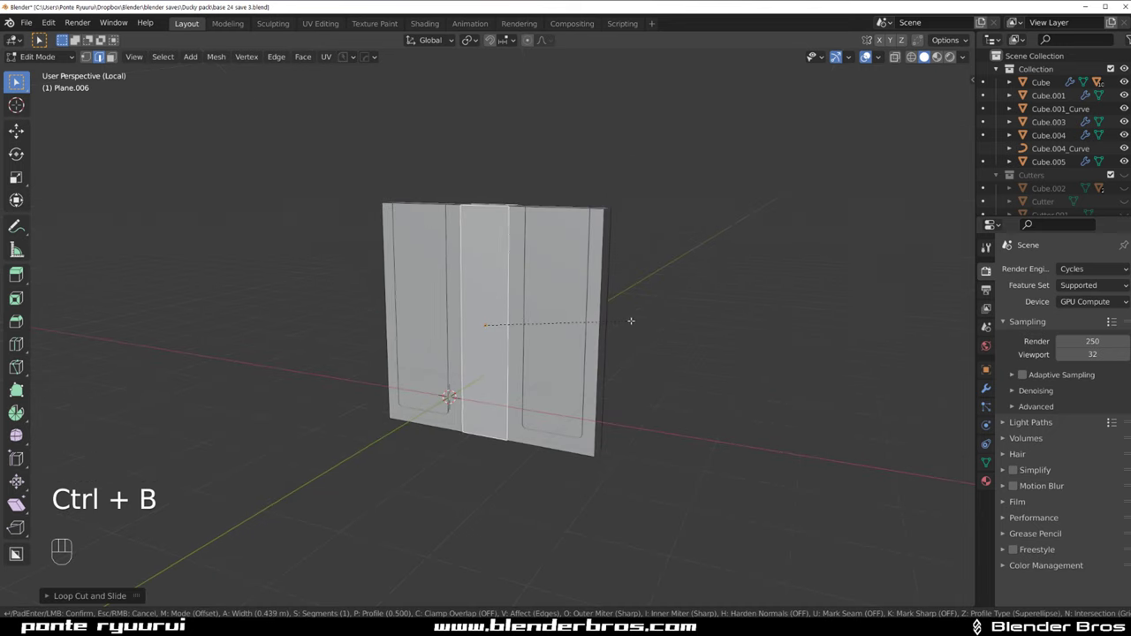
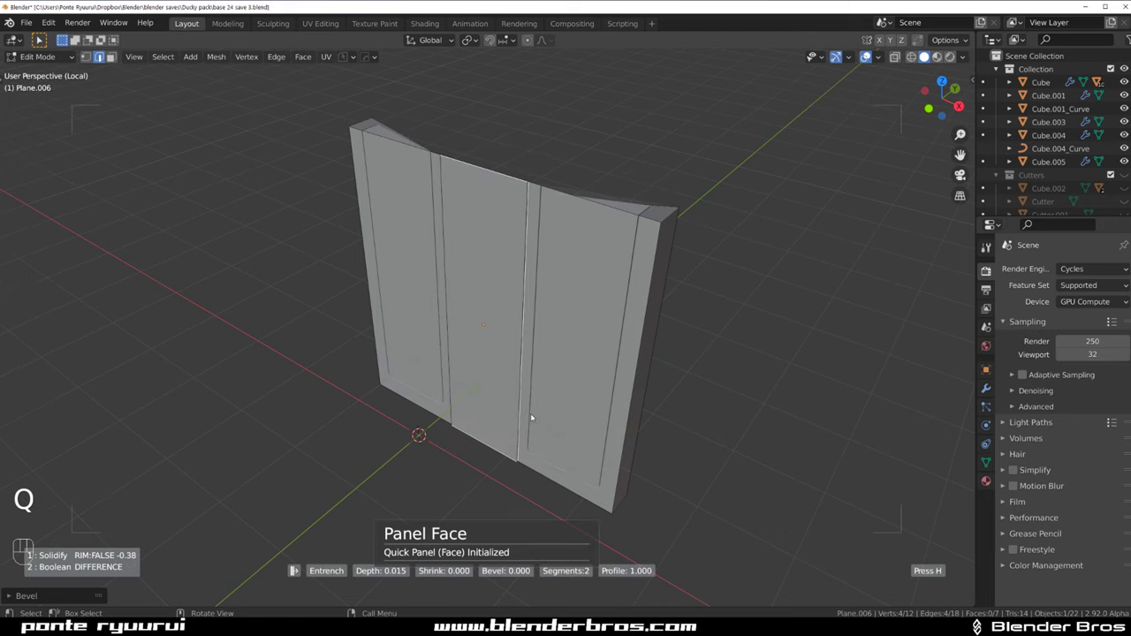
pyautogui.press('Tab')
pyautogui.press('Tab')
pyautogui.press('q')
pyautogui.press('Tab')
# Try HardOps Panel/Csharp on the strip, undo the attempts and re-isolate the wall with the centre face selected
pyautogui.press('q')
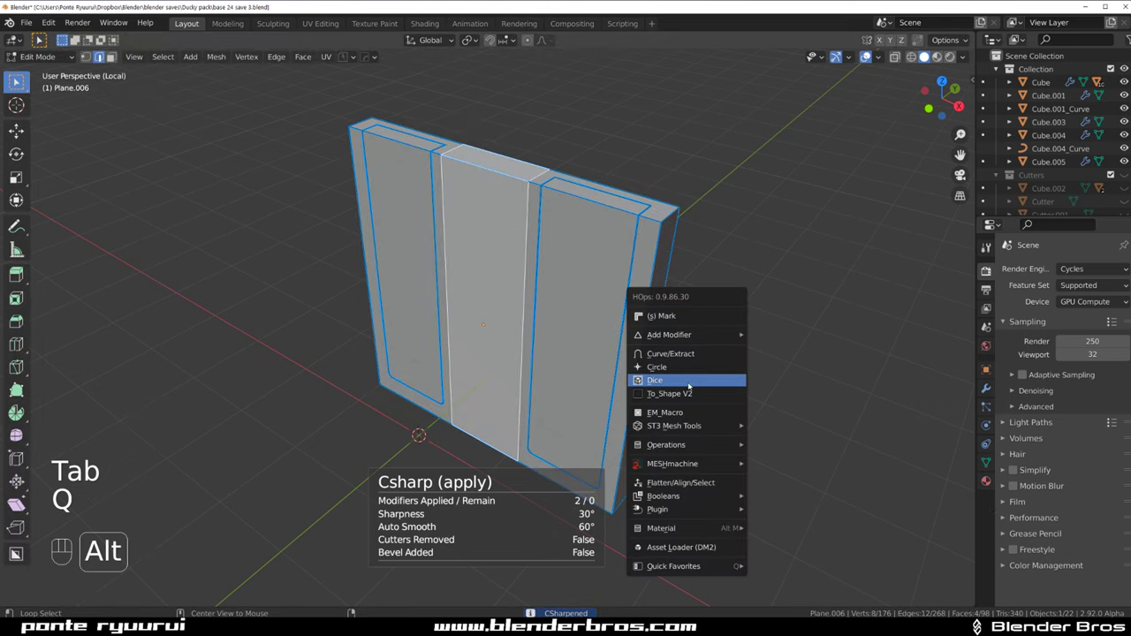
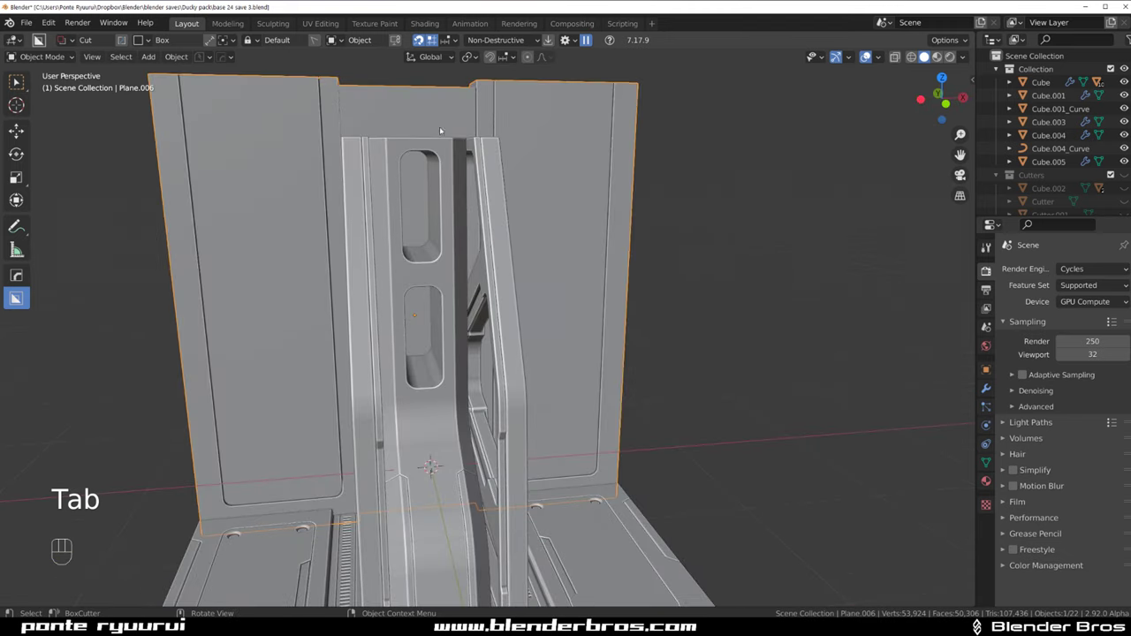
pyautogui.middleClick(333, 37)
pyautogui.moveTo(333, 36); pyautogui.dragTo(333, 37)
pyautogui.middleClick(333, 36)
pyautogui.press('ctrl+z')
pyautogui.press('ctrl+z')
pyautogui.press('ctrl+z')
pyautogui.press('/')
pyautogui.press('Tab')
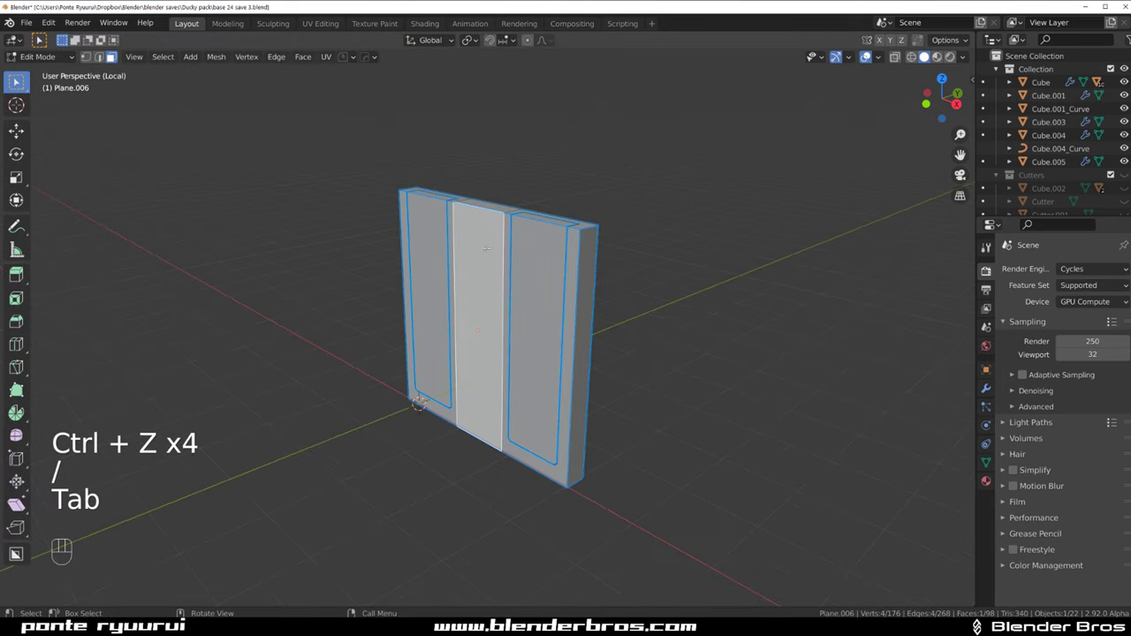
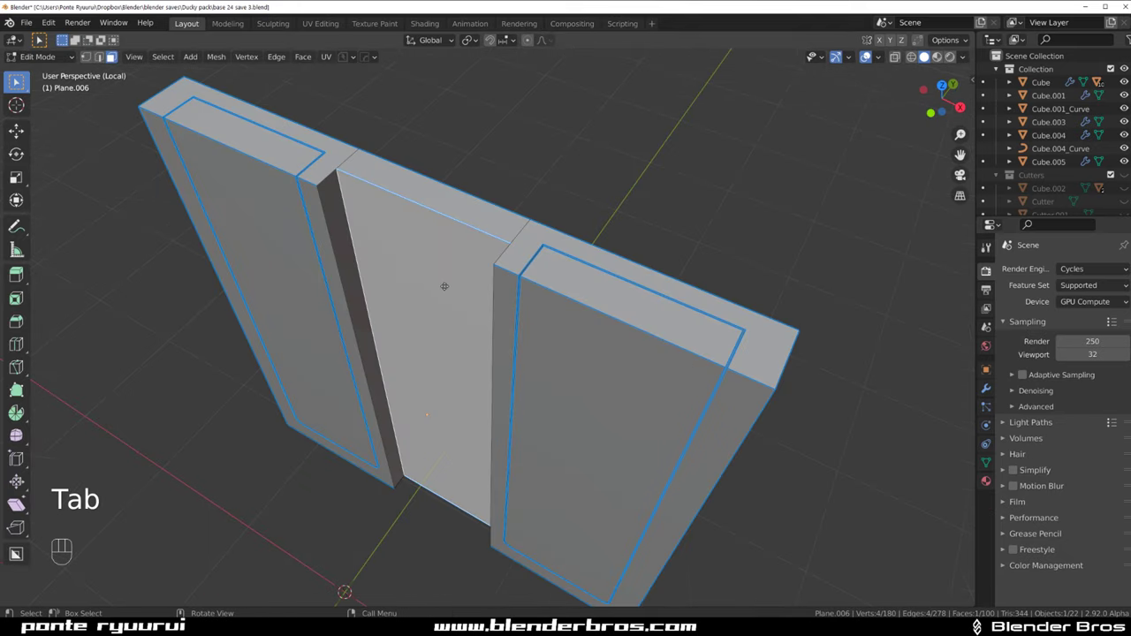
# Push the extruded centre face deeper into the wall
pyautogui.press('g')
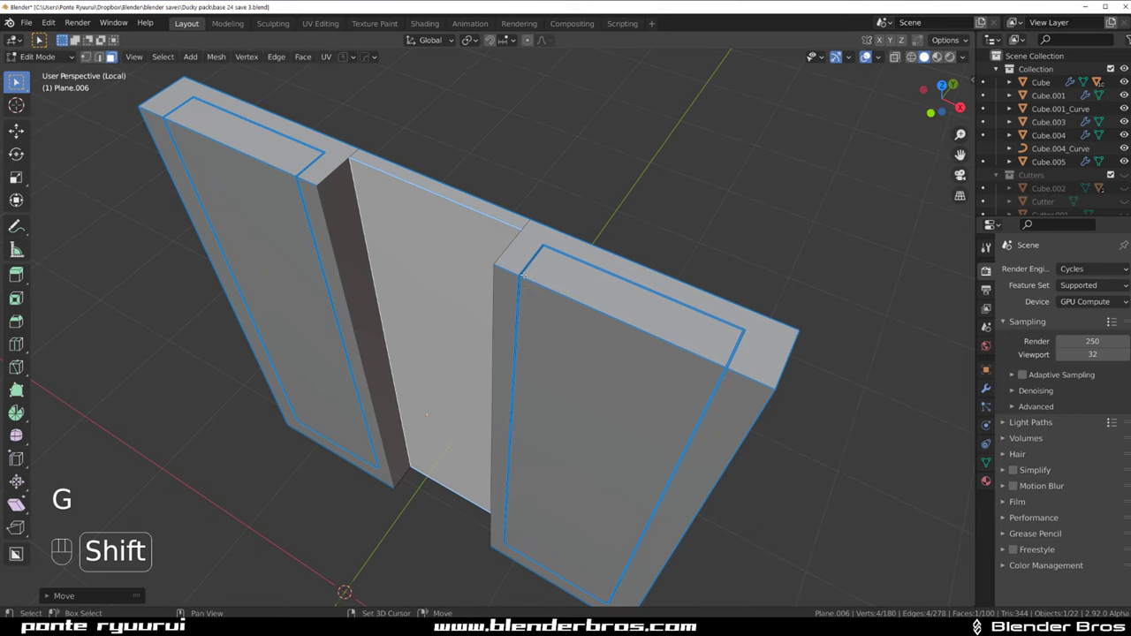
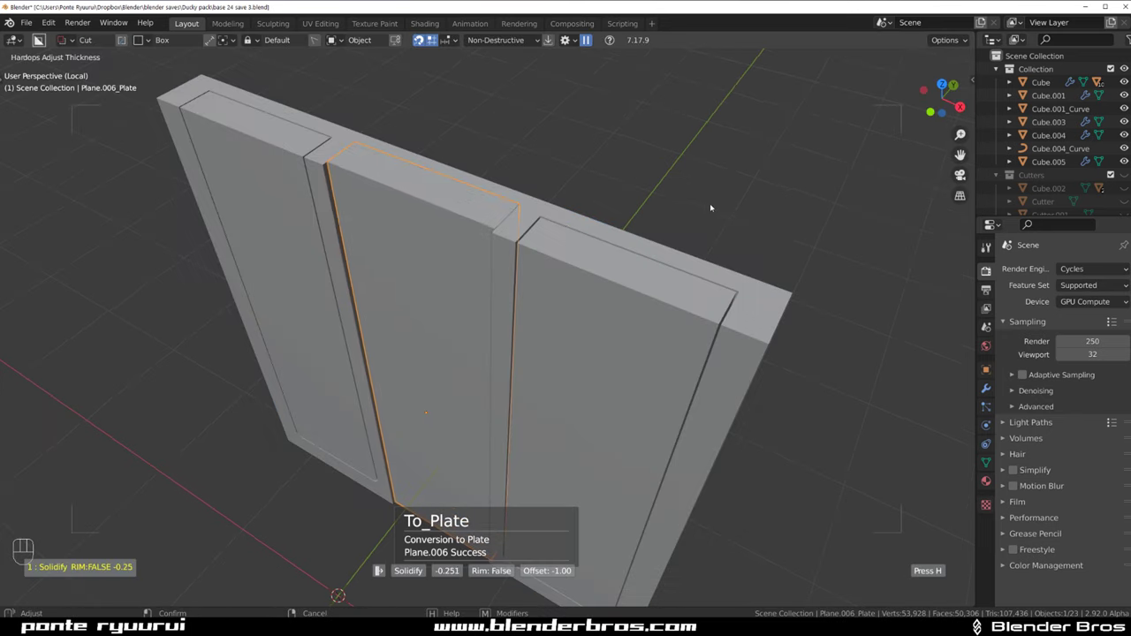
# Set the To_Plate thickness and scale the plate from Right Orthographic view
pyautogui.press('`')
pyautogui.press('KP_5')
pyautogui.moveTo(563, 257); pyautogui.dragTo(536, 233)
pyautogui.press('s')
pyautogui.middleClick(573, 271)
pyautogui.click(754, 242)
pyautogui.middleClick(613, 280)
pyautogui.press('KP_5')
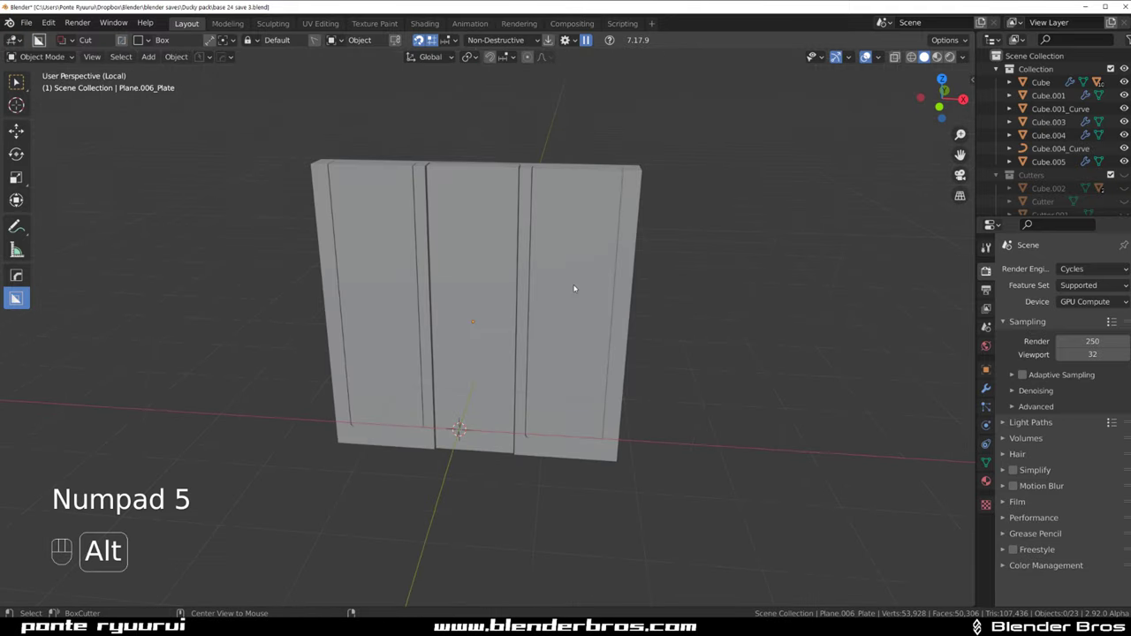
# Confirm the plate, resize it to fill the channel and face it in Front Orthographic view
pyautogui.press('alt+v')
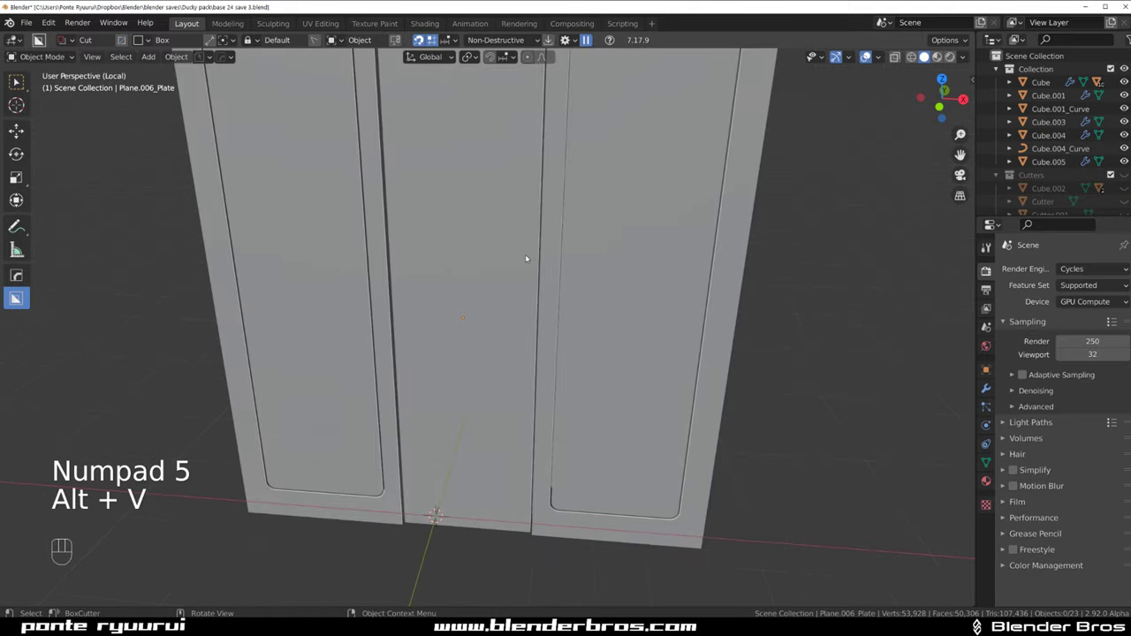
pyautogui.click(477, 369)
pyautogui.moveTo(478, 371); pyautogui.dragTo(482, 333)
pyautogui.press('`')
pyautogui.press('KP_5')
pyautogui.moveTo(439, 351); pyautogui.dragTo(474, 277)
pyautogui.click(450, 255)
pyautogui.moveTo(509, 249); pyautogui.dragTo(478, 199)
pyautogui.moveTo(485, 305); pyautogui.dragTo(477, 320)
pyautogui.press('d')
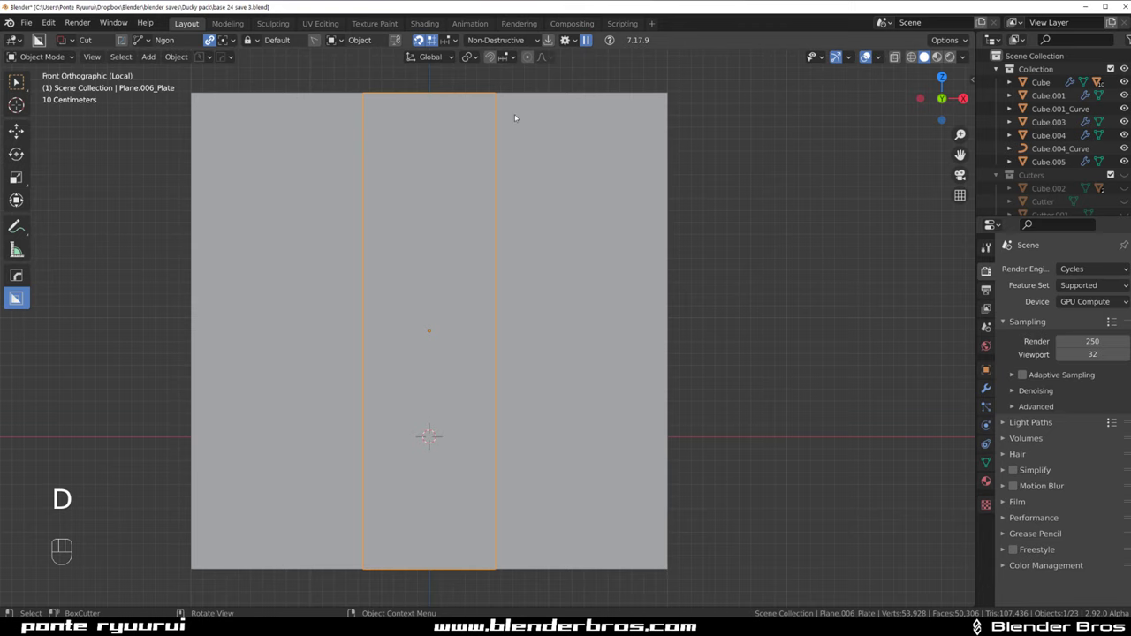
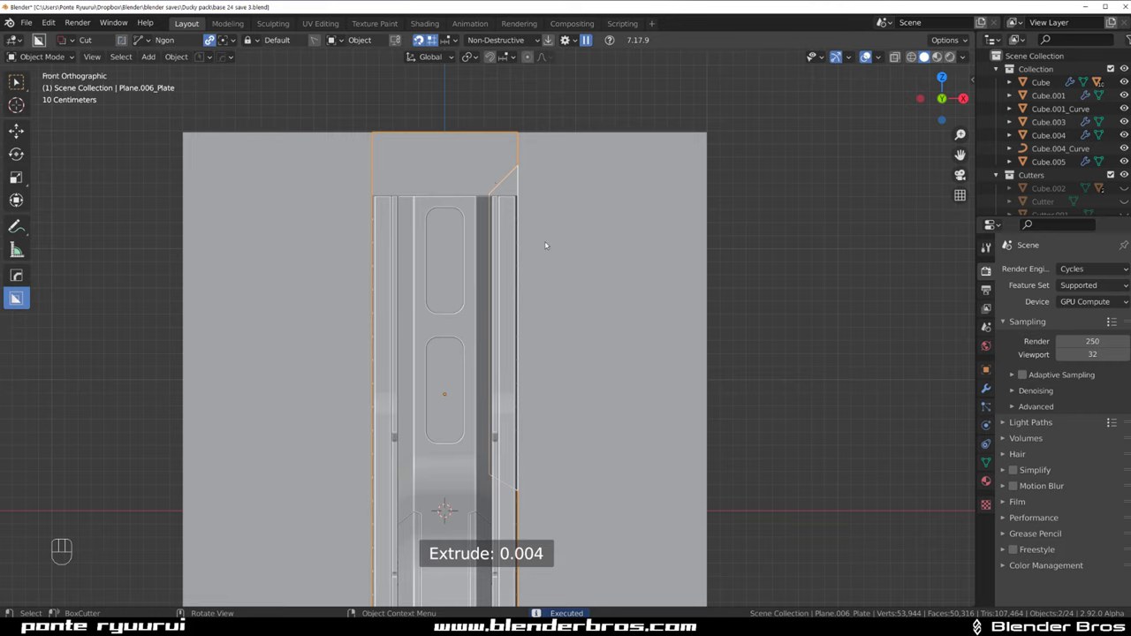
# Draw an angled Ngon cutter over the plate's top corner and apply it
pyautogui.press('ctrl+z')
pyautogui.moveTo(497, 120); pyautogui.dragTo(496, 233)
pyautogui.moveTo(486, 127); pyautogui.dragTo(495, 318)
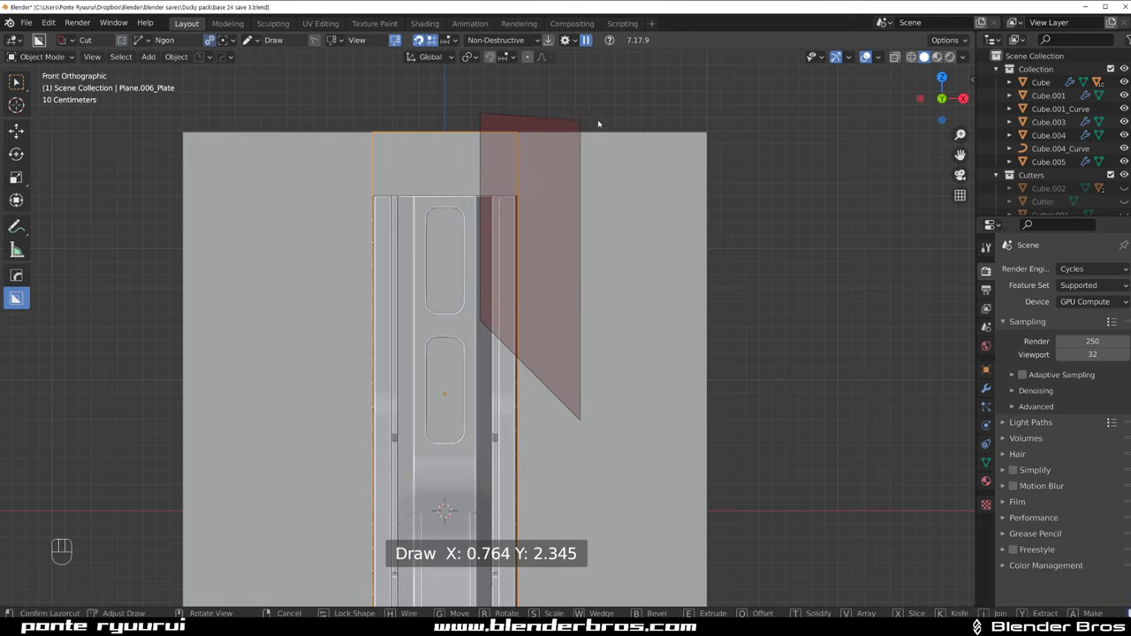
pyautogui.click(601, 123)
pyautogui.click(461, 154)
pyautogui.press('alt+x')
pyautogui.moveTo(563, 395); pyautogui.dragTo(554, 368)
pyautogui.click(500, 188)
pyautogui.click(460, 171)
# Repeat the angled Ngon trim cuts along the plate top where it meets the frame
pyautogui.press('alt+x')
pyautogui.click(560, 389)
pyautogui.moveTo(542, 213); pyautogui.dragTo(477, 263)
pyautogui.click(445, 176)
pyautogui.press('alt+x')
pyautogui.click(442, 179)
pyautogui.press('alt+x')
pyautogui.click(530, 436)
pyautogui.click(574, 171)
# Inspect the trimmed plate seated in the channel and bring up HardOps operations on it
pyautogui.middleClick(520, 241)
pyautogui.press('KP_5')
pyautogui.middleClick(473, 354)
pyautogui.click(446, 318)
pyautogui.click(428, 269)
pyautogui.press('q')
pyautogui.press('Tab')
pyautogui.press('Tab')
pyautogui.click(552, 265)
pyautogui.moveTo(347, 255); pyautogui.dragTo(330, 252)
pyautogui.press('q')
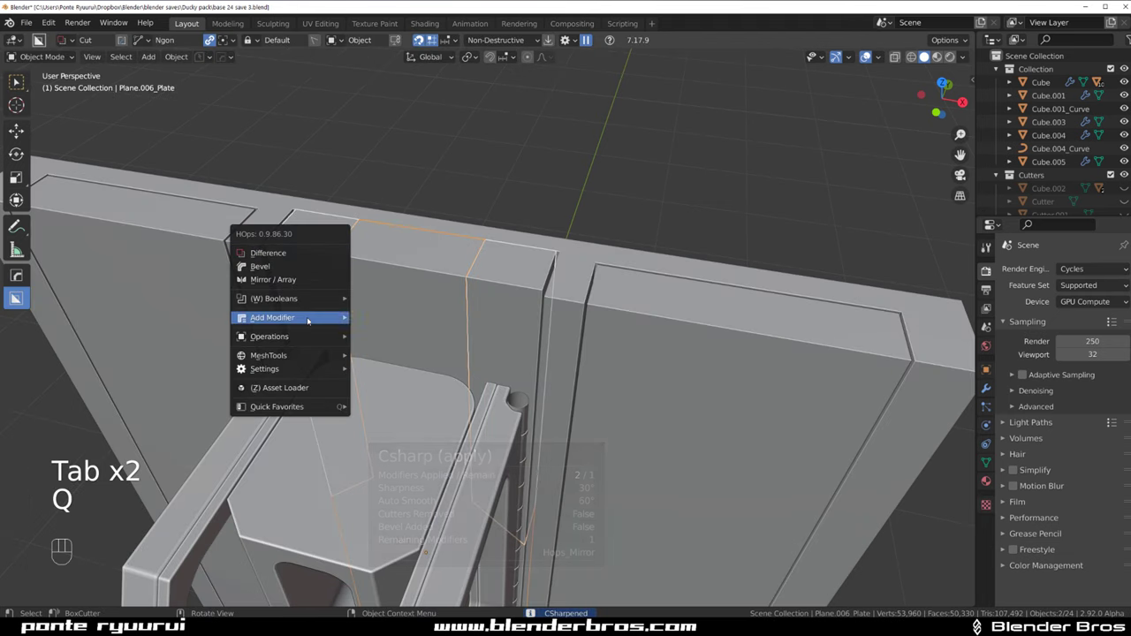
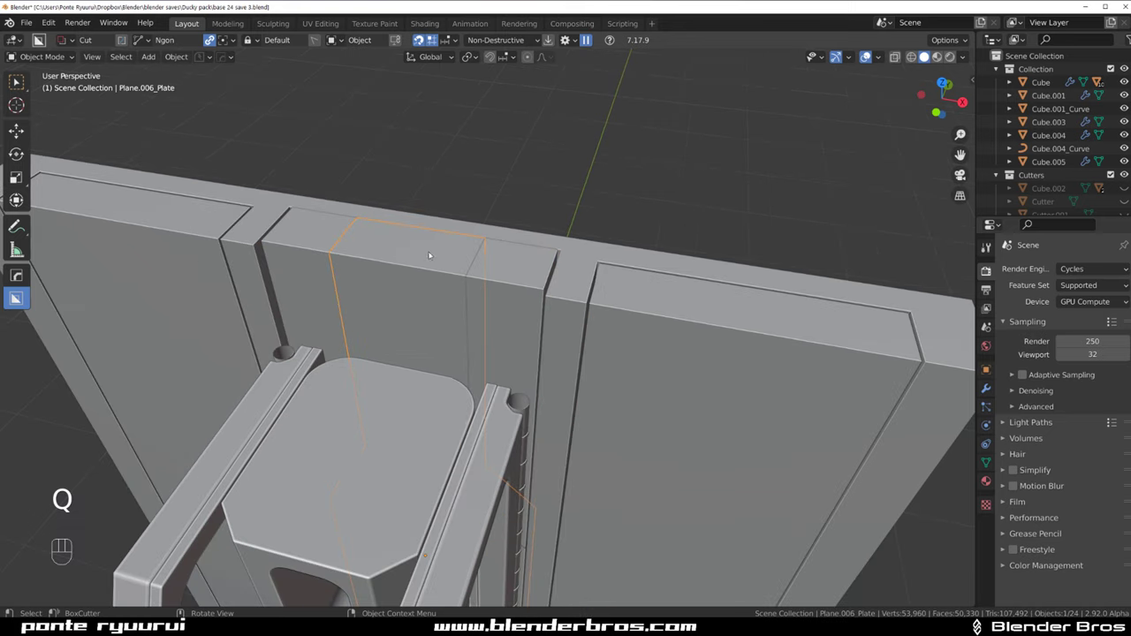
# Isolate the plate in local view and slice off its upper section with BoxCutter
pyautogui.press('g')
pyautogui.press('/')
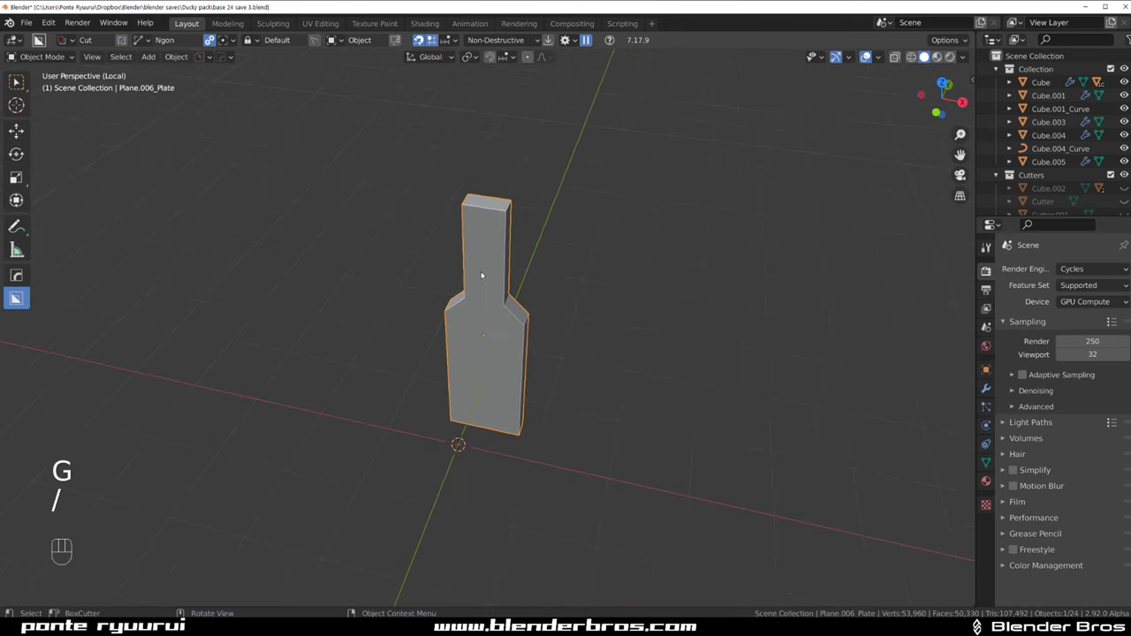
pyautogui.press('/')
pyautogui.click(509, 298)
pyautogui.press('/')
# Run HardOps Clean Mesh to bake the plate's remaining modifiers into its mesh
pyautogui.press('q')
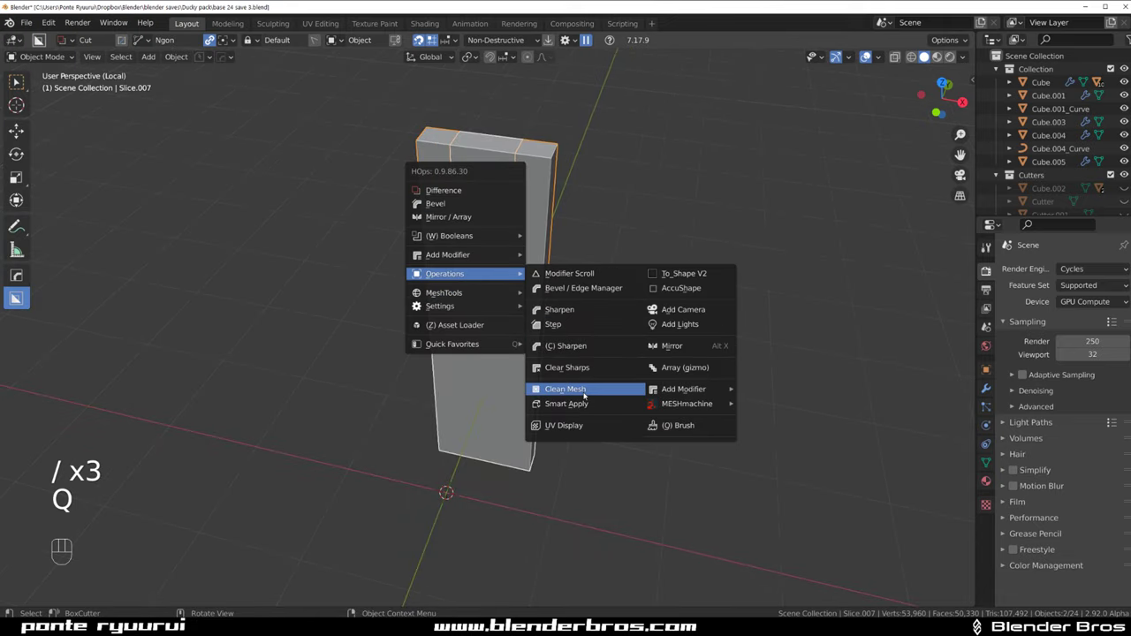
pyautogui.middleClick(470, 257)
pyautogui.click(480, 270)
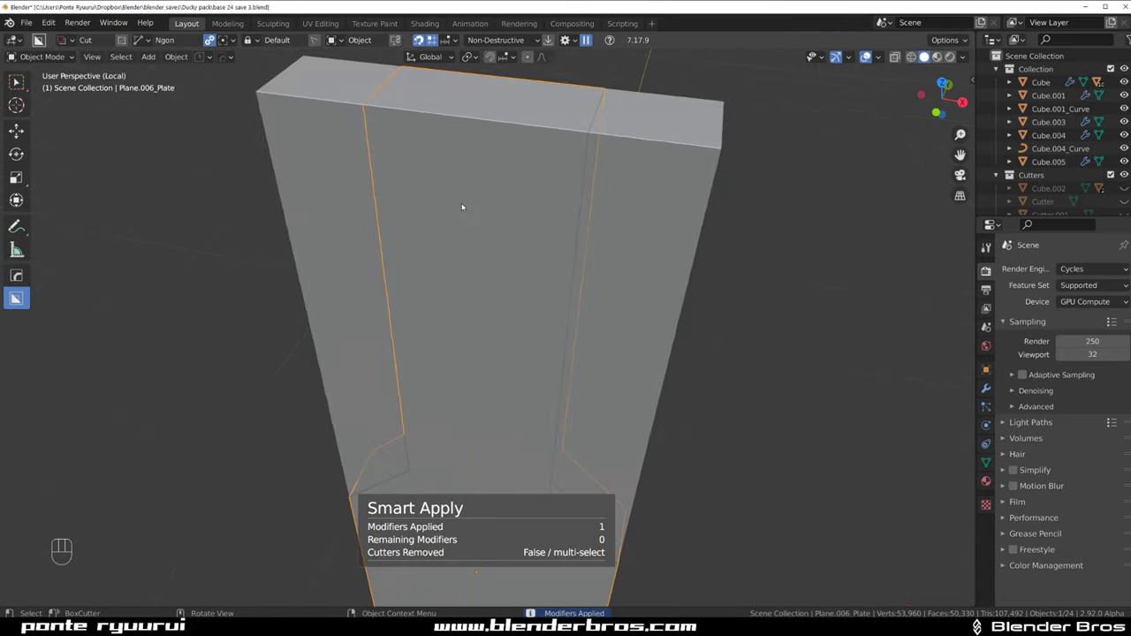
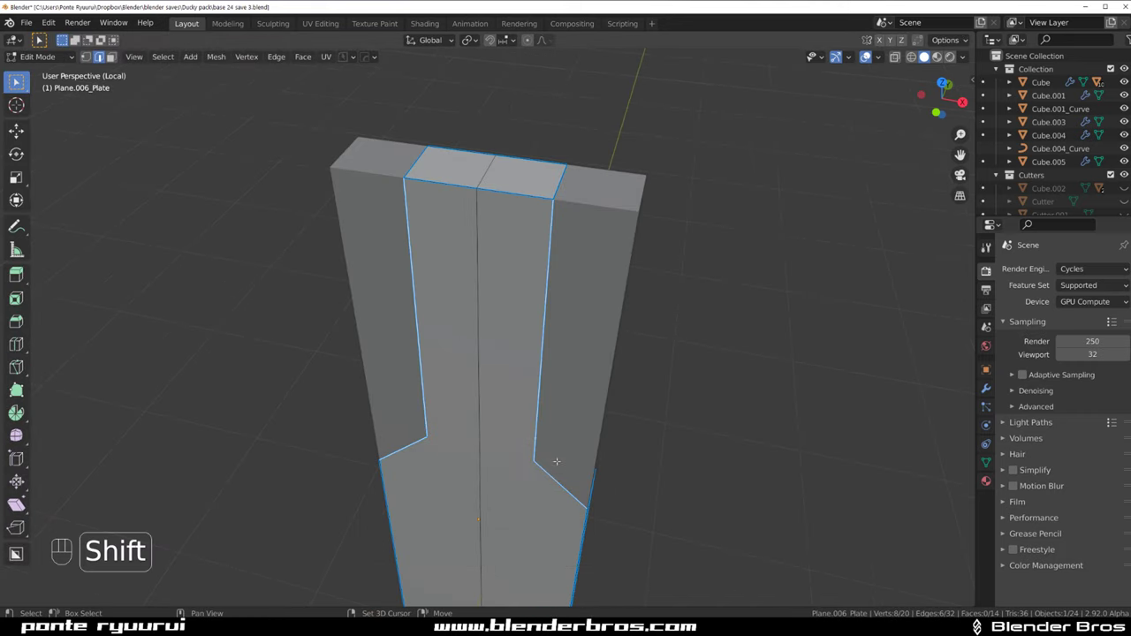
pyautogui.press('ctrl+b')
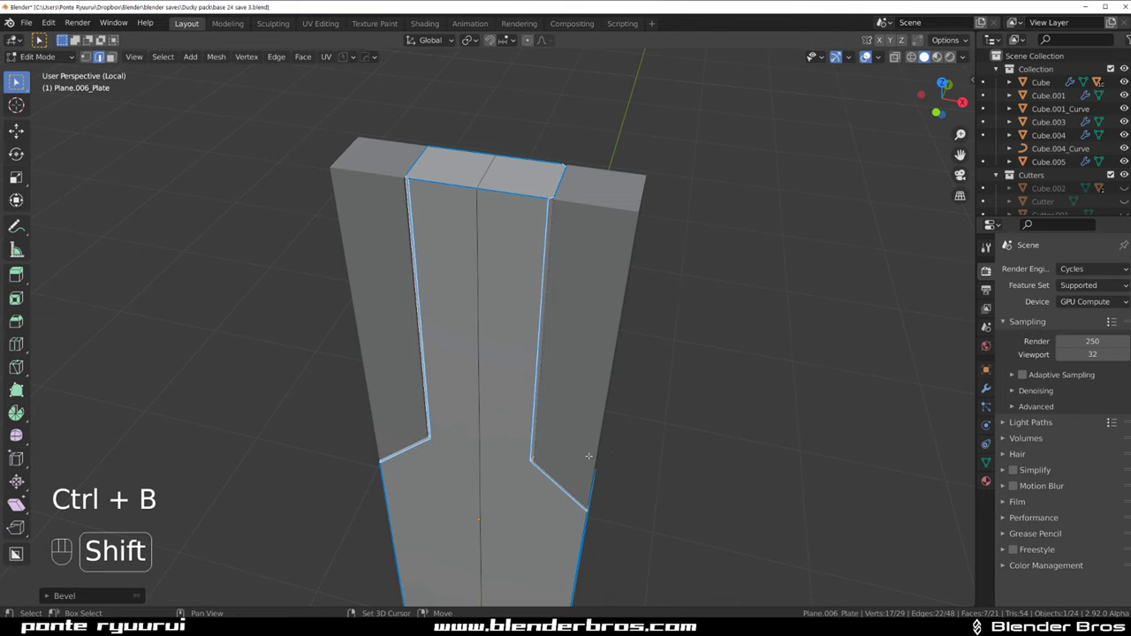
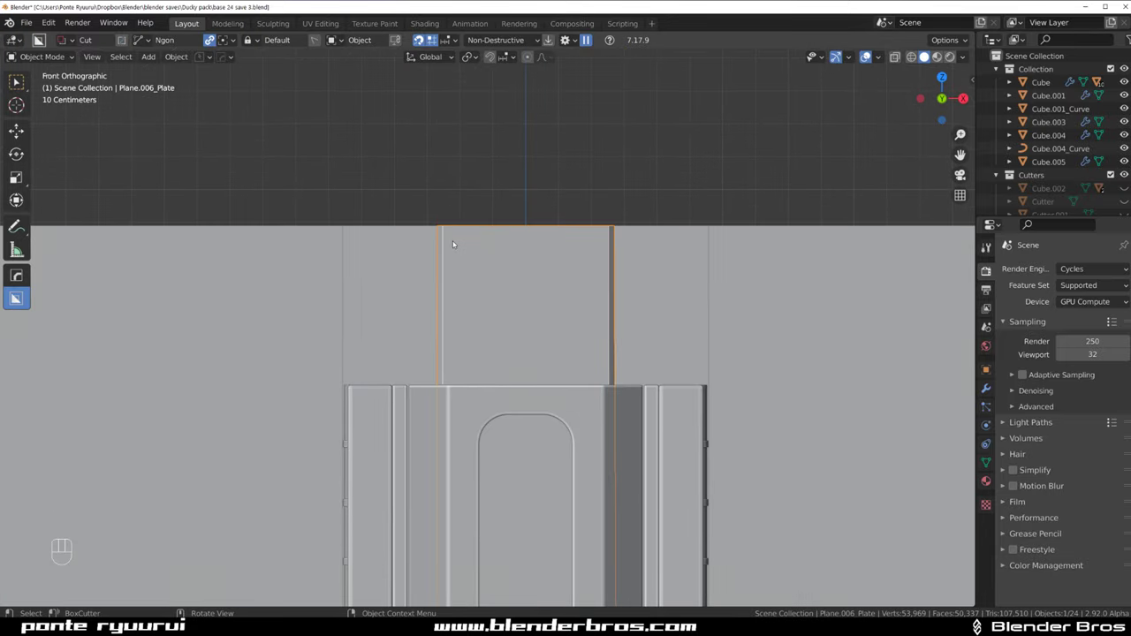
# Cut an Inset box pocket (width about 0.015) into the column top from Top Orthographic view
pyautogui.moveTo(528, 321); pyautogui.dragTo(525, 289)
pyautogui.moveTo(517, 227); pyautogui.dragTo(518, 286)
pyautogui.press('/')
pyautogui.press('`')
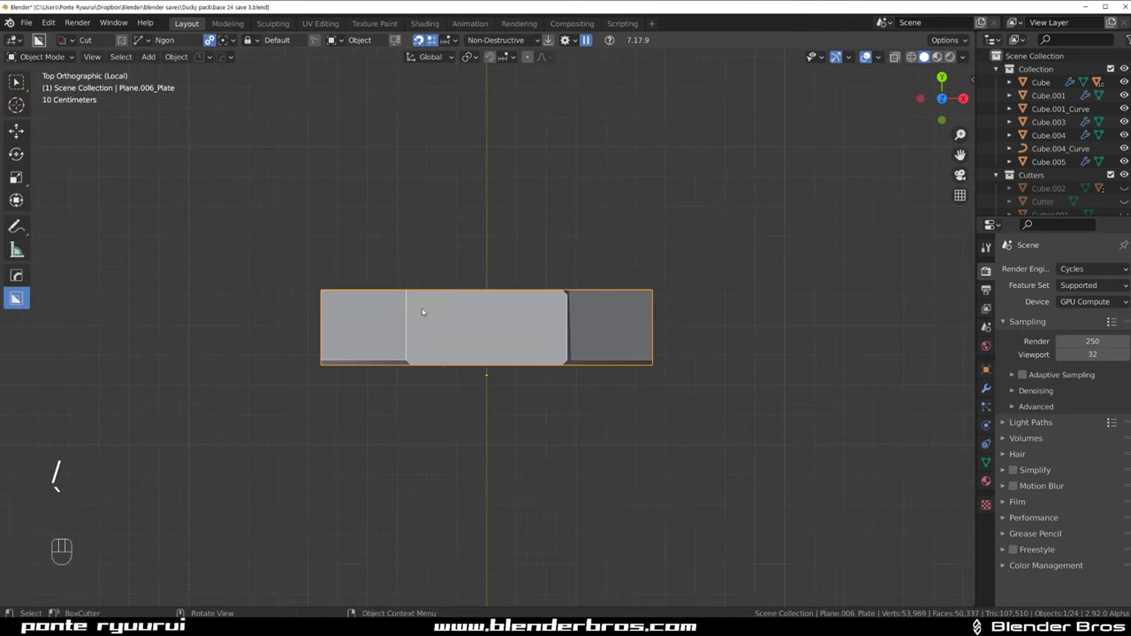
pyautogui.moveTo(390, 289); pyautogui.dragTo(505, 333)
pyautogui.press('d')
pyautogui.moveTo(389, 286); pyautogui.dragTo(487, 365)
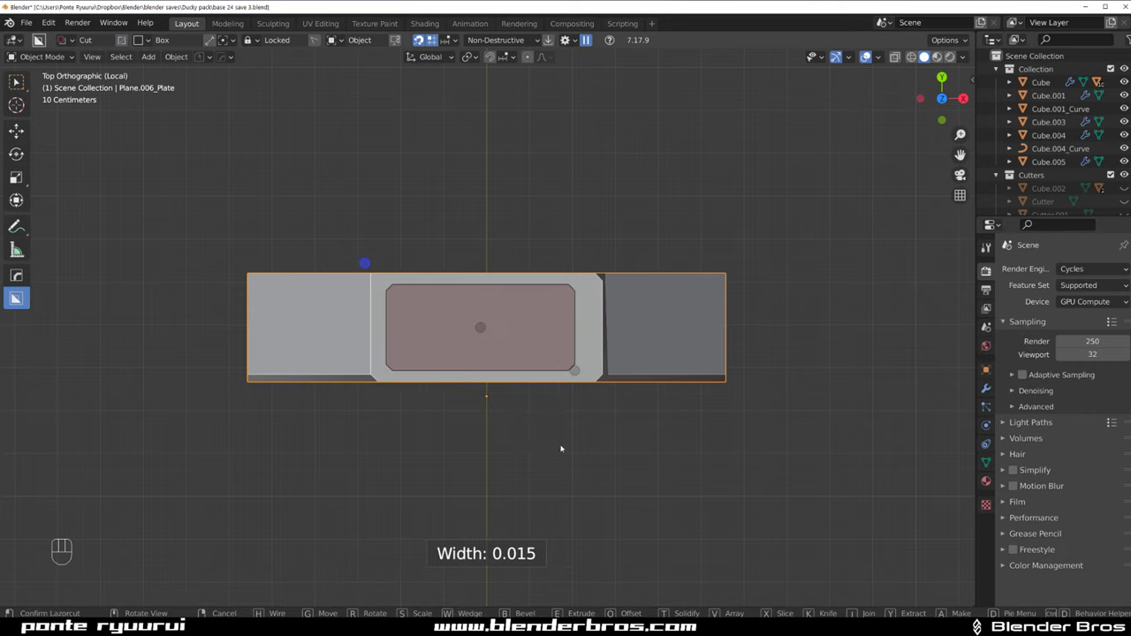
pyautogui.press('alt+x')
pyautogui.click(609, 396)
# Orbit to inspect the new pocket rim and bring up the HardOps mesh operations list
pyautogui.moveTo(514, 358); pyautogui.dragTo(504, 318)
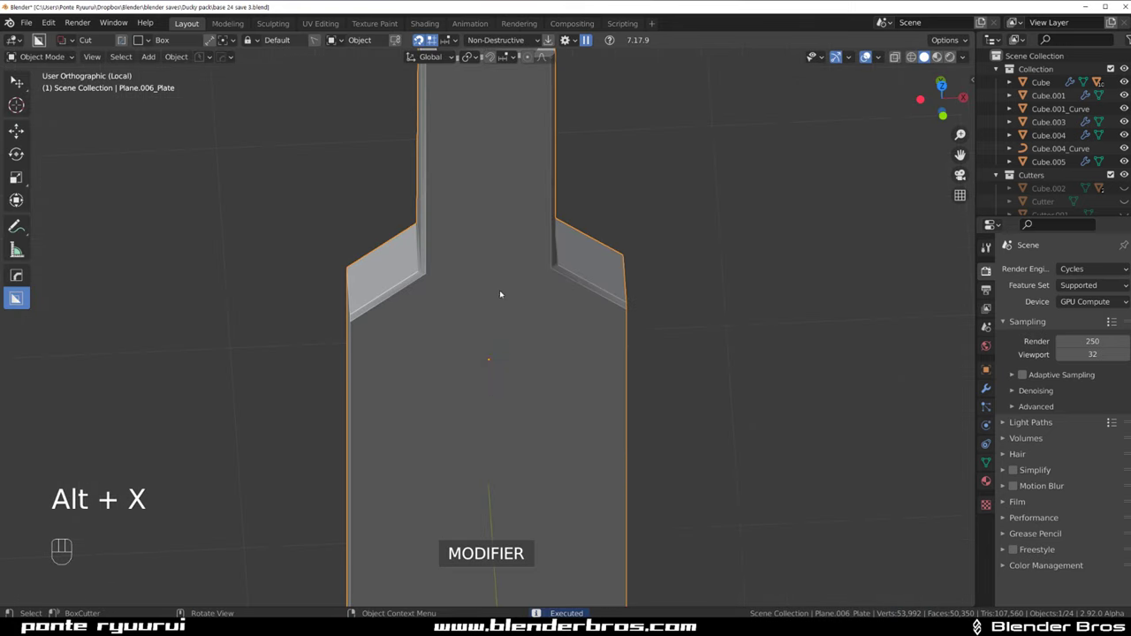
pyautogui.middleClick(492, 183)
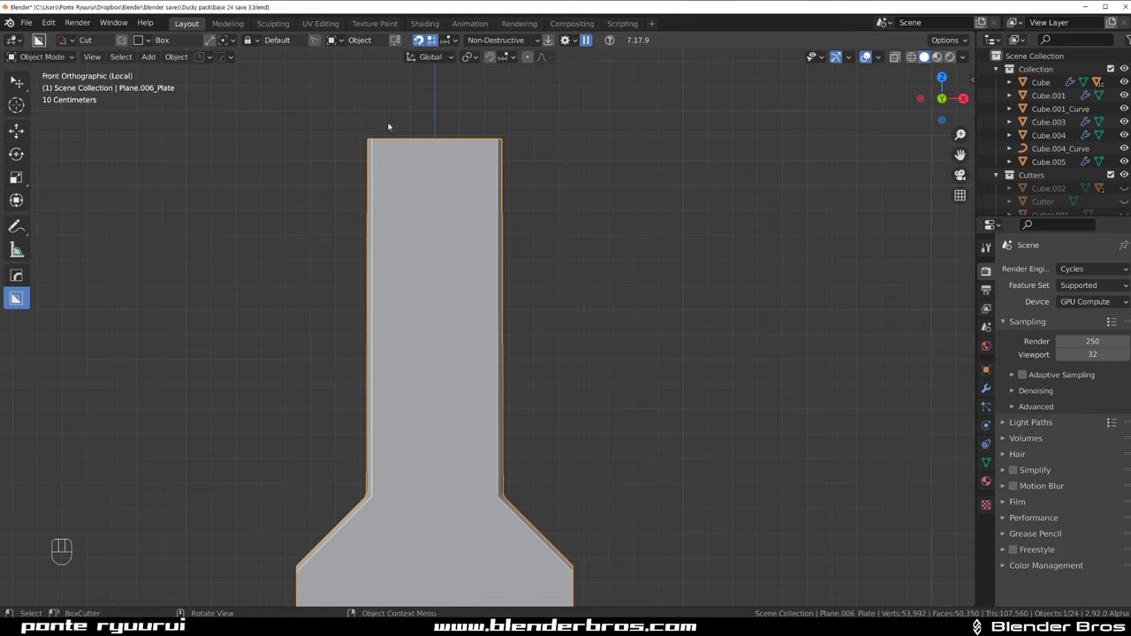
pyautogui.moveTo(399, 139); pyautogui.dragTo(488, 435)
pyautogui.middleClick(542, 303)
pyautogui.click(562, 197)
pyautogui.click(486, 432)
pyautogui.click(519, 383)
pyautogui.press('q')
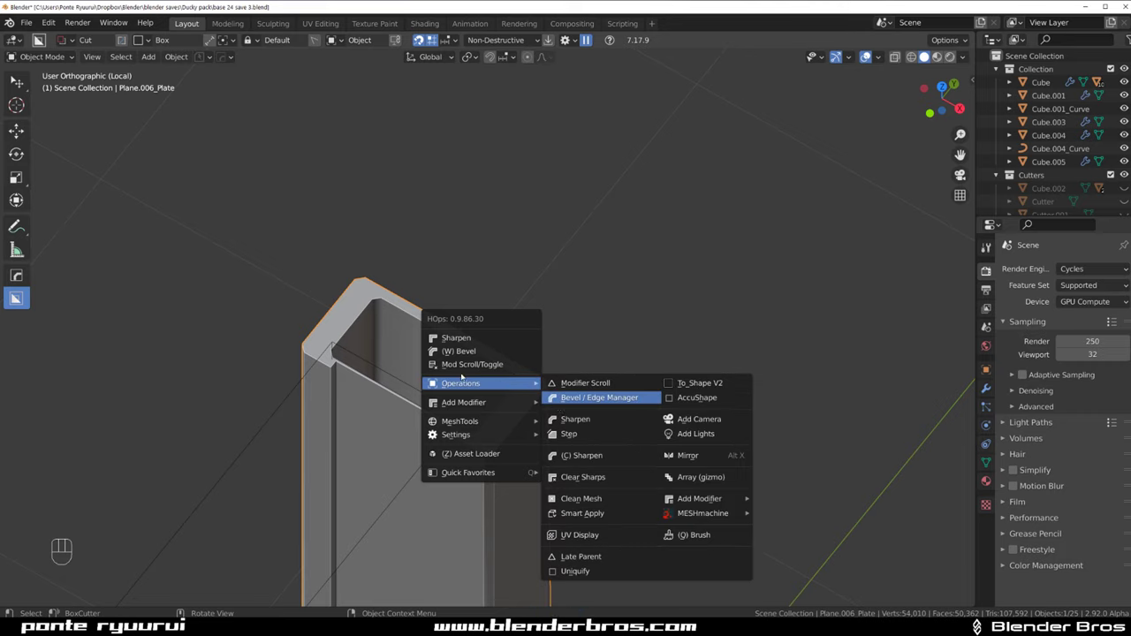
# Bool-scroll to Cutter.037 and narrow the top pocket cutter along Y
pyautogui.press('q')
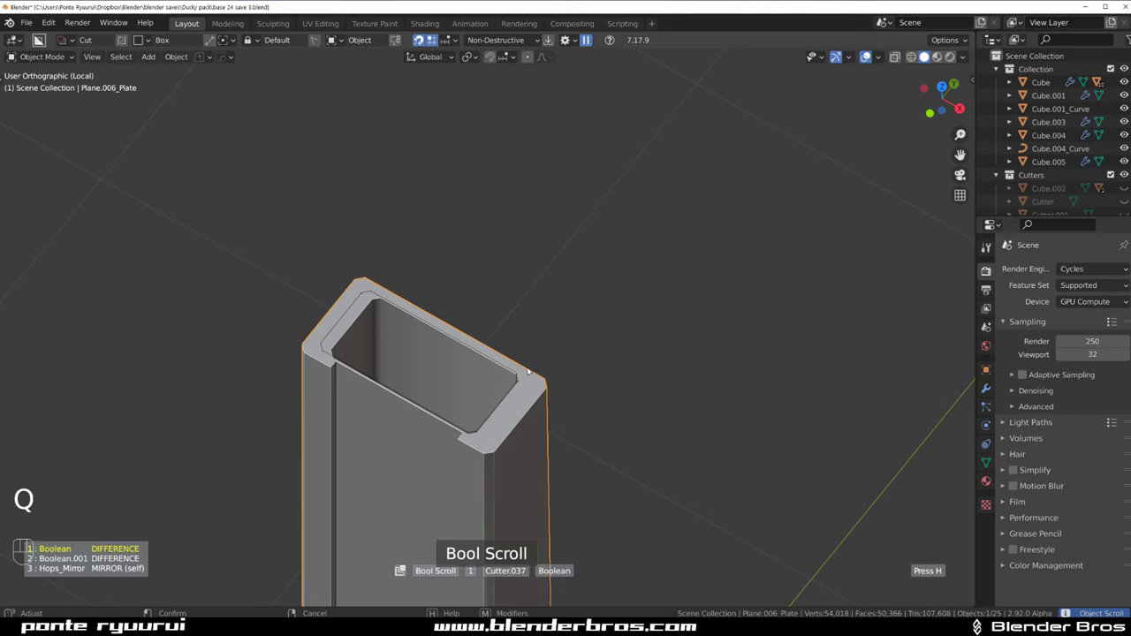
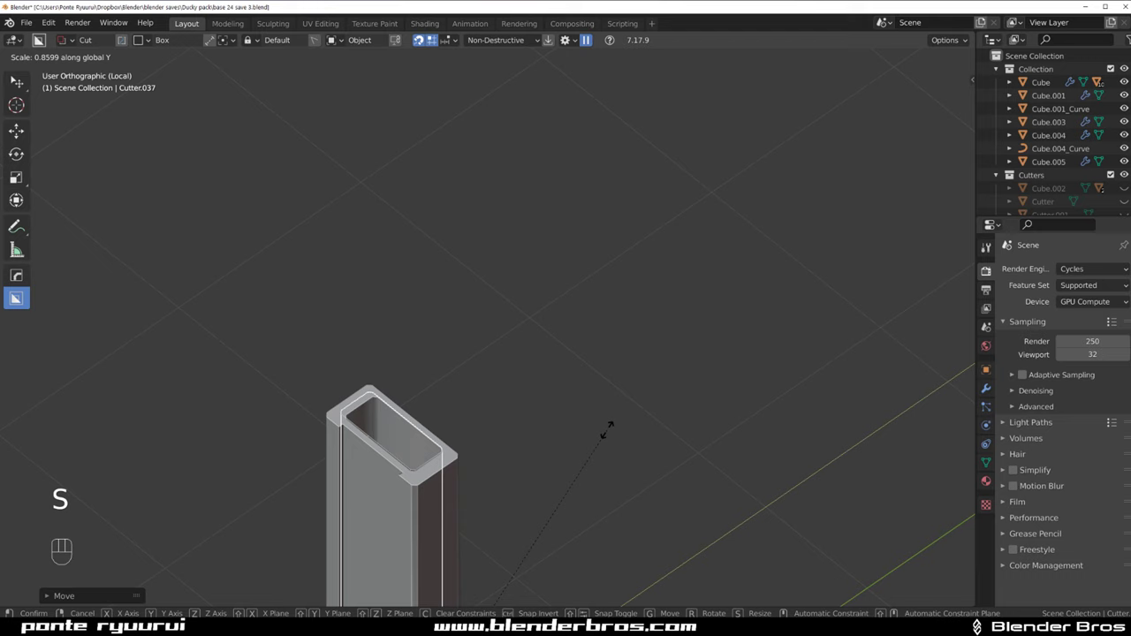
pyautogui.moveTo(531, 393); pyautogui.dragTo(530, 261)
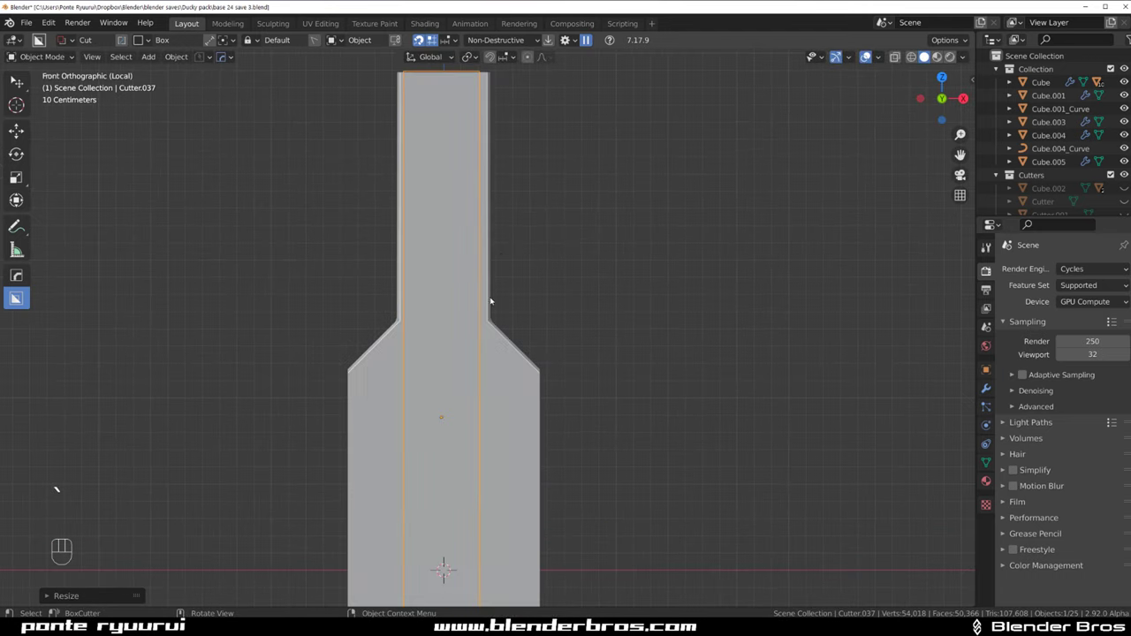
pyautogui.click(541, 343)
pyautogui.moveTo(518, 229); pyautogui.dragTo(512, 259)
pyautogui.moveTo(513, 259); pyautogui.dragTo(454, 310)
# Add a HOps Mirror on the plate set to work along the Y axis
pyautogui.press('ctrl+`')
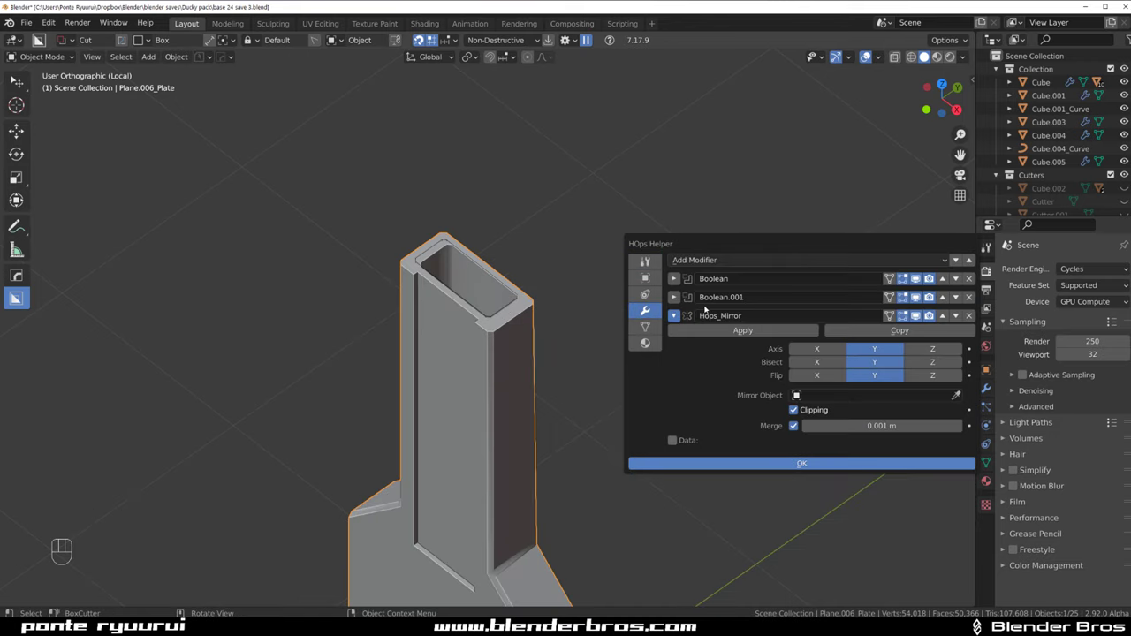
pyautogui.moveTo(915, 276); pyautogui.dragTo(601, 184)
pyautogui.click(516, 298)
pyautogui.press('g')
pyautogui.press('ctrl+`')
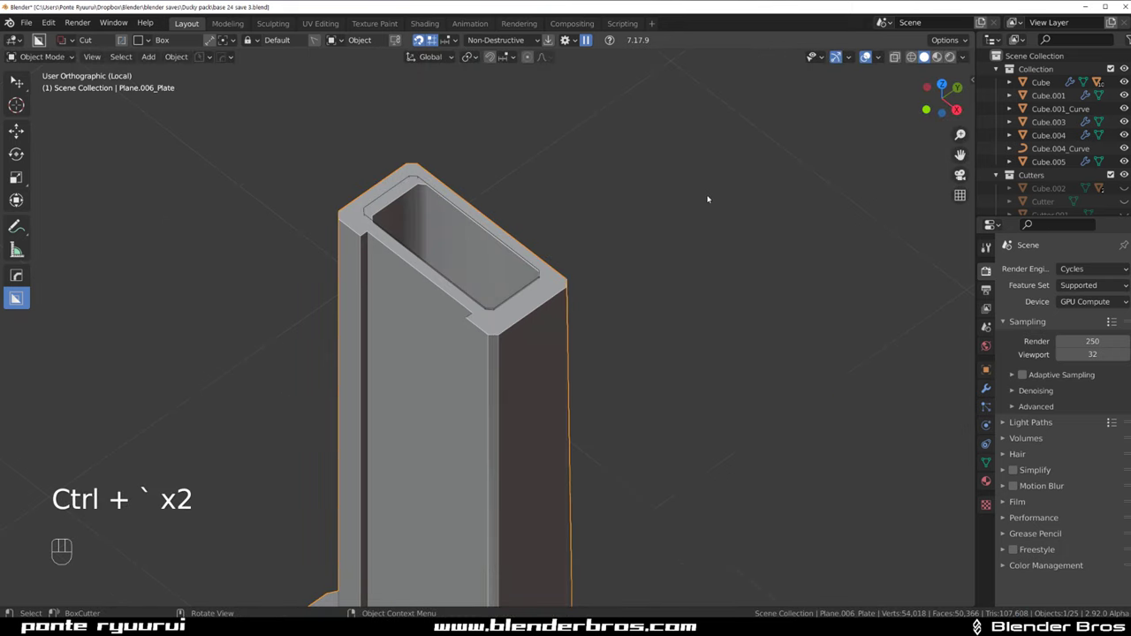
pyautogui.press('KP_5')
pyautogui.press('KP_5')
# Give the pocket cutter Solidify thickness and a Bevel modifier
pyautogui.click(491, 239)
pyautogui.click(519, 215)
pyautogui.press('q')
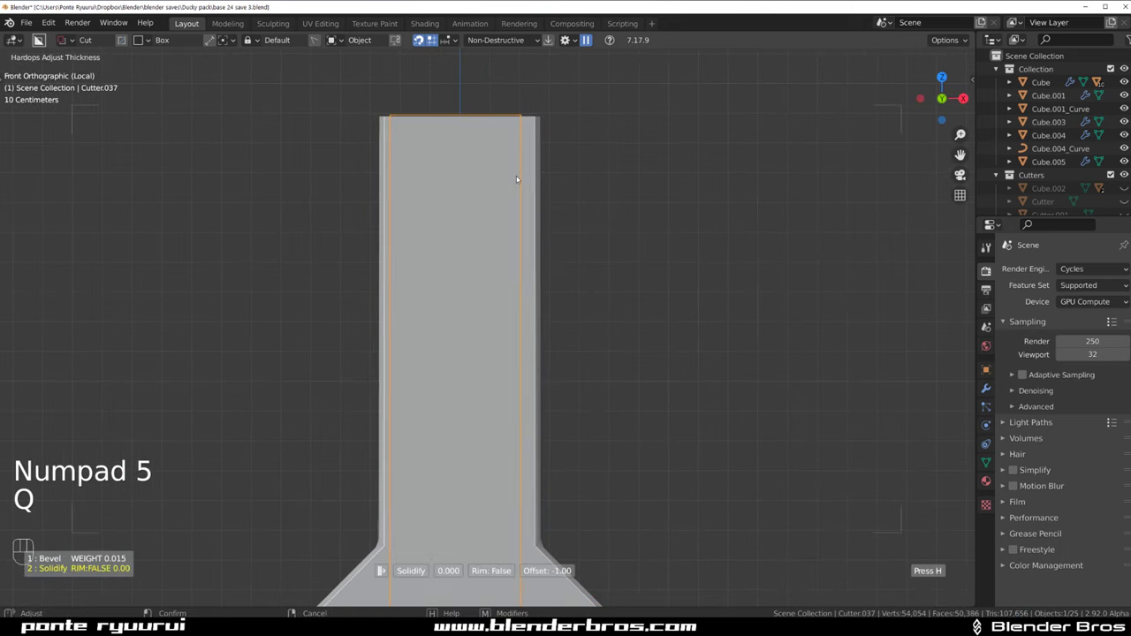
pyautogui.press('q')
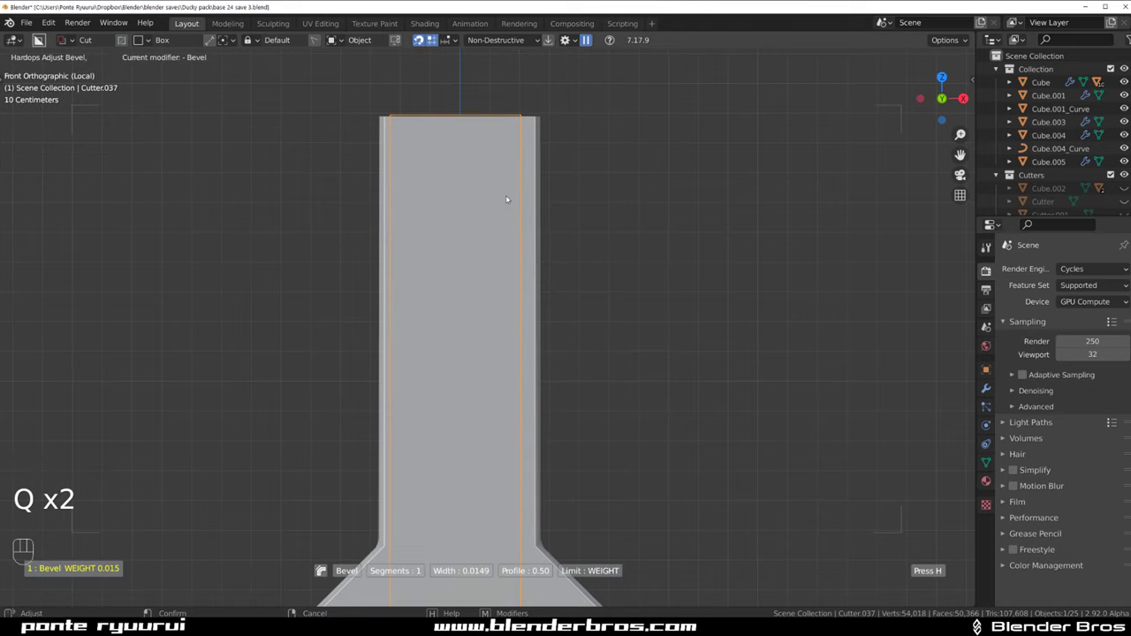
pyautogui.press('/')
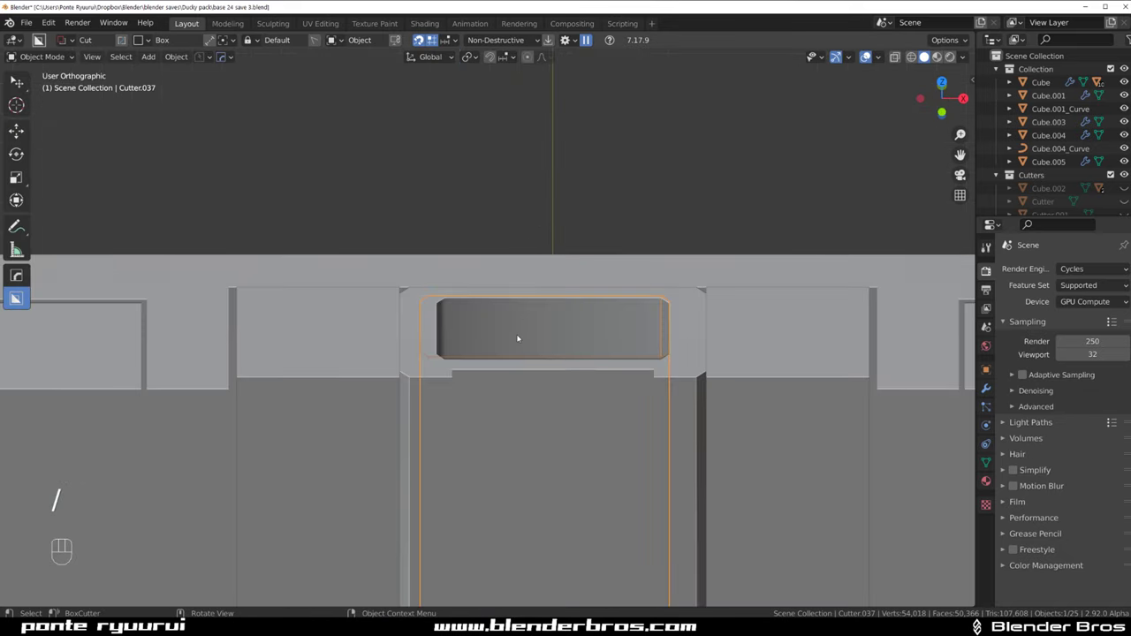
# Fine-tune the cutter's Solidify and Bevel values through the Q menu
pyautogui.moveTo(529, 314); pyautogui.dragTo(485, 280)
pyautogui.moveTo(503, 284); pyautogui.dragTo(450, 283)
pyautogui.press('q')
pyautogui.press('q')
pyautogui.click(438, 308)
pyautogui.press('q')
pyautogui.moveTo(431, 308); pyautogui.dragTo(548, 304)
pyautogui.click(463, 321)
pyautogui.click(463, 319)
pyautogui.press('/')
# Check the plate's 30° bevel and weighted normal shading from the front
pyautogui.press('q')
pyautogui.middleClick(507, 298)
pyautogui.press('q')
pyautogui.press('KP_5')
pyautogui.middleClick(522, 311)
pyautogui.click(525, 265)
pyautogui.press('d')
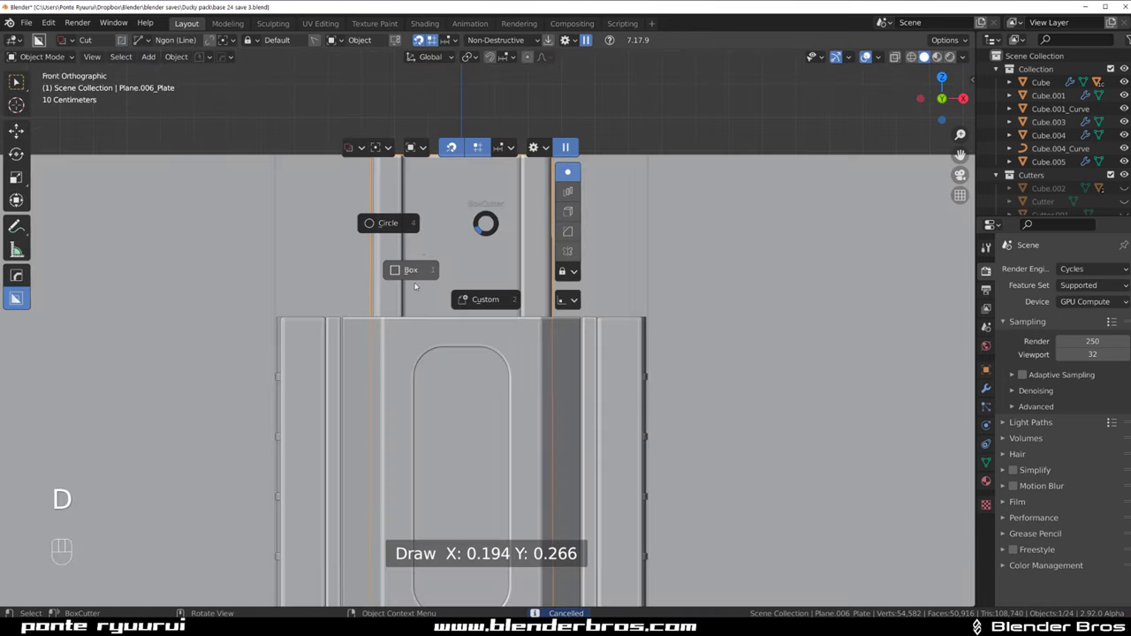
# Cut a box slot on the column face and array it down into a row of rounded slots
pyautogui.moveTo(425, 208); pyautogui.dragTo(470, 223)
pyautogui.moveTo(418, 182); pyautogui.dragTo(486, 271)
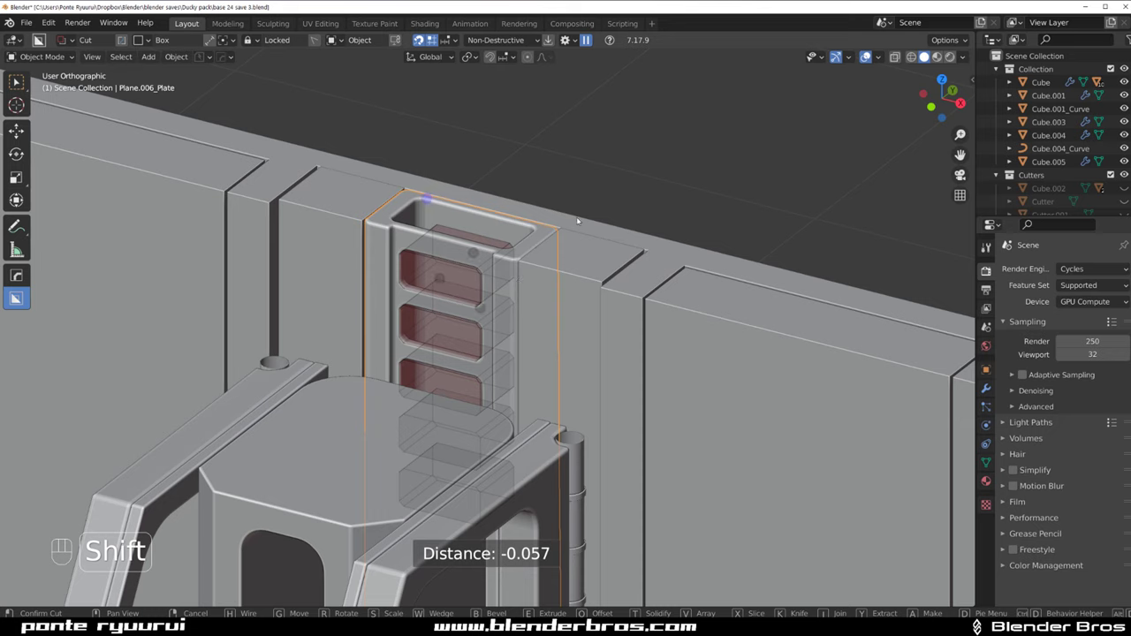
pyautogui.click(588, 182)
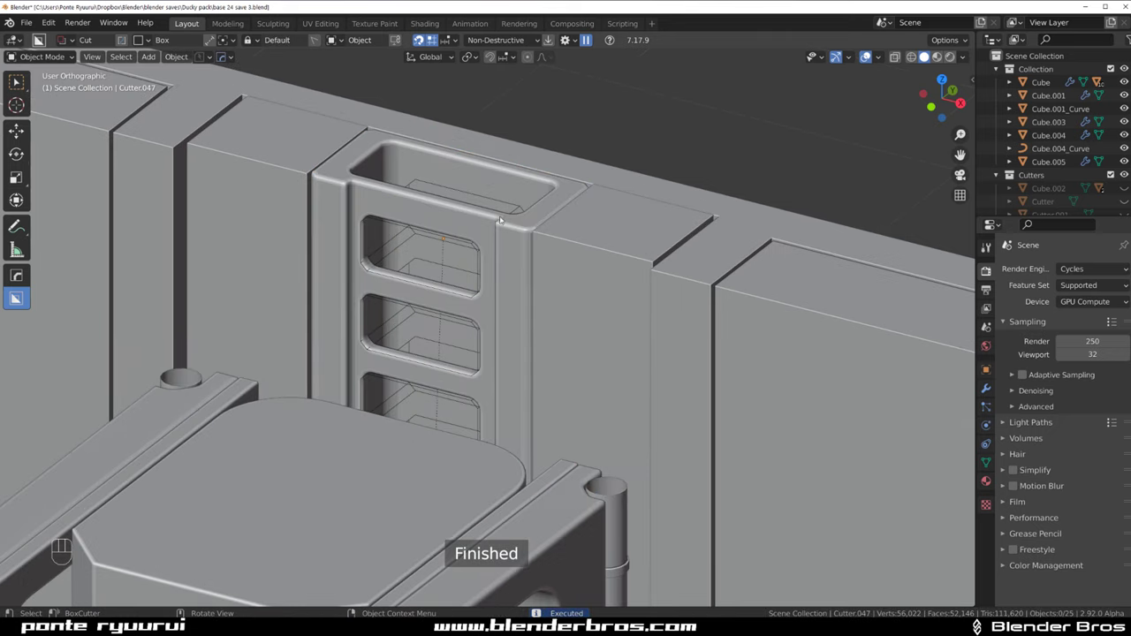
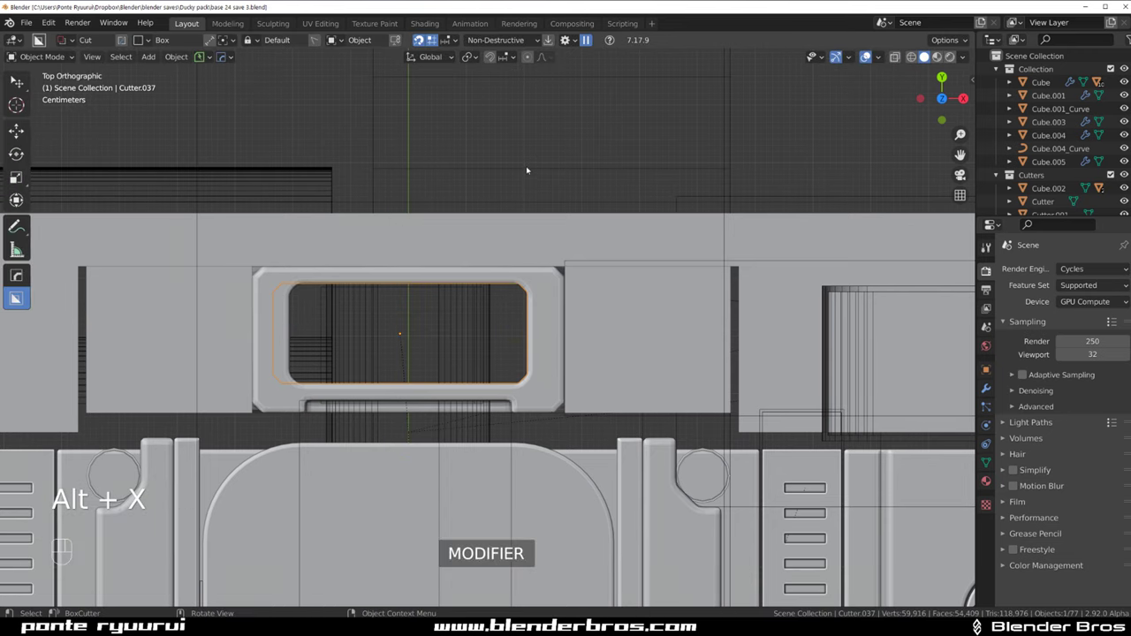
# Smart Apply the pocket cutter's modifiers and scale it to about 0.9
pyautogui.press('ctrl+`')
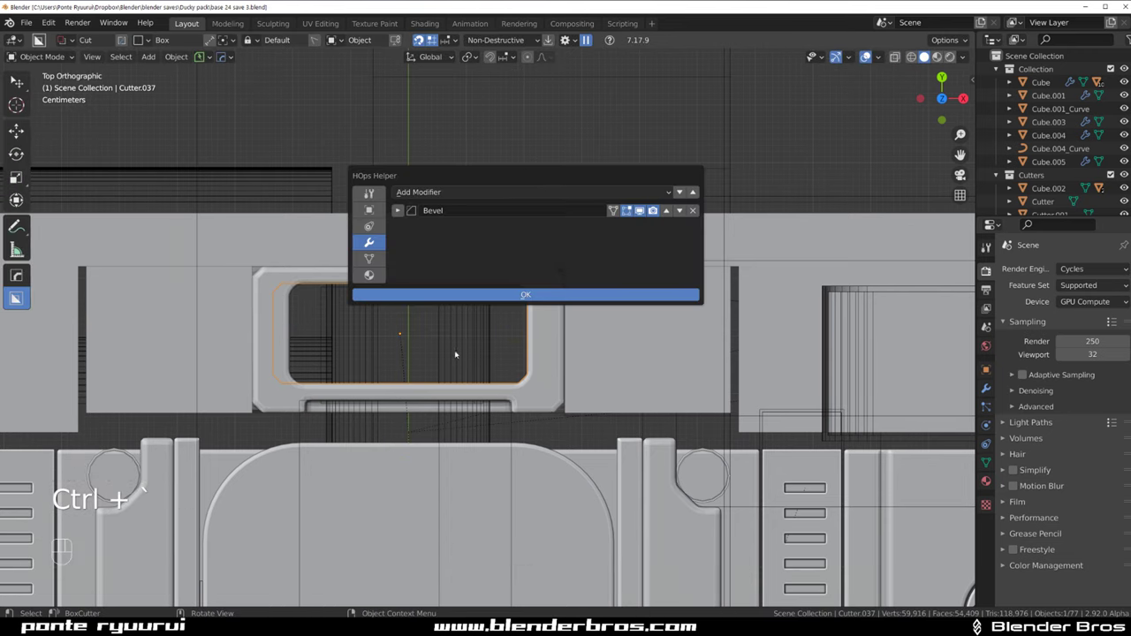
pyautogui.click(542, 330)
pyautogui.press('alt+x')
pyautogui.click(522, 433)
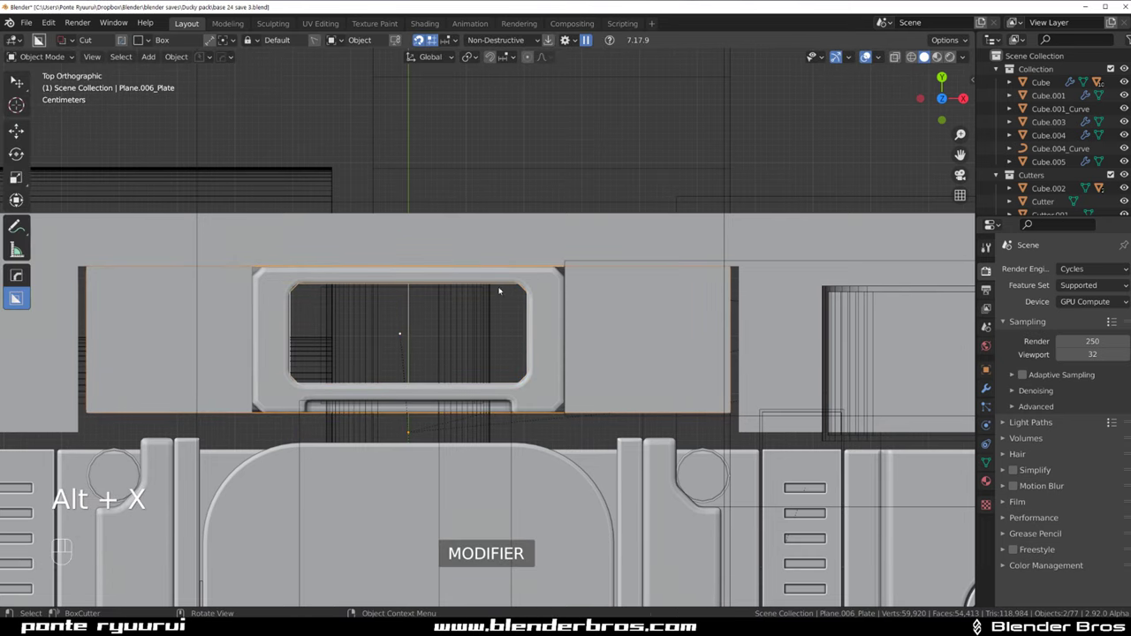
pyautogui.click(500, 285)
pyautogui.press('q')
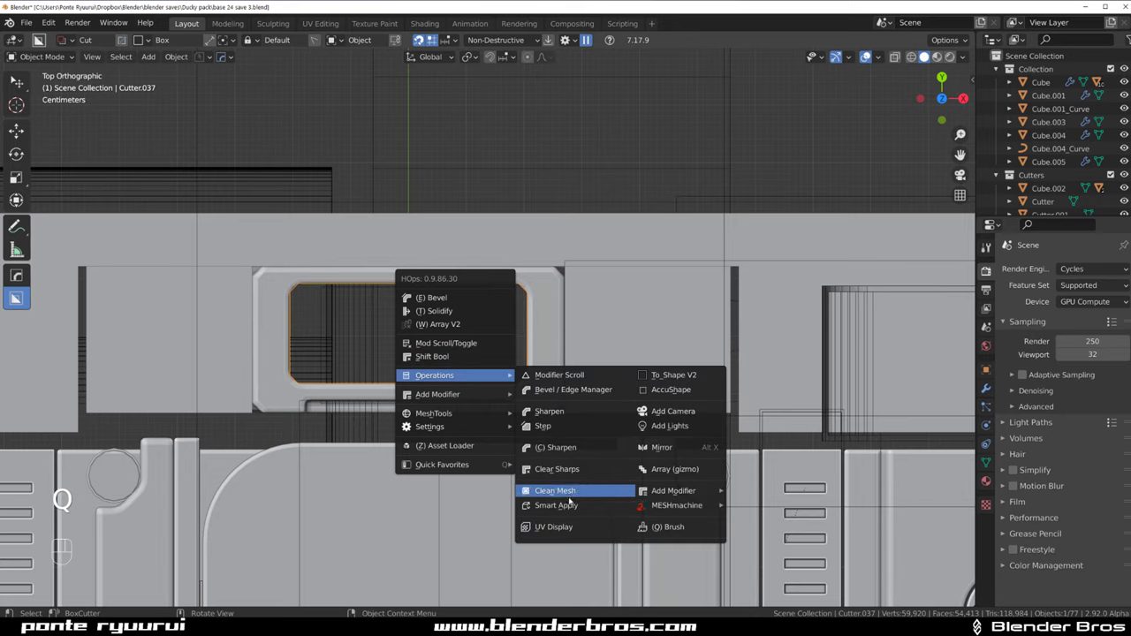
pyautogui.press('s')
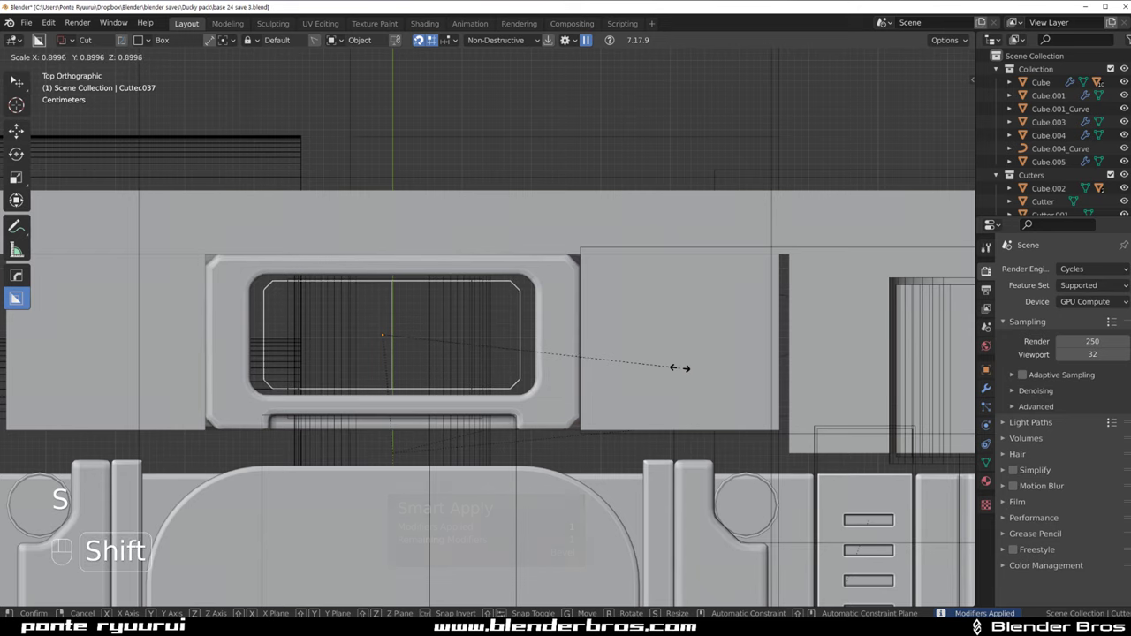
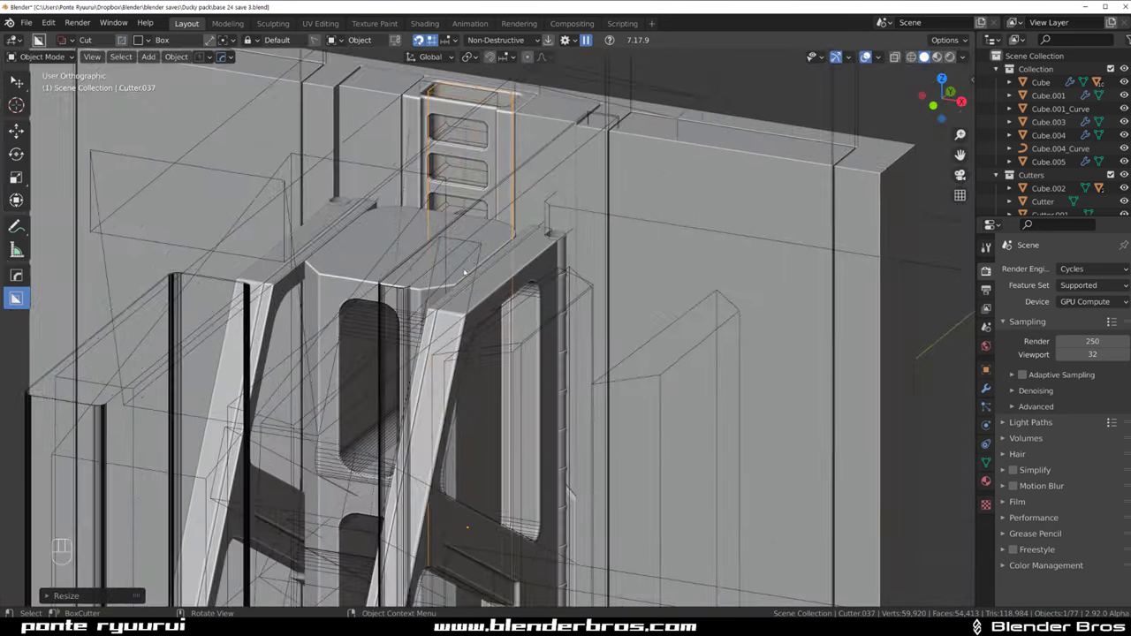
# Return the viewport to solid shading via the HardOps display settings
pyautogui.press('q')
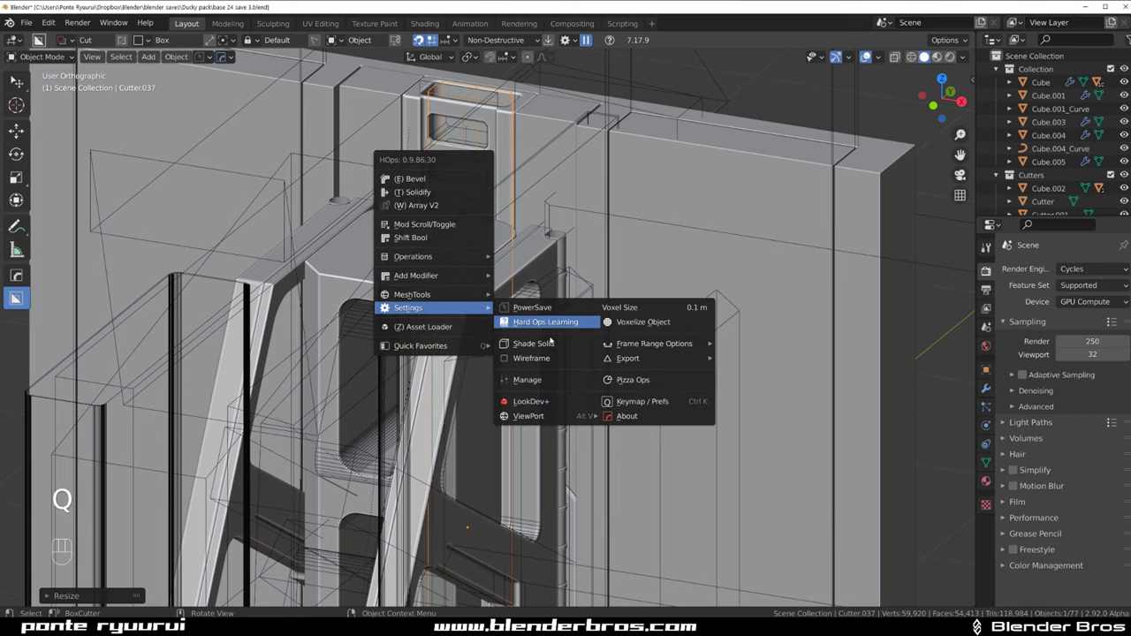
pyautogui.middleClick(491, 342)
pyautogui.middleClick(501, 254)
pyautogui.moveTo(504, 385); pyautogui.dragTo(482, 177)
pyautogui.click(682, 155)
pyautogui.click(522, 196)
pyautogui.middleClick(518, 199)
pyautogui.click(392, 205)
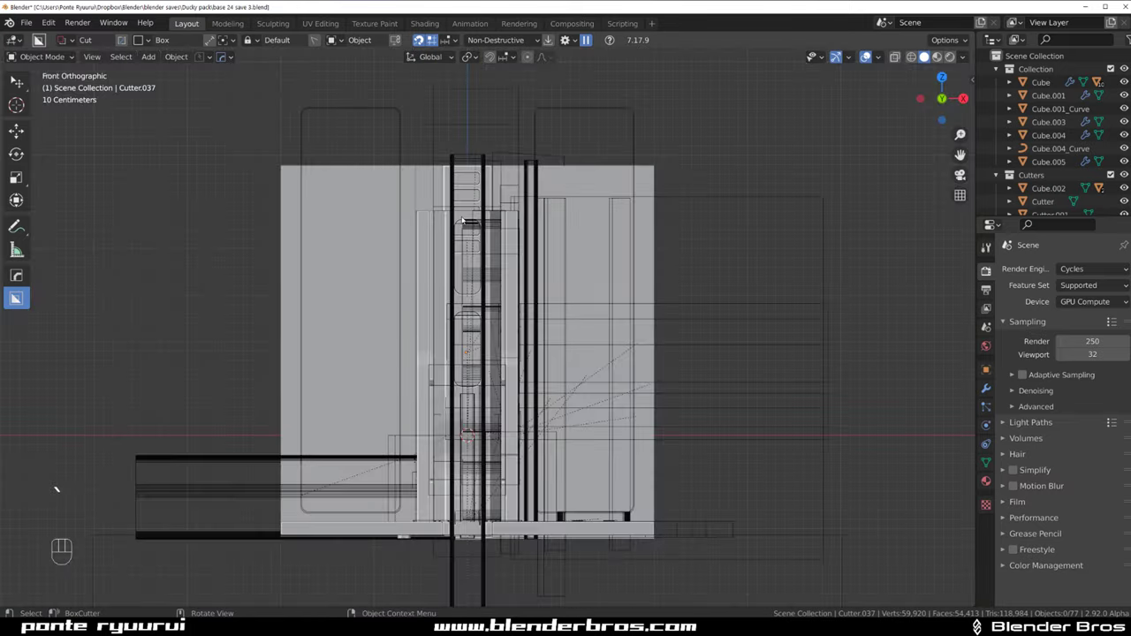
# Move Cutter.037 into the main Collection so it shows as a solid insert
pyautogui.moveTo(466, 214); pyautogui.dragTo(437, 242)
pyautogui.moveTo(505, 166); pyautogui.dragTo(500, 275)
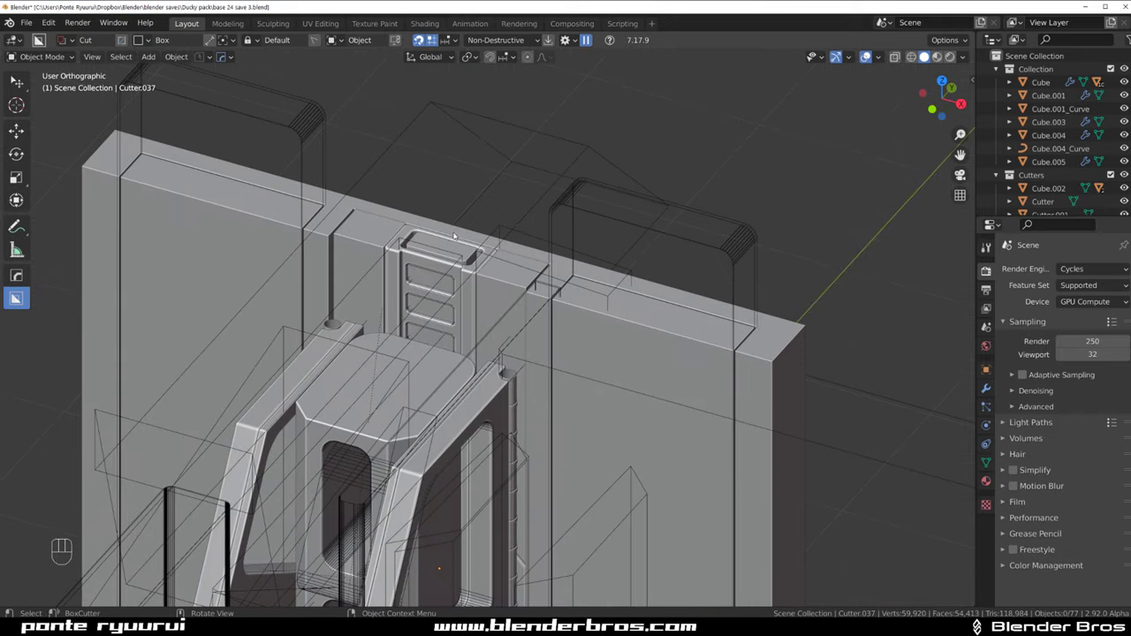
pyautogui.click(447, 241)
pyautogui.press('m')
pyautogui.press('shift+2')
pyautogui.press('`')
pyautogui.click(478, 319)
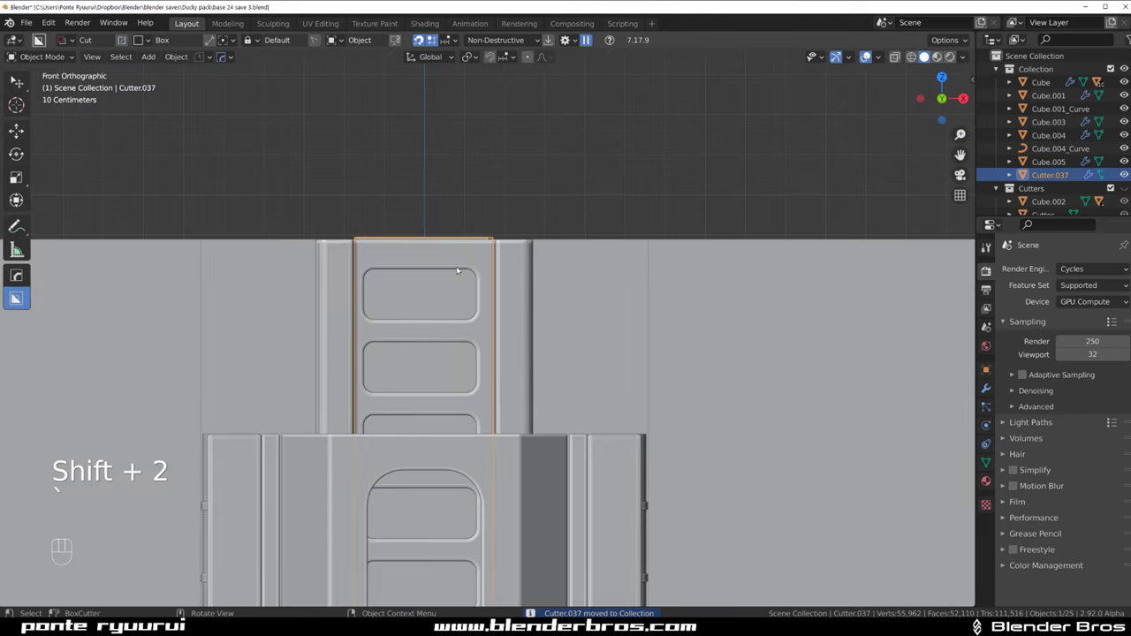
# Apply the HOps Mirror gizmo on the plate
pyautogui.click(483, 222)
pyautogui.click(527, 170)
pyautogui.click(493, 187)
pyautogui.moveTo(506, 196); pyautogui.dragTo(506, 227)
pyautogui.press('alt+x')
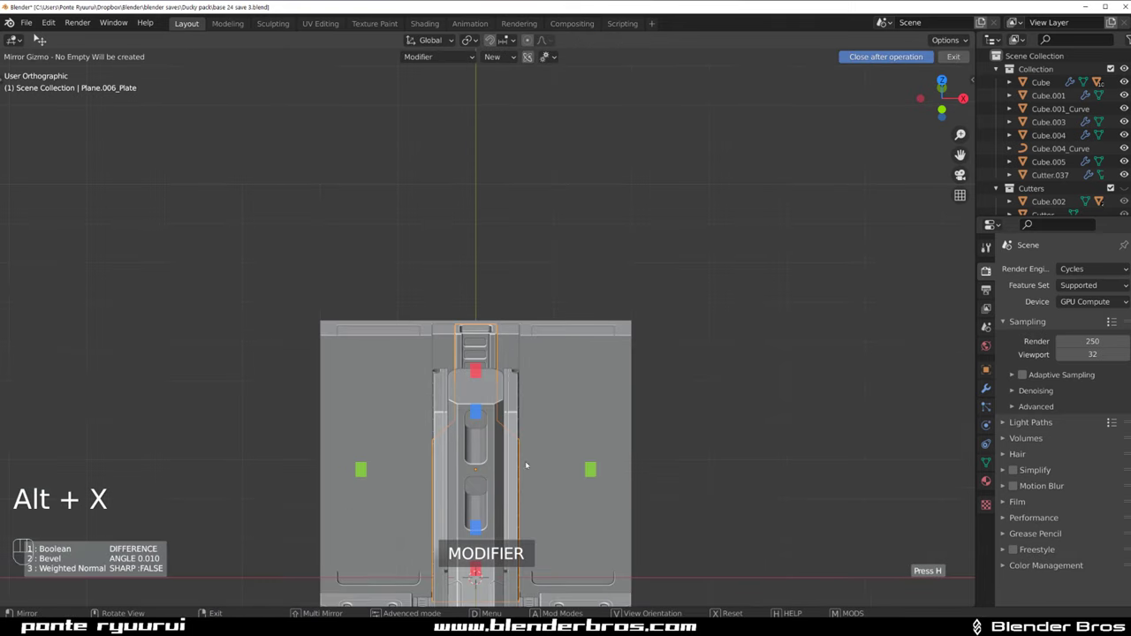
pyautogui.click(592, 466)
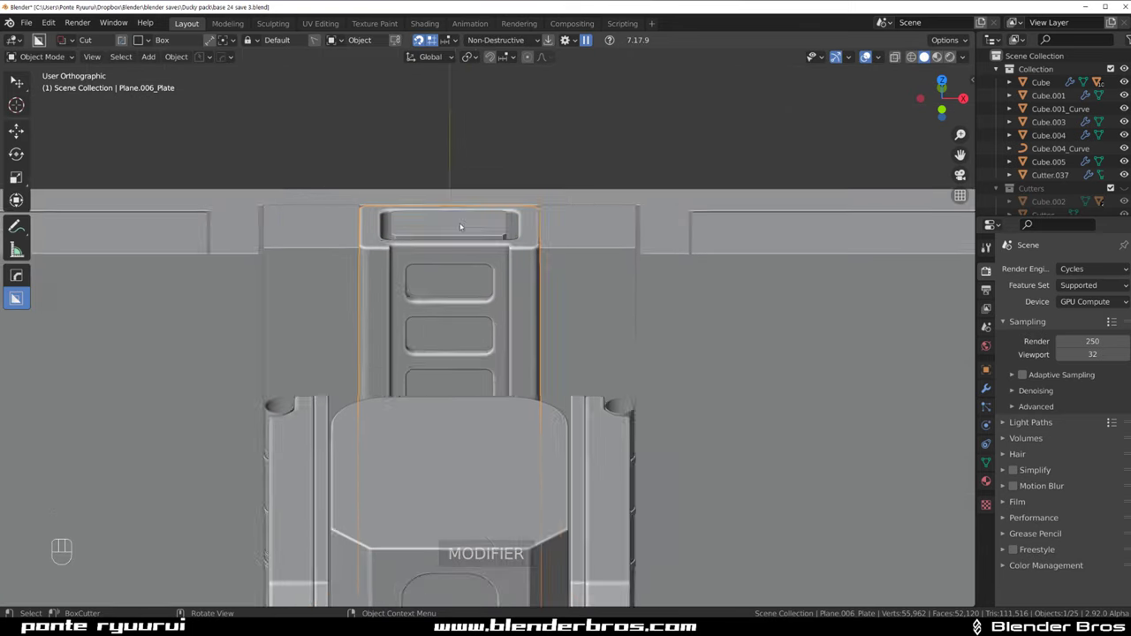
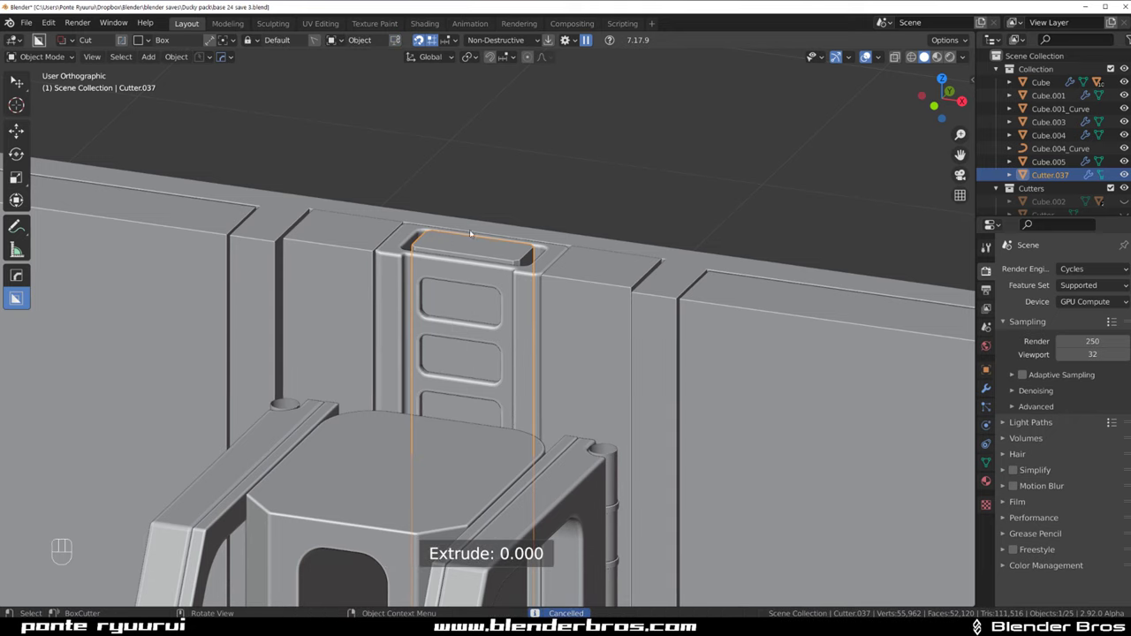
# Isolate Cutter.037 in local view and draw a shape-locked BoxCutter box over it
pyautogui.press('/')
pyautogui.press('`')
pyautogui.press('`')
pyautogui.click(513, 259)
pyautogui.moveTo(468, 178); pyautogui.dragTo(625, 321)
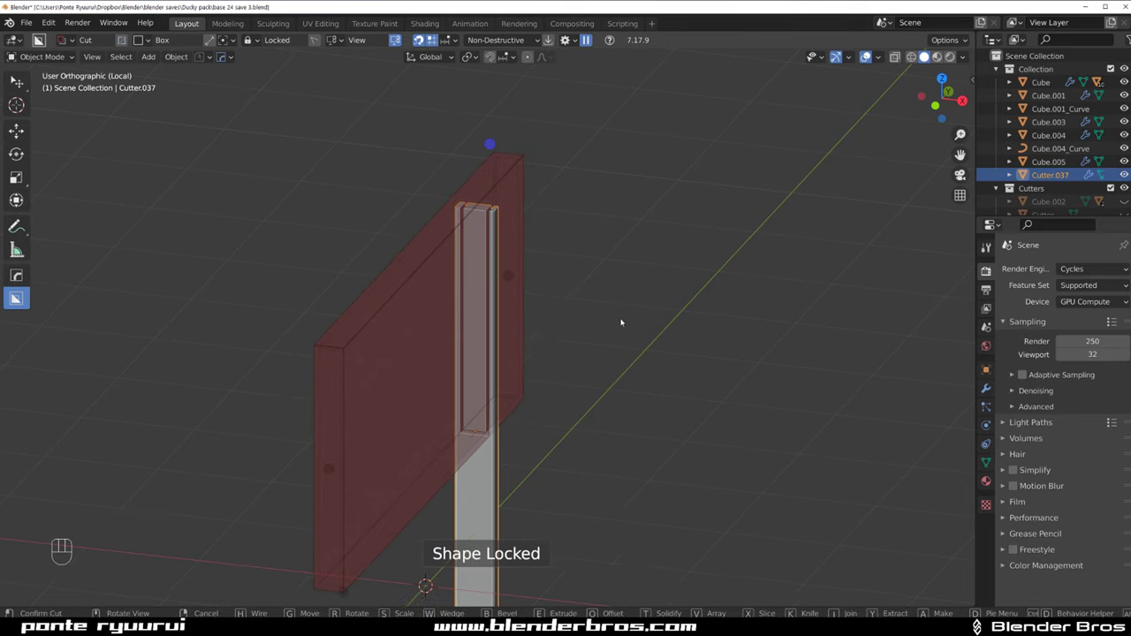
pyautogui.click(621, 322)
# Push the box through the cutter, notching it into a wide strip and two narrow strips
pyautogui.press('/')
pyautogui.moveTo(537, 306); pyautogui.dragTo(522, 285)
pyautogui.click(522, 284)
pyautogui.moveTo(498, 241); pyautogui.dragTo(525, 265)
pyautogui.click(524, 265)
# Inspect the raised bars on the vent plate, then isolate the cutter again
pyautogui.middleClick(534, 270)
pyautogui.moveTo(527, 265); pyautogui.dragTo(487, 238)
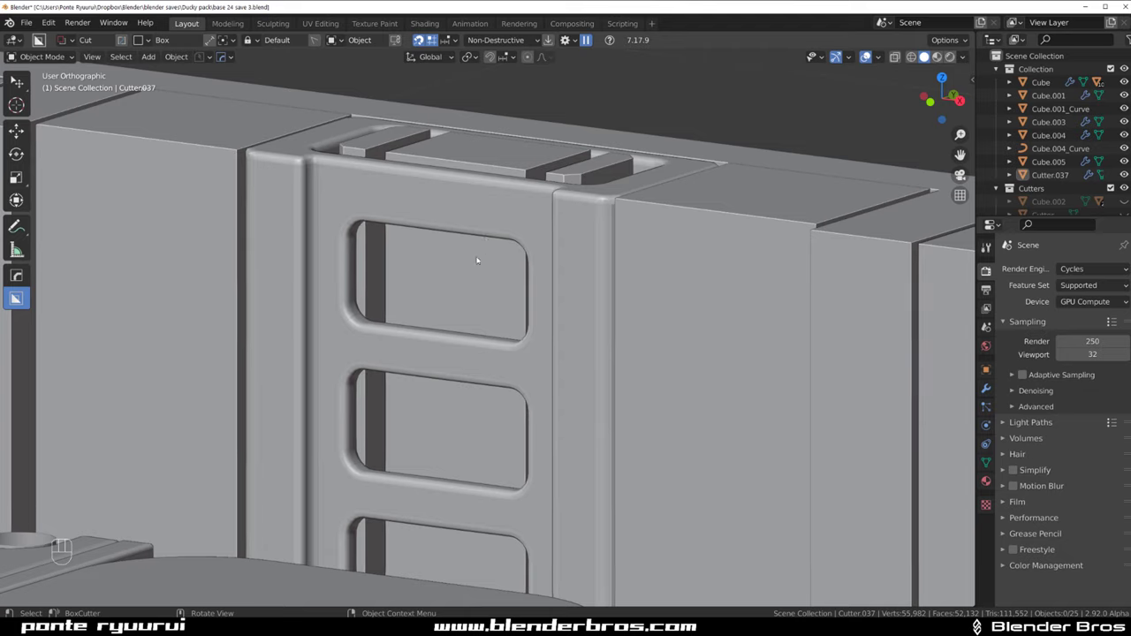
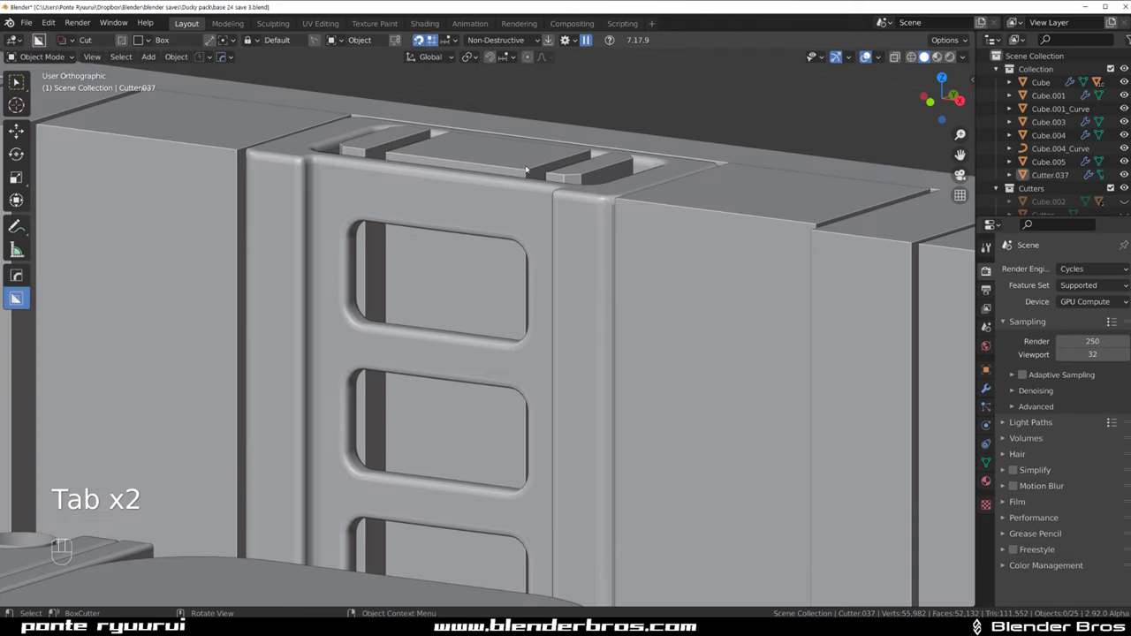
pyautogui.click(528, 164)
pyautogui.press('/')
pyautogui.click(502, 360)
pyautogui.press('q')
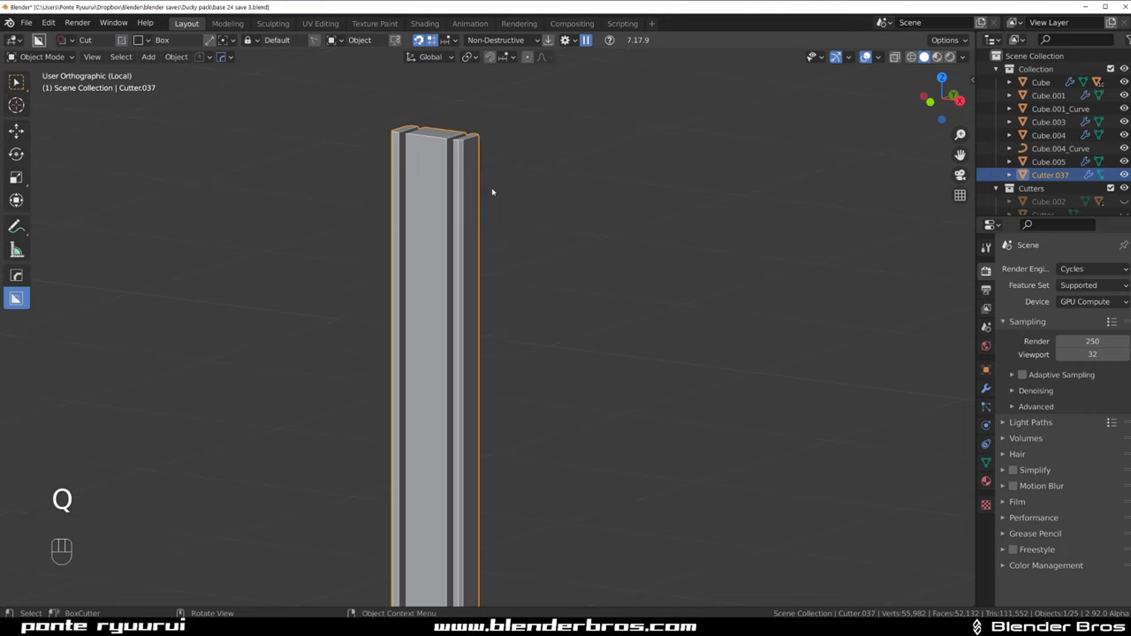
# Mark the strip cutter's edges and add a HardOps bevel
pyautogui.moveTo(515, 329); pyautogui.dragTo(551, 372)
pyautogui.press('q')
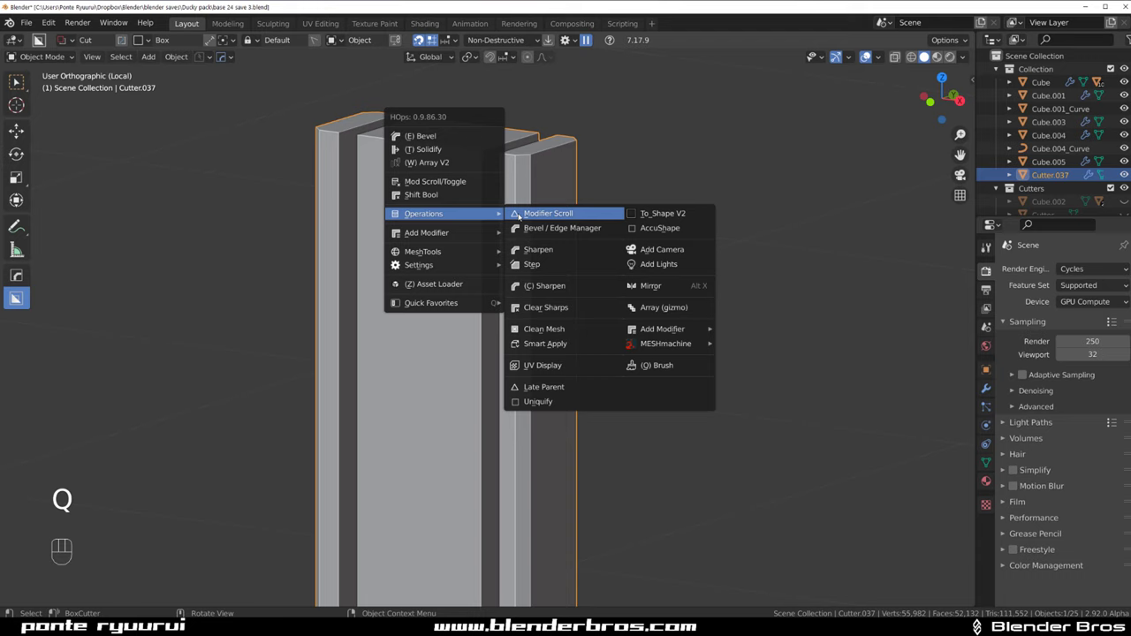
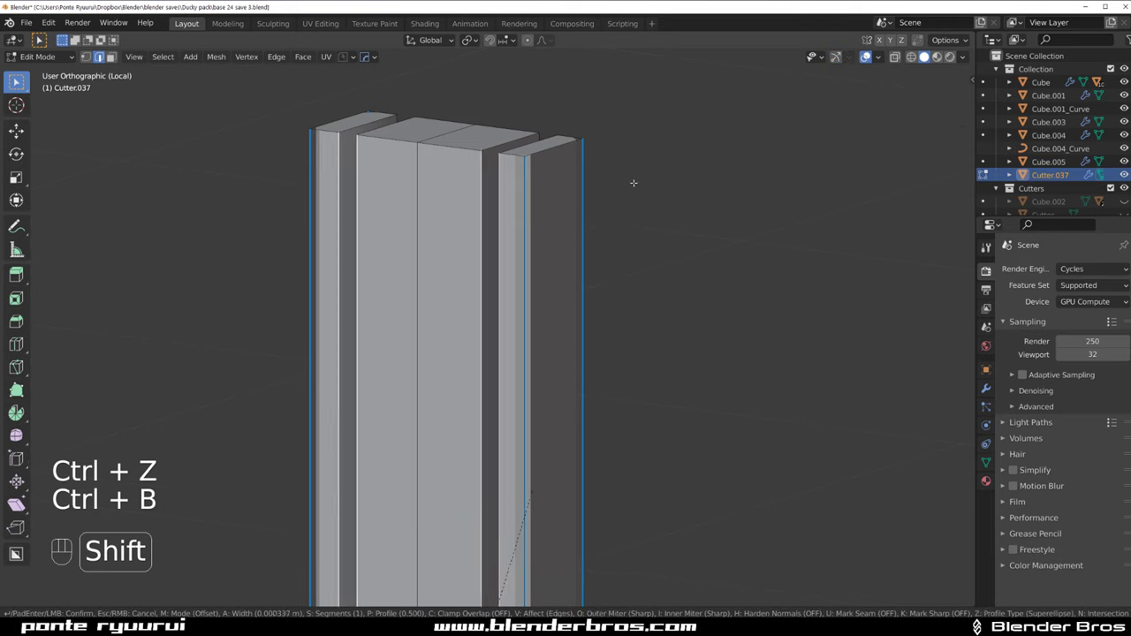
pyautogui.press('Tab')
pyautogui.press('q')
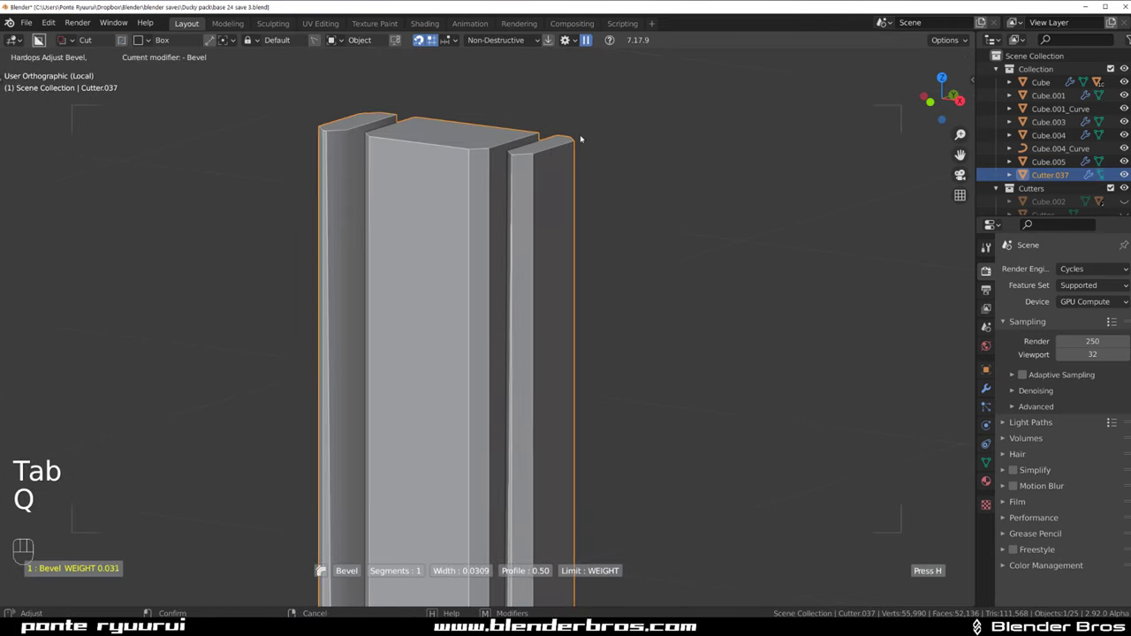
pyautogui.press('q')
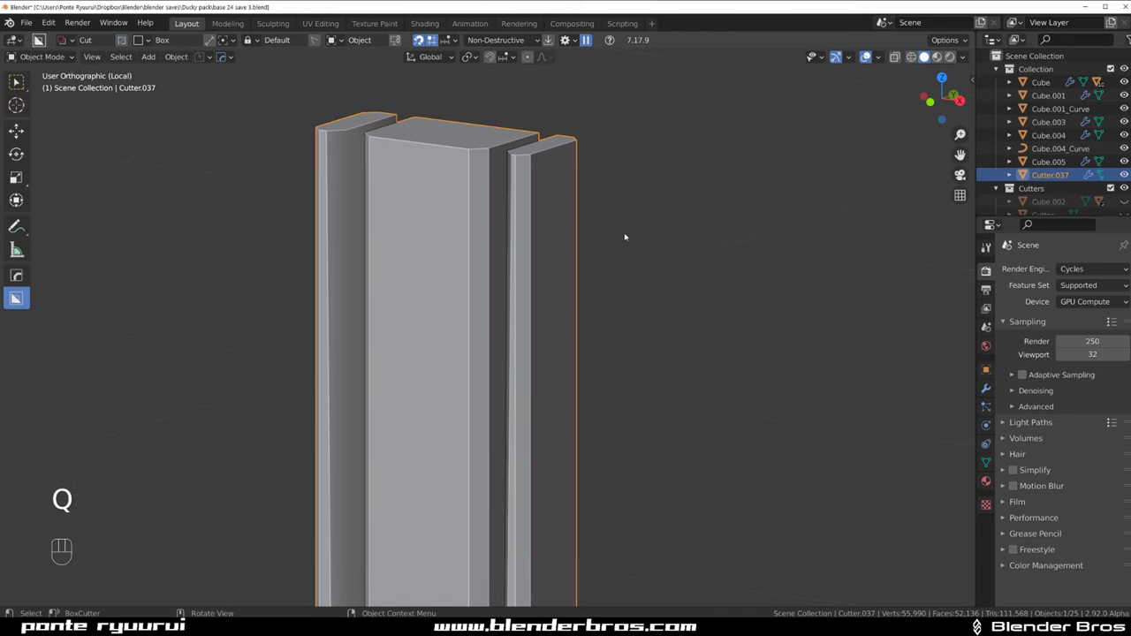
# Raise the bevel to 3 segments with autosmooth for rounder edges
pyautogui.moveTo(585, 238); pyautogui.dragTo(636, 249)
pyautogui.press('ctrl+`')
pyautogui.press('q')
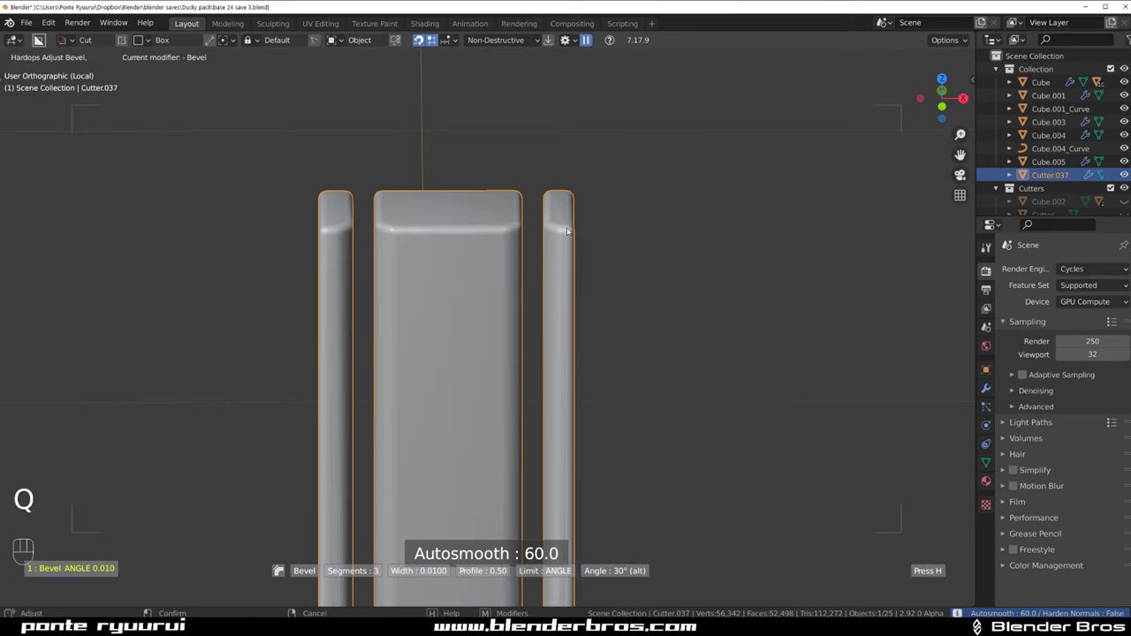
pyautogui.press('q')
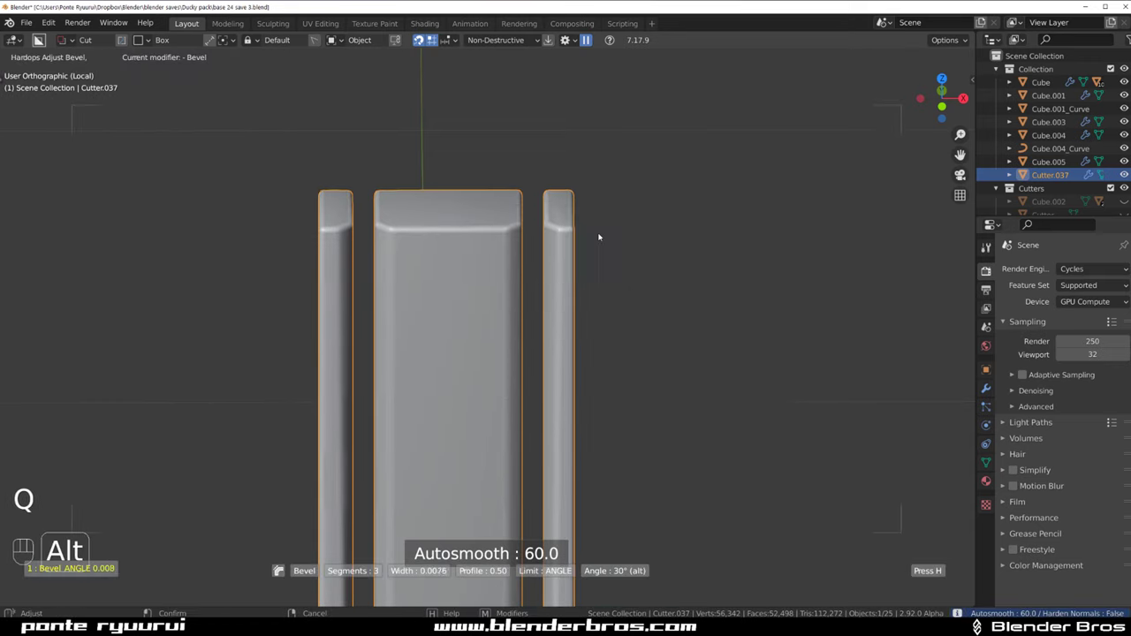
pyautogui.press('q')
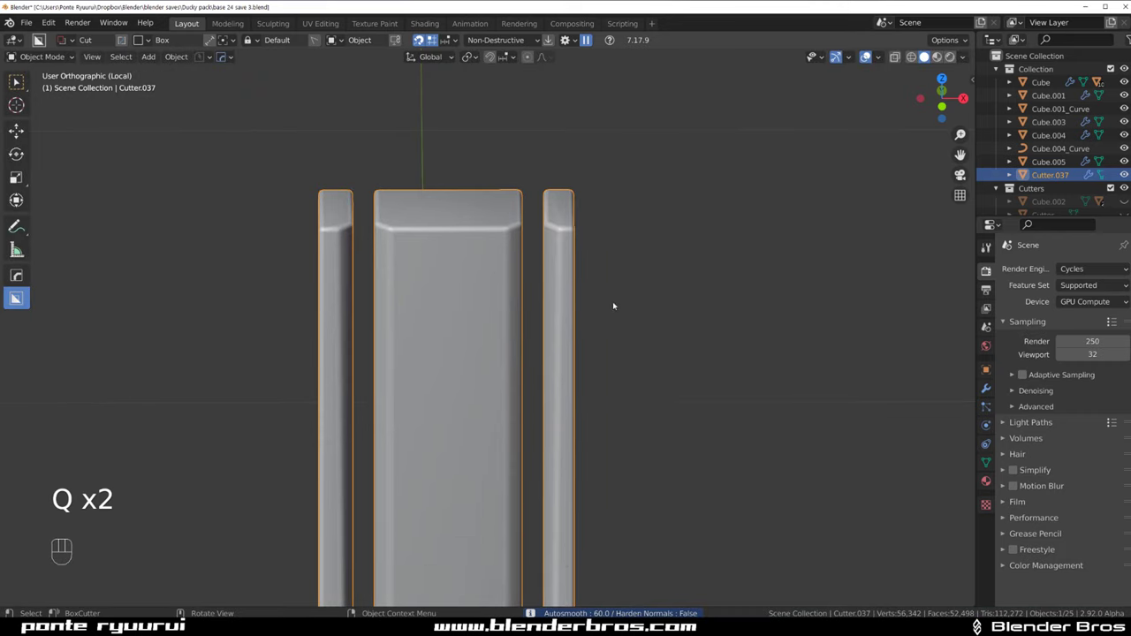
# Add a Weighted Normal modifier to the cutter via Operations
pyautogui.press('q')
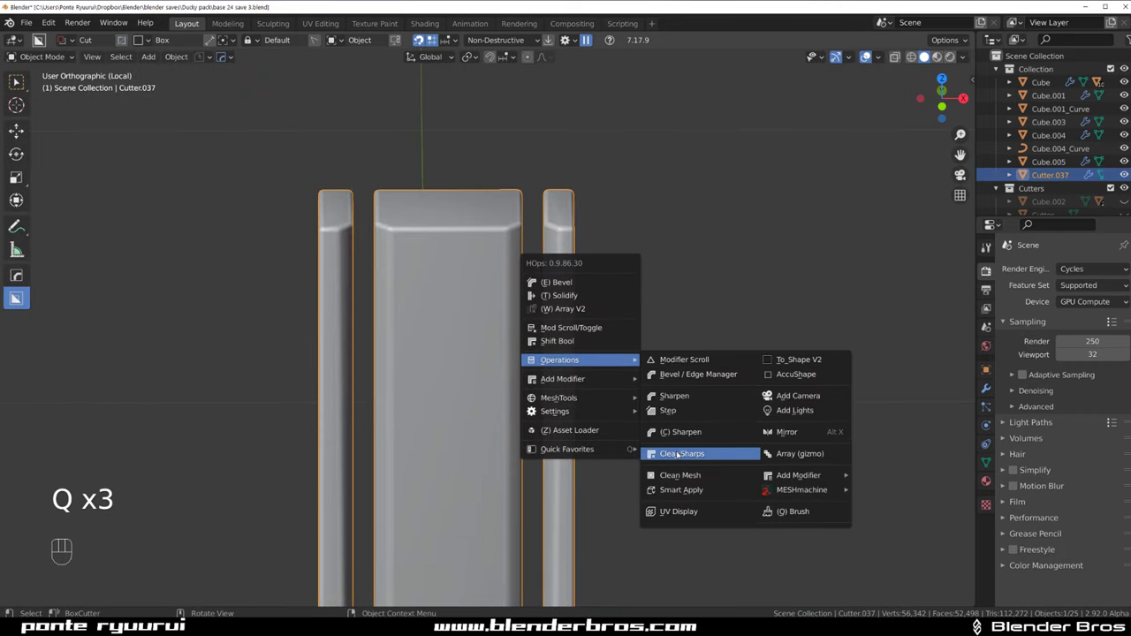
pyautogui.click(688, 402)
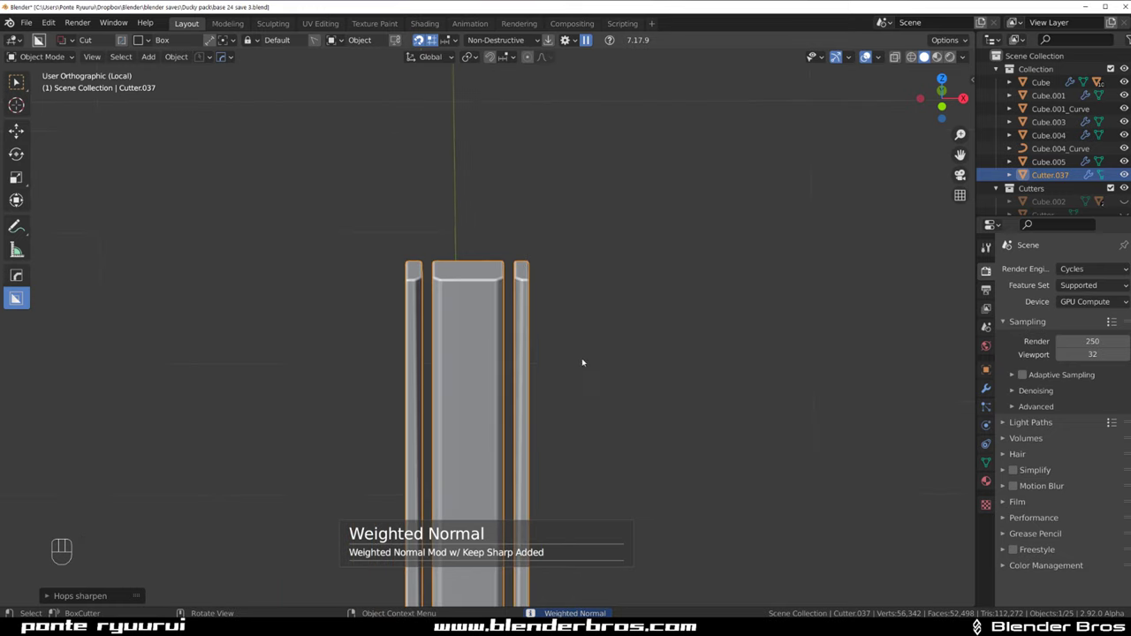
pyautogui.press('/')
pyautogui.click(599, 180)
# Select the inset side panel and orbit to view it
pyautogui.moveTo(491, 382); pyautogui.dragTo(531, 371)
pyautogui.click(521, 339)
pyautogui.moveTo(531, 227); pyautogui.dragTo(558, 178)
pyautogui.moveTo(508, 273); pyautogui.dragTo(483, 211)
pyautogui.moveTo(484, 255); pyautogui.dragTo(434, 258)
pyautogui.moveTo(474, 240); pyautogui.dragTo(465, 133)
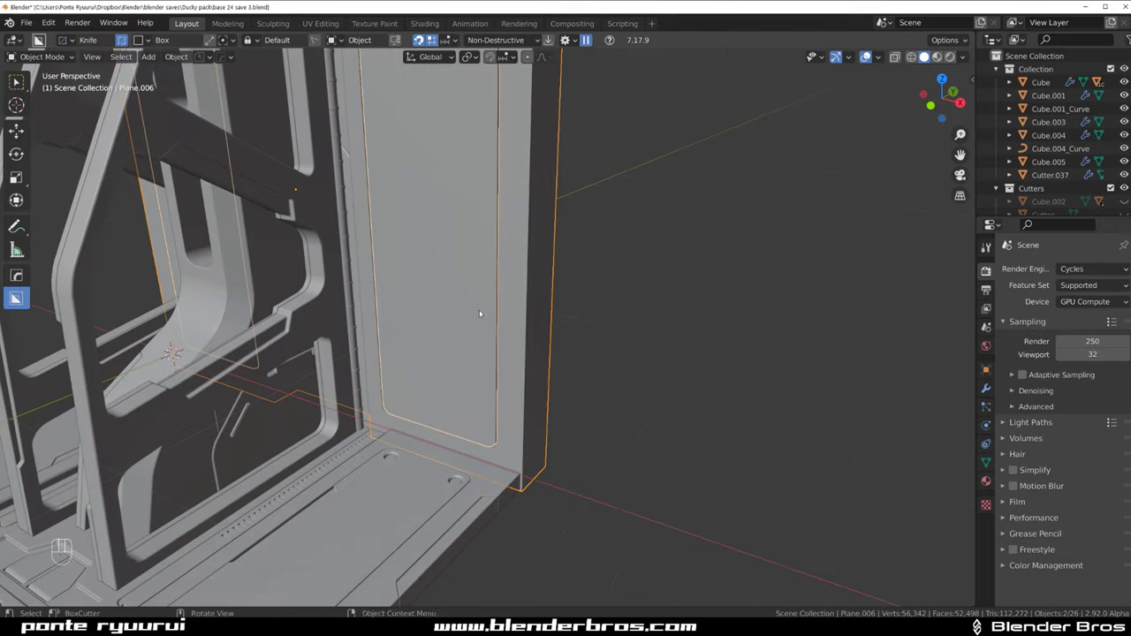
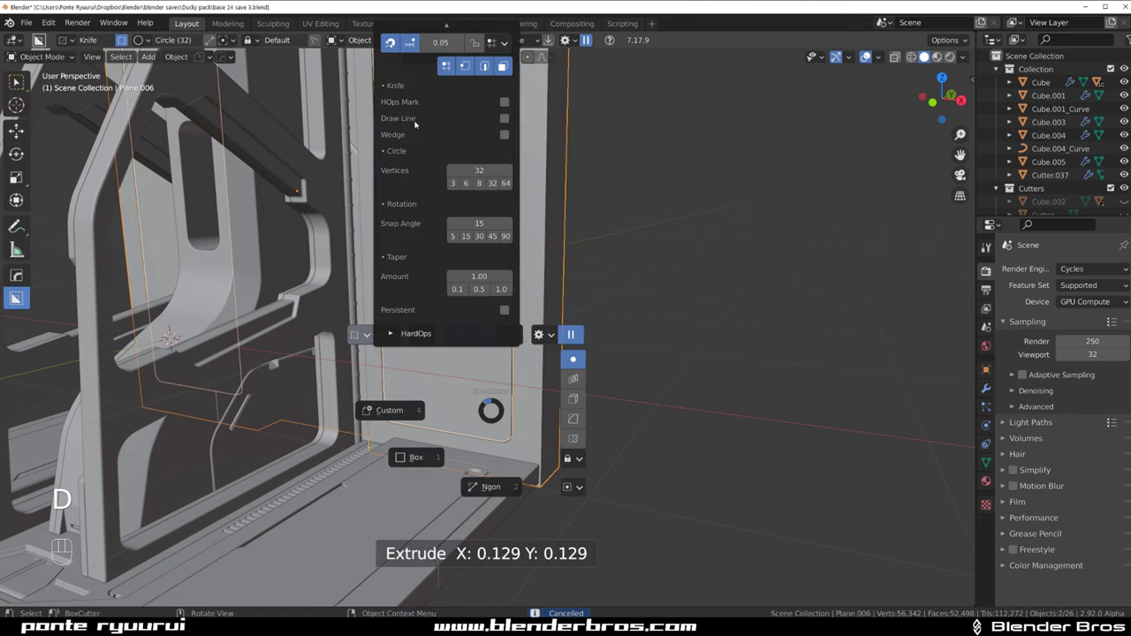
# Switch BoxCutter to Circle and punch a round hole near the bottom of Plane.007
pyautogui.press('d')
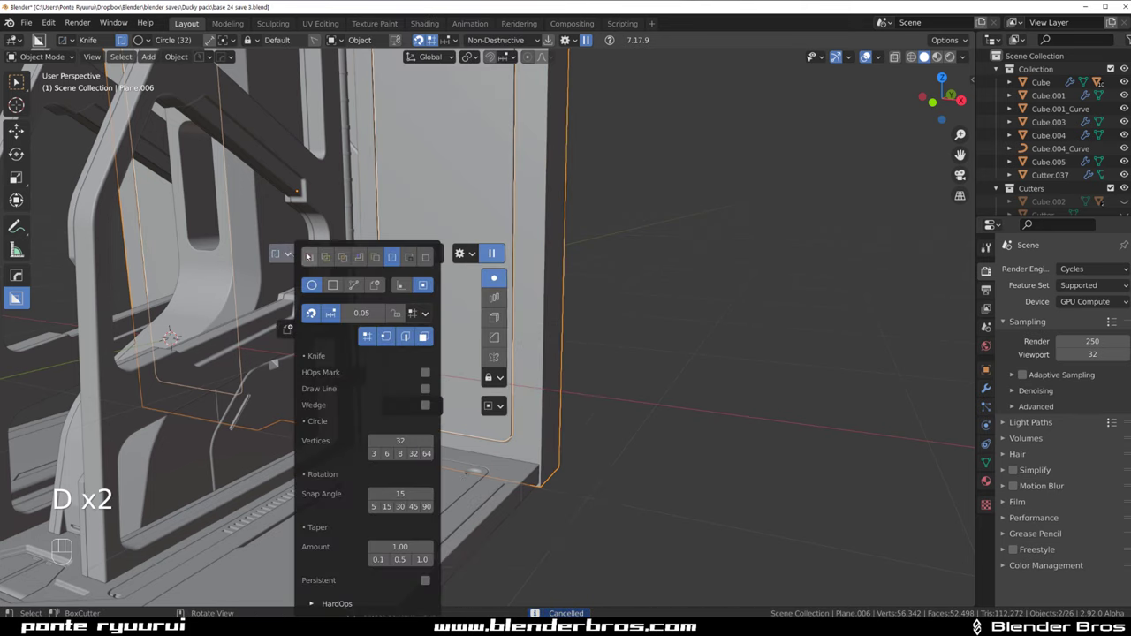
pyautogui.click(431, 37)
pyautogui.click(431, 37)
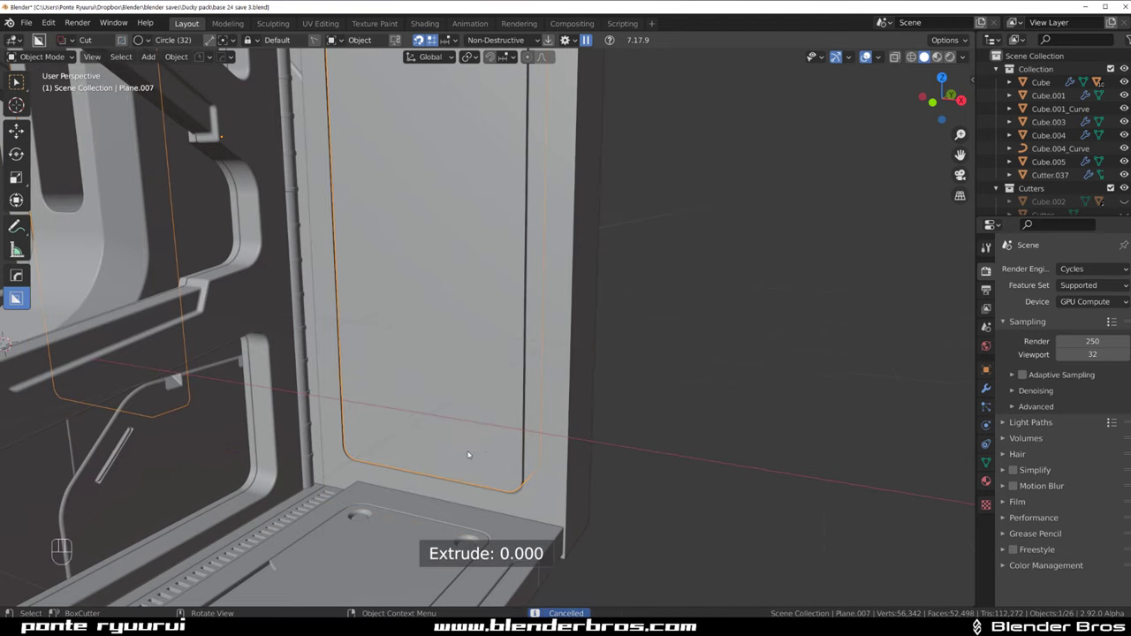
pyautogui.click(431, 37)
pyautogui.click(431, 37)
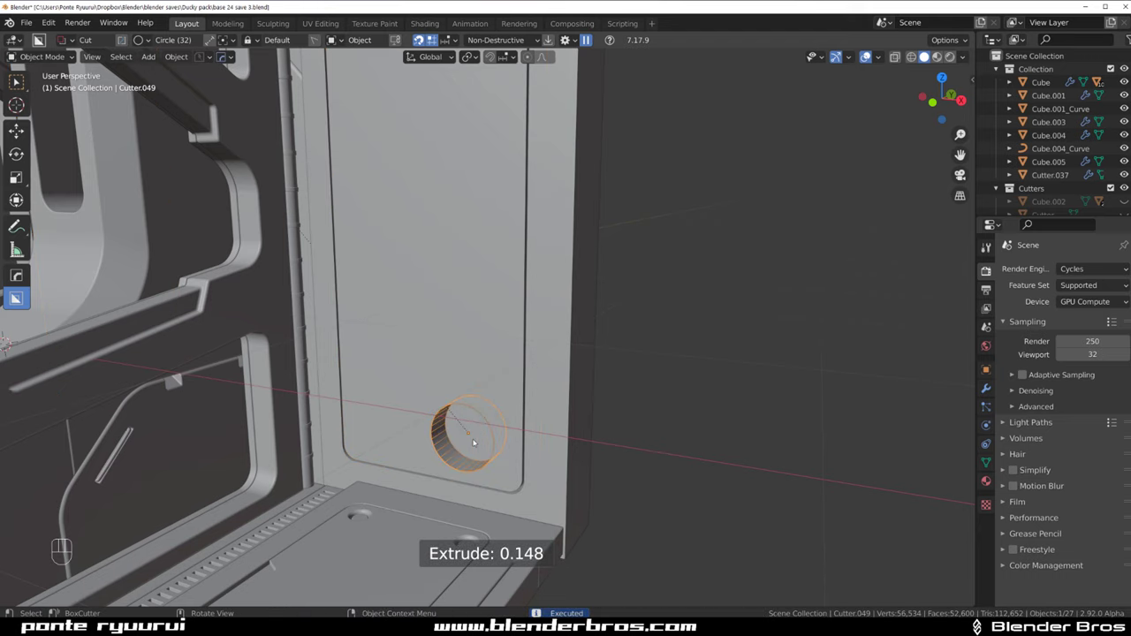
pyautogui.click(431, 37)
# Pull back to the whole panel and show its Boolean and mirror modifier list
pyautogui.click(431, 37)
pyautogui.middleClick(431, 37)
pyautogui.moveTo(432, 37); pyautogui.dragTo(431, 37)
pyautogui.click(431, 37)
pyautogui.press('ctrl+`')
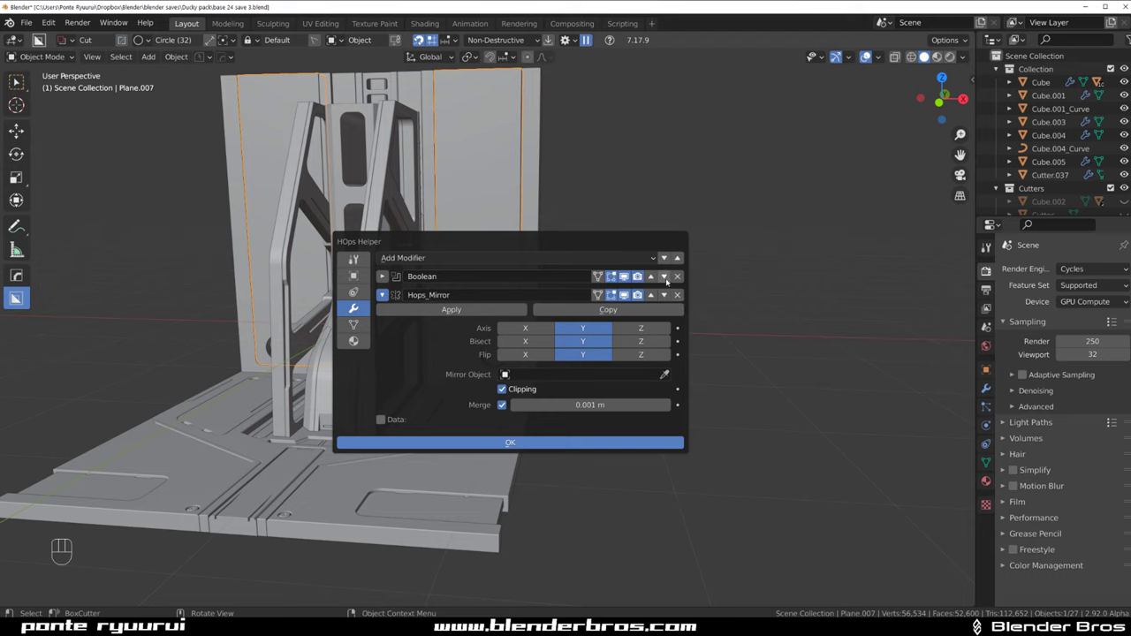
# Delete the Hops_Mirror modifier from the inset panel
pyautogui.press('q')
pyautogui.press('ctrl+`')
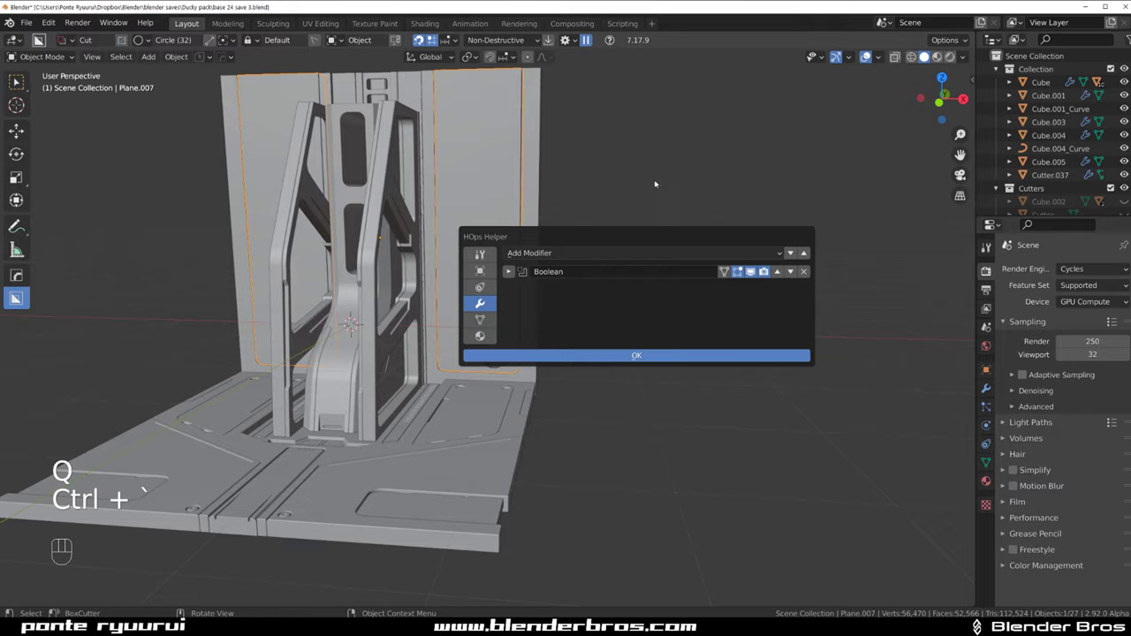
pyautogui.click(487, 370)
# Duplicate the circle cutter and slide the copy along X beside the first hole
pyautogui.click(503, 339)
pyautogui.click(500, 356)
pyautogui.moveTo(449, 413); pyautogui.dragTo(504, 369)
pyautogui.press('q')
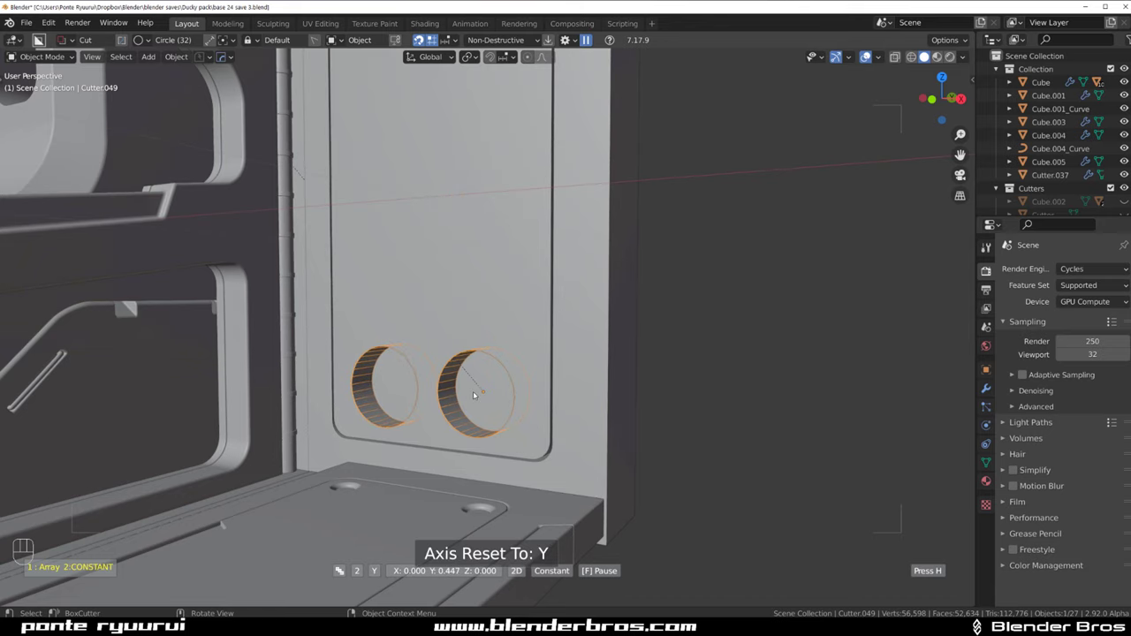
pyautogui.middleClick(431, 37)
pyautogui.press('g')
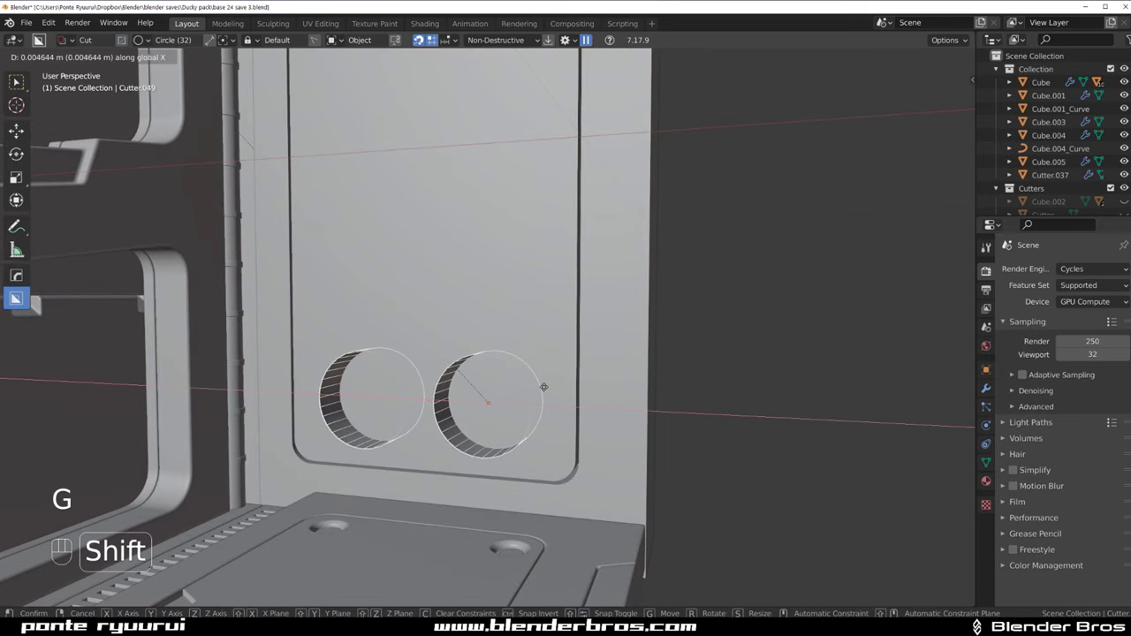
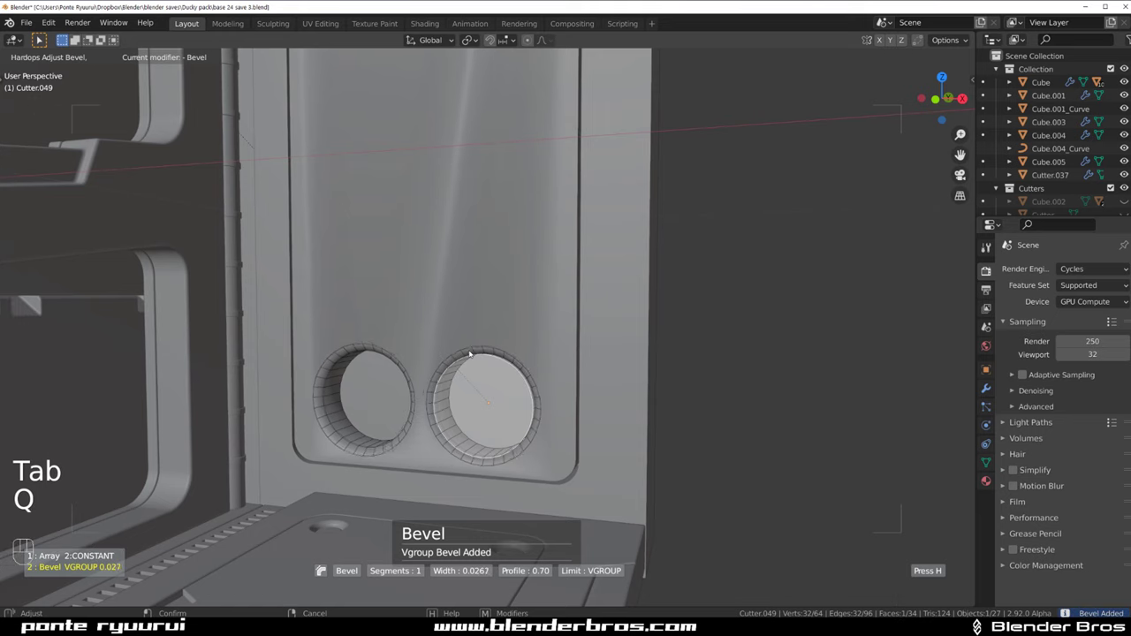
# Bevel the circle cutter's edges and run Csharp on the panel
pyautogui.press('Tab')
pyautogui.click(505, 292)
pyautogui.press('q')
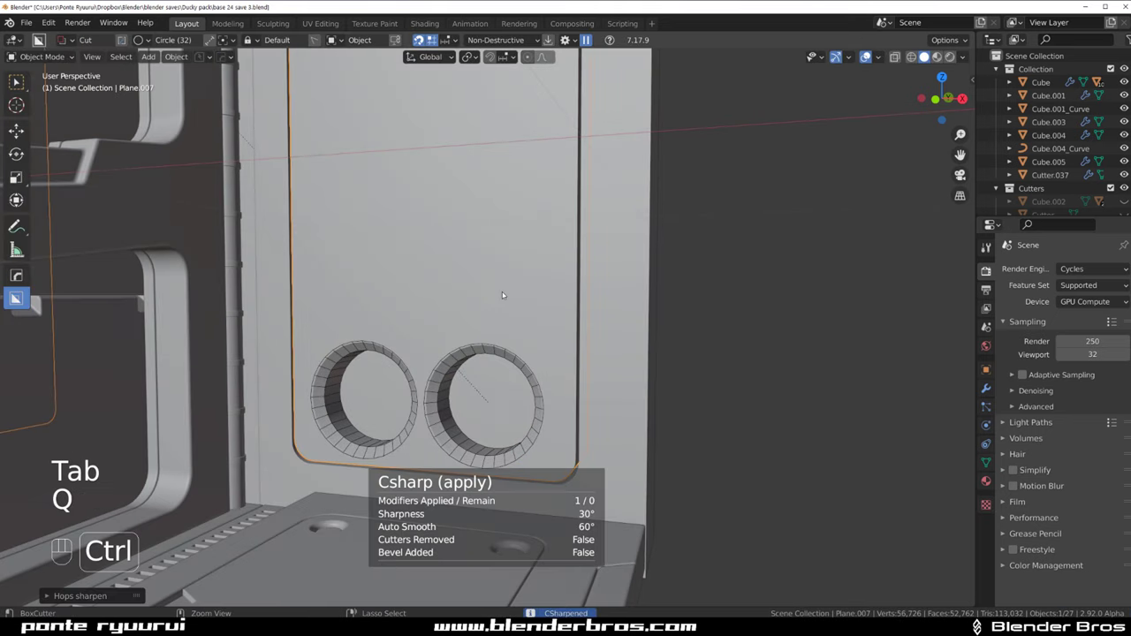
pyautogui.press('shift+2')
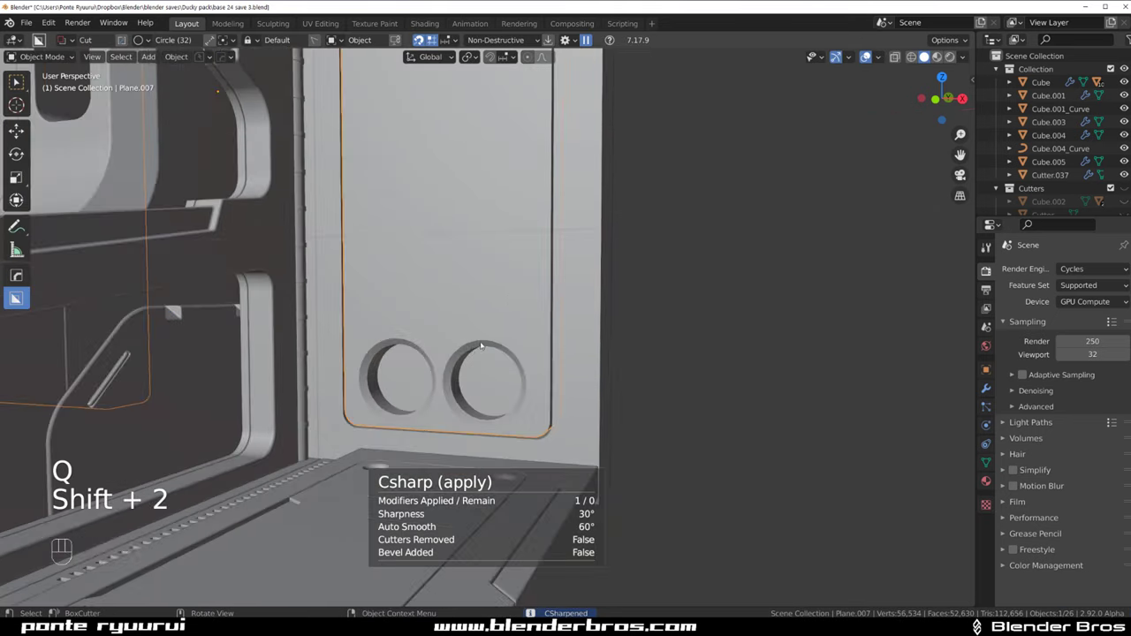
pyautogui.click(474, 324)
pyautogui.click(496, 341)
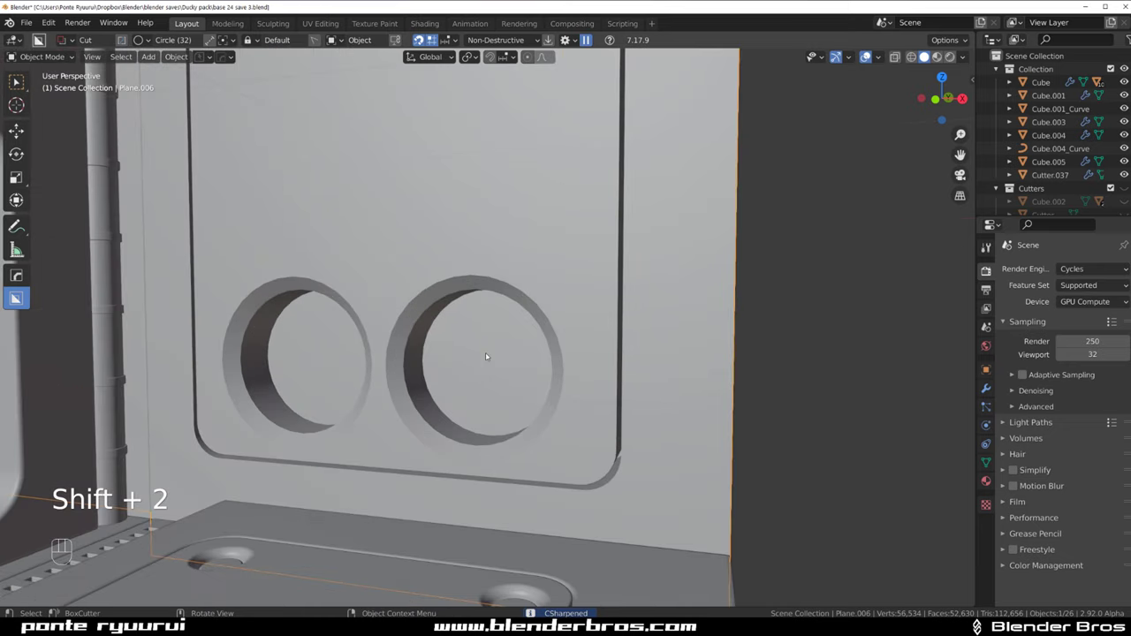
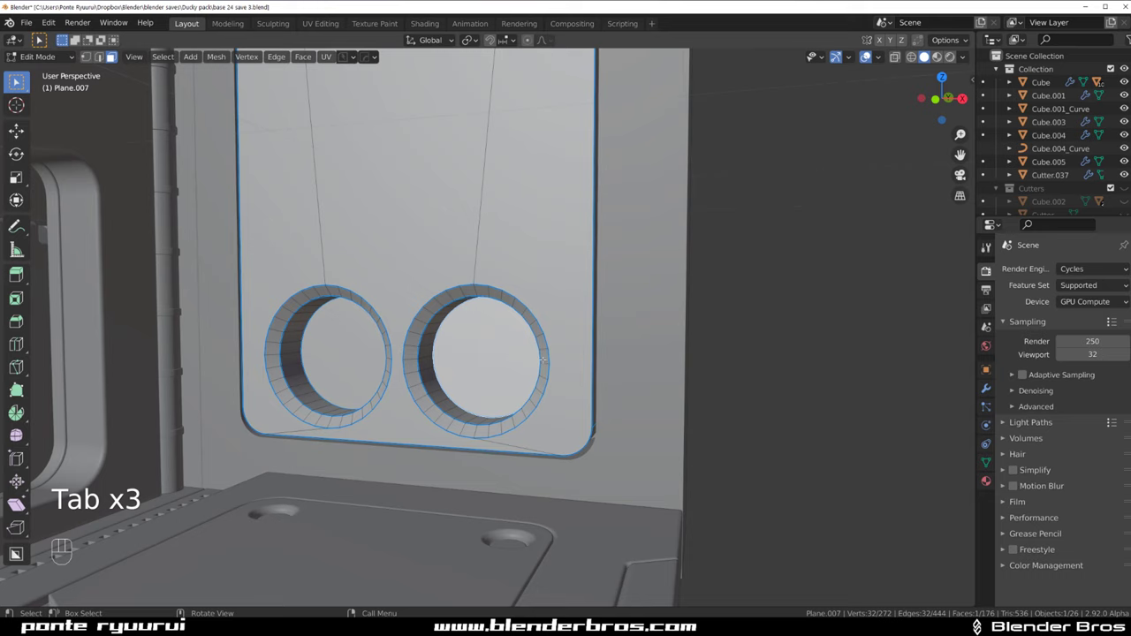
# Split a vertex off the right hole's rim and extrude it into a short profile edge in Right view
pyautogui.press('shift+s')
pyautogui.press('shift+d')
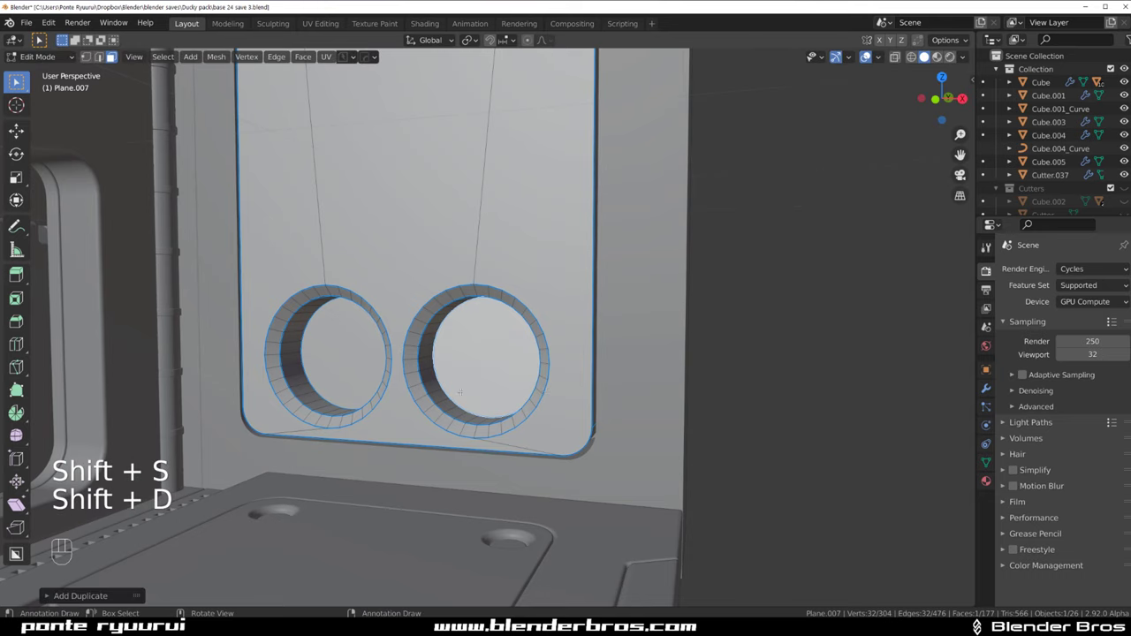
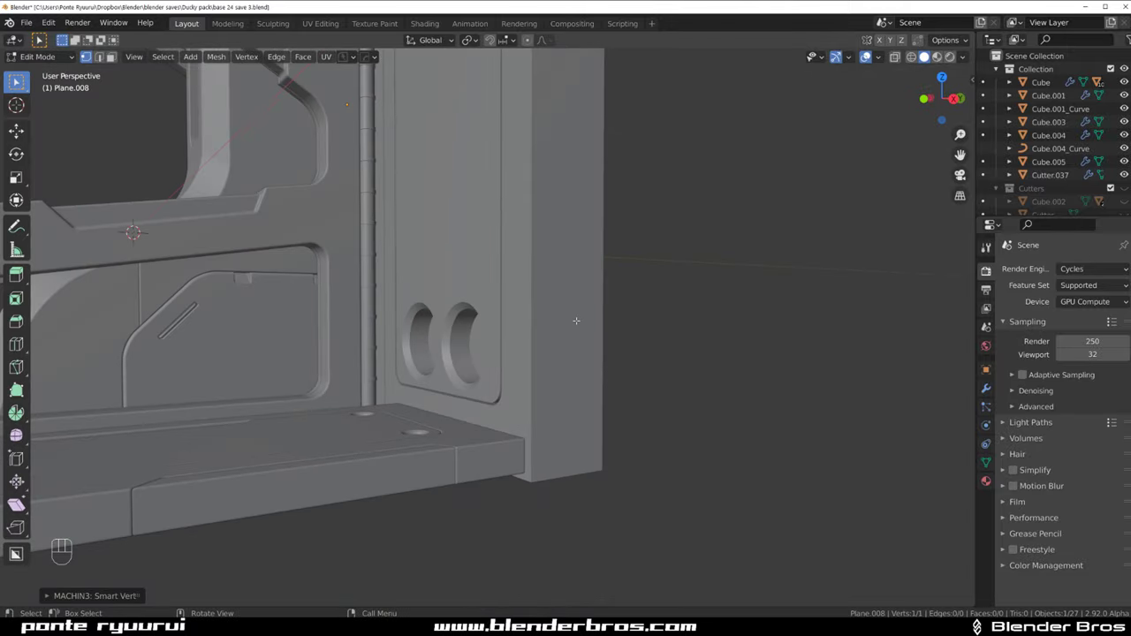
pyautogui.press('e')
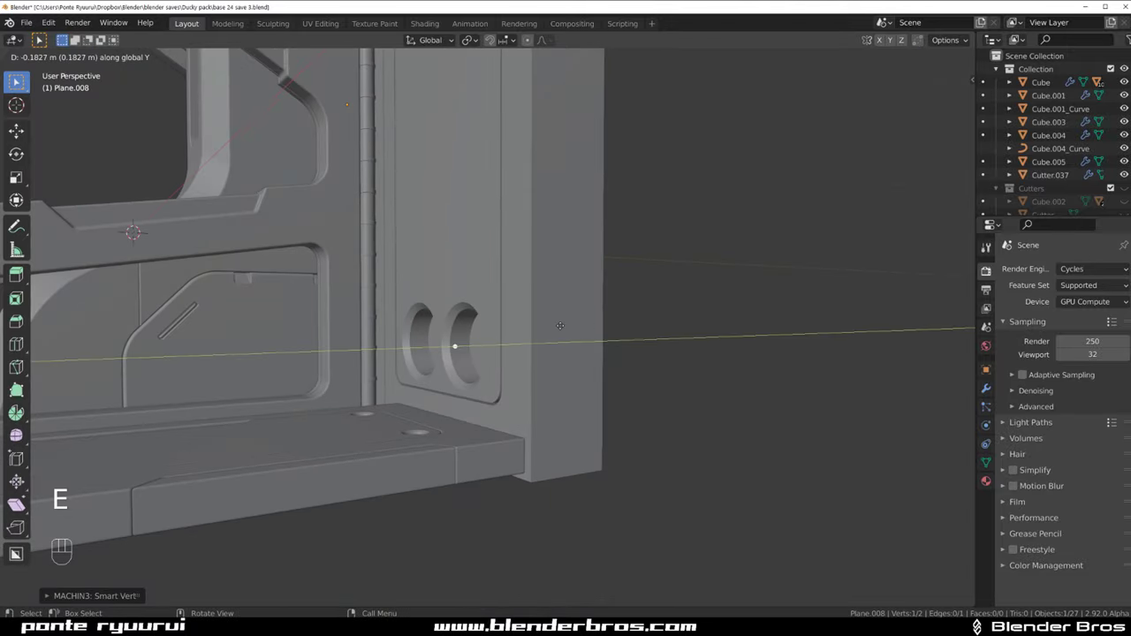
pyautogui.press('`')
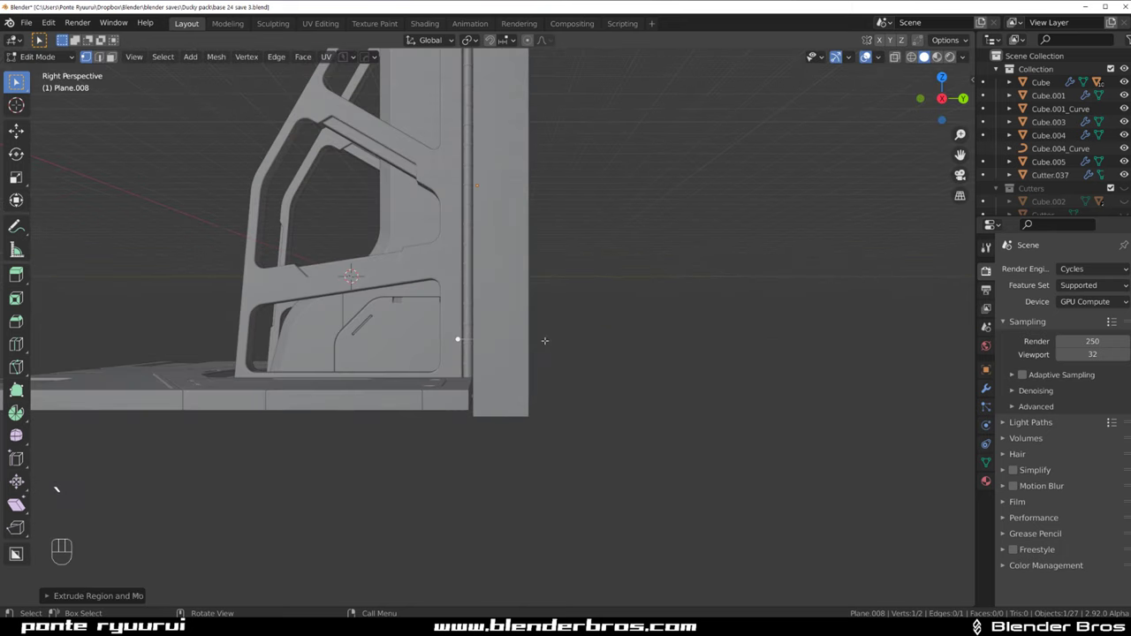
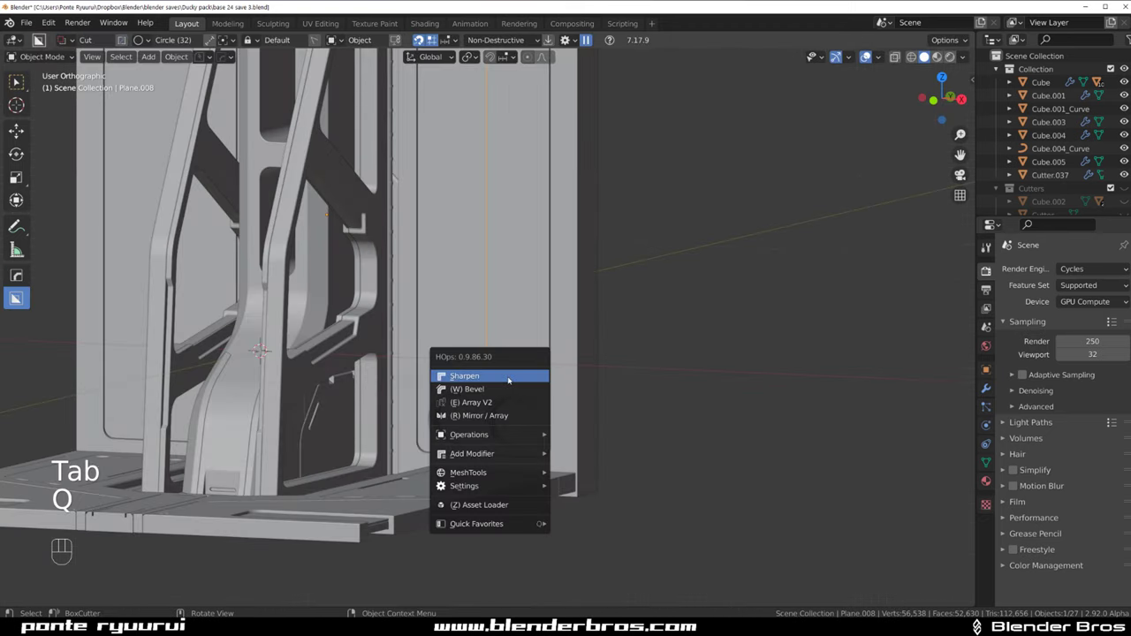
# Convert the path to a curve tube with full fill type and 12 segments
pyautogui.press('ctrl+a')
pyautogui.press('q')
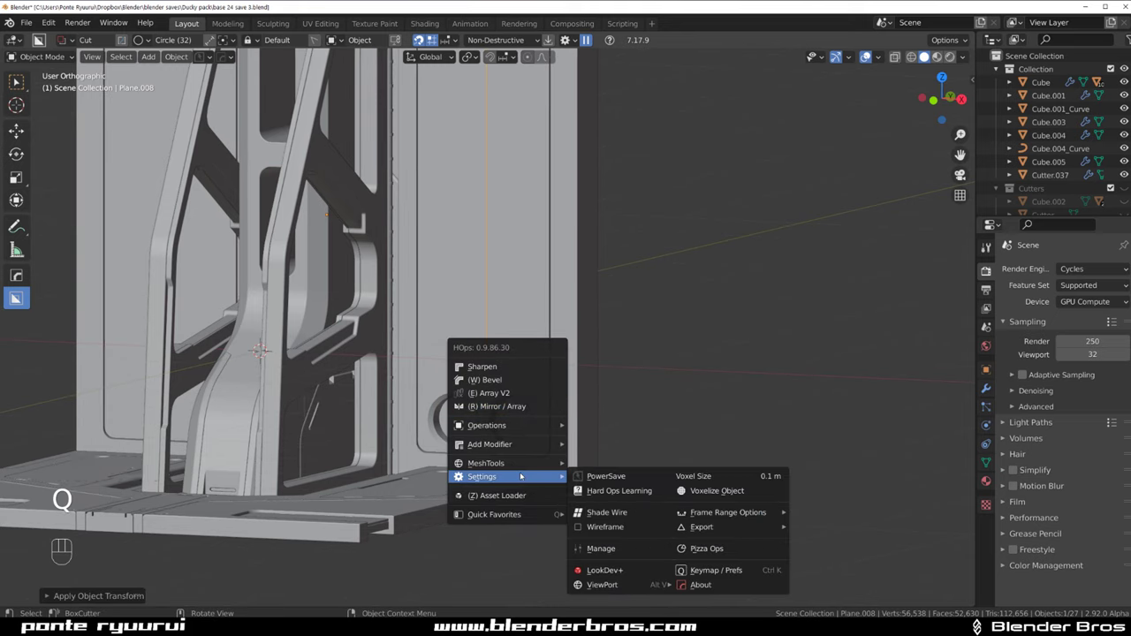
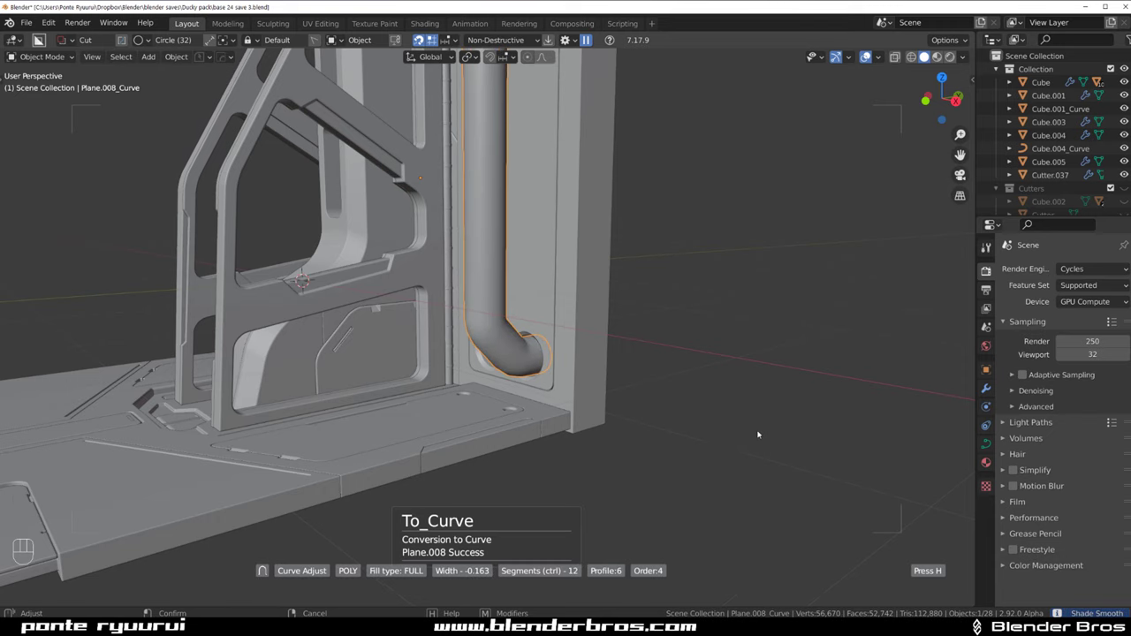
# Duplicate the pipe and slide the copy along X so it runs parallel beside the original
pyautogui.press('ctrl+2')
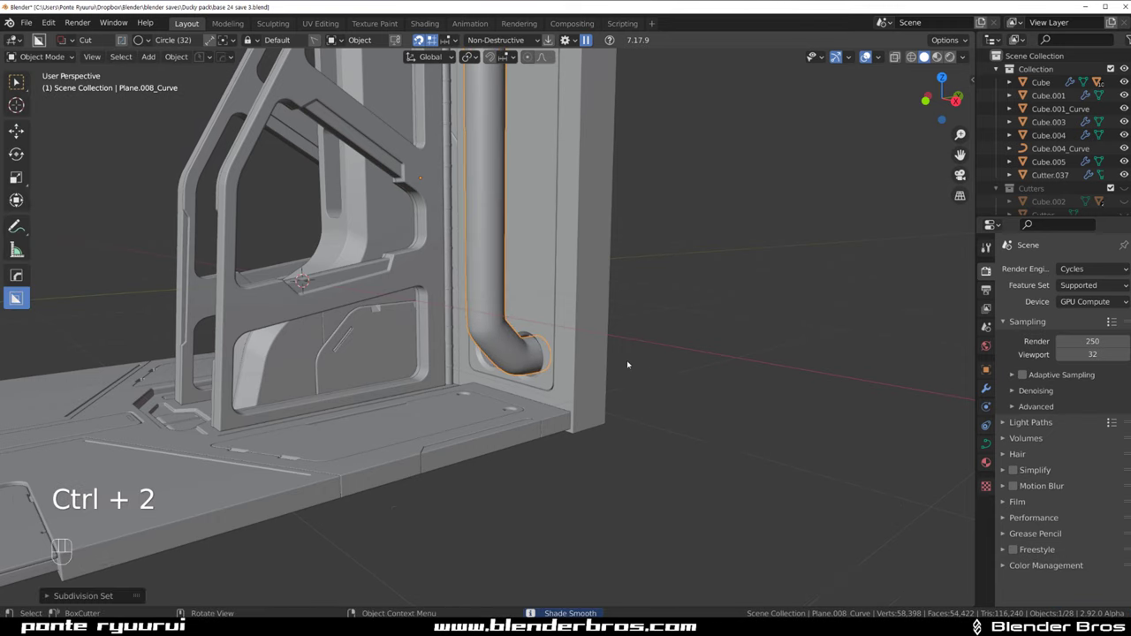
pyautogui.click(537, 362)
pyautogui.moveTo(565, 333); pyautogui.dragTo(622, 332)
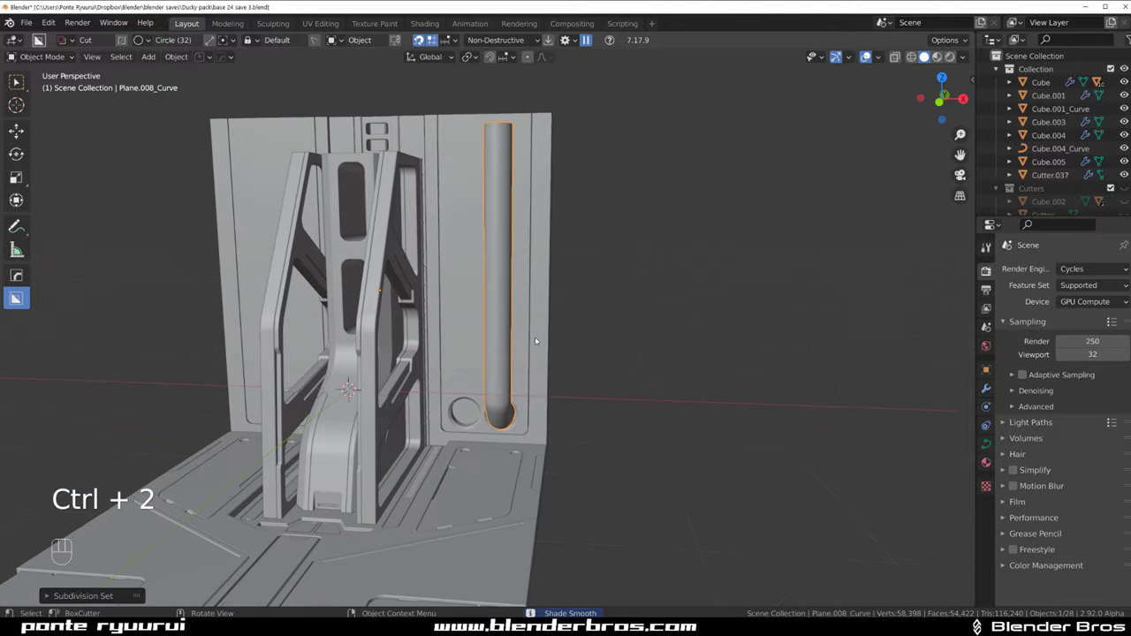
pyautogui.press('`')
pyautogui.press('KP_5')
pyautogui.click(514, 291)
pyautogui.click(495, 288)
pyautogui.press('shift+d')
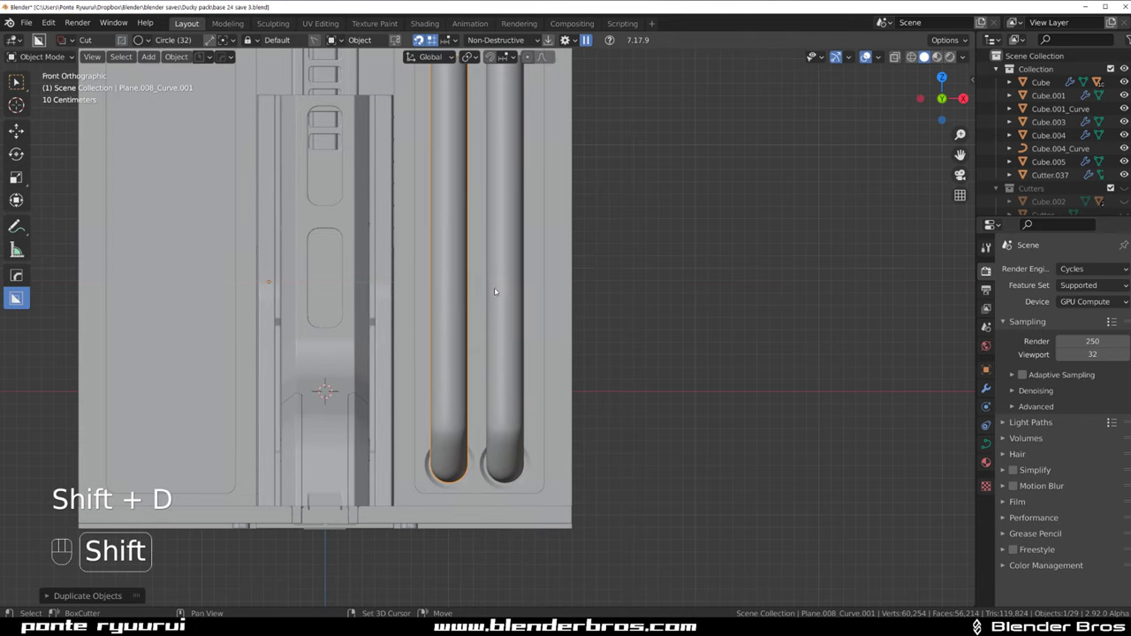
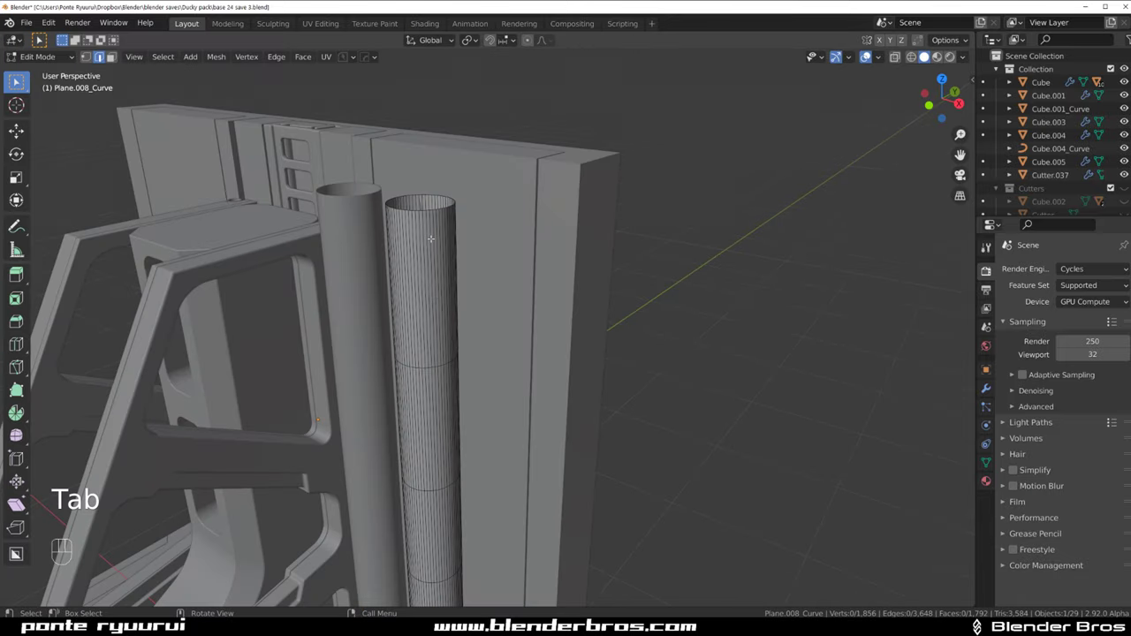
# Widen the pipe's top edge ring into a cylindrical cap, then select the duplicate pipe for removal
pyautogui.press('ctrl+r')
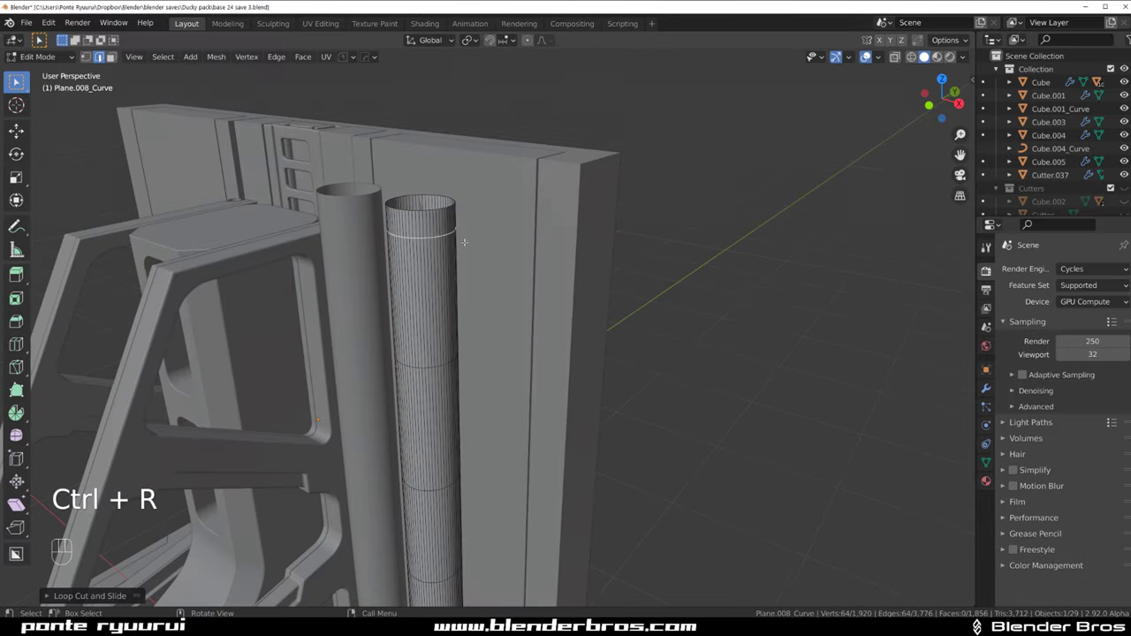
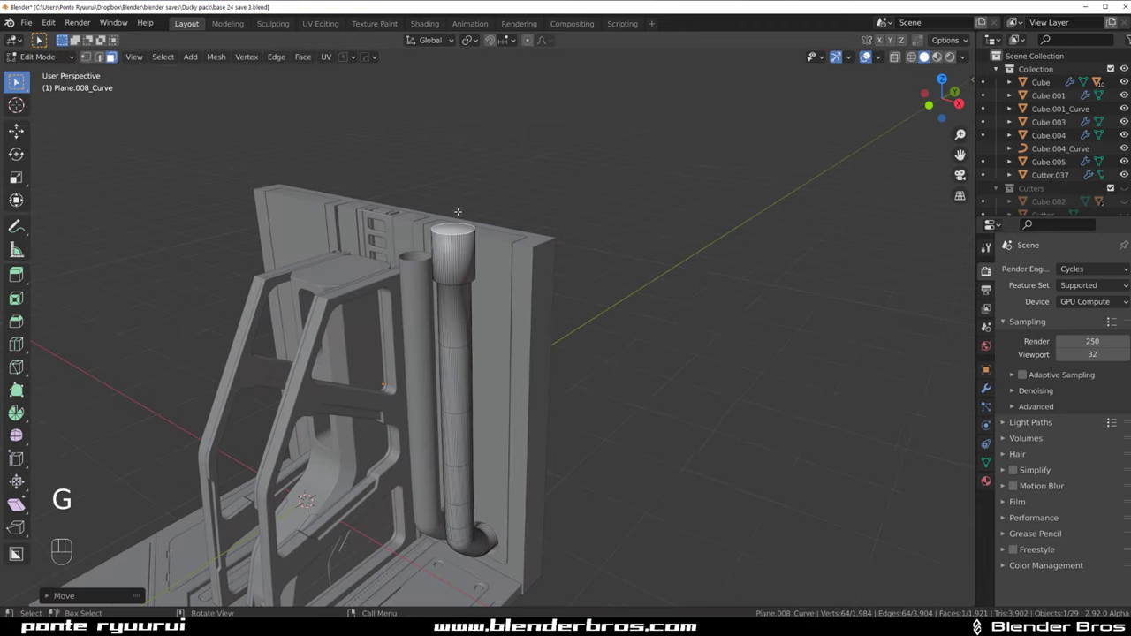
pyautogui.press('Tab')
pyautogui.middleClick(509, 259)
pyautogui.click(427, 259)
pyautogui.press('x')
pyautogui.click(467, 213)
# Delete the duplicate pipe and add a 30° angle-limited HardOps bevel to the remaining one
pyautogui.press('q')
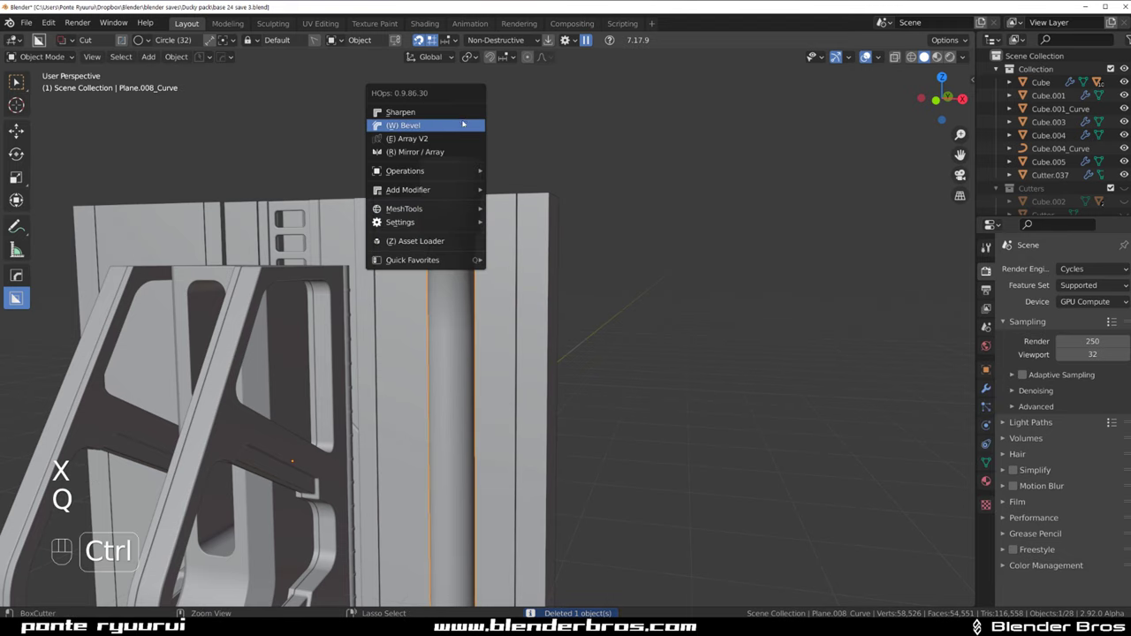
pyautogui.press('q')
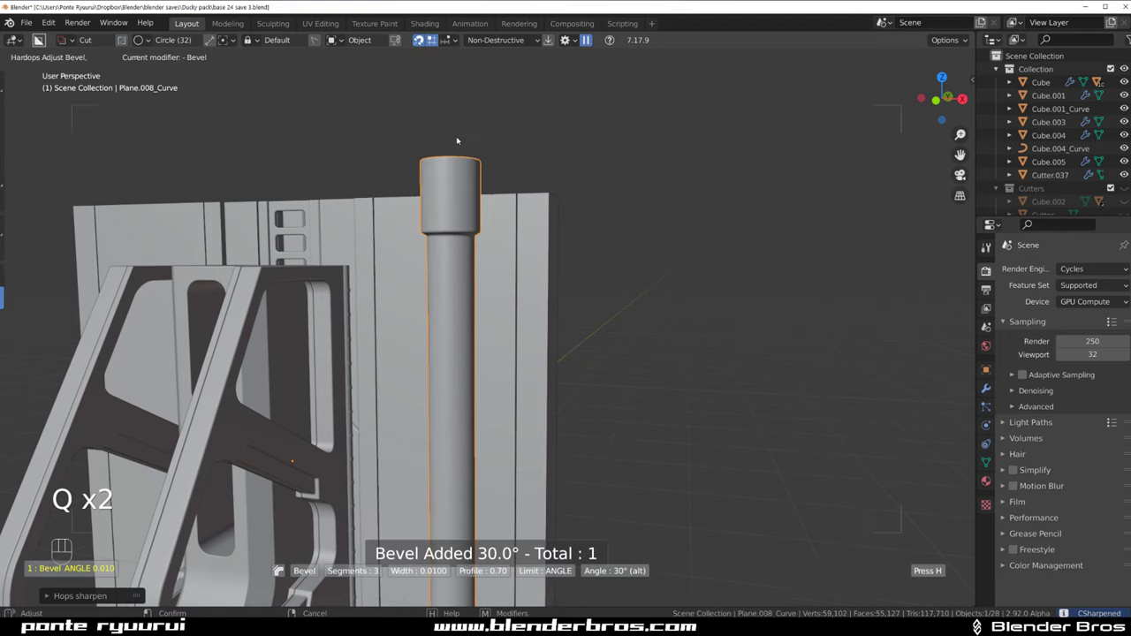
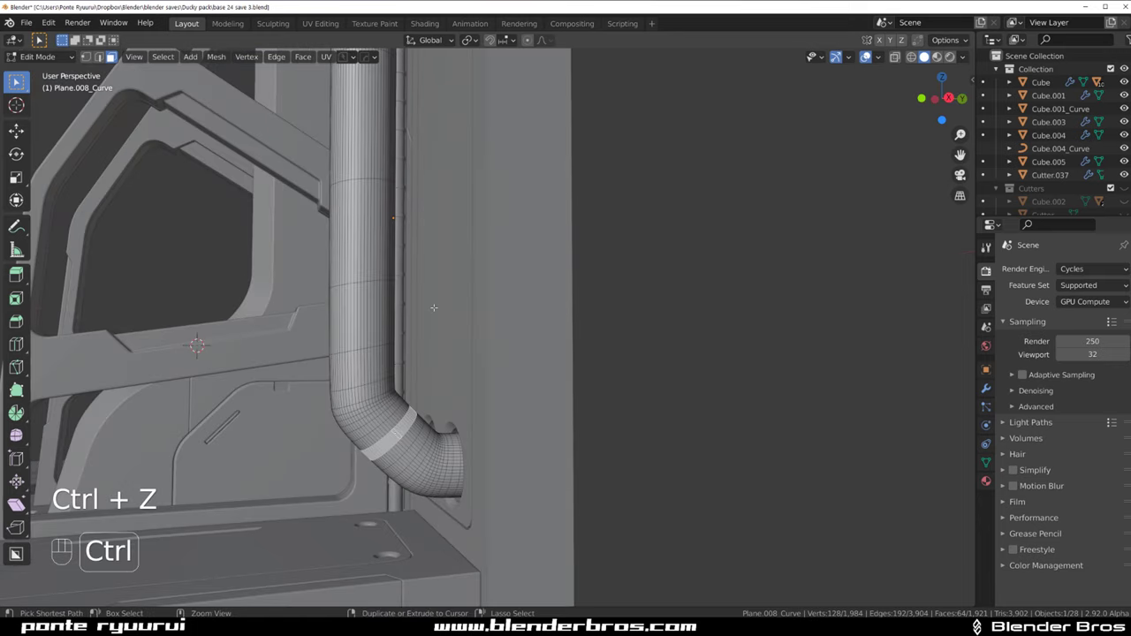
# Convert the pipe's bend faces into a separate sleeve with To_Plate and extrude it slightly outward
pyautogui.press('ctrl+KP_Add')
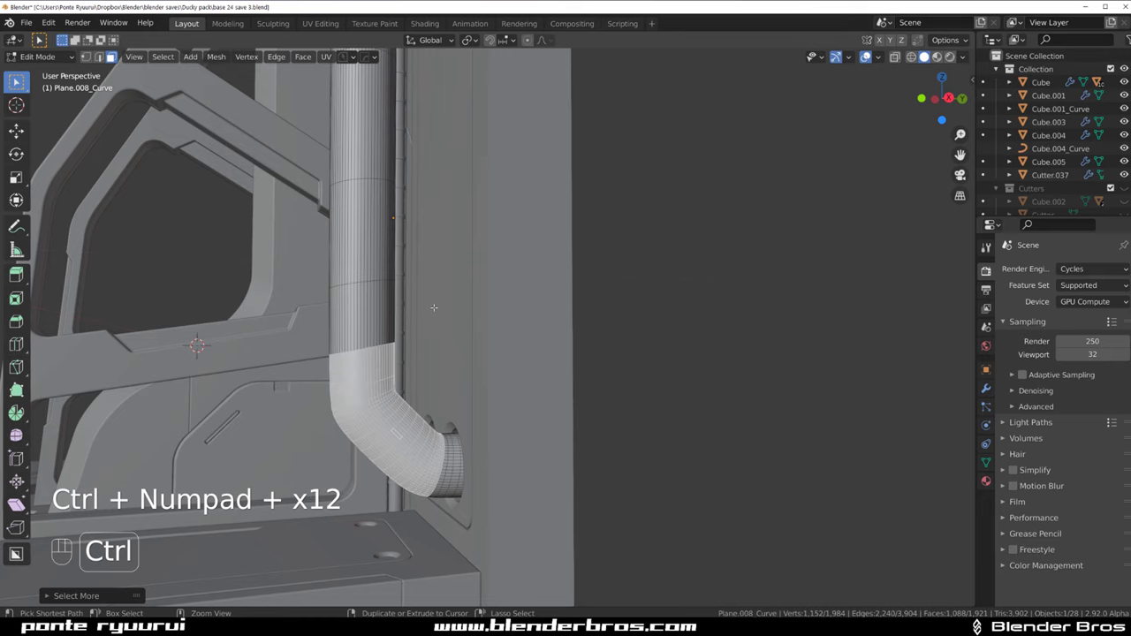
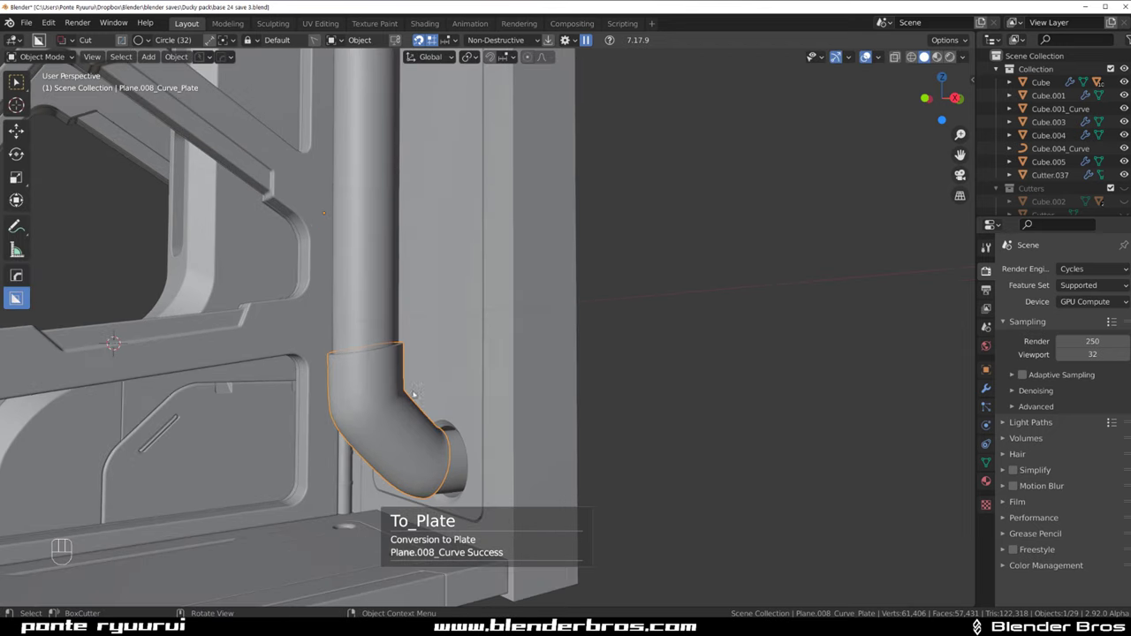
pyautogui.press('KP_5')
pyautogui.middleClick(501, 319)
pyautogui.press('d')
pyautogui.moveTo(357, 224); pyautogui.dragTo(489, 285)
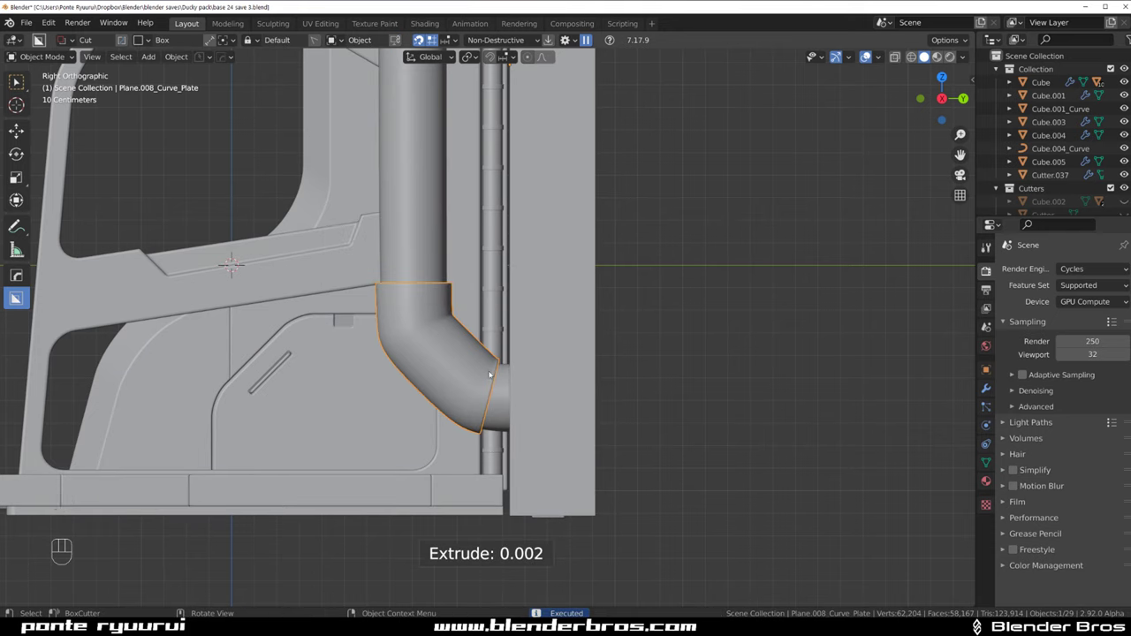
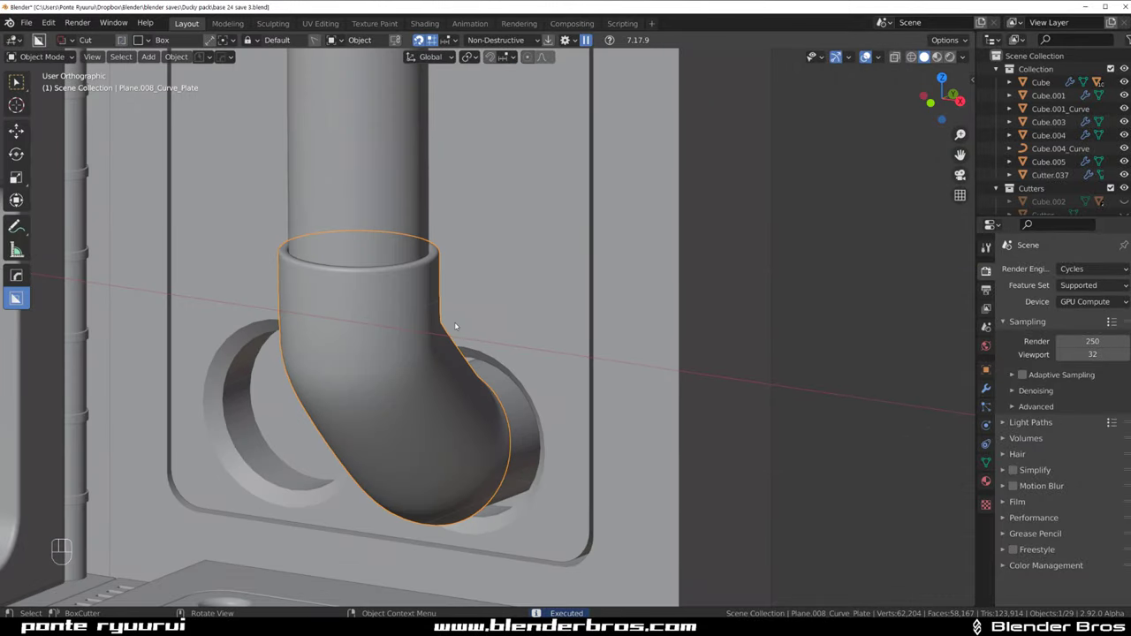
pyautogui.moveTo(525, 433); pyautogui.dragTo(524, 414)
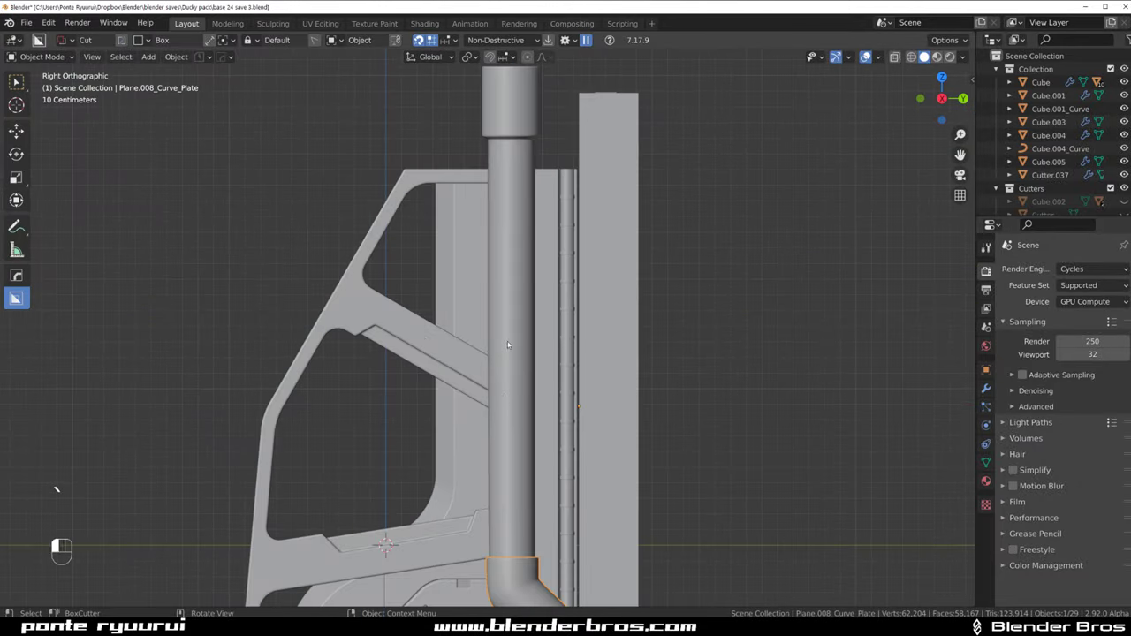
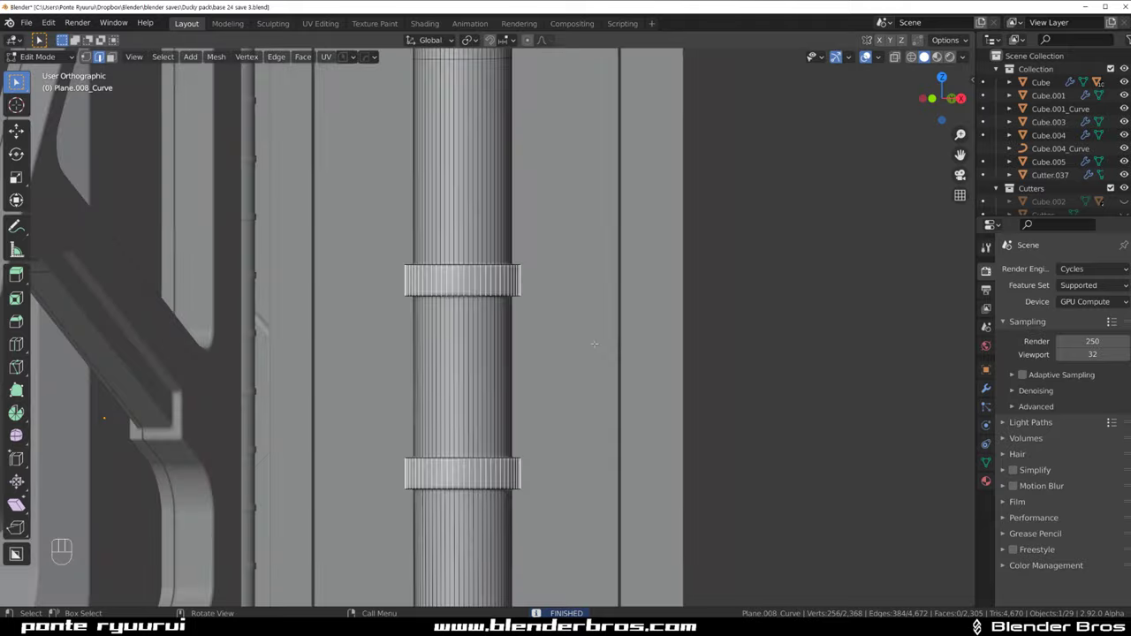
# Turn the raised rings into panelled bands with Panel Face and return to the whole object
pyautogui.press('ctrl+z')
pyautogui.press('q')
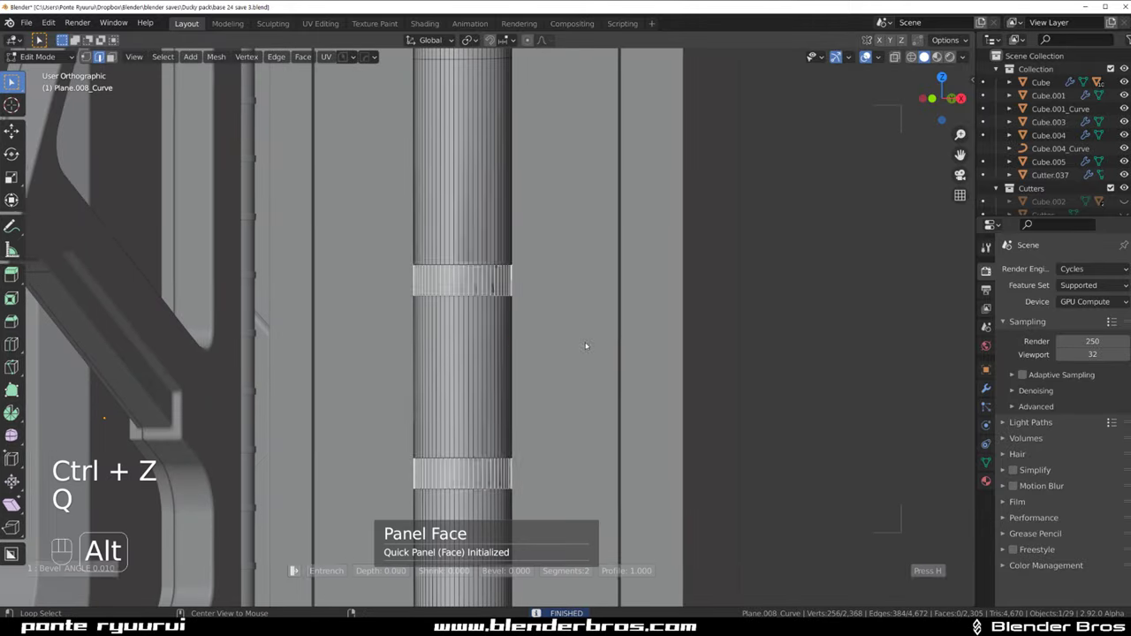
pyautogui.press('Tab')
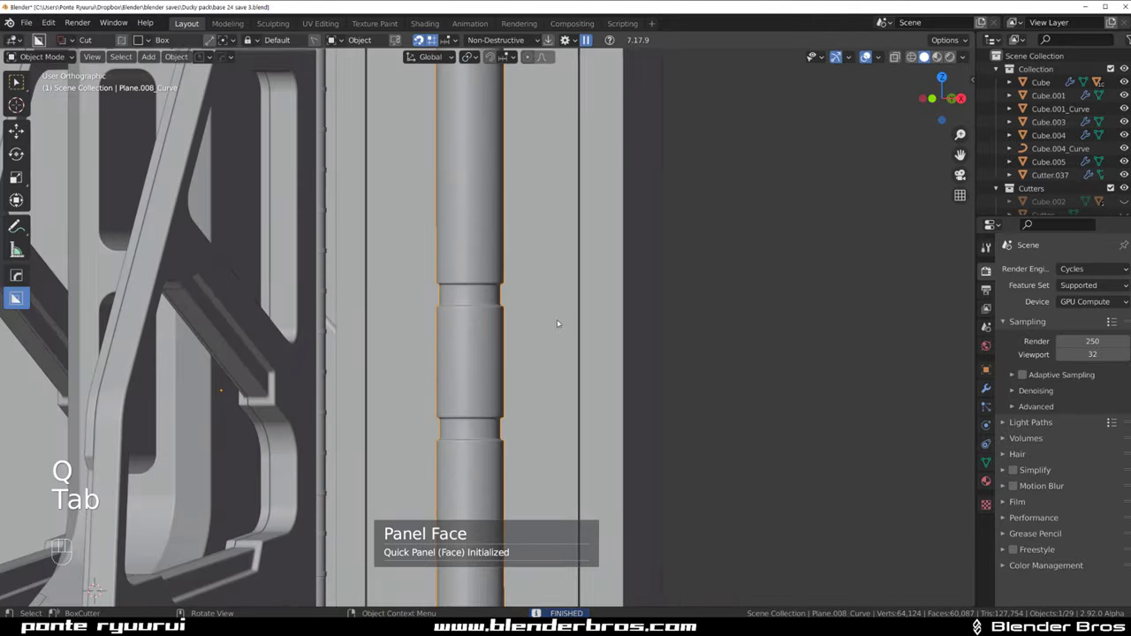
pyautogui.middleClick(558, 384)
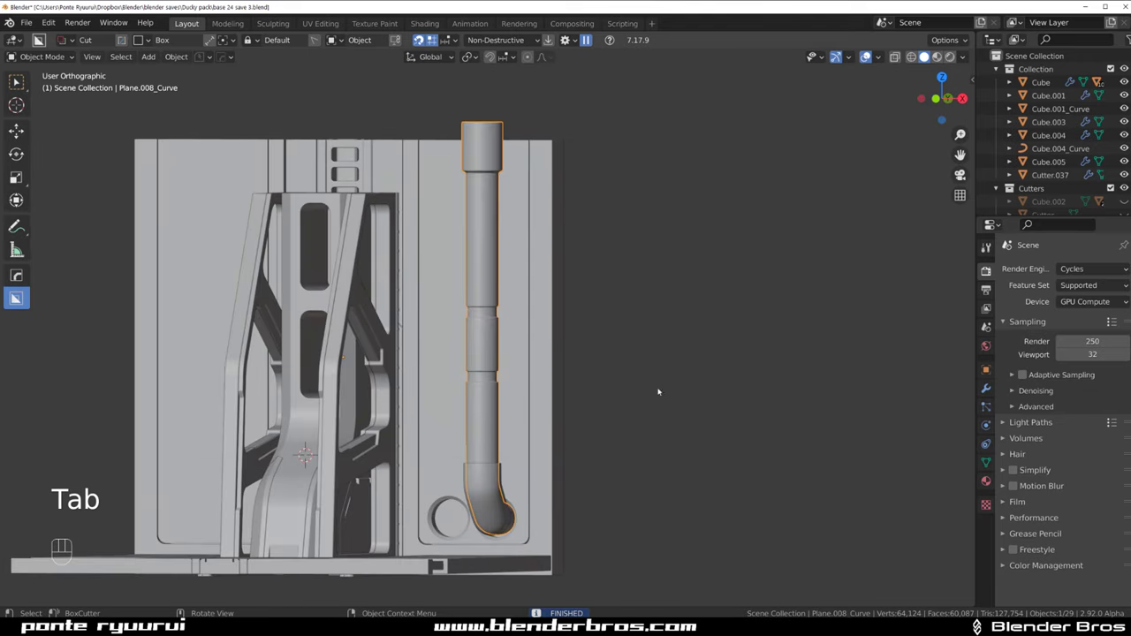
pyautogui.click(479, 302)
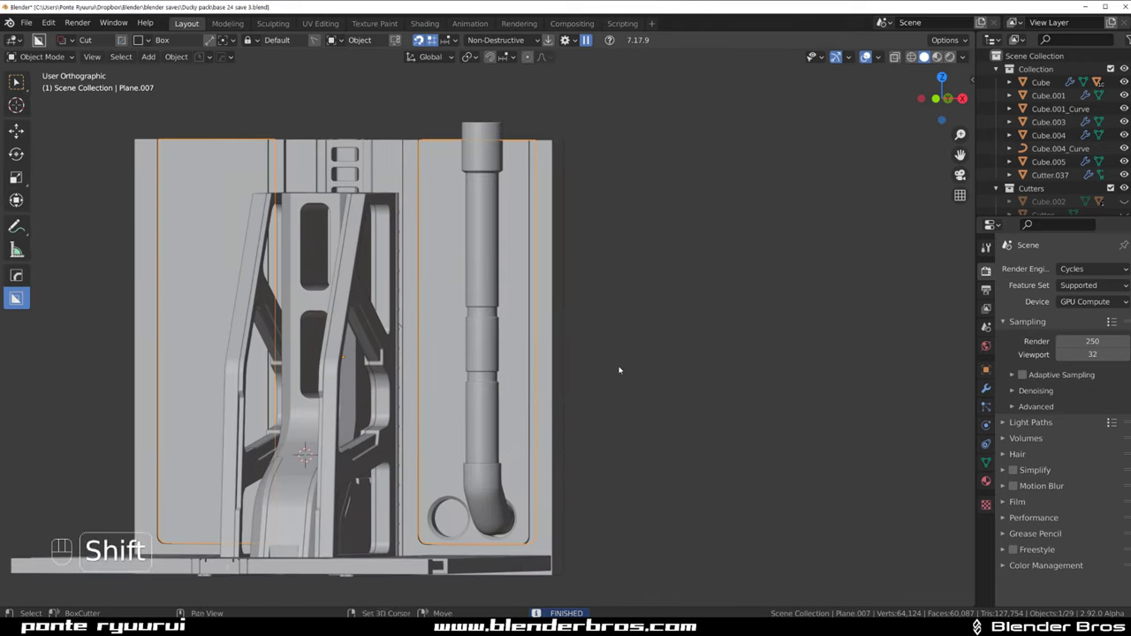
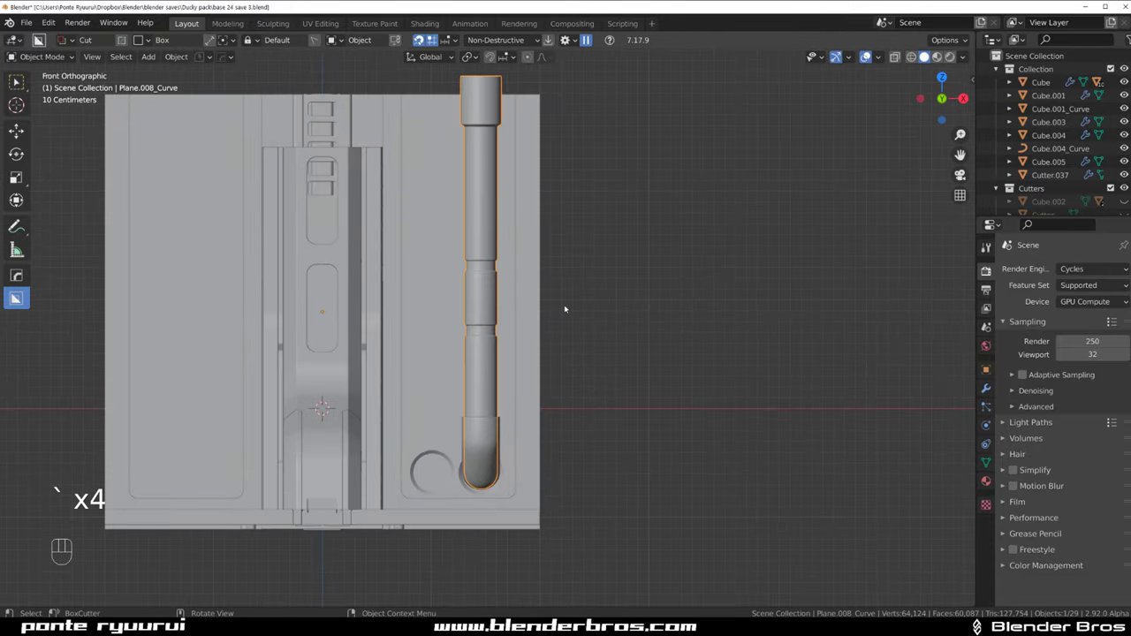
# Copy the bend sleeve onto the second pipe and delete the leftover extra object
pyautogui.press('shift+d')
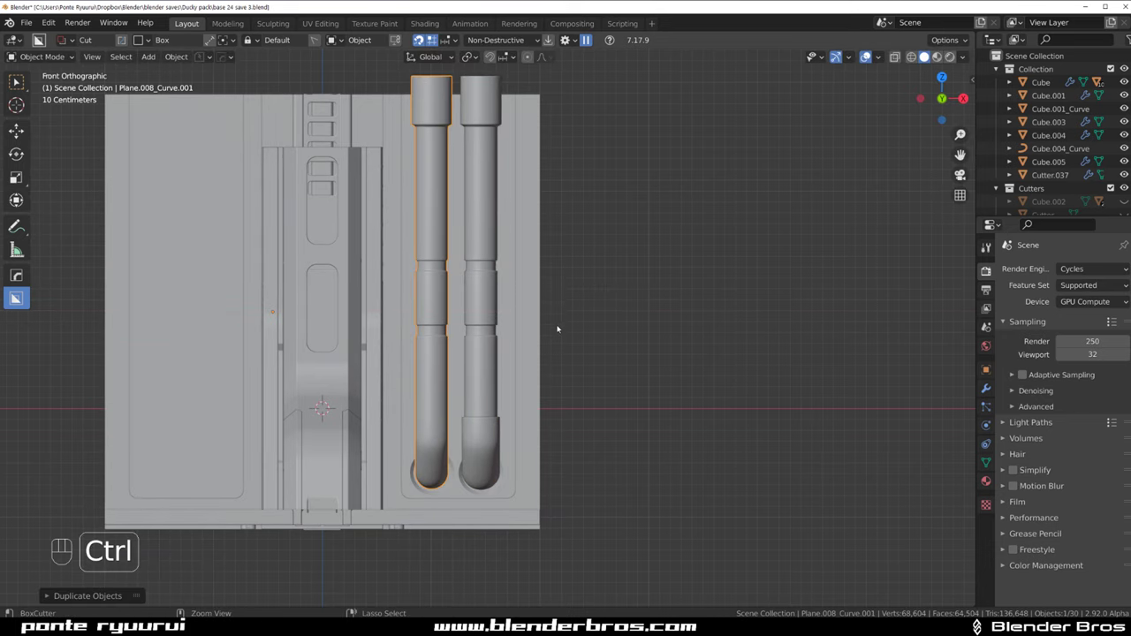
pyautogui.click(477, 451)
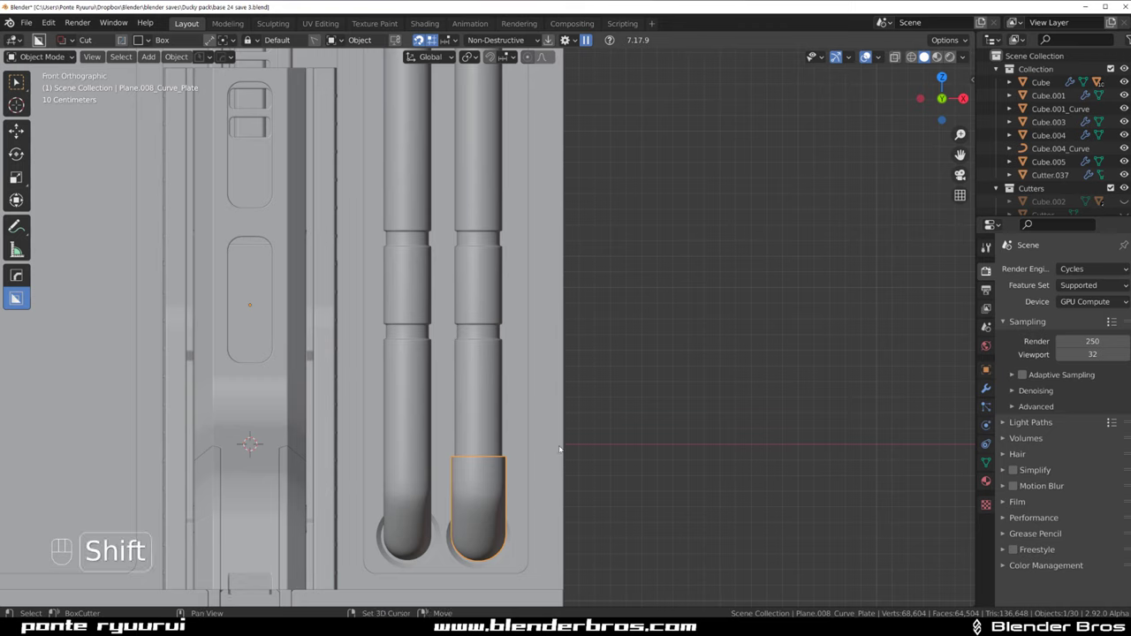
pyautogui.click(406, 349)
pyautogui.press('x')
pyautogui.click(489, 483)
pyautogui.click(477, 403)
pyautogui.press('shift+d')
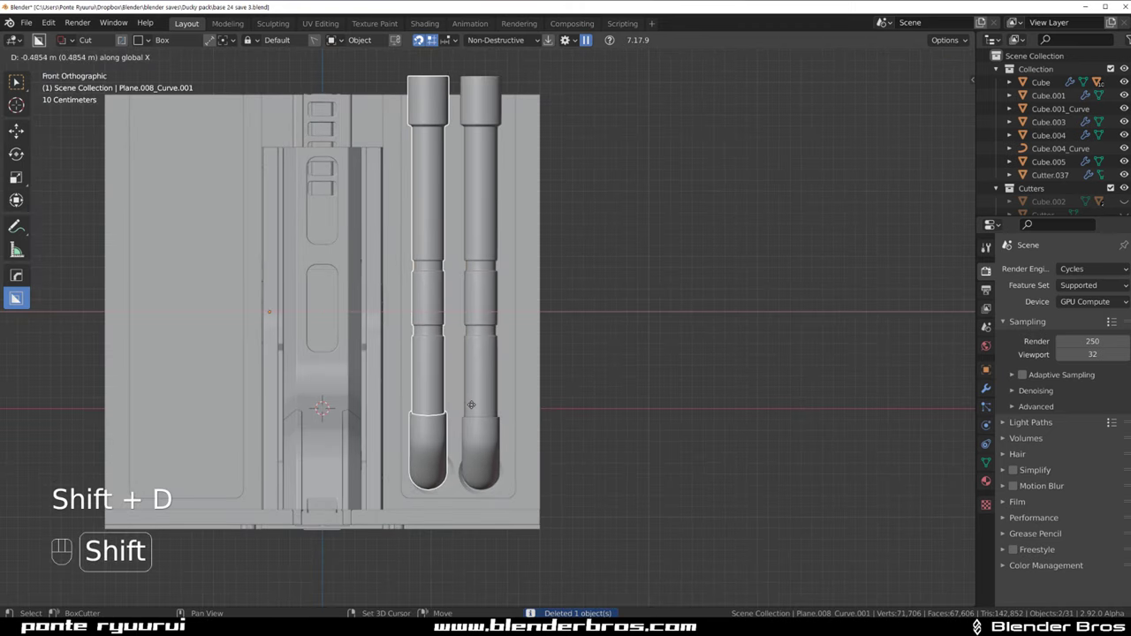
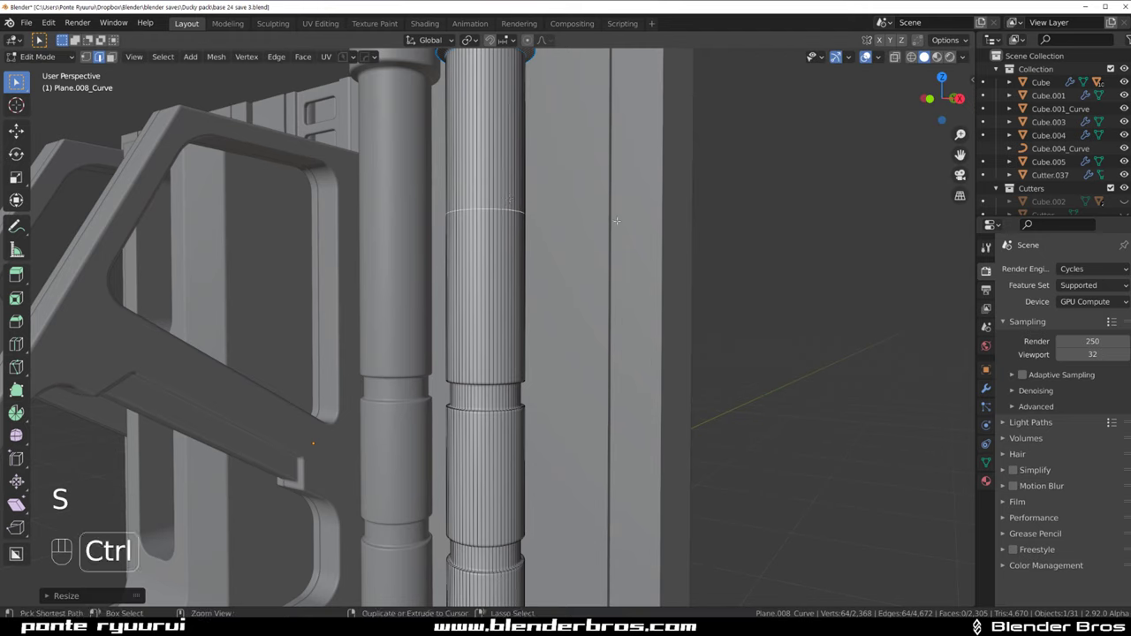
# Slide a face ring up the right pipe and extract it as a separate clamp piece, isolated in local view
pyautogui.press('g')
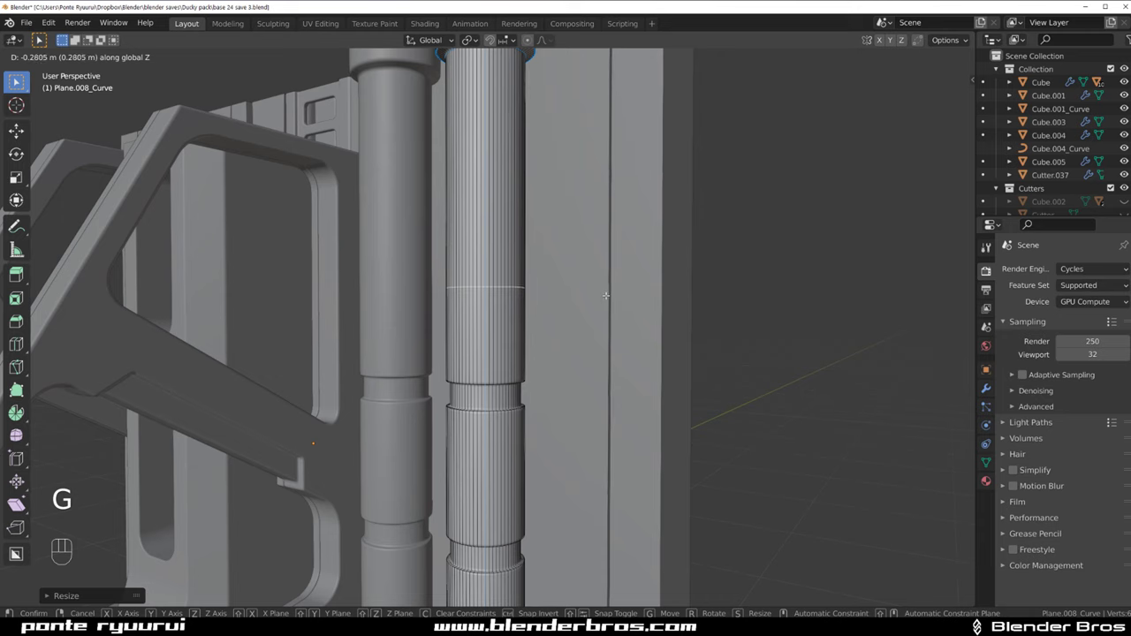
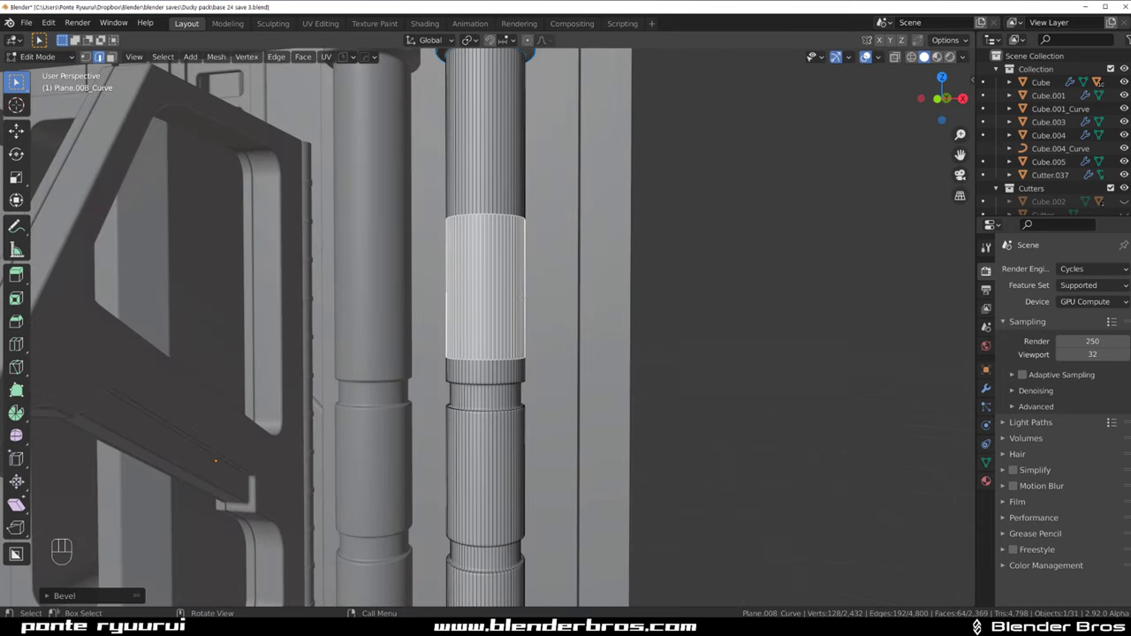
pyautogui.press('q')
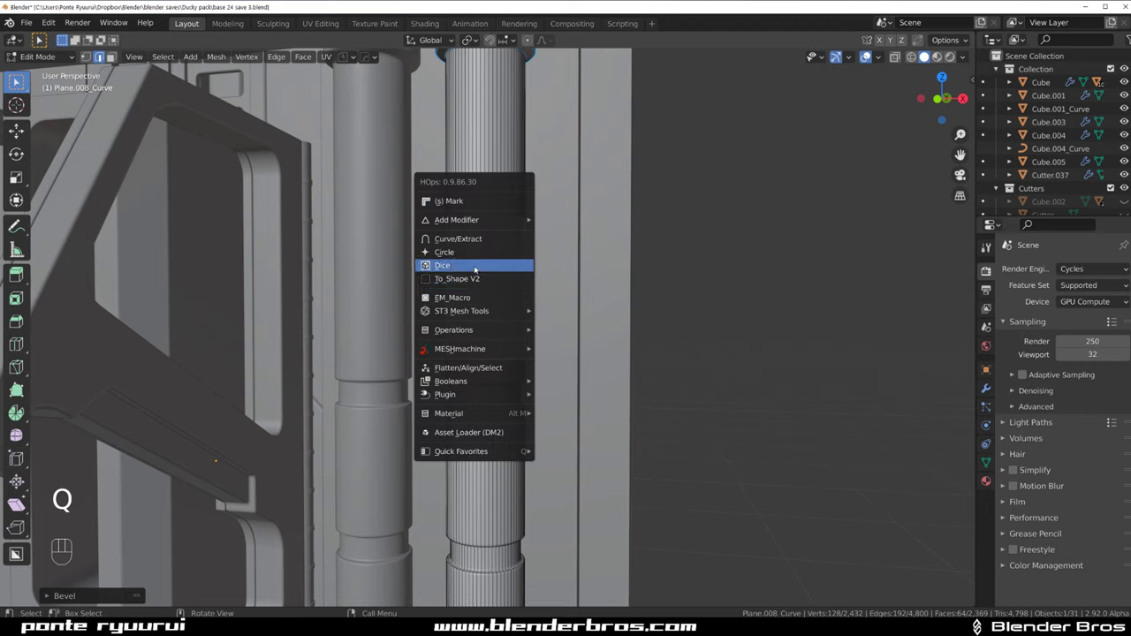
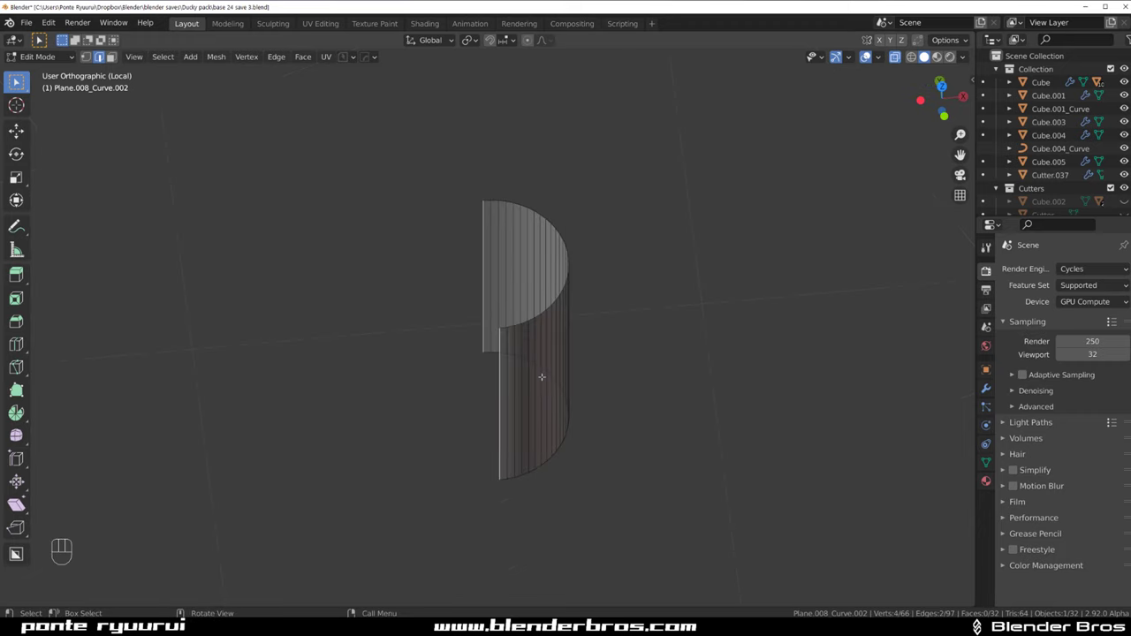
pyautogui.press('g')
pyautogui.press('Tab')
pyautogui.press('/')
# Trim the extracted clamp into a half-round piece with a notched top
pyautogui.middleClick(496, 328)
pyautogui.moveTo(528, 332); pyautogui.dragTo(589, 374)
pyautogui.click(609, 326)
pyautogui.moveTo(545, 328); pyautogui.dragTo(541, 349)
pyautogui.click(509, 329)
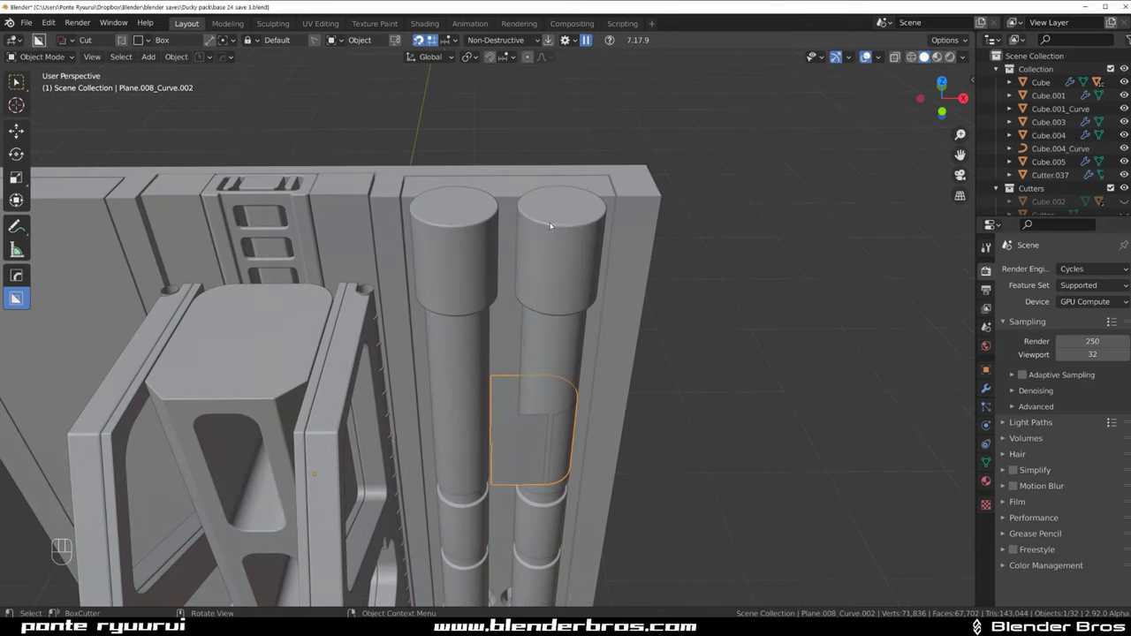
# Place the cursor between the two pipes and frame them for drawing the clamp band
pyautogui.click(558, 216)
pyautogui.click(479, 211)
pyautogui.press('shift+s')
pyautogui.moveTo(517, 323); pyautogui.dragTo(493, 272)
pyautogui.middleClick(515, 358)
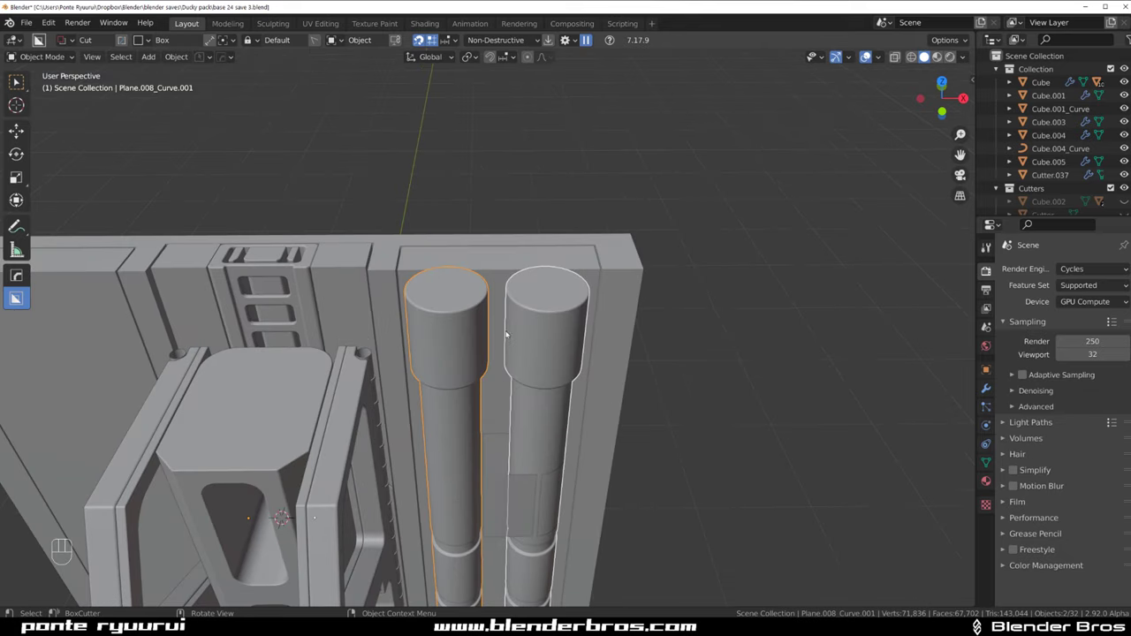
pyautogui.moveTo(528, 329); pyautogui.dragTo(491, 241)
pyautogui.middleClick(494, 314)
pyautogui.click(470, 323)
pyautogui.click(505, 311)
pyautogui.click(525, 263)
pyautogui.press('shift+s')
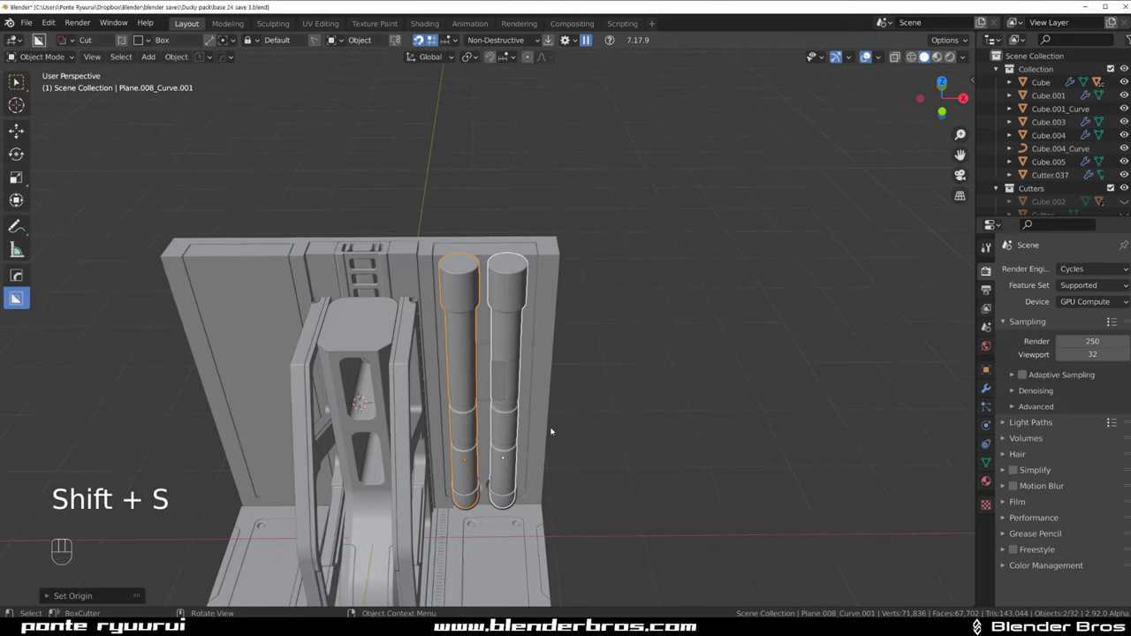
pyautogui.press('shift+s')
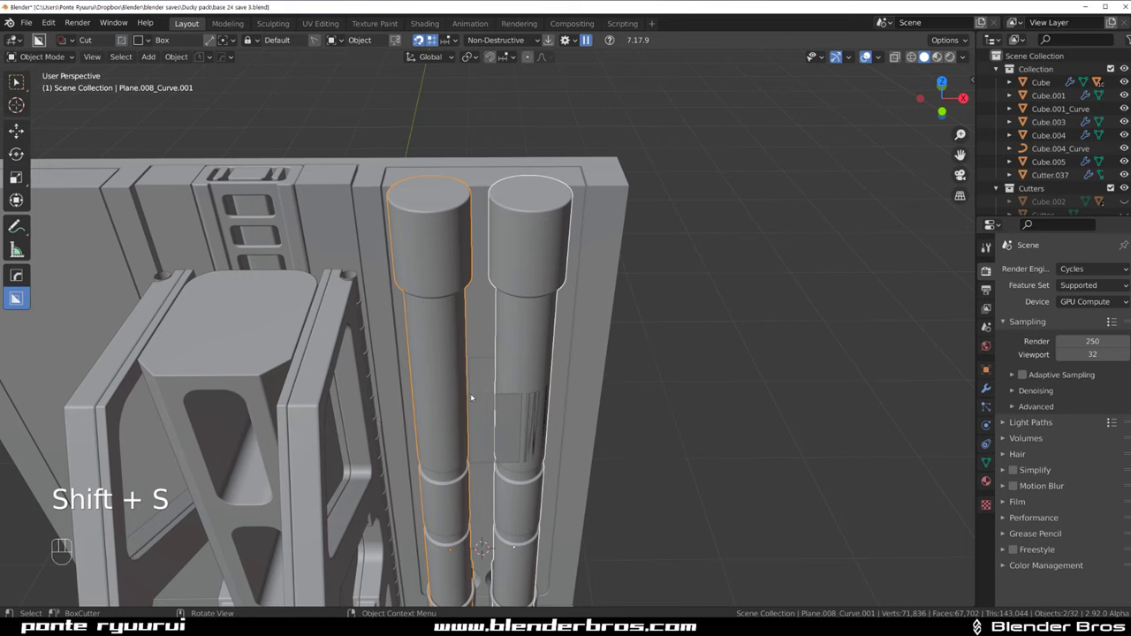
# Draw the clamp band around the right pipe with BoxCutter and mirror it across onto the left pipe
pyautogui.moveTo(537, 382); pyautogui.dragTo(531, 314)
pyautogui.click(506, 295)
pyautogui.press('alt+x')
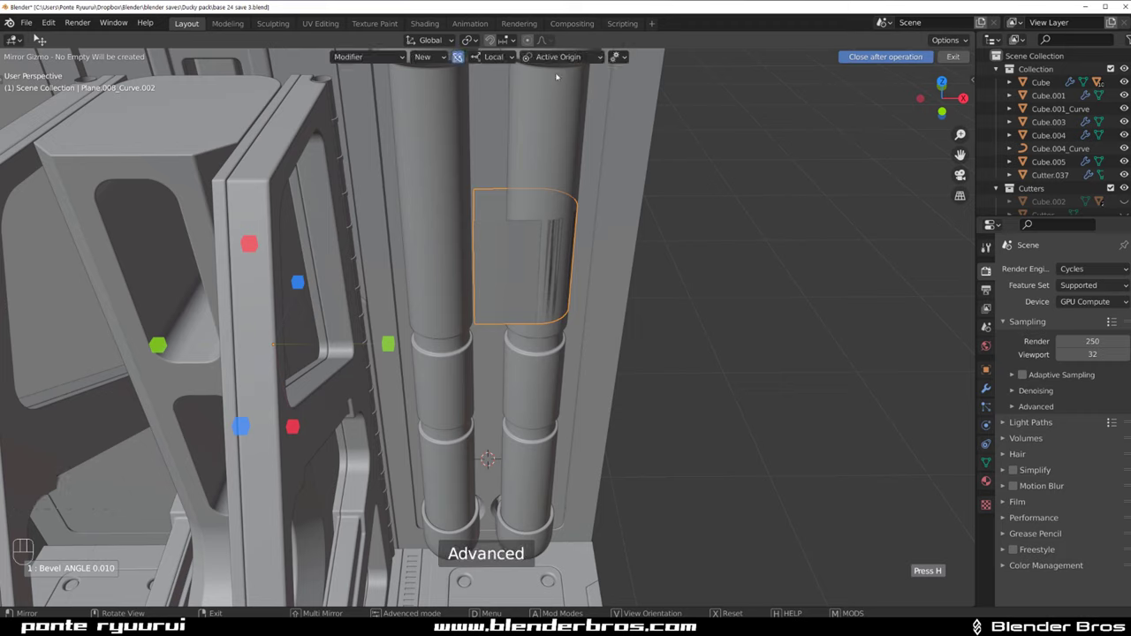
pyautogui.moveTo(562, 59); pyautogui.dragTo(564, 245)
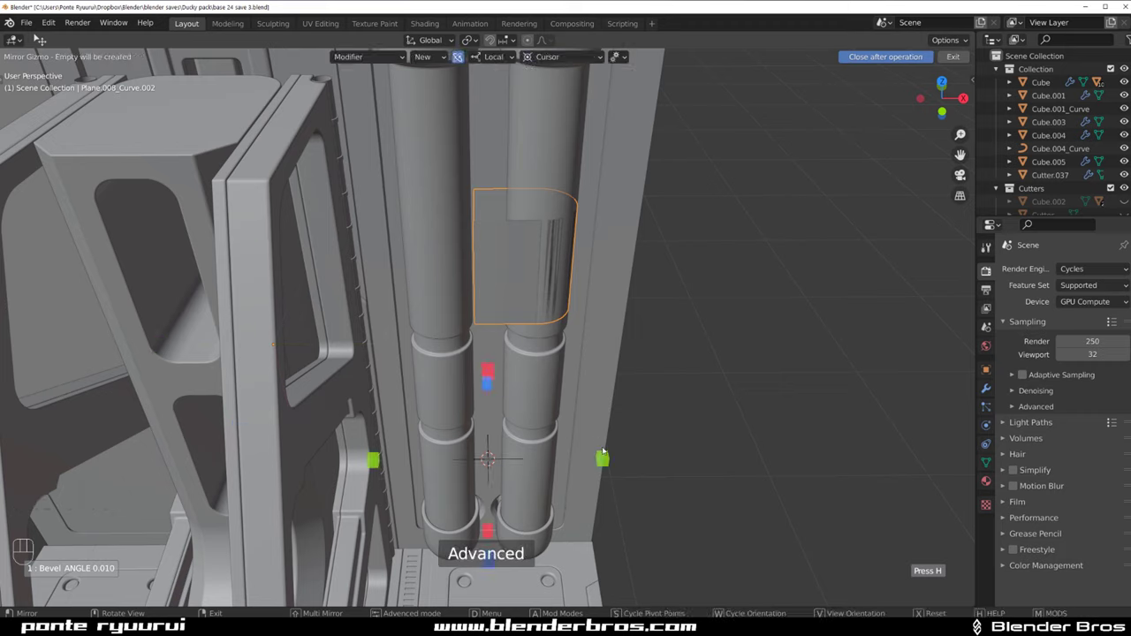
pyautogui.click(606, 457)
pyautogui.moveTo(428, 306); pyautogui.dragTo(380, 295)
pyautogui.middleClick(478, 325)
pyautogui.press('q')
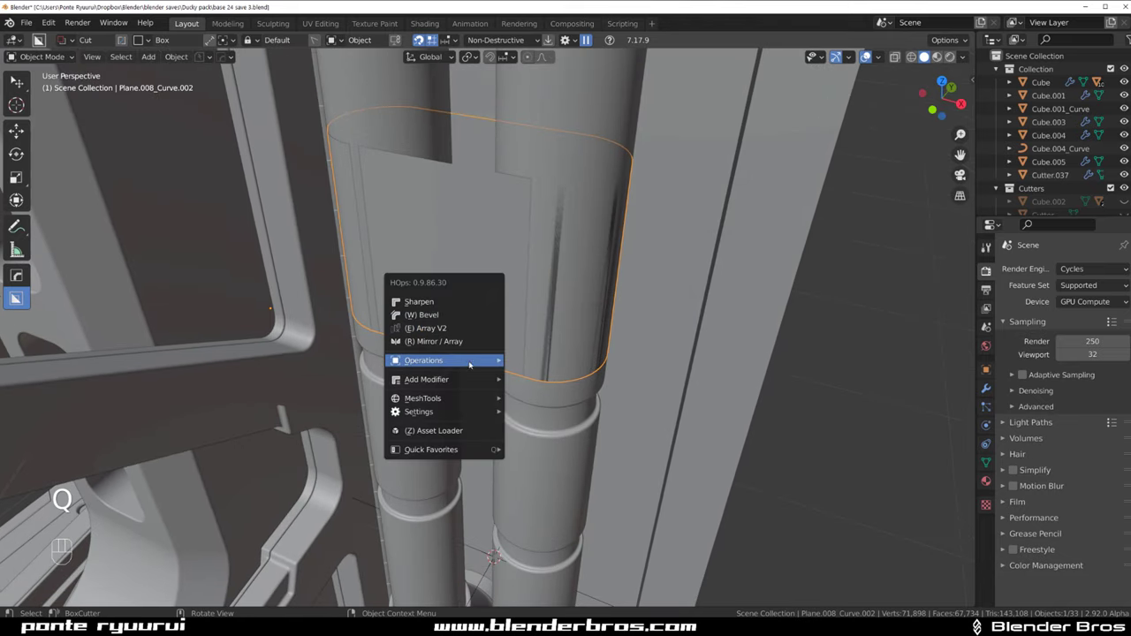
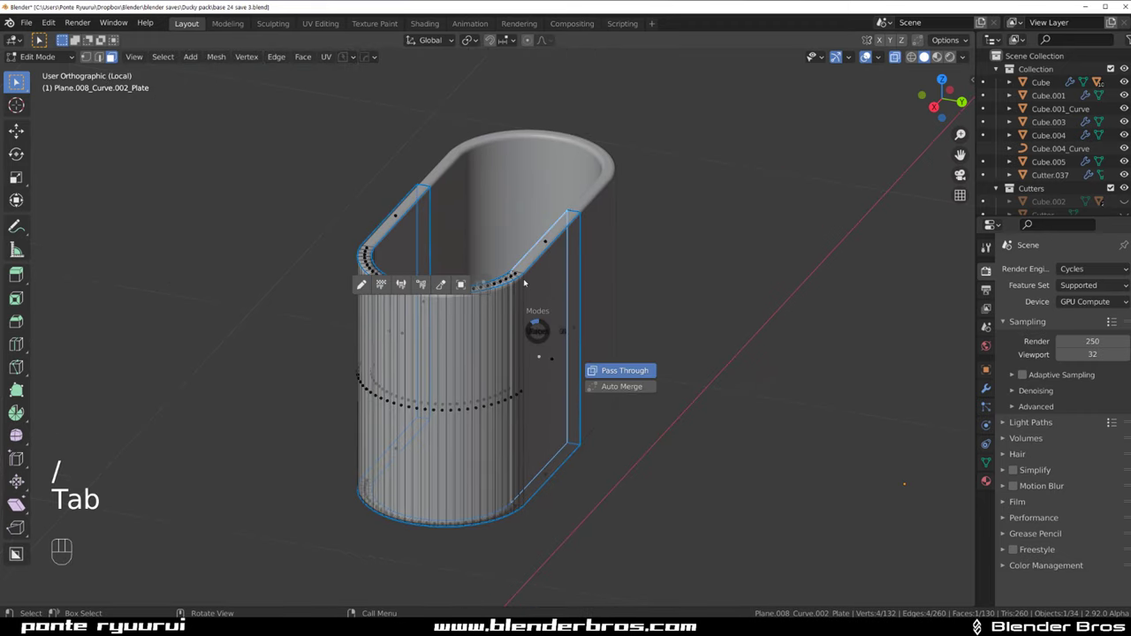
# Smart Apply the clamp band so it becomes a solid plate keeping bevel and mirror
pyautogui.press('q')
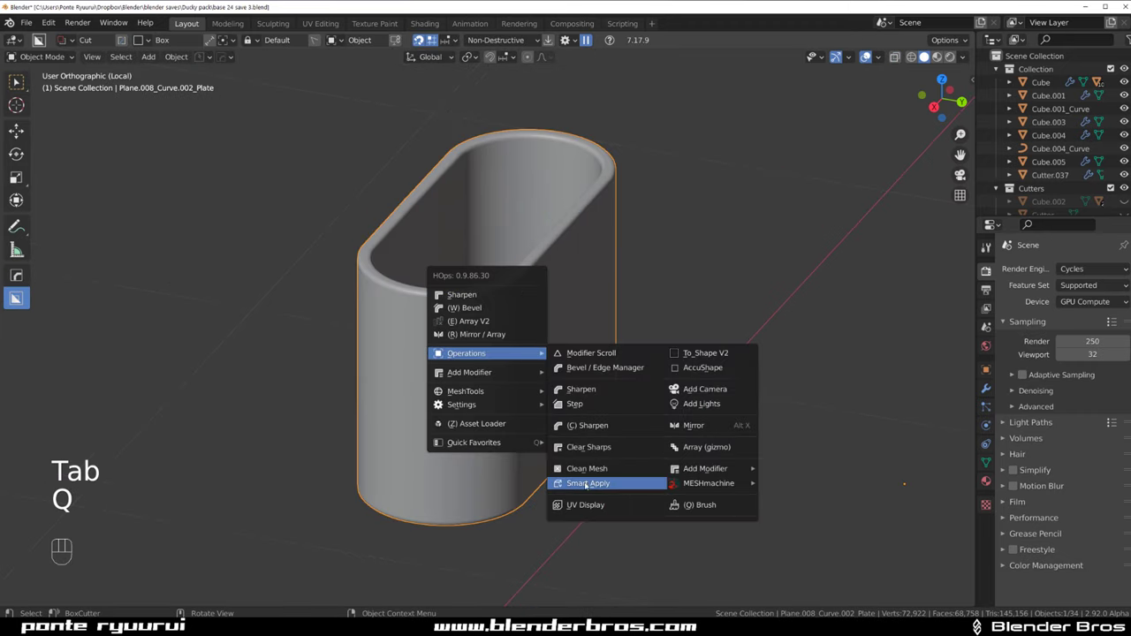
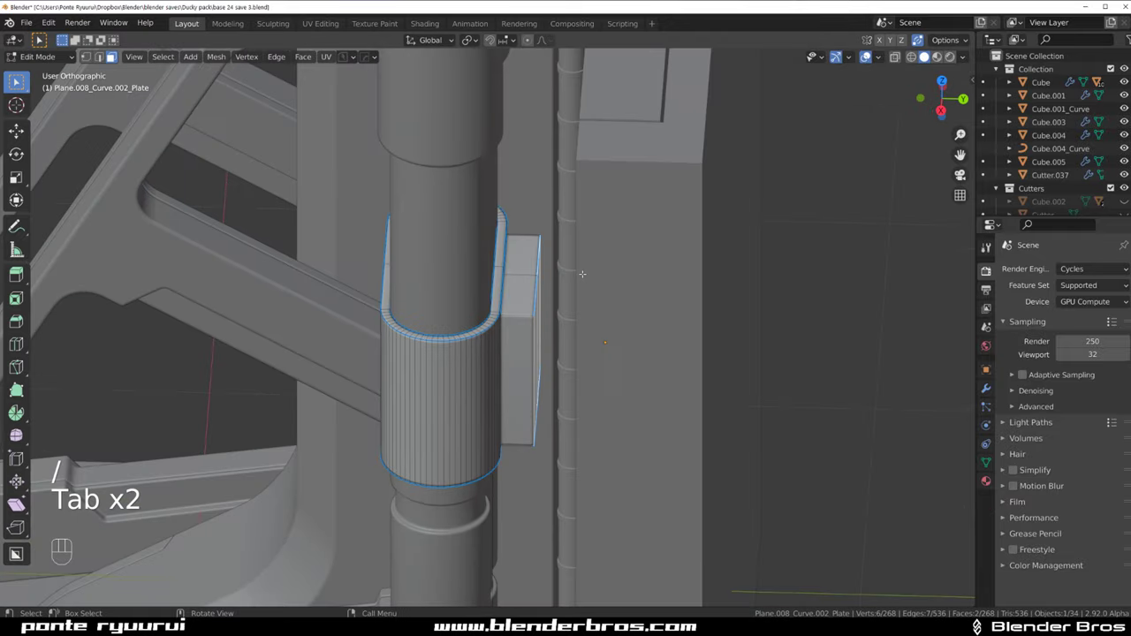
# Push the clamp's side tab further out and cut a slot through it from the side view
pyautogui.press('g')
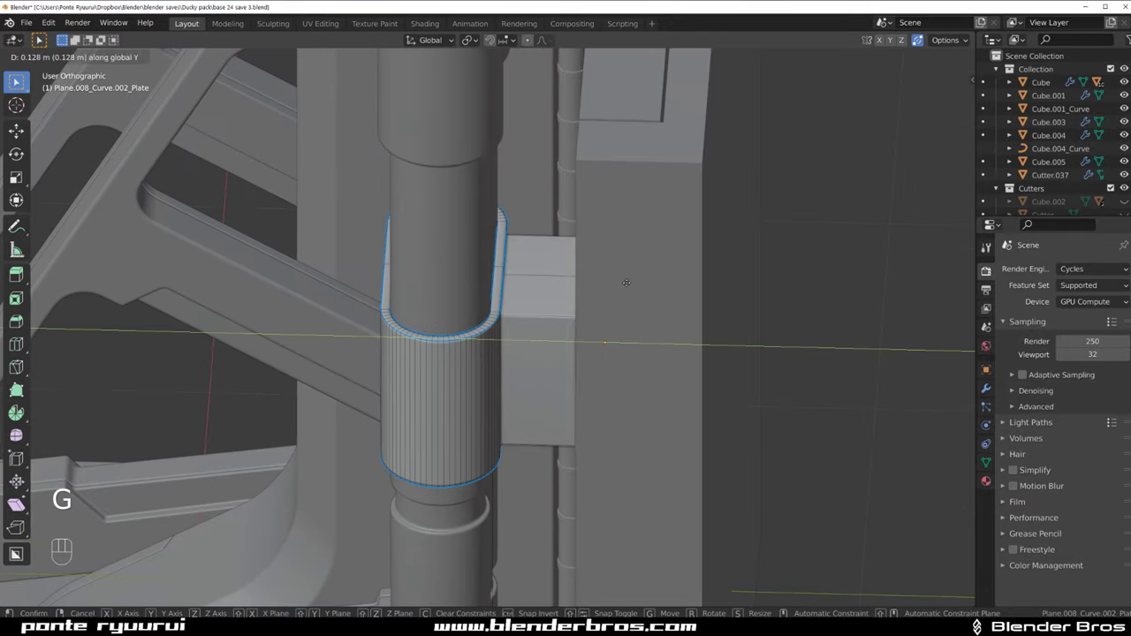
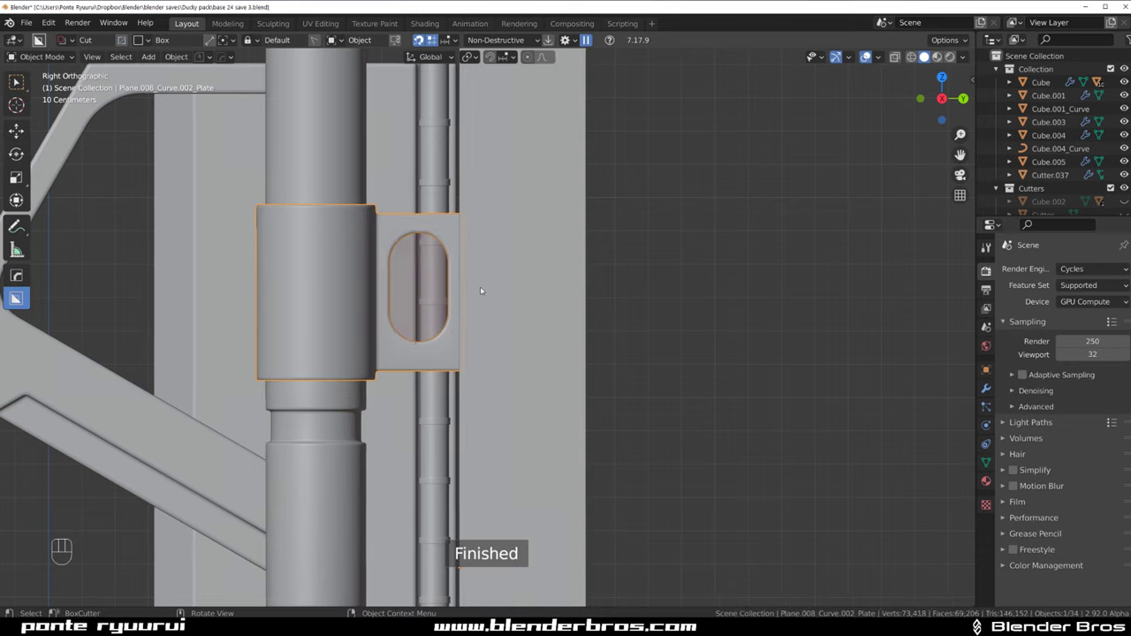
pyautogui.moveTo(485, 266); pyautogui.dragTo(521, 271)
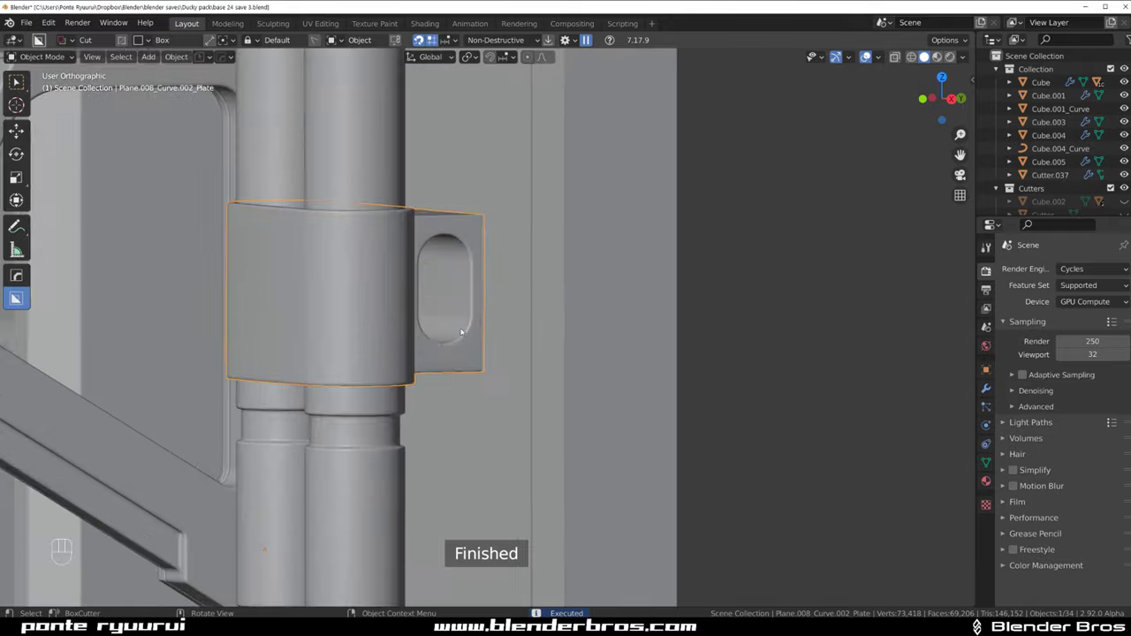
pyautogui.moveTo(530, 312); pyautogui.dragTo(569, 311)
pyautogui.moveTo(504, 326); pyautogui.dragTo(590, 311)
pyautogui.rightClick(590, 311)
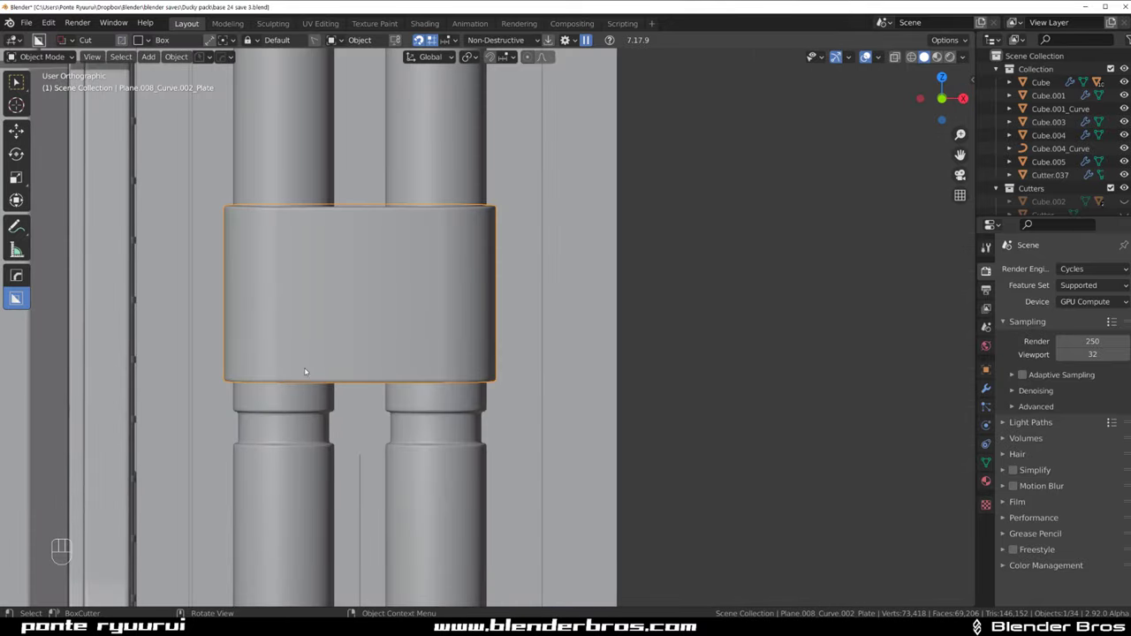
pyautogui.moveTo(312, 357); pyautogui.dragTo(373, 361)
pyautogui.click(362, 346)
pyautogui.click(362, 346)
pyautogui.press('shift+v')
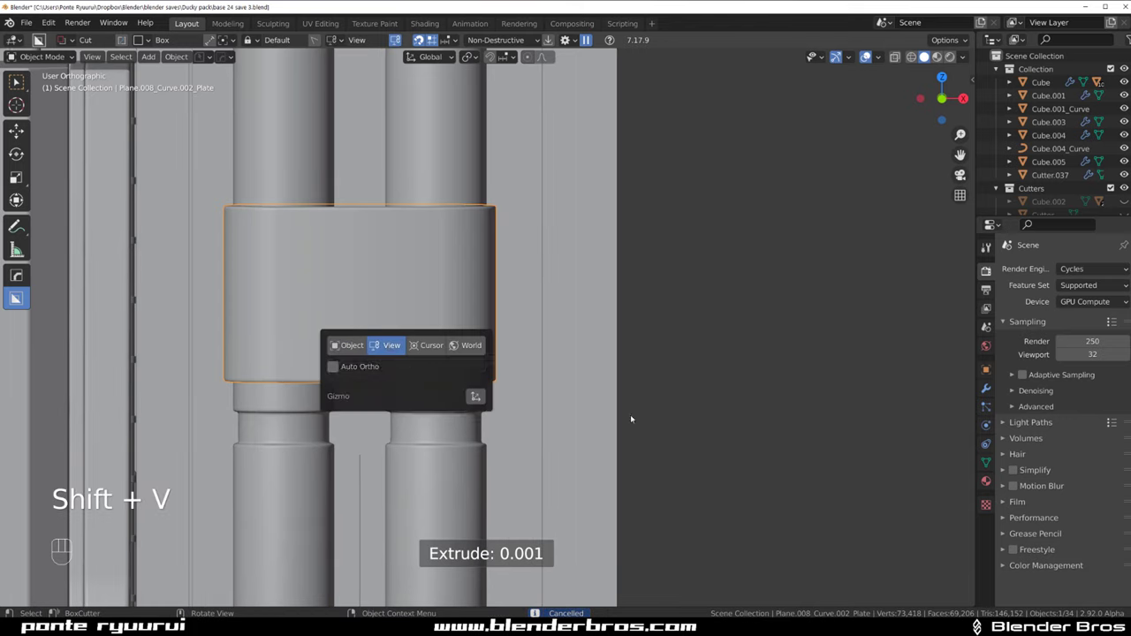
# From the front view, cut a small horizontal slot near the clamp's bottom with BoxCutter
pyautogui.press('`')
pyautogui.press('KP_5')
pyautogui.press('KP_5')
pyautogui.click(487, 287)
pyautogui.moveTo(304, 334); pyautogui.dragTo(355, 398)
pyautogui.middleClick(352, 372)
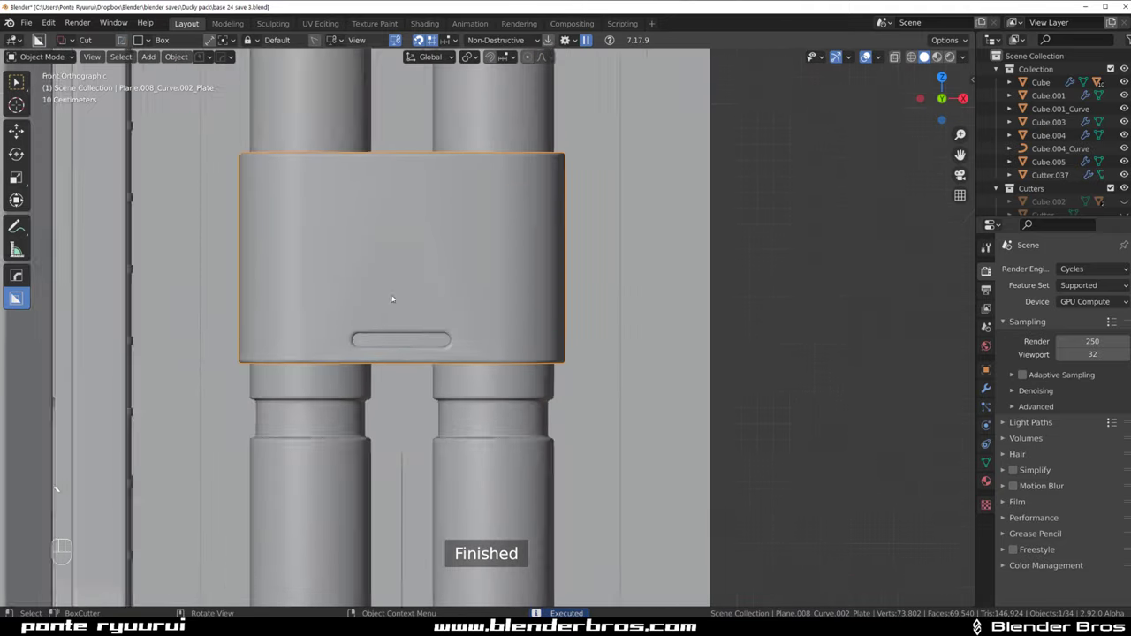
pyautogui.moveTo(474, 328); pyautogui.dragTo(517, 386)
pyautogui.moveTo(518, 386); pyautogui.dragTo(514, 374)
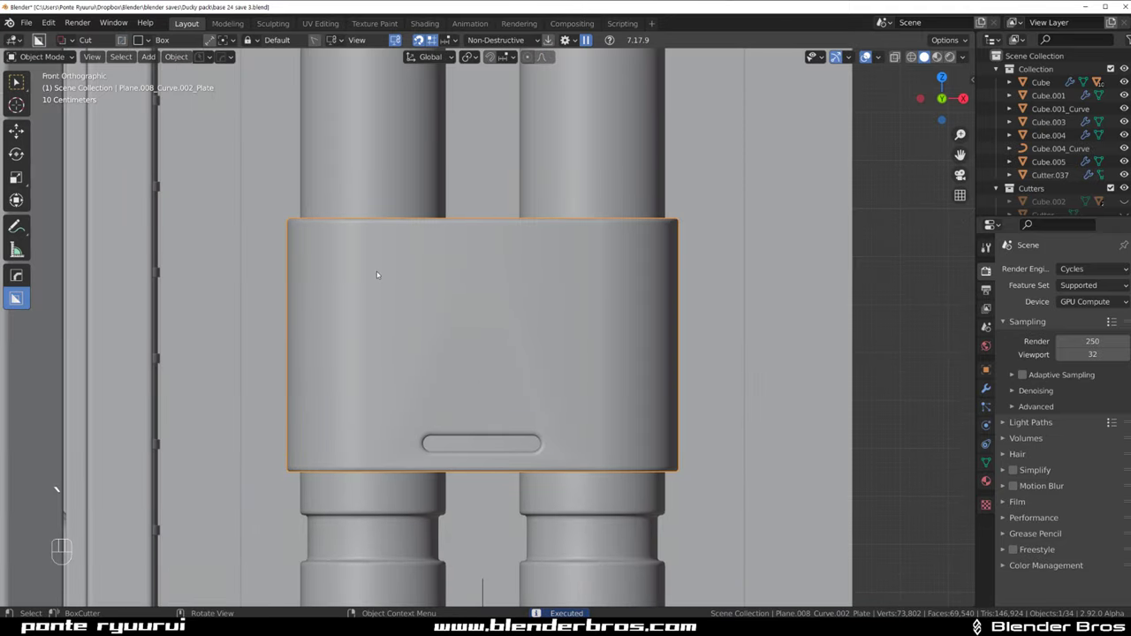
# Add an edge loop around the clamp, bevel it into a band and recess it into a groove with Panel Face
pyautogui.press('Tab')
pyautogui.press('ctrl+r')
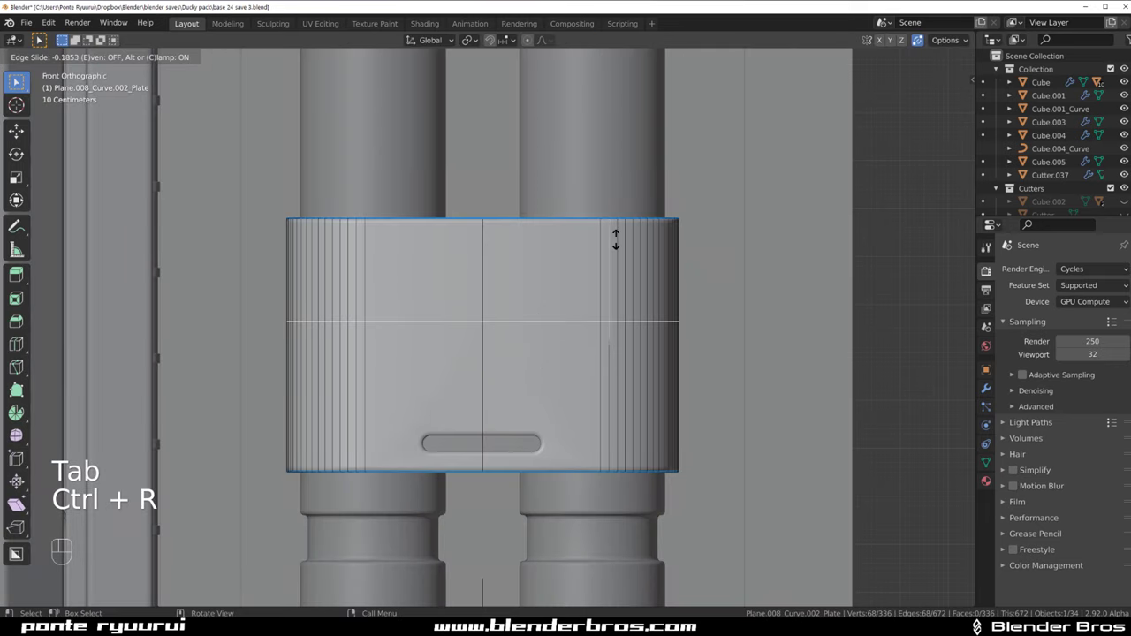
pyautogui.press('ctrl+b')
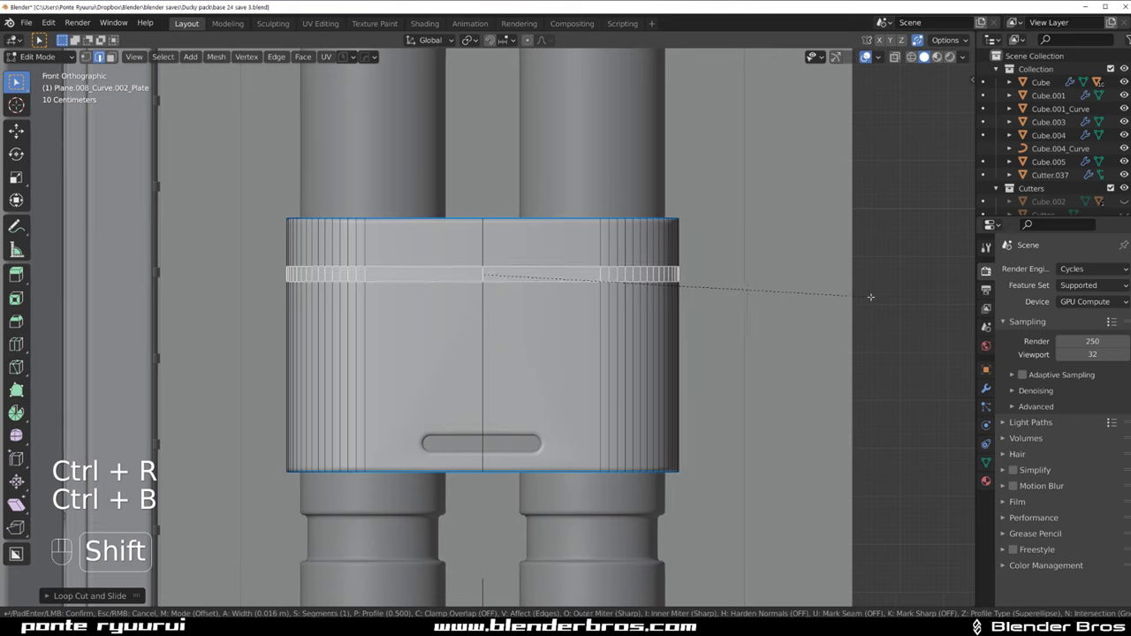
pyautogui.press('q')
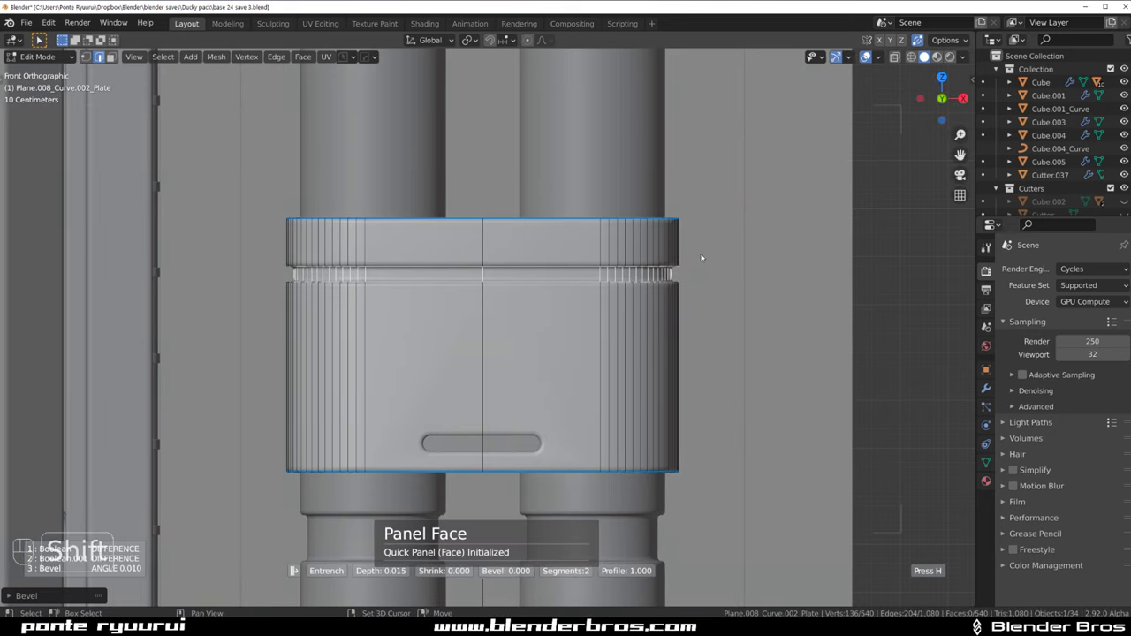
pyautogui.press('Tab')
# Zoom out to review the grooved clamp holding both pipes on the full wall panel
pyautogui.moveTo(593, 321); pyautogui.dragTo(590, 232)
pyautogui.click(680, 253)
pyautogui.click(578, 268)
pyautogui.moveTo(498, 248); pyautogui.dragTo(447, 266)
pyautogui.press('KP_5')
pyautogui.moveTo(477, 305); pyautogui.dragTo(519, 301)
pyautogui.moveTo(516, 278); pyautogui.dragTo(519, 255)
pyautogui.press('KP_5')
pyautogui.click(477, 278)
pyautogui.click(438, 304)
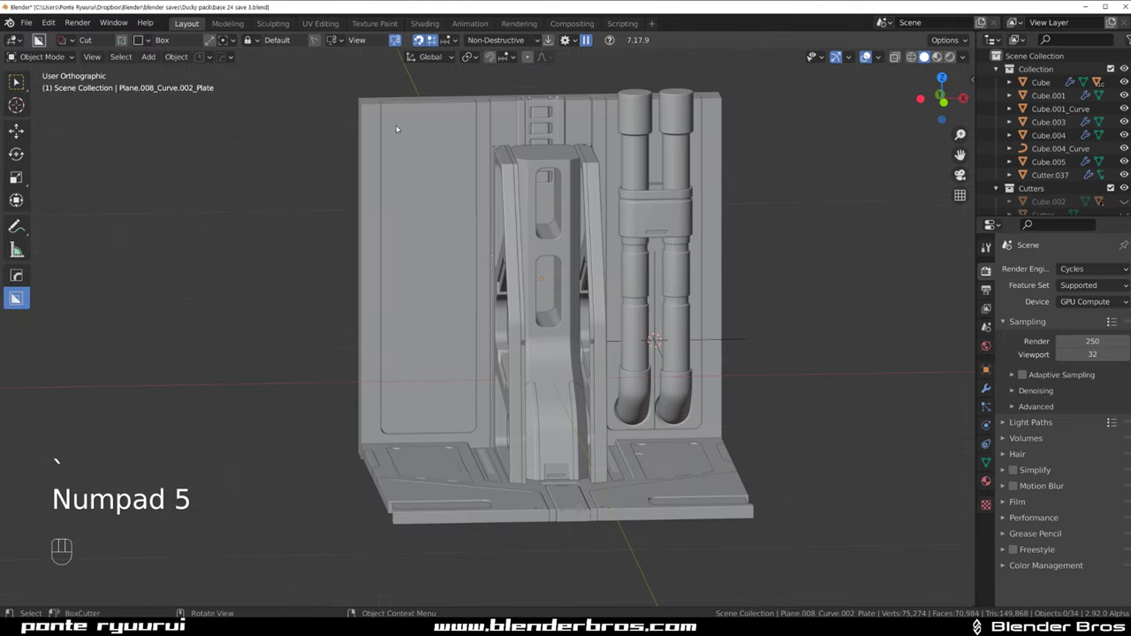
# Draw a BoxCutter rectangle on the wall's left panel and array it into five stacked boxes
pyautogui.click(400, 127)
pyautogui.moveTo(403, 128); pyautogui.dragTo(488, 170)
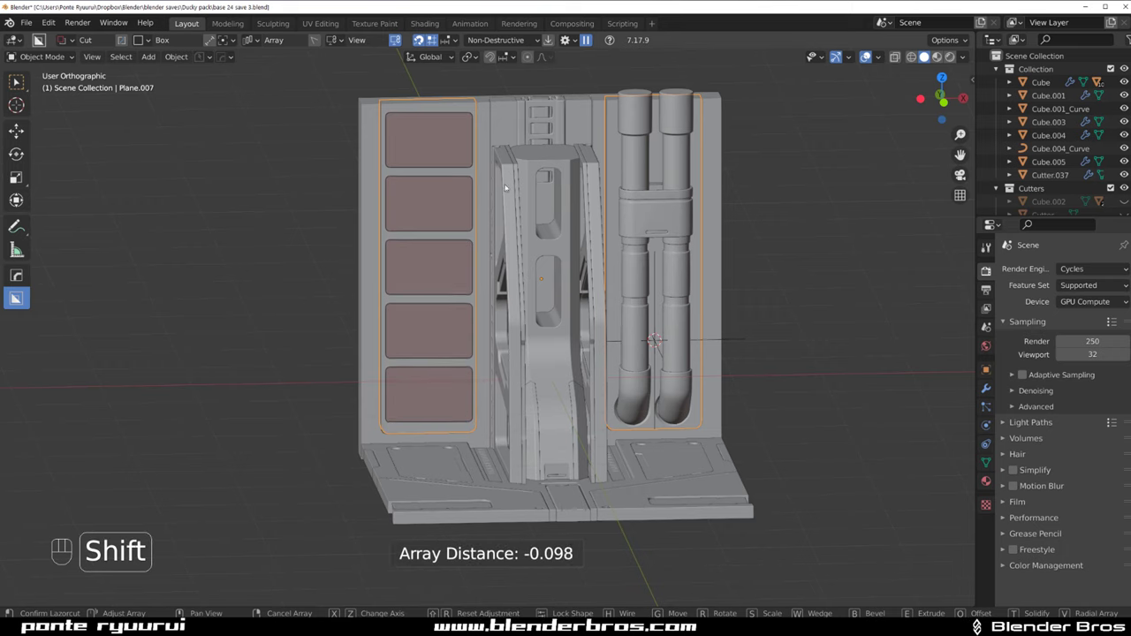
pyautogui.moveTo(521, 205); pyautogui.dragTo(563, 228)
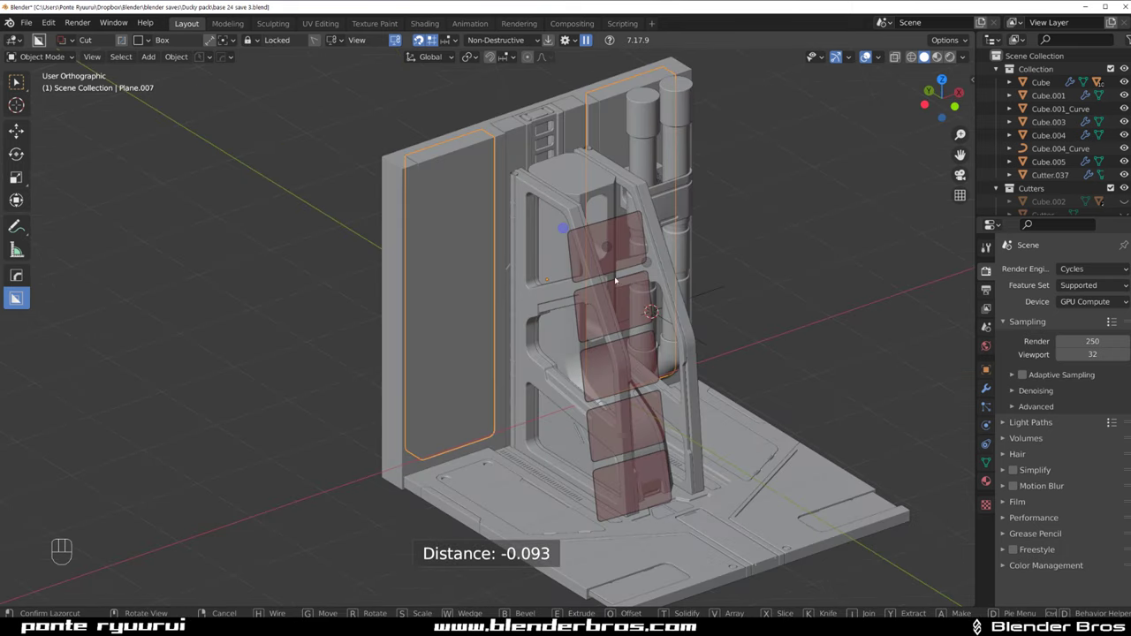
pyautogui.press('`')
pyautogui.press('`')
pyautogui.press('`')
pyautogui.press('`')
pyautogui.moveTo(454, 237); pyautogui.dragTo(484, 278)
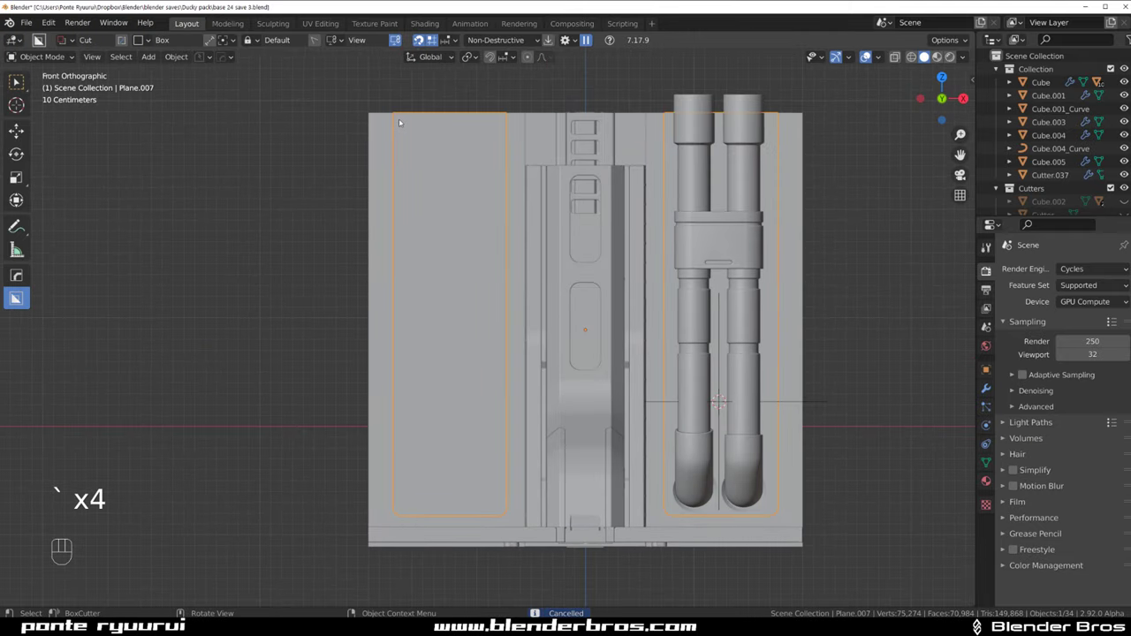
# Redraw the cutter column and extrude the five boxes deep through the wall
pyautogui.moveTo(408, 124); pyautogui.dragTo(495, 196)
pyautogui.moveTo(528, 214); pyautogui.dragTo(588, 217)
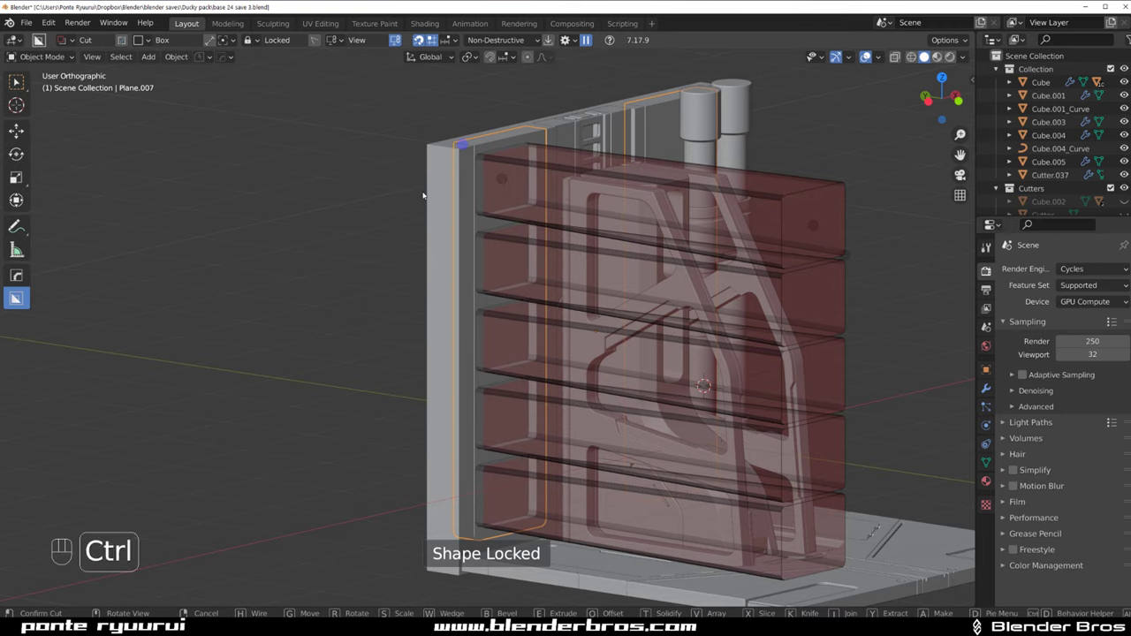
pyautogui.press('`')
pyautogui.press('`')
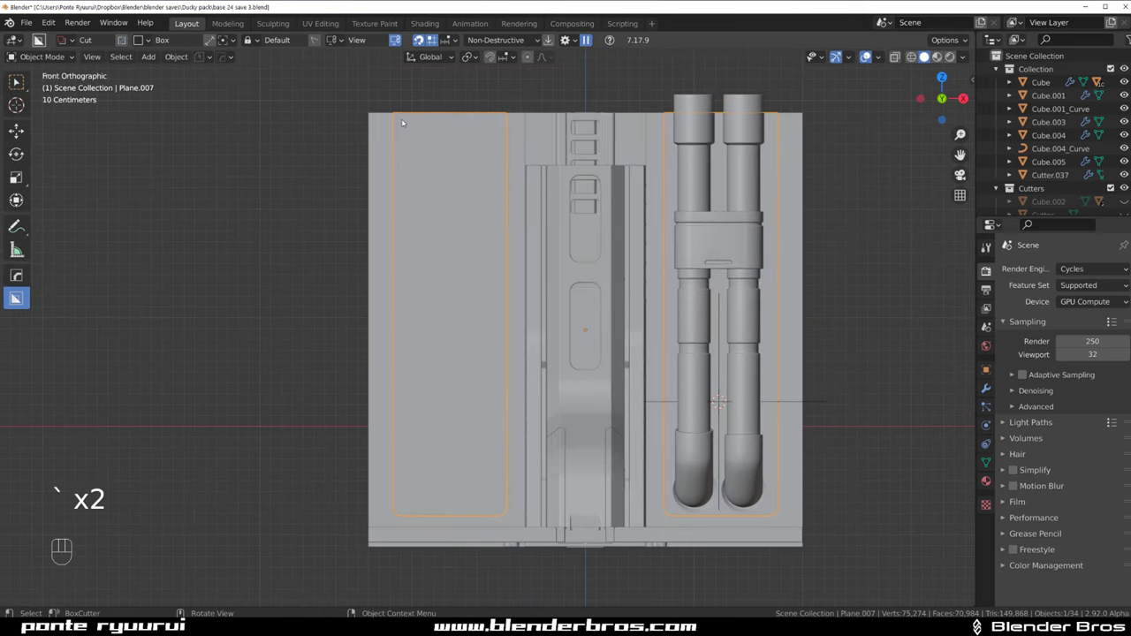
pyautogui.moveTo(405, 119); pyautogui.dragTo(501, 198)
pyautogui.moveTo(534, 206); pyautogui.dragTo(614, 229)
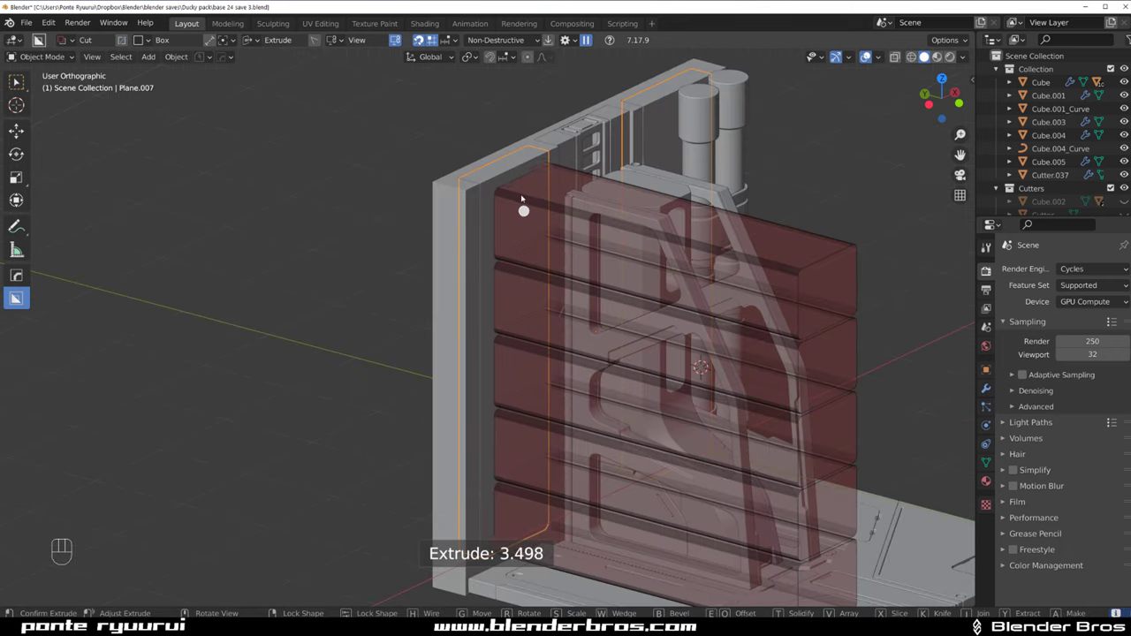
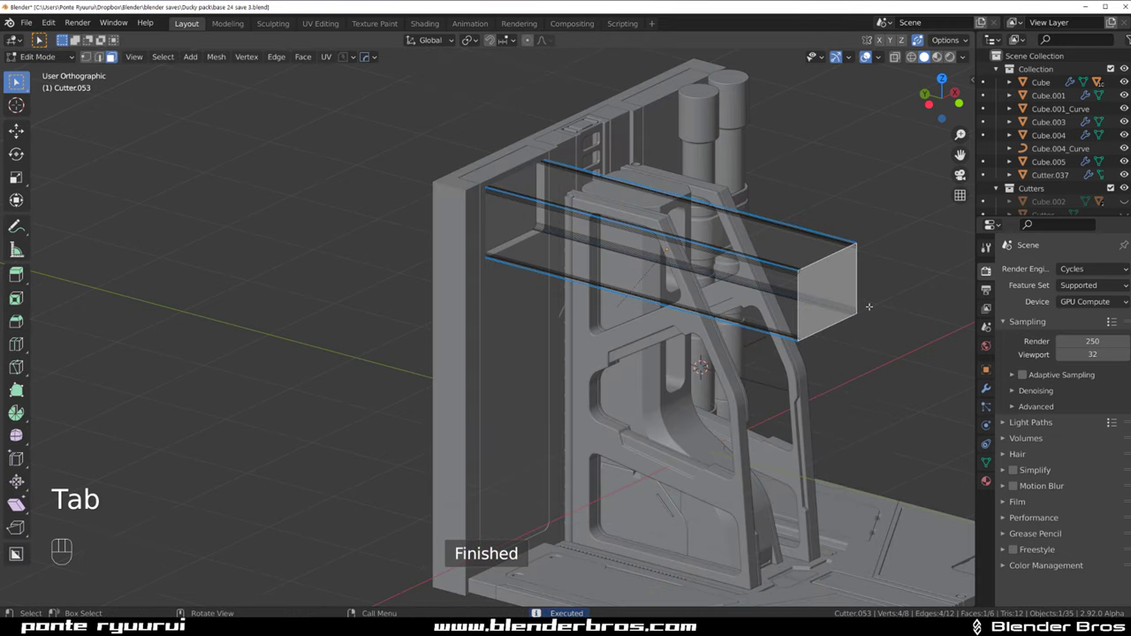
# Edit the cutter mesh and step through the wall's boolean cutters to keep the lower recesses
pyautogui.press('g')
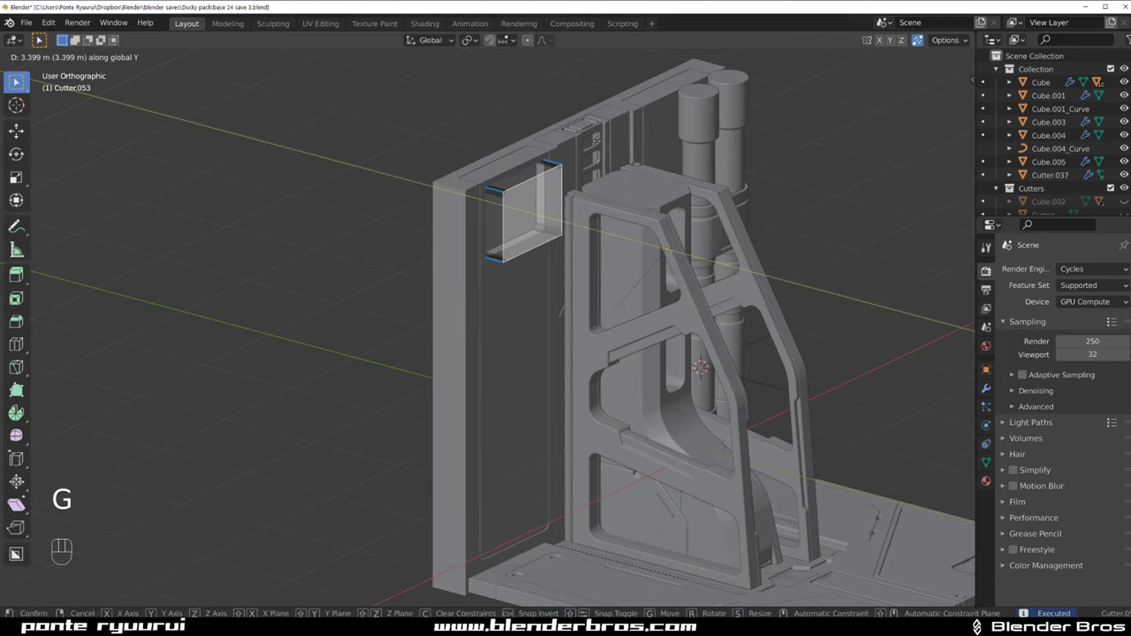
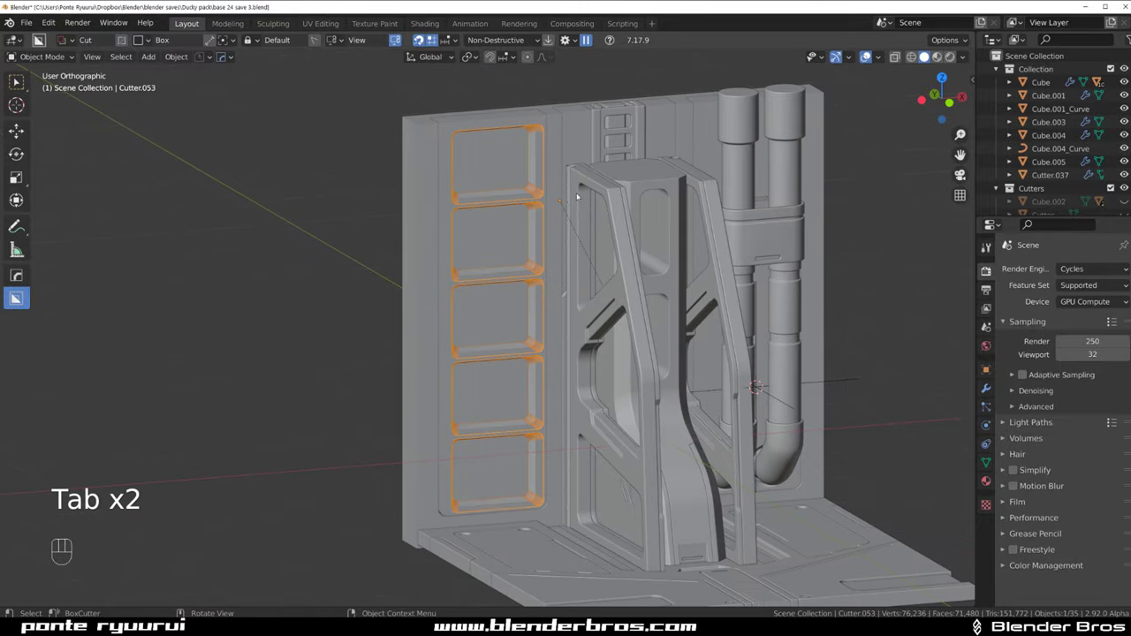
pyautogui.press('shift+2')
pyautogui.moveTo(491, 243); pyautogui.dragTo(468, 226)
pyautogui.press('KP_5')
pyautogui.moveTo(521, 264); pyautogui.dragTo(559, 285)
pyautogui.moveTo(563, 305); pyautogui.dragTo(538, 252)
pyautogui.moveTo(517, 248); pyautogui.dragTo(538, 251)
pyautogui.middleClick(506, 293)
pyautogui.click(513, 236)
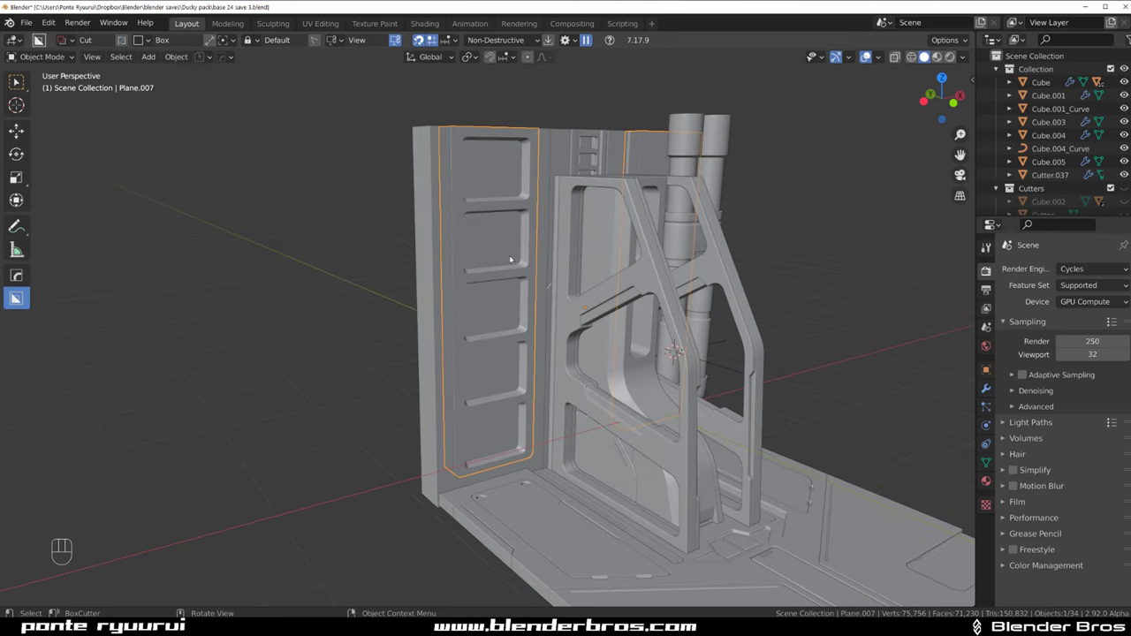
pyautogui.press('q')
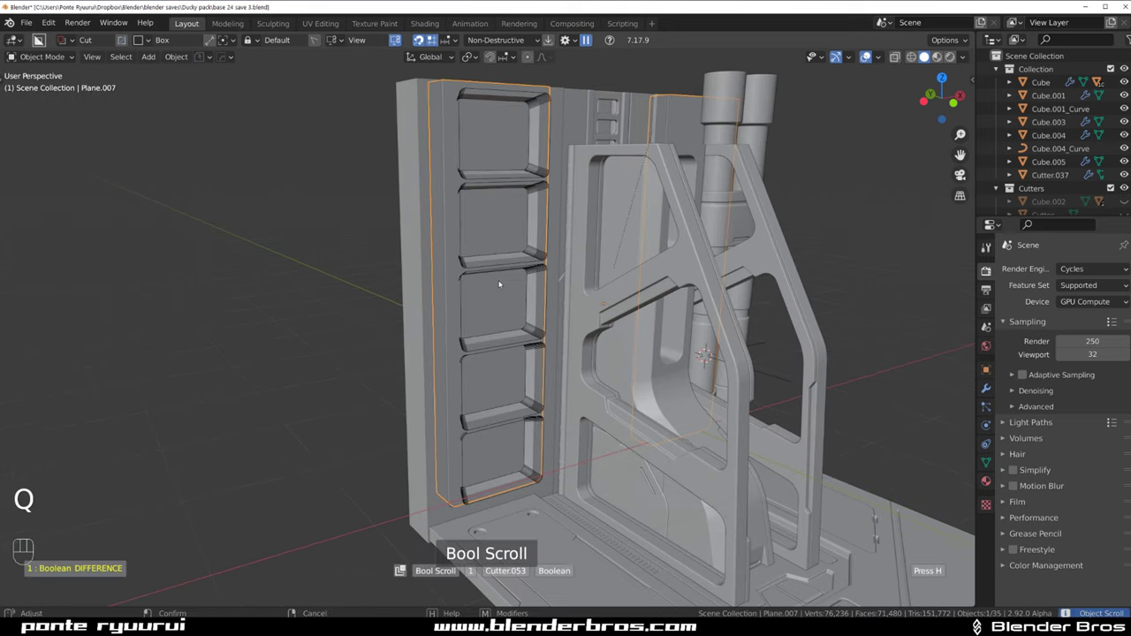
pyautogui.press('g')
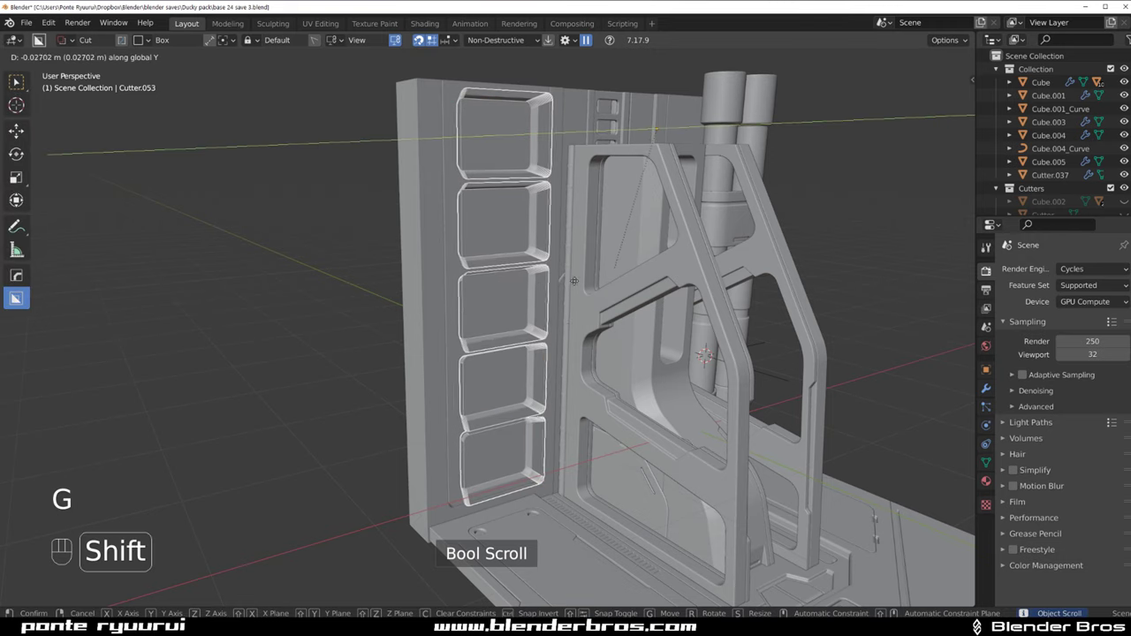
# Add a HOps 30° bevel to Plane.007 and delete the extra box cutter
pyautogui.press('shift+2')
pyautogui.moveTo(584, 328); pyautogui.dragTo(563, 293)
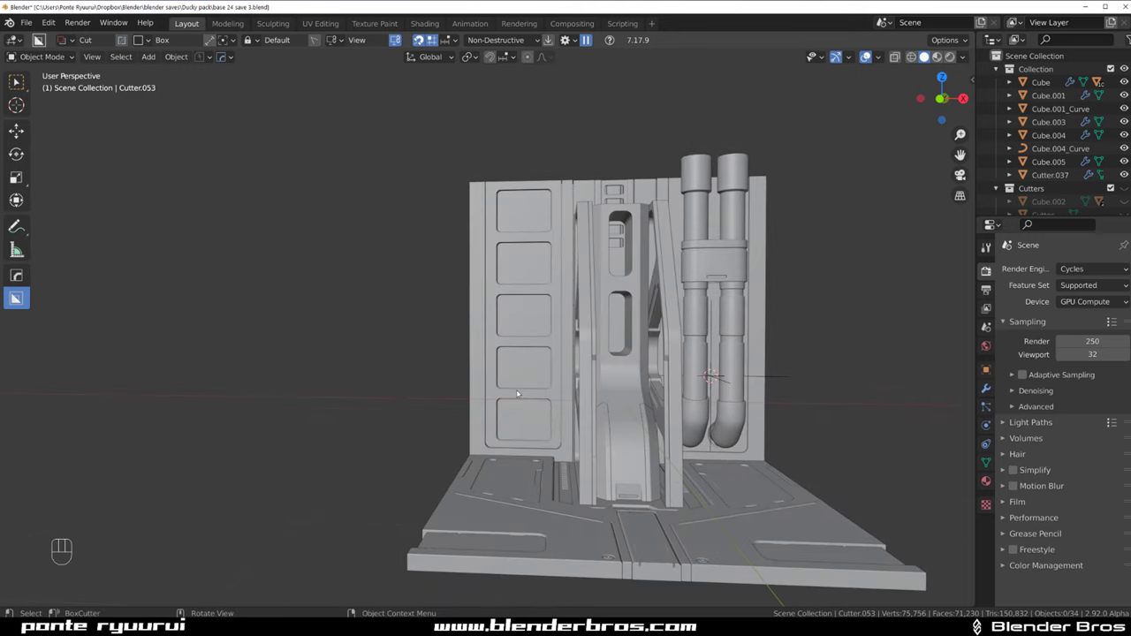
pyautogui.moveTo(546, 366); pyautogui.dragTo(590, 361)
pyautogui.click(565, 299)
pyautogui.middleClick(549, 289)
pyautogui.click(514, 225)
pyautogui.press('q')
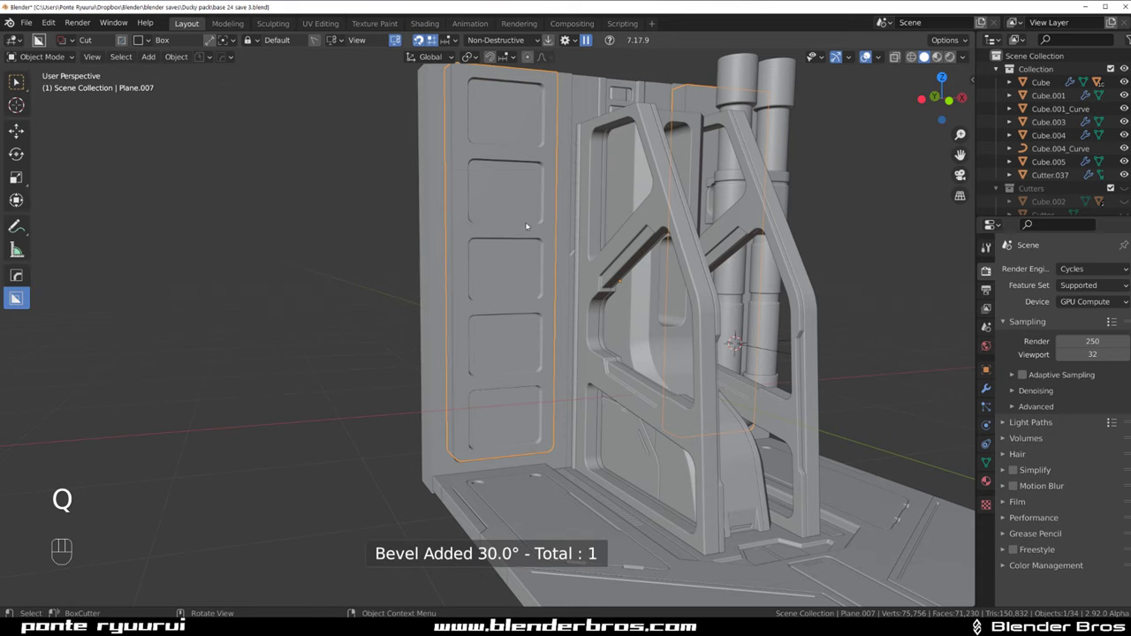
pyautogui.click(530, 243)
pyautogui.press('q')
pyautogui.click(520, 219)
pyautogui.press('q')
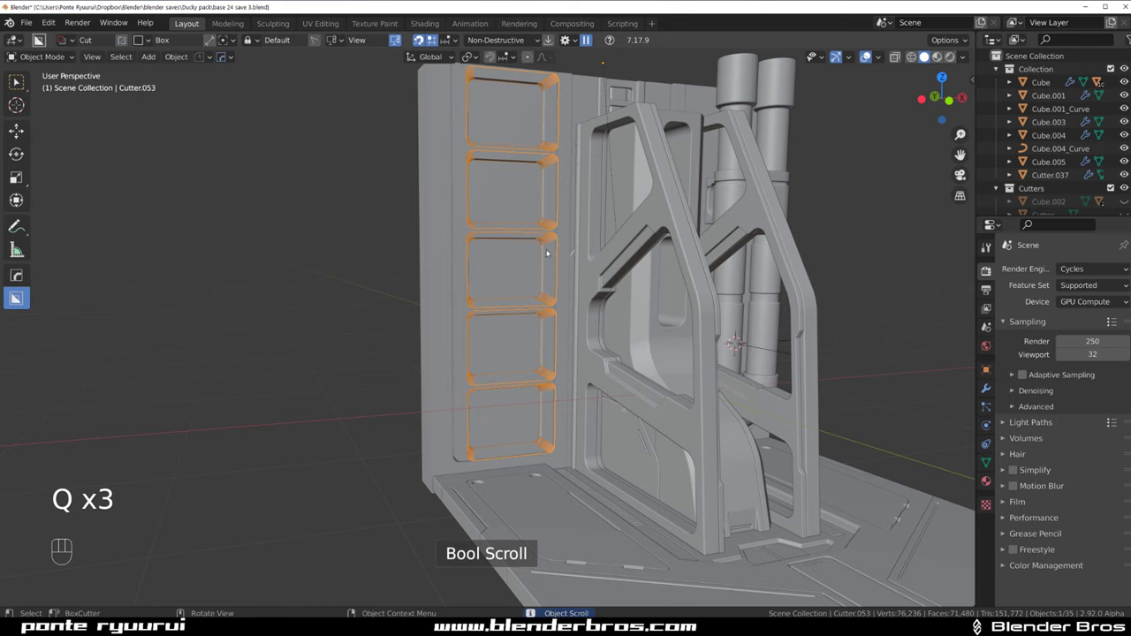
pyautogui.press('q')
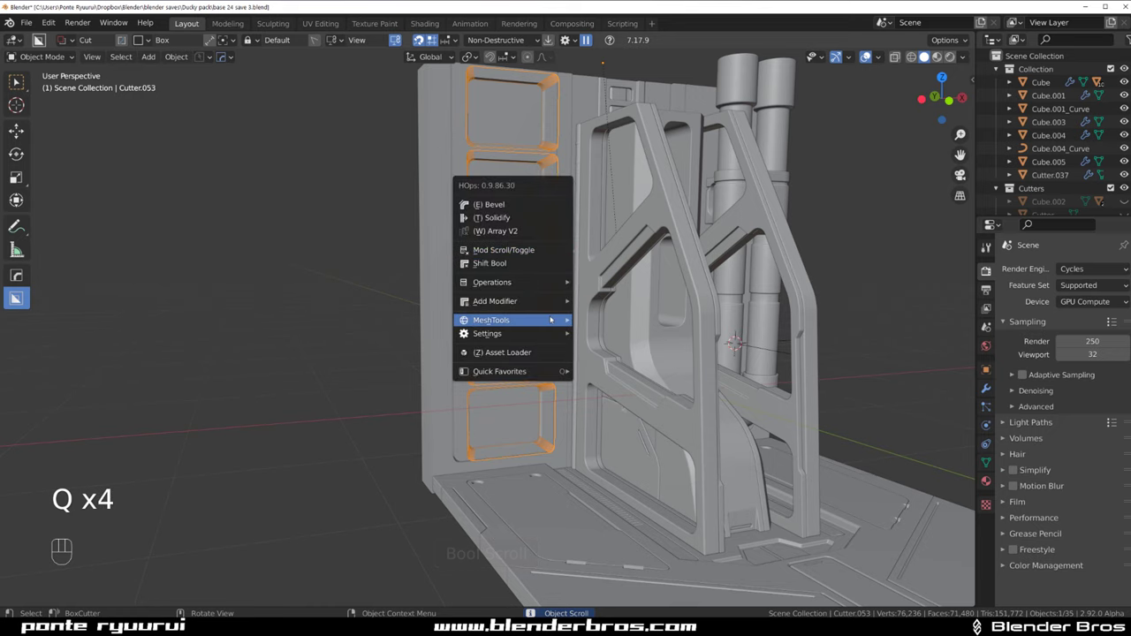
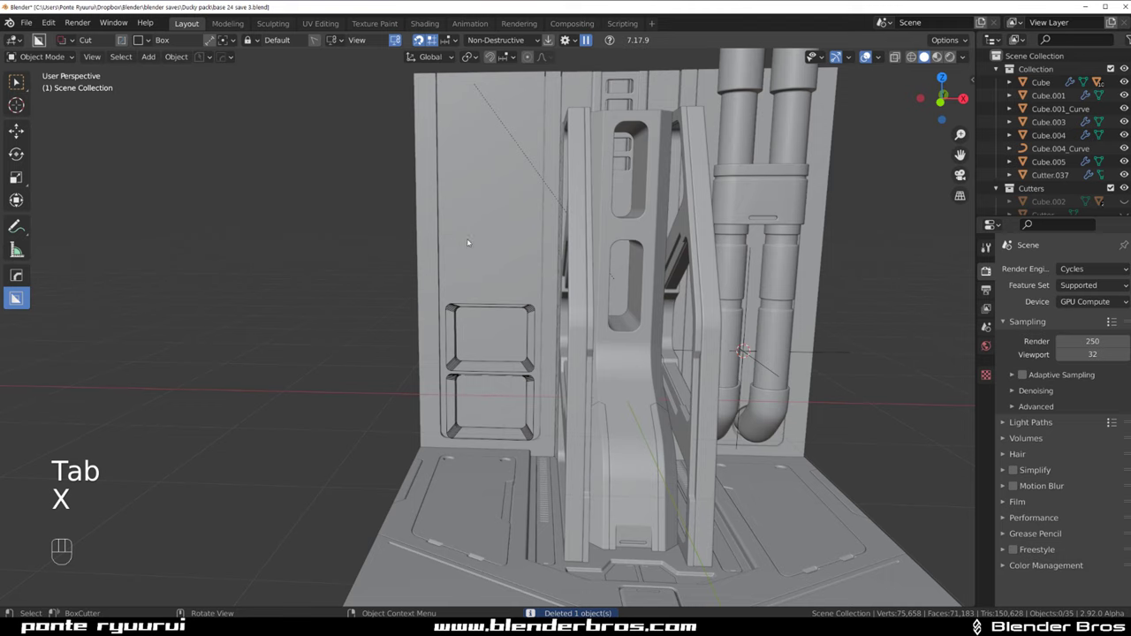
# Draw a rounded BoxCutter rectangle on the upper left panel as a join, forming a raised plate
pyautogui.press('shift+2')
pyautogui.moveTo(542, 309); pyautogui.dragTo(602, 287)
pyautogui.click(433, 296)
pyautogui.moveTo(479, 318); pyautogui.dragTo(552, 334)
pyautogui.click(509, 276)
pyautogui.click(546, 193)
pyautogui.click(547, 267)
pyautogui.click(489, 262)
pyautogui.moveTo(413, 254); pyautogui.dragTo(509, 291)
pyautogui.press('shift+v')
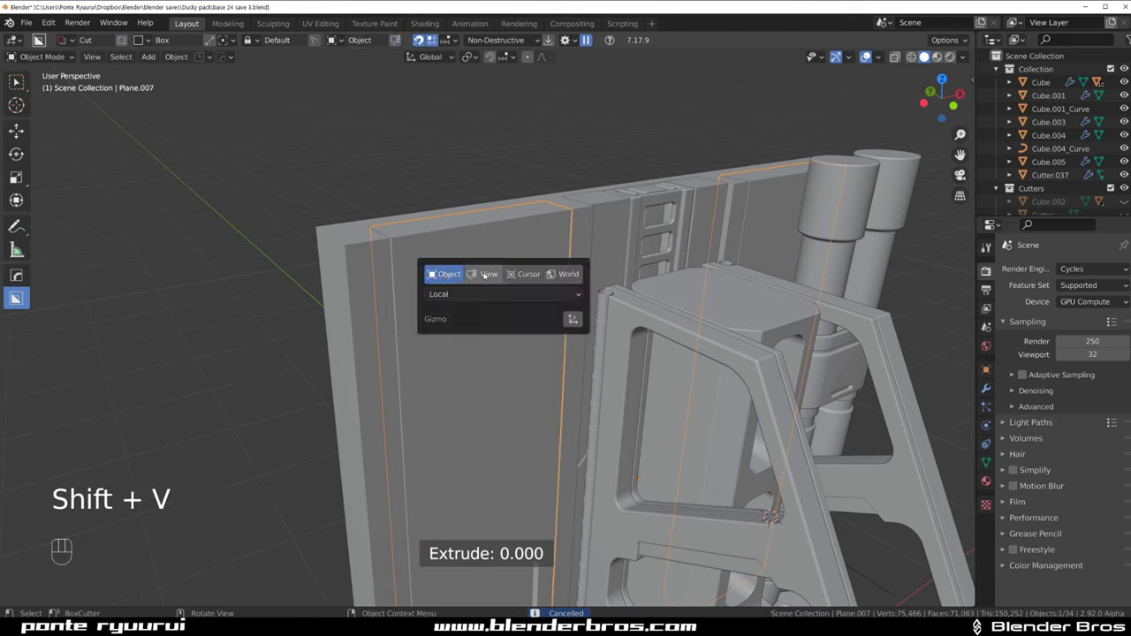
pyautogui.moveTo(561, 232); pyautogui.dragTo(567, 396)
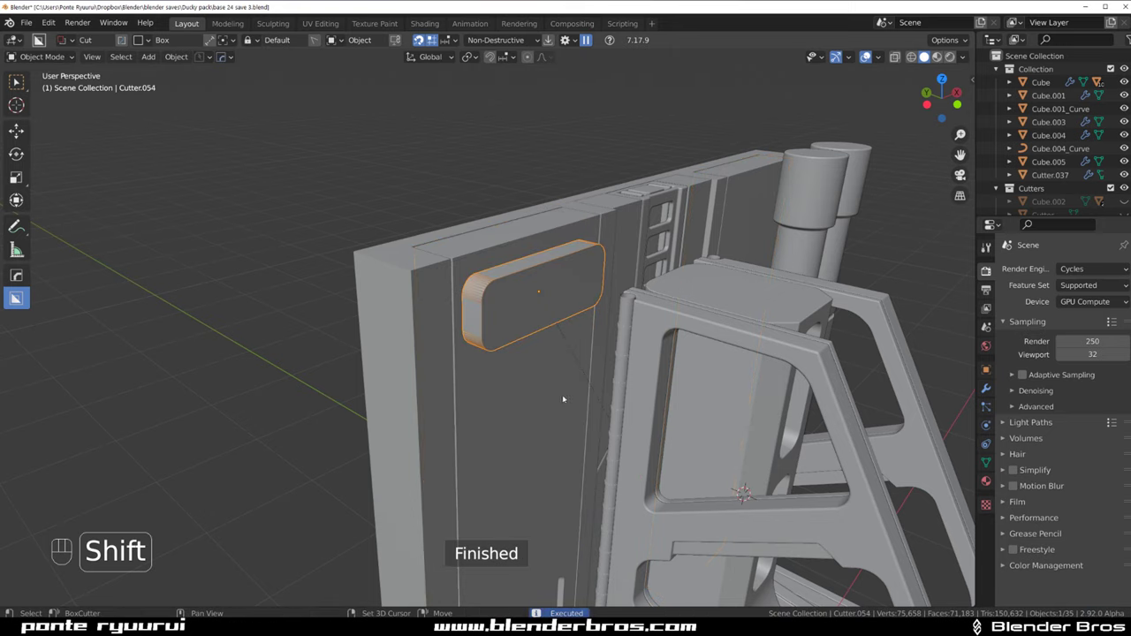
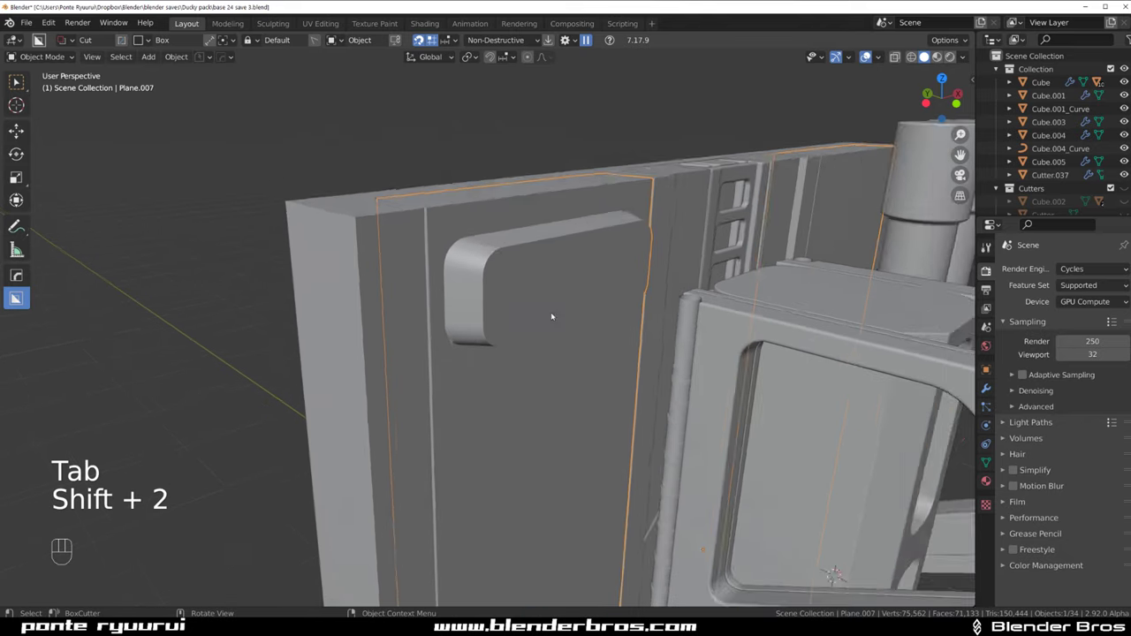
# Run HOps Csharp and a bevel on Plane.007 to sharpen the plate's edges
pyautogui.press('Tab')
pyautogui.press('Tab')
pyautogui.press('q')
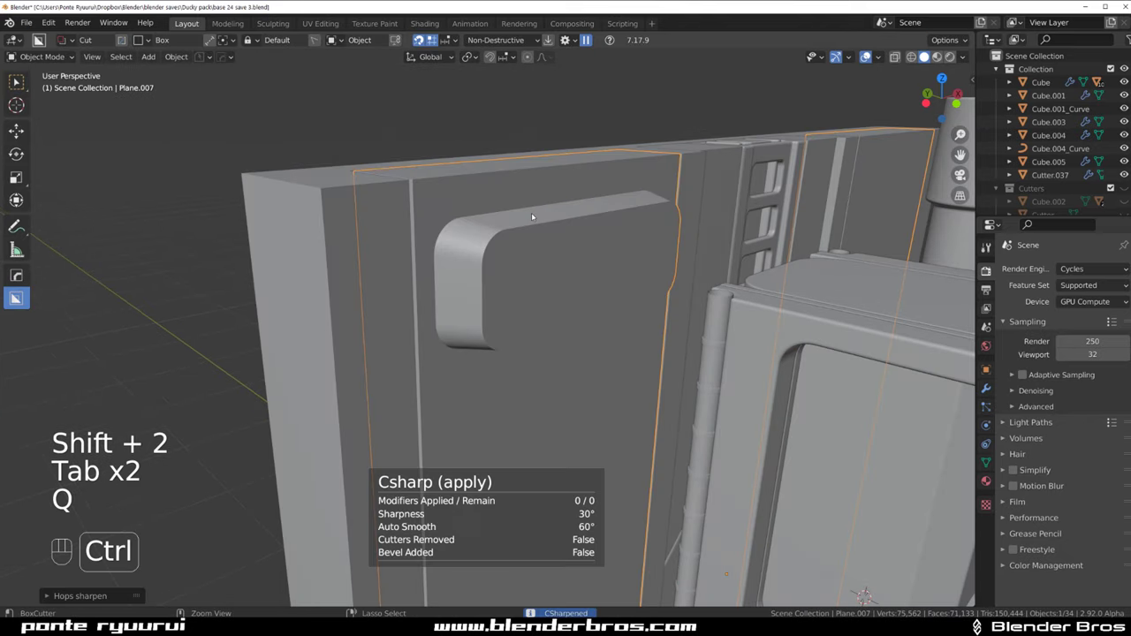
pyautogui.press('q')
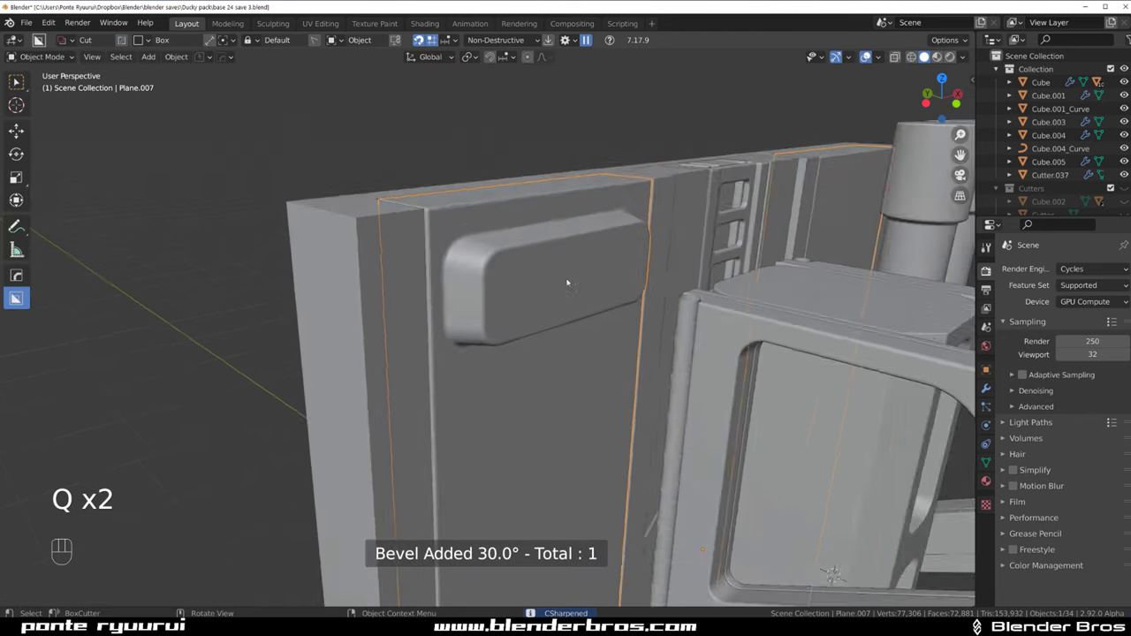
pyautogui.moveTo(574, 297); pyautogui.dragTo(539, 288)
pyautogui.middleClick(509, 298)
pyautogui.moveTo(434, 252); pyautogui.dragTo(432, 263)
pyautogui.middleClick(454, 245)
pyautogui.middleClick(499, 294)
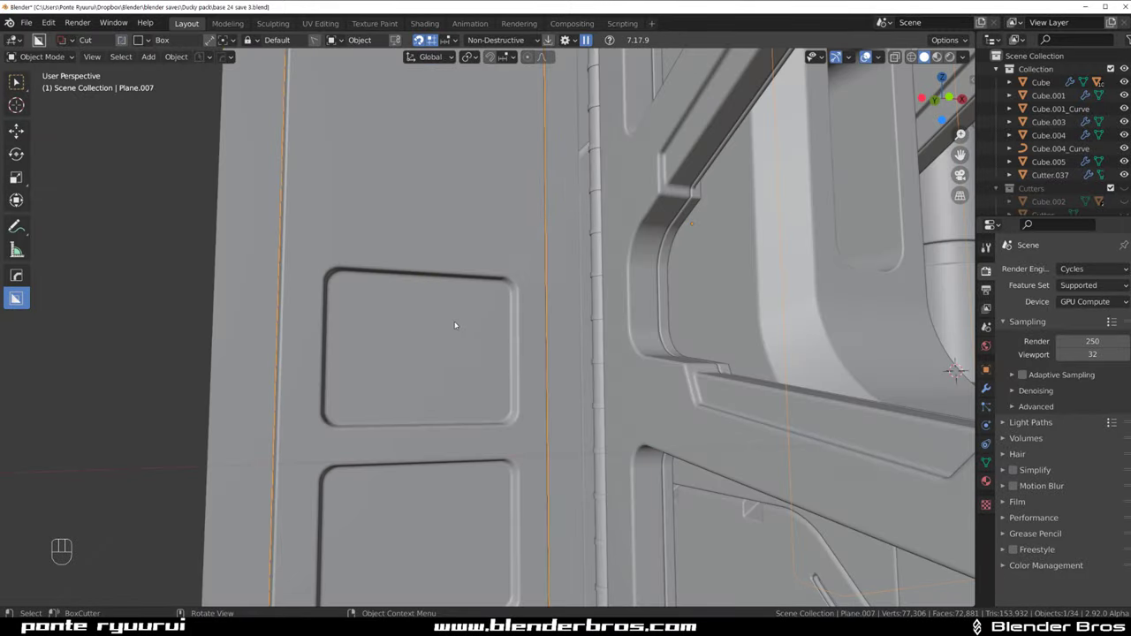
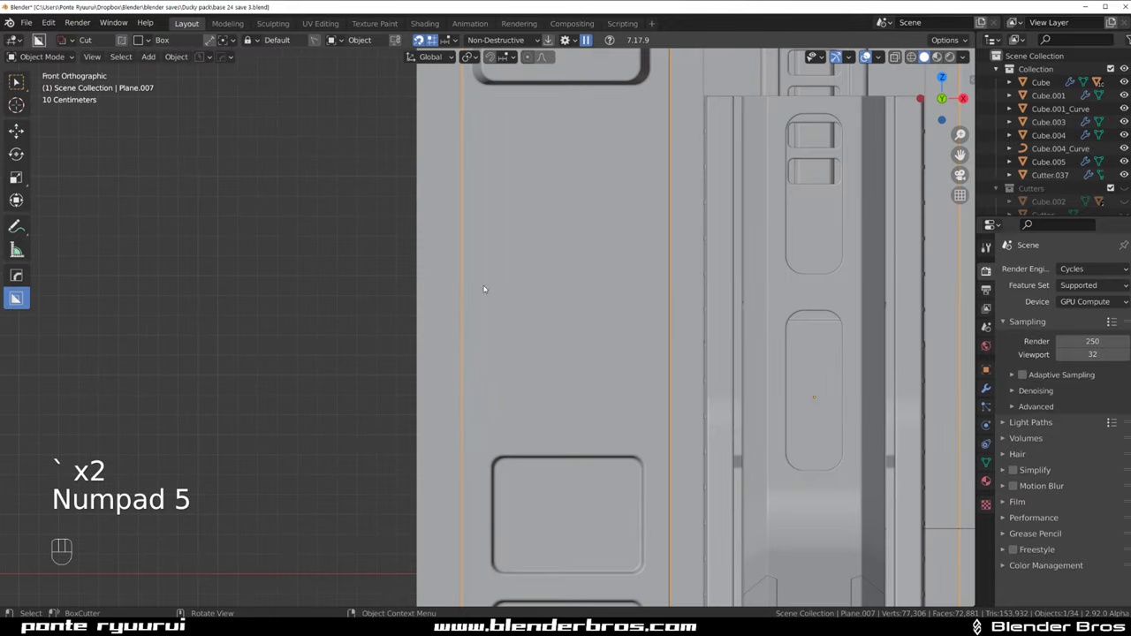
# Review the whole wall and the plate's modifier list after the sharpen
pyautogui.click(485, 234)
pyautogui.moveTo(454, 209); pyautogui.dragTo(459, 493)
pyautogui.press('q')
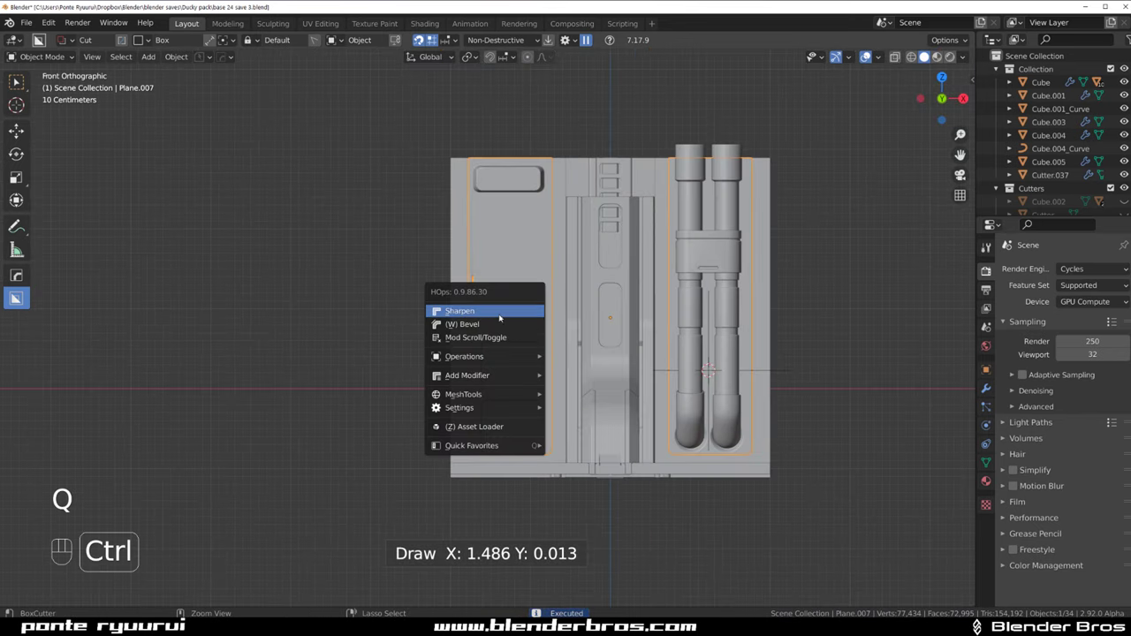
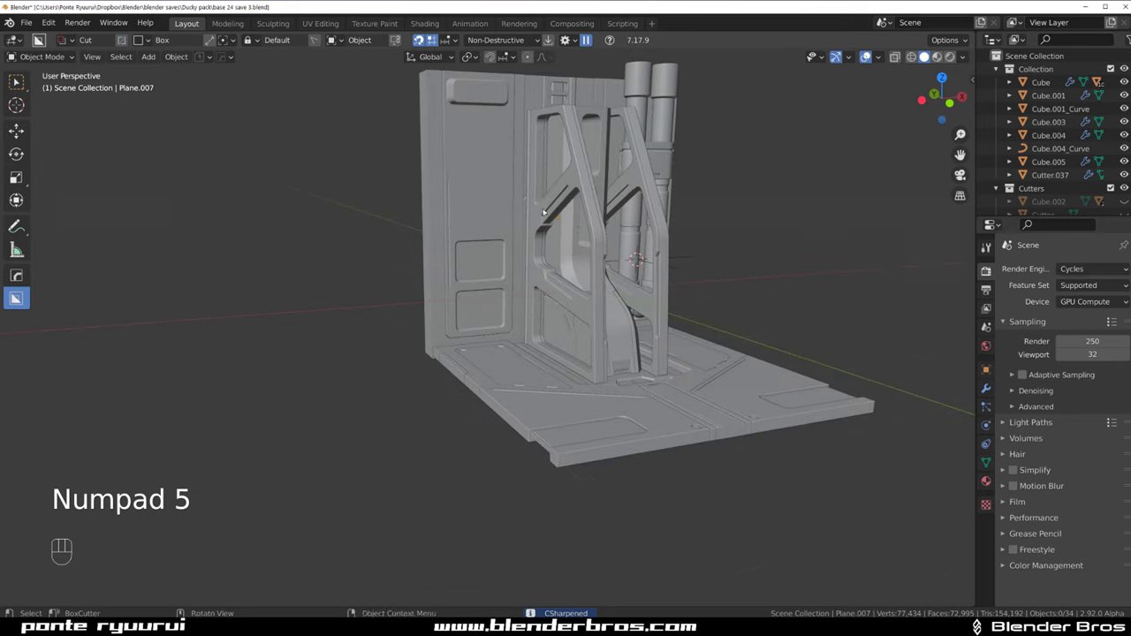
pyautogui.middleClick(591, 264)
pyautogui.middleClick(546, 409)
pyautogui.moveTo(504, 368); pyautogui.dragTo(511, 421)
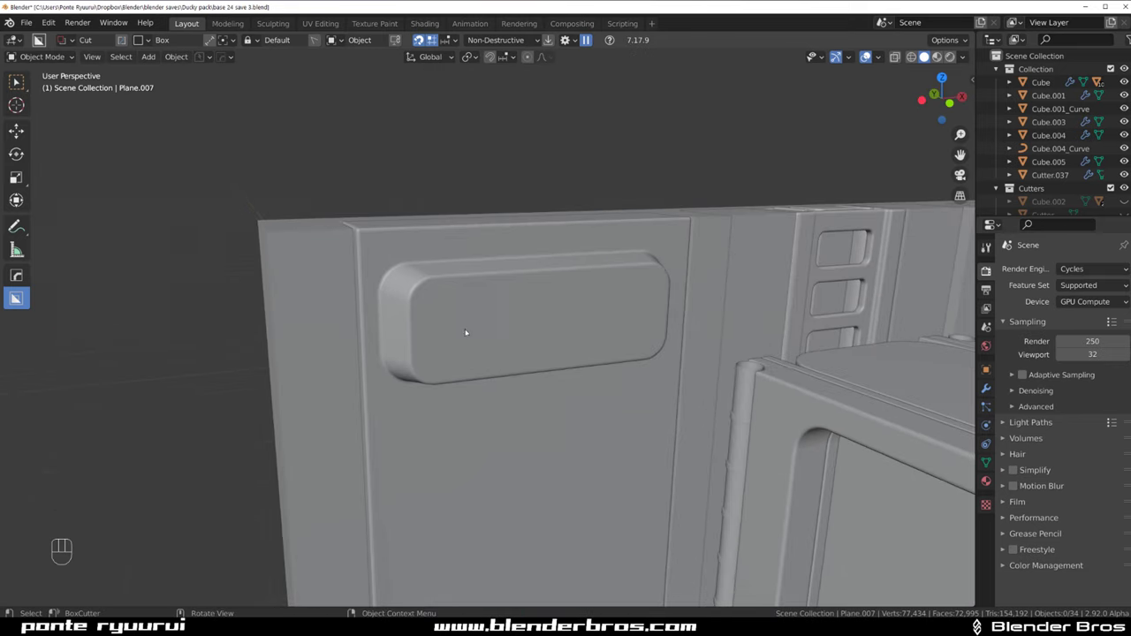
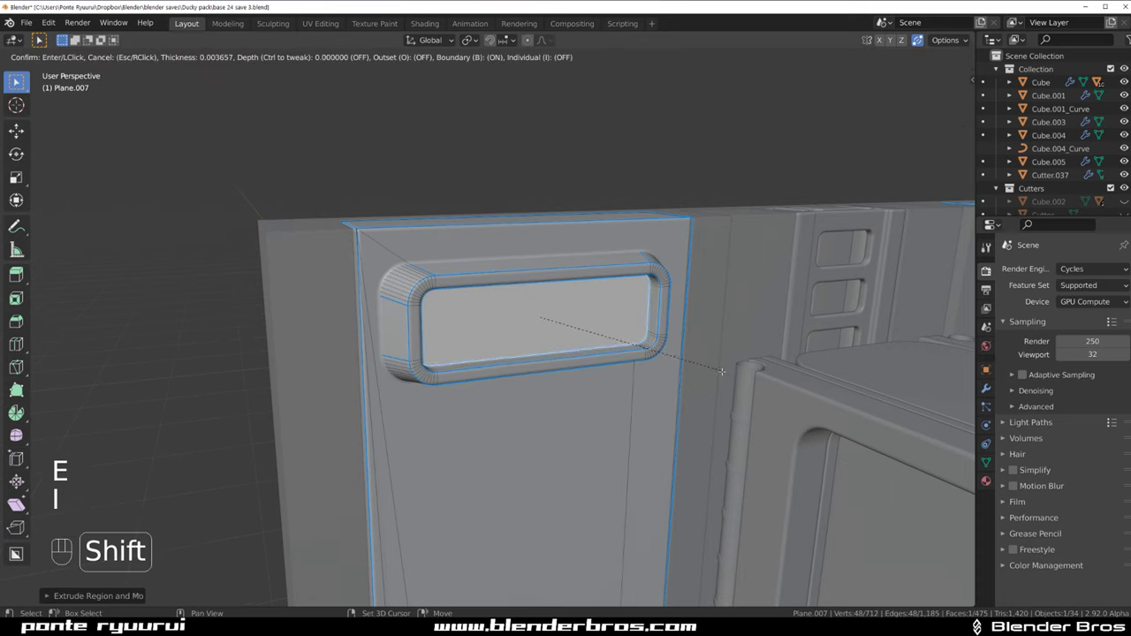
# Inset the plate's front face and draw a slot cutter with Array count 6 across it
pyautogui.press('e')
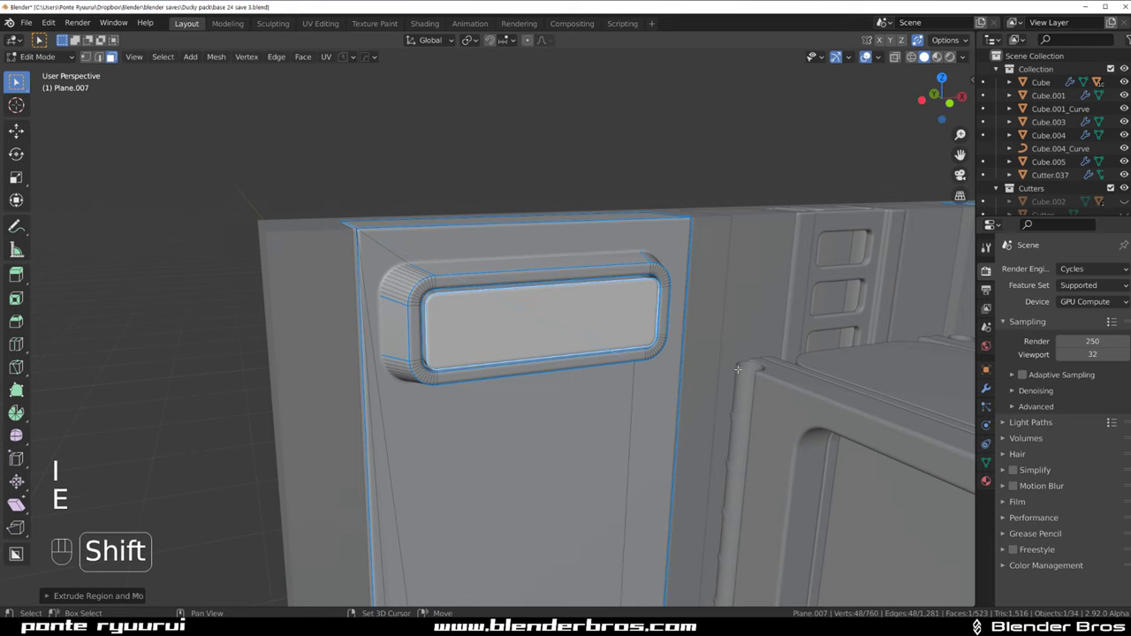
pyautogui.press('Tab')
pyautogui.press('Tab')
pyautogui.moveTo(440, 298); pyautogui.dragTo(449, 364)
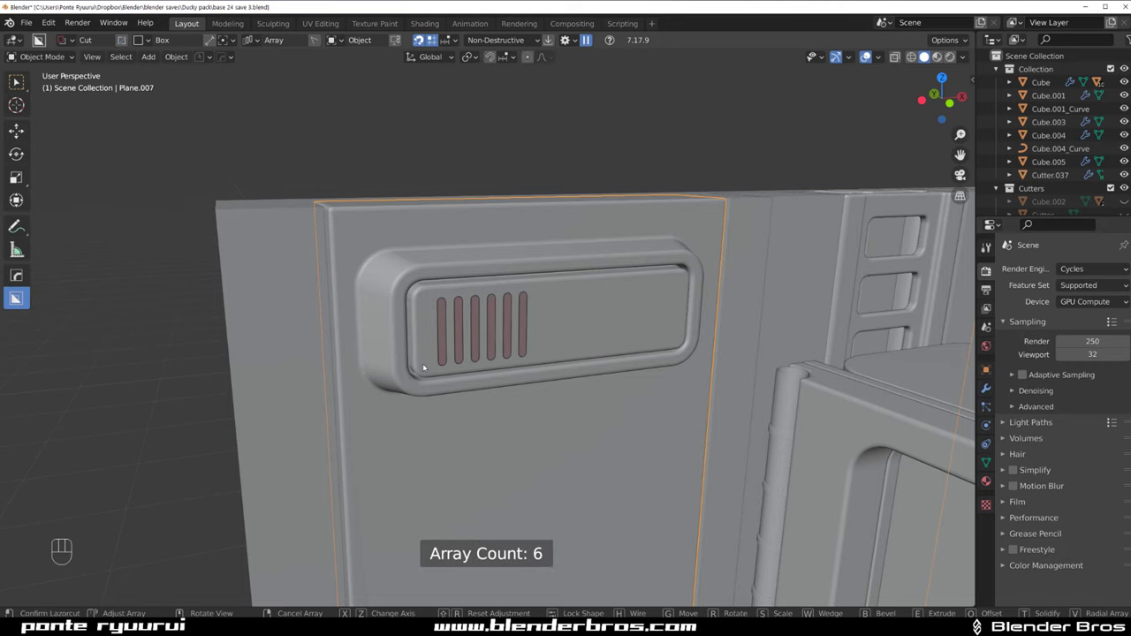
pyautogui.middleClick(485, 363)
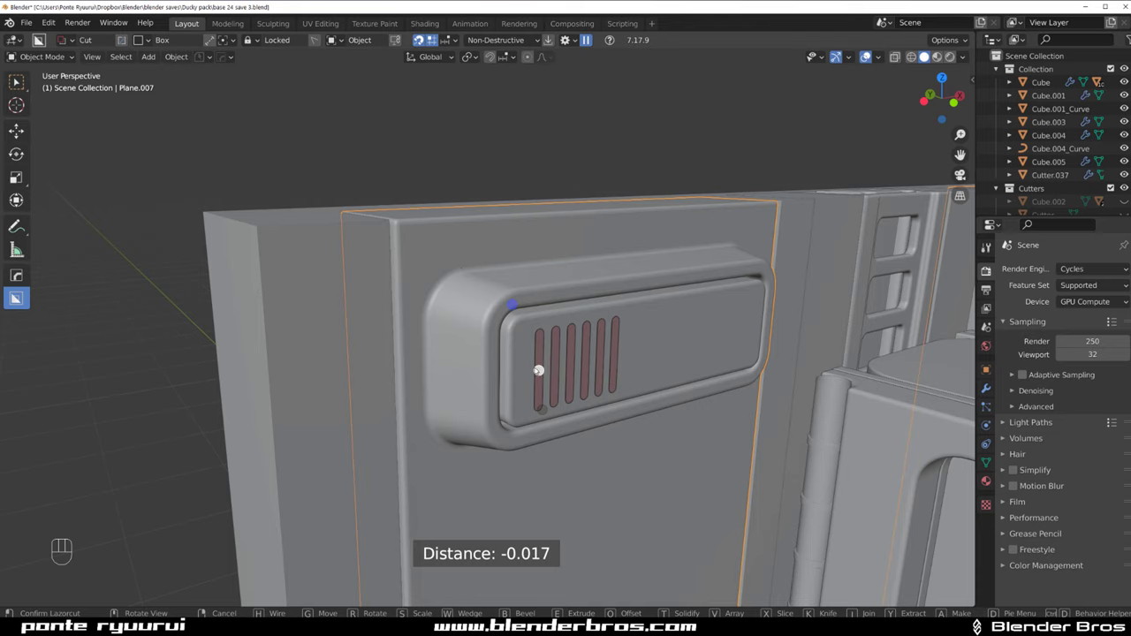
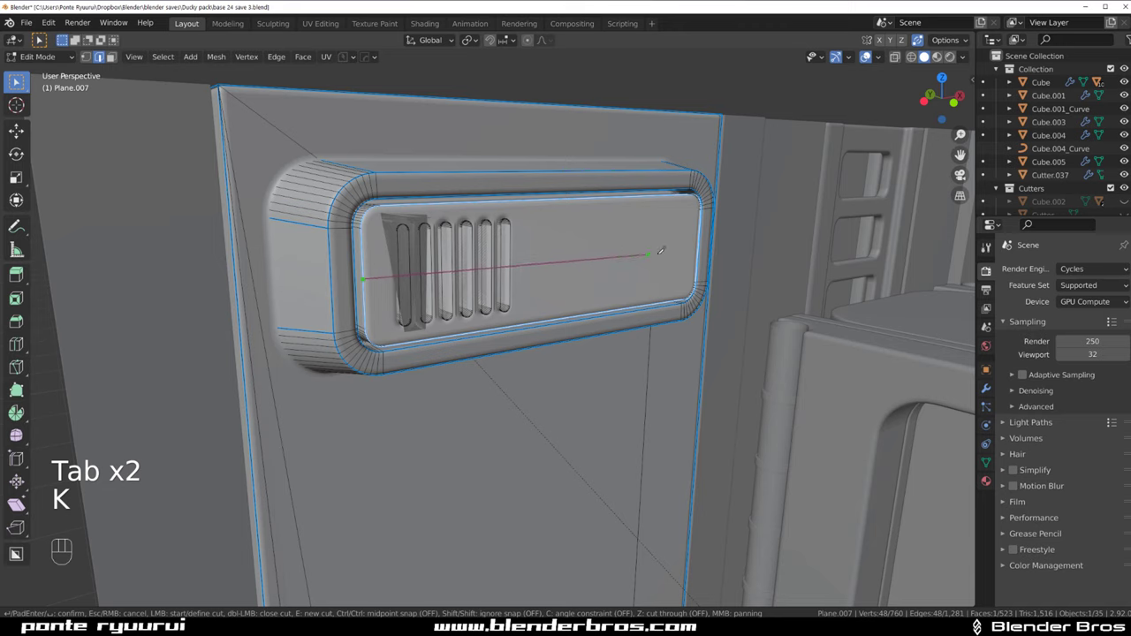
# Cut the six rounded vertical slots into the inset face and bevel their edges
pyautogui.press('Tab')
pyautogui.click(537, 270)
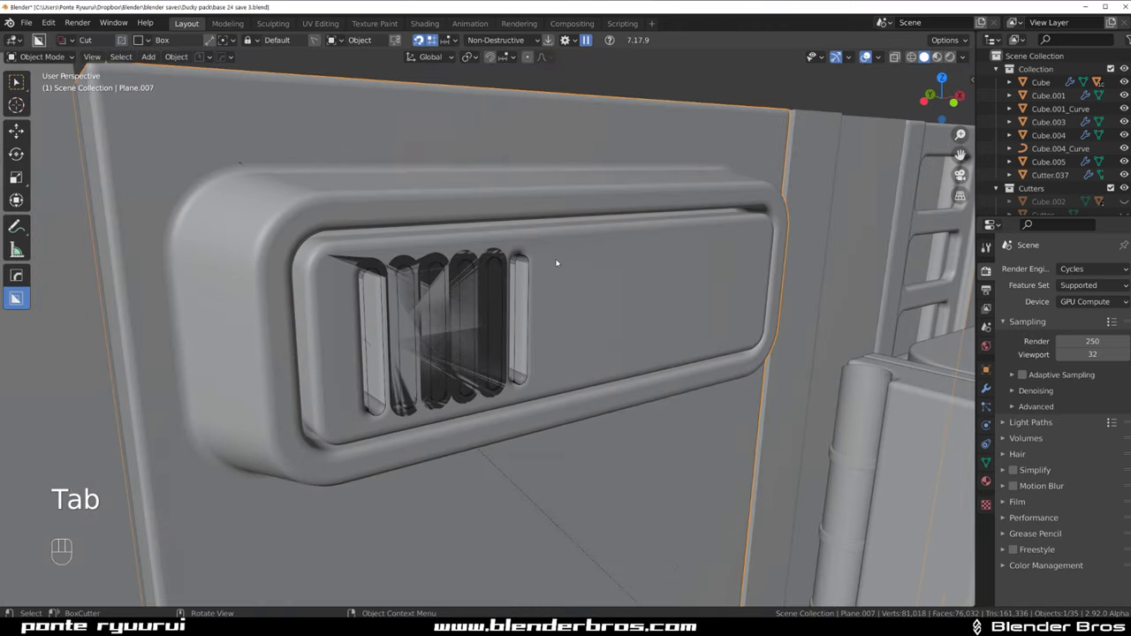
pyautogui.click(559, 259)
pyautogui.click(565, 248)
pyautogui.press('q')
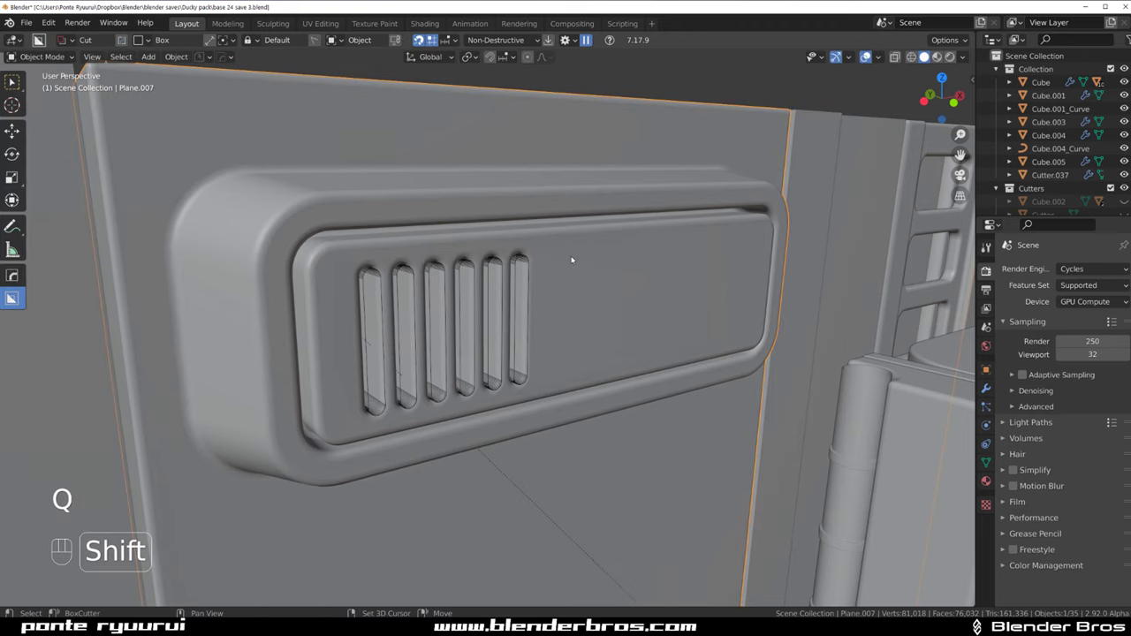
pyautogui.press('shift+2')
pyautogui.moveTo(533, 310); pyautogui.dragTo(472, 257)
# Set the viewport display options and orbit around the finished wall to the pipes side
pyautogui.press('KP_5')
pyautogui.middleClick(511, 232)
pyautogui.press('alt+v')
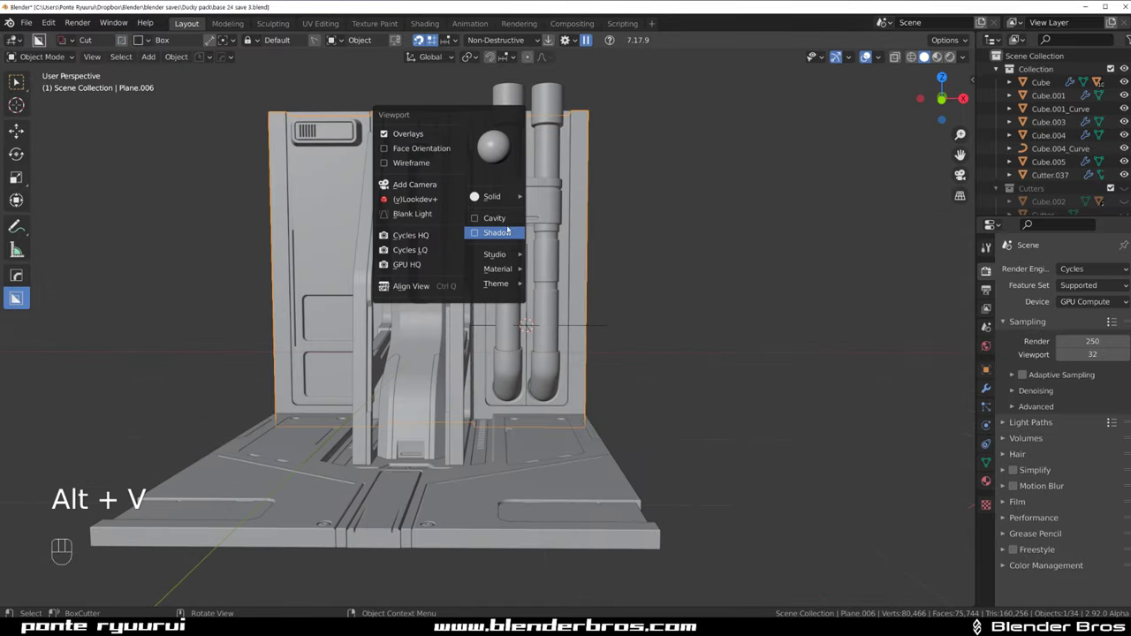
pyautogui.moveTo(530, 233); pyautogui.dragTo(589, 234)
pyautogui.middleClick(575, 240)
pyautogui.moveTo(559, 238); pyautogui.dragTo(479, 236)
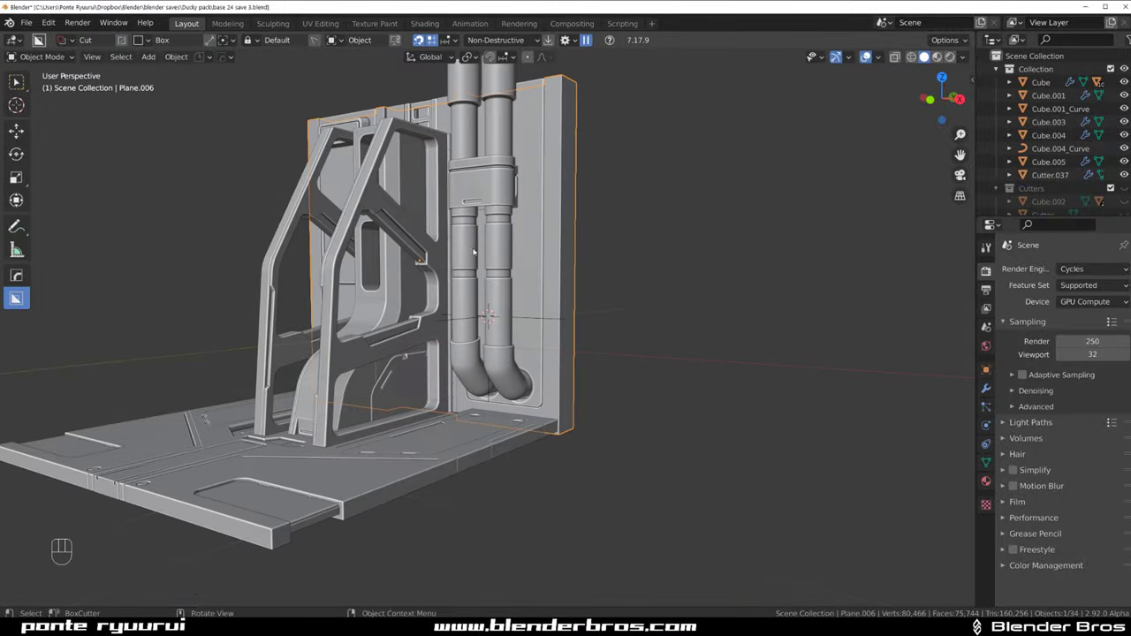
pyautogui.moveTo(500, 264); pyautogui.dragTo(629, 245)
pyautogui.middleClick(623, 232)
# Orbit to a front orthographic view of the pipe panel and bring up the BoxCutter shape choices
pyautogui.click(582, 261)
pyautogui.moveTo(604, 253); pyautogui.dragTo(621, 235)
pyautogui.moveTo(571, 249); pyautogui.dragTo(640, 261)
pyautogui.moveTo(618, 255); pyautogui.dragTo(500, 248)
pyautogui.moveTo(512, 241); pyautogui.dragTo(523, 230)
pyautogui.moveTo(489, 255); pyautogui.dragTo(417, 236)
pyautogui.click(419, 232)
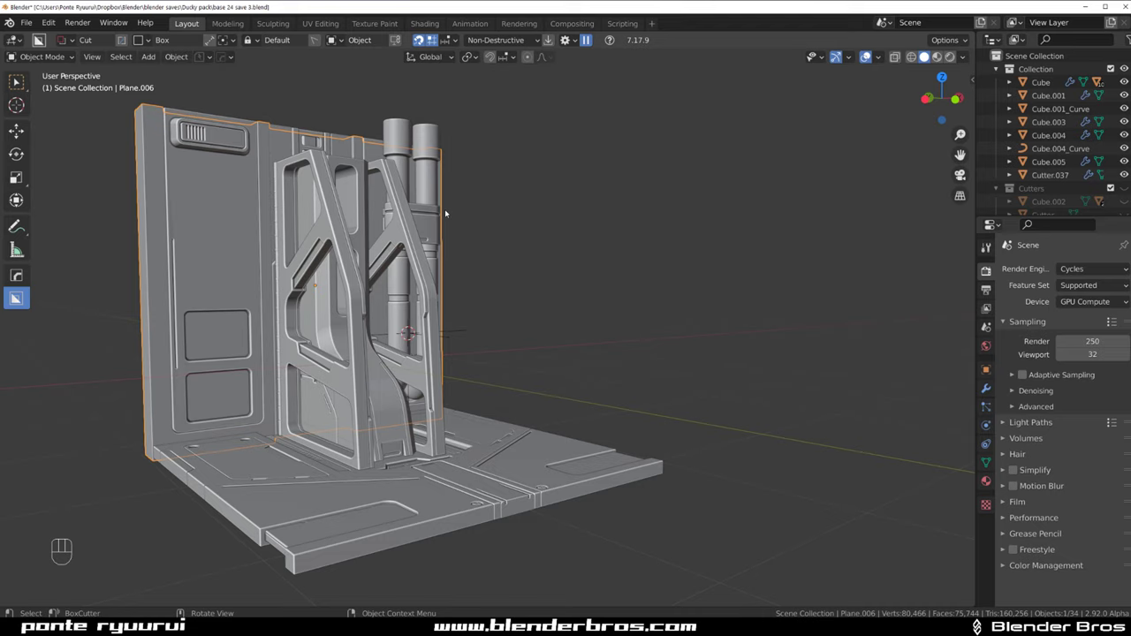
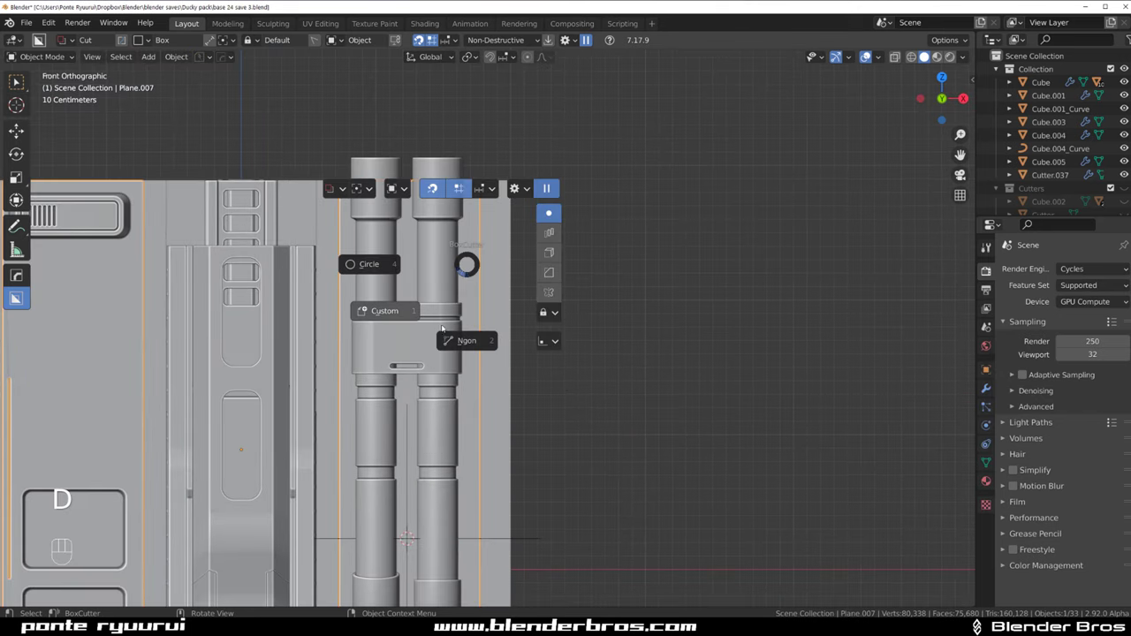
# Cut angled Ngon trim notches along both edges of the pipe panel above the pipes
pyautogui.moveTo(498, 214); pyautogui.dragTo(477, 241)
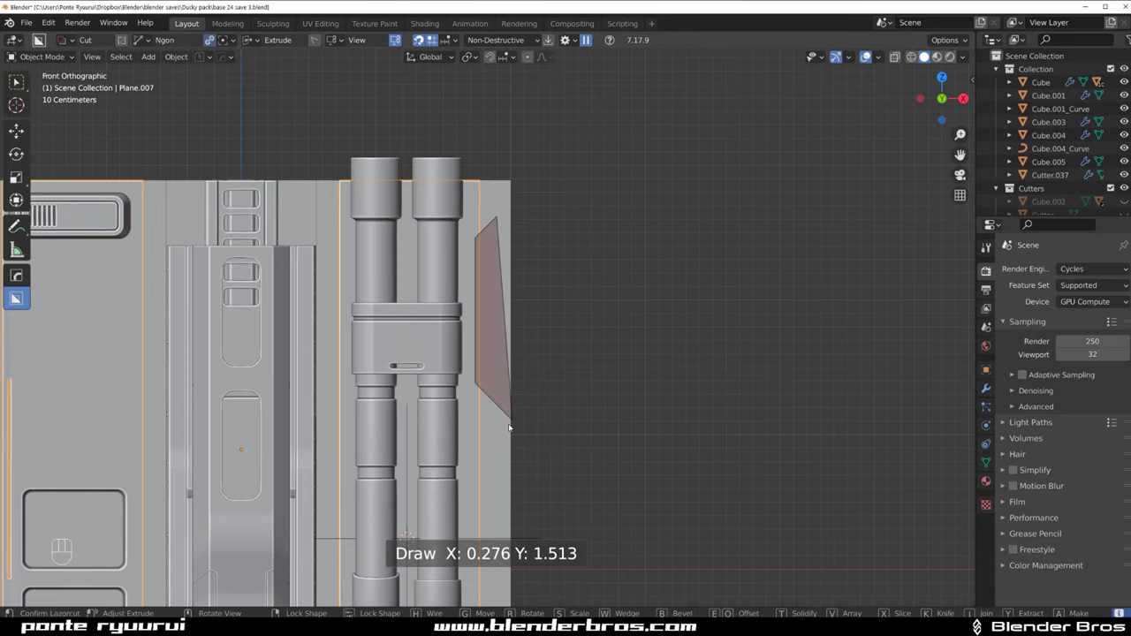
pyautogui.click(484, 289)
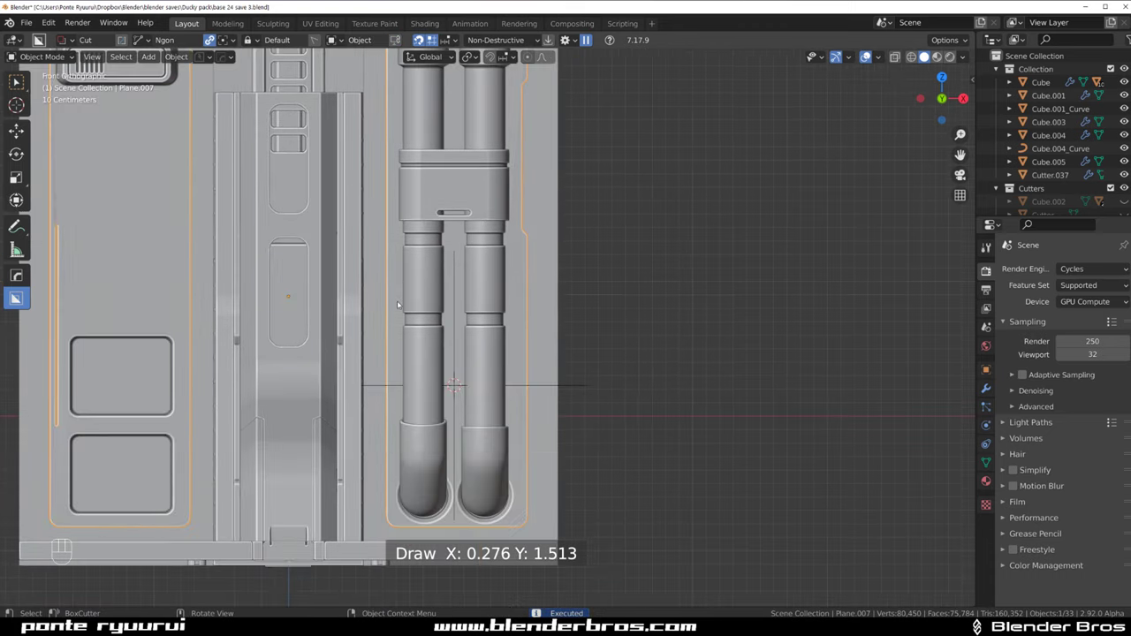
pyautogui.moveTo(386, 296); pyautogui.dragTo(397, 315)
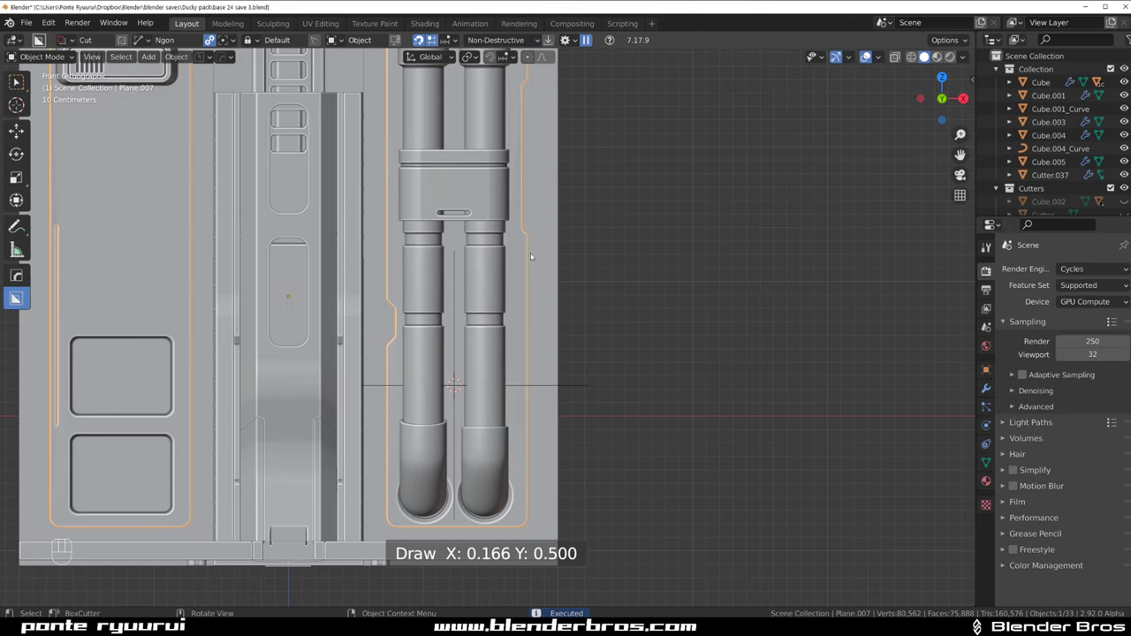
pyautogui.middleClick(507, 298)
# Run HOps Csharp on the pipe panel, keeping its mirror modifier, and view the wall in perspective
pyautogui.click(511, 266)
pyautogui.press('q')
pyautogui.click(581, 293)
pyautogui.press('KP_5')
pyautogui.middleClick(544, 322)
pyautogui.moveTo(545, 333); pyautogui.dragTo(518, 341)
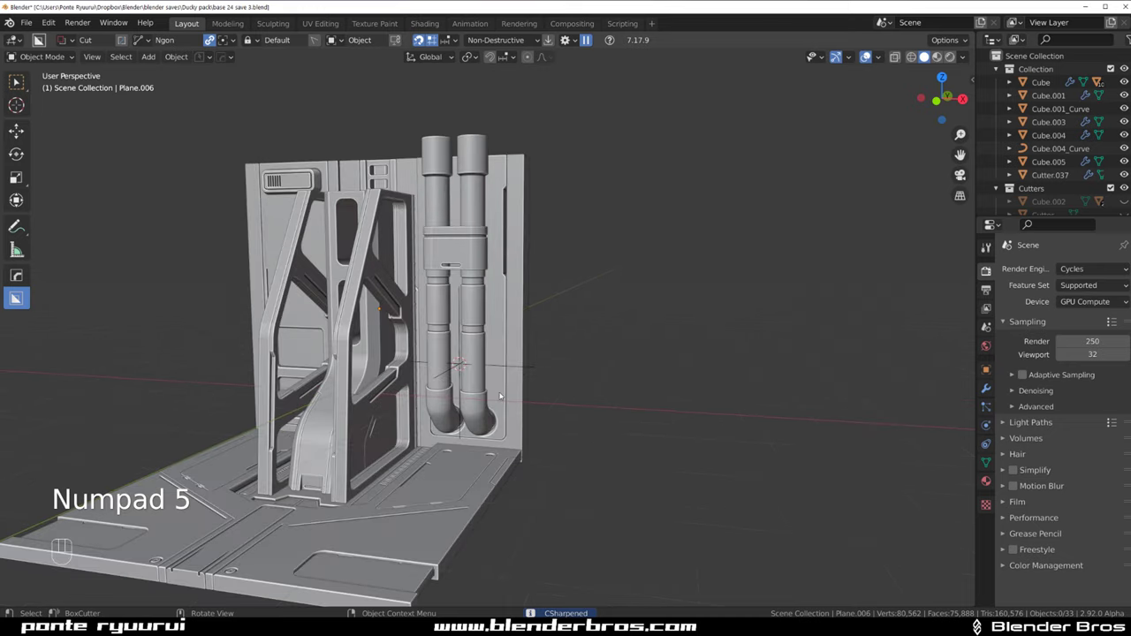